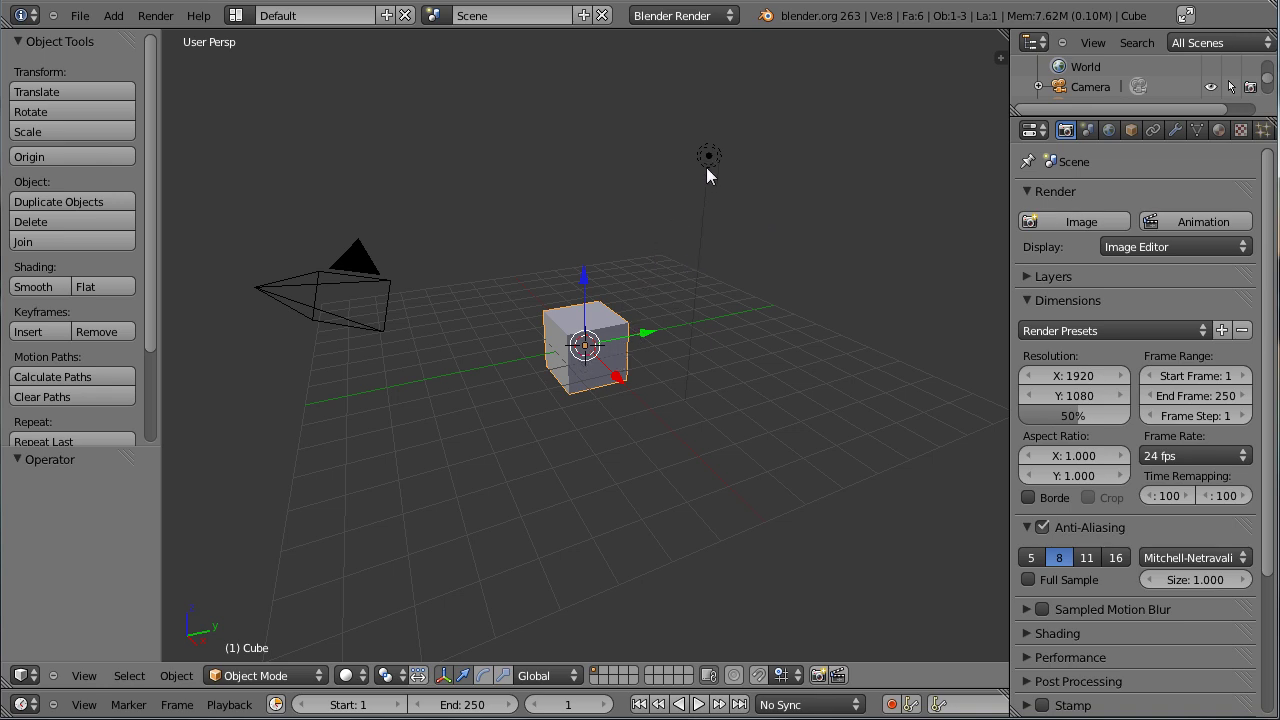
Step: Delete the default cube and lamp and view the empty scene from the front
right_click(713, 164)
key("x")
key("KP_1")
key("KP_5")
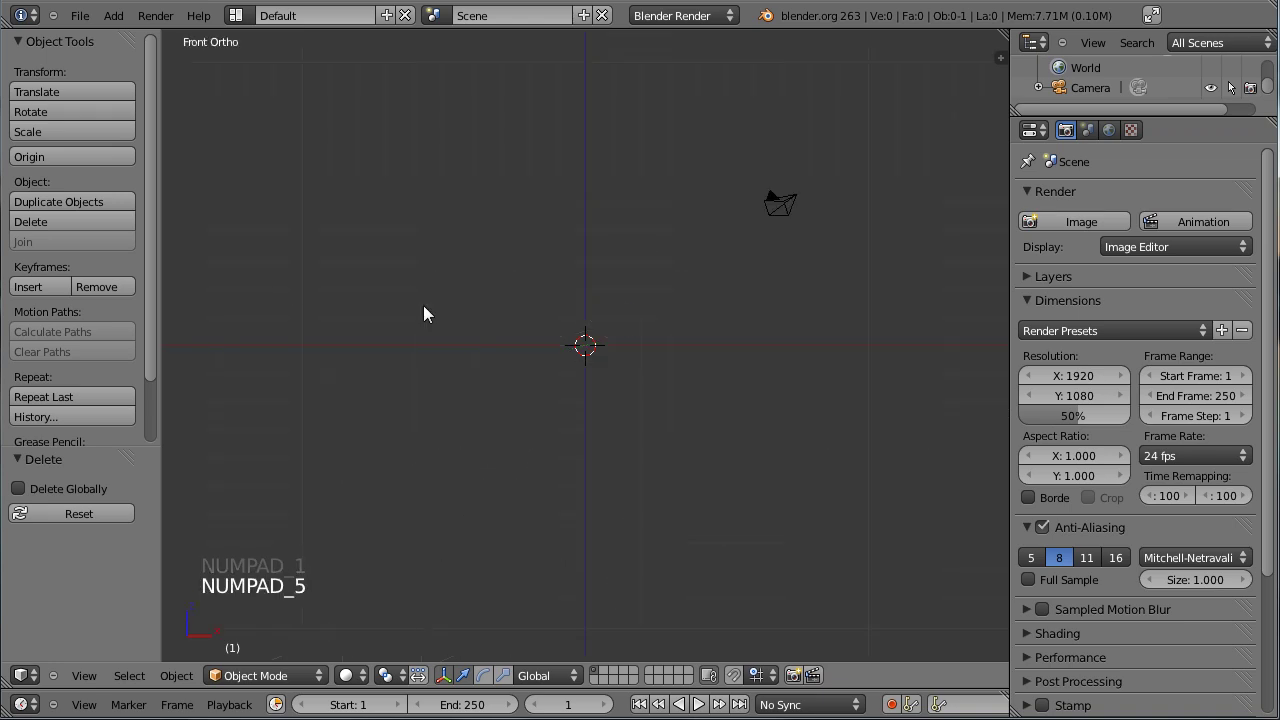
Step: Add an enlarged, smooth-shaded UV sphere with a level-2 subdivision surface and Optimal Display enabled
key("shift+a")
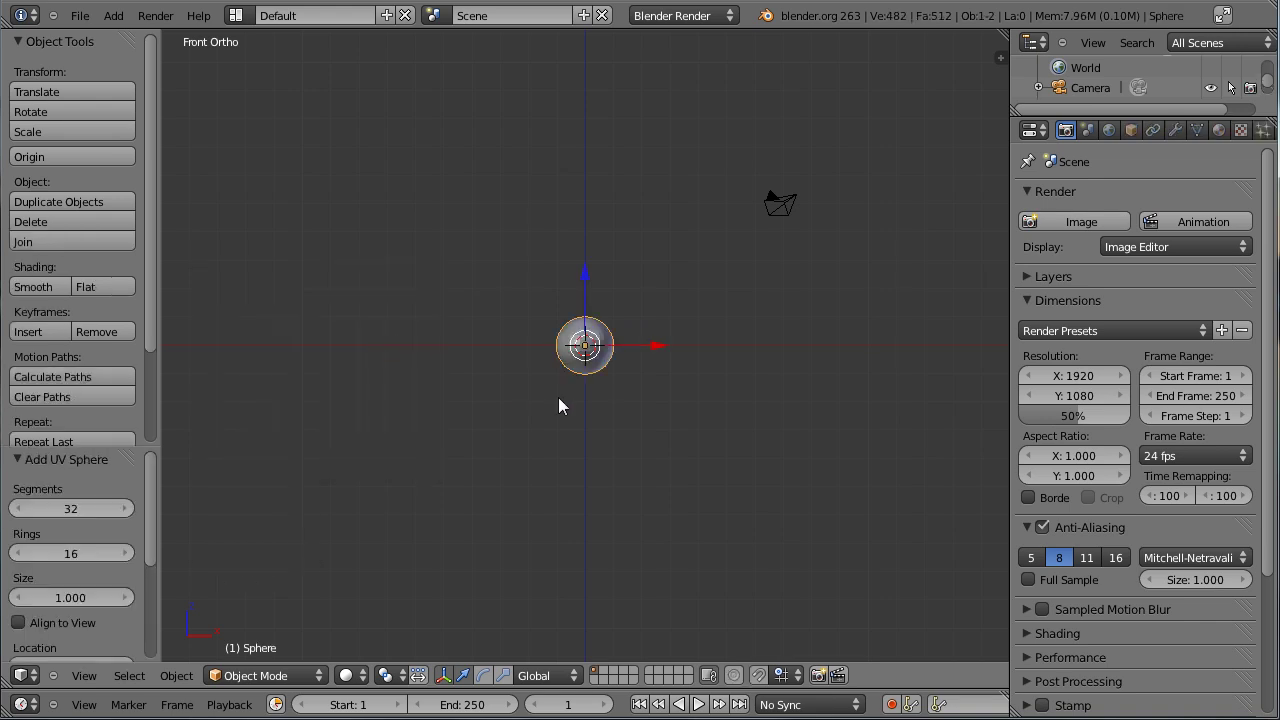
left_click(153, 496)
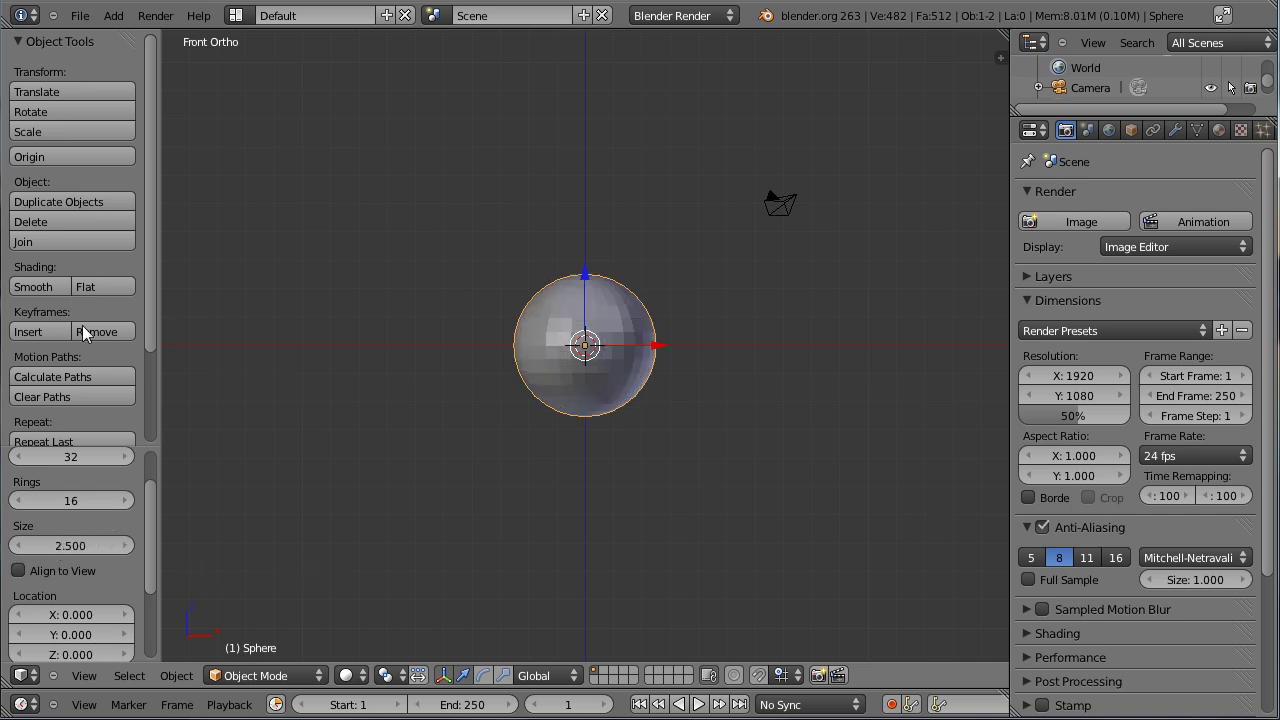
left_click(45, 290)
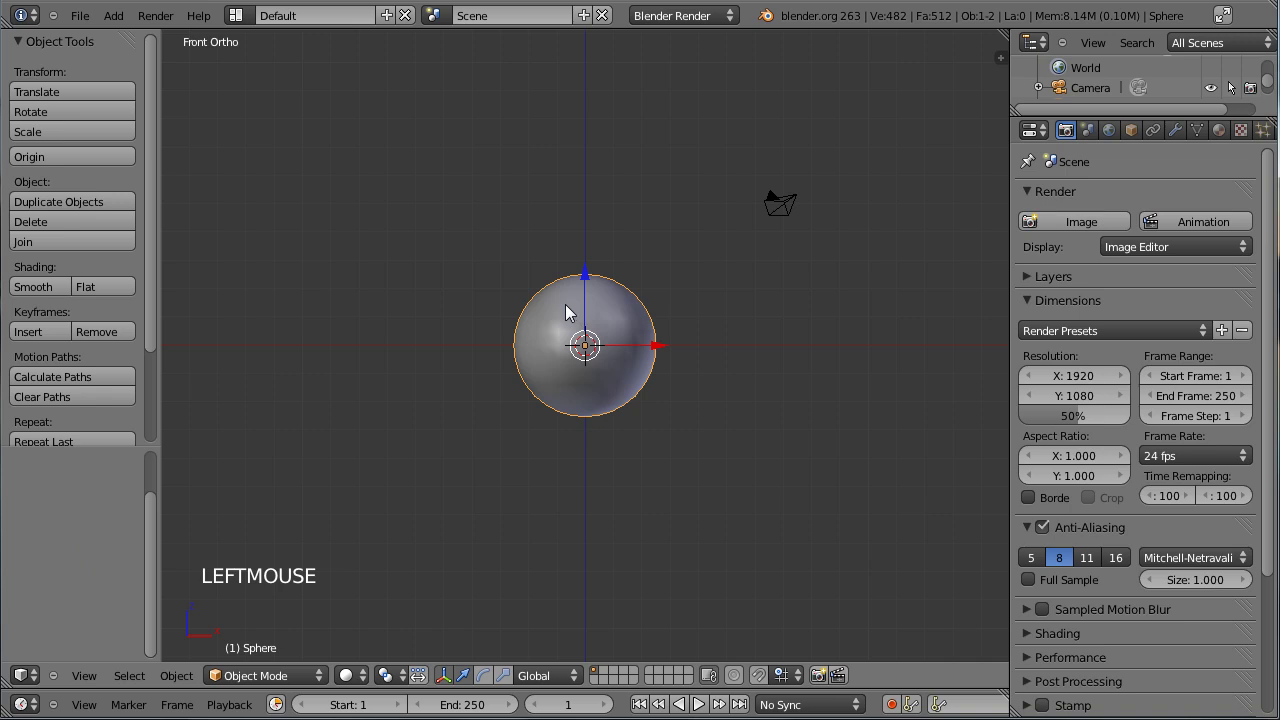
key("ctrl+2")
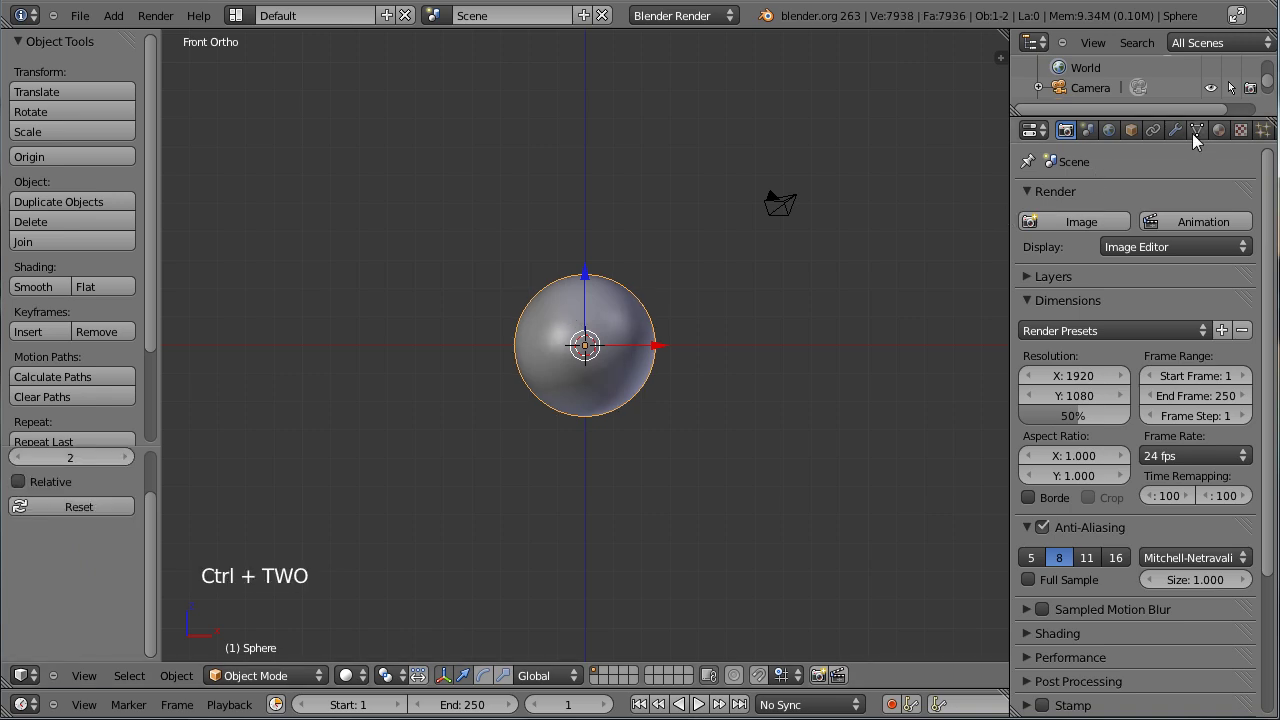
left_click(1181, 138)
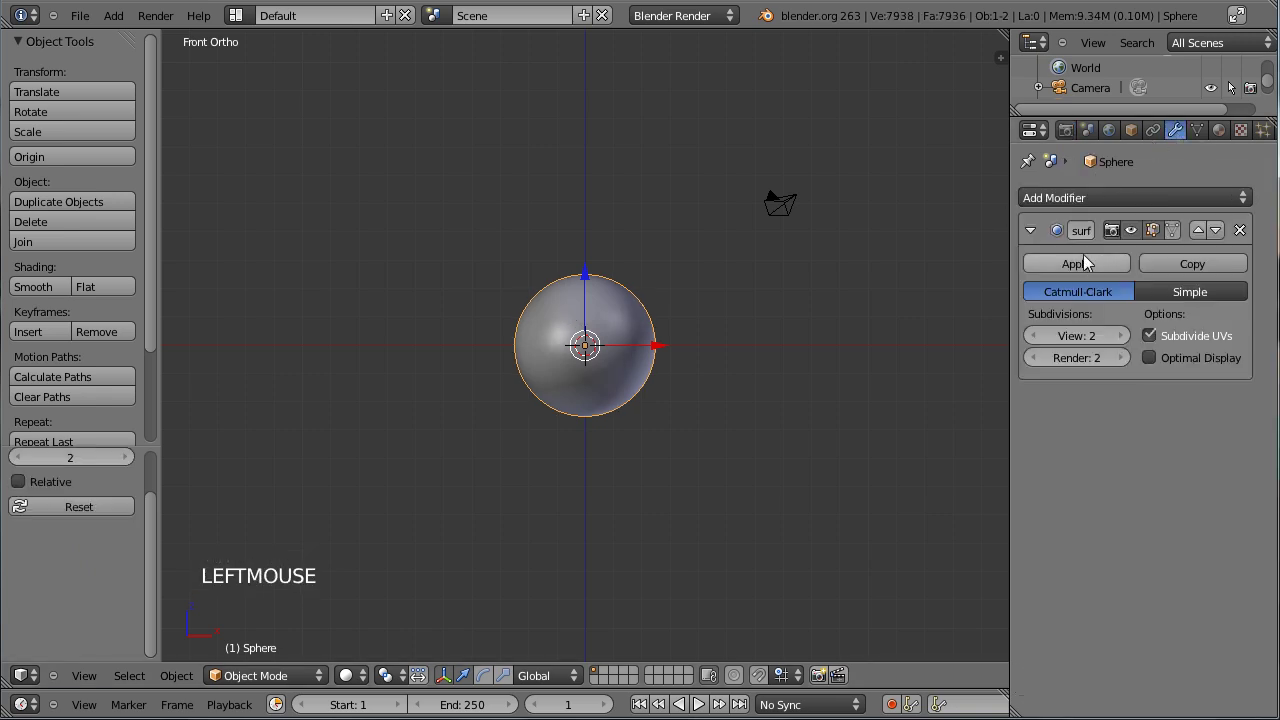
left_click(1159, 363)
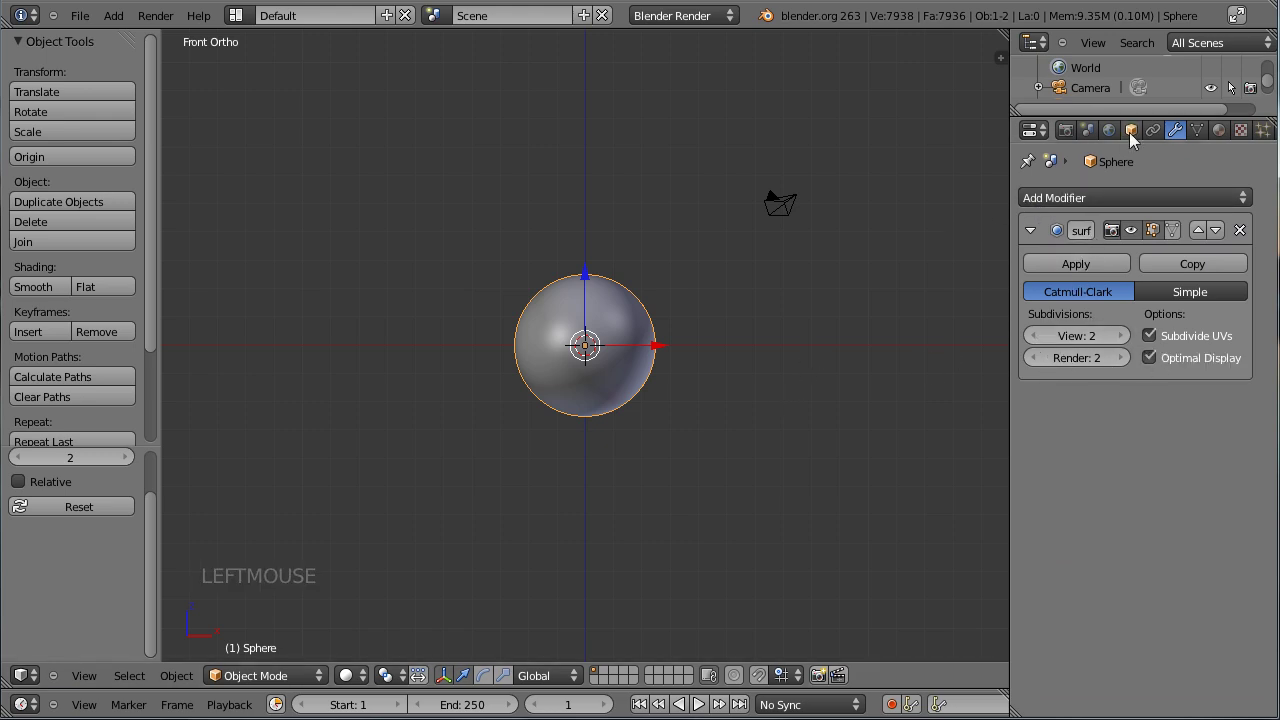
left_click(1138, 140)
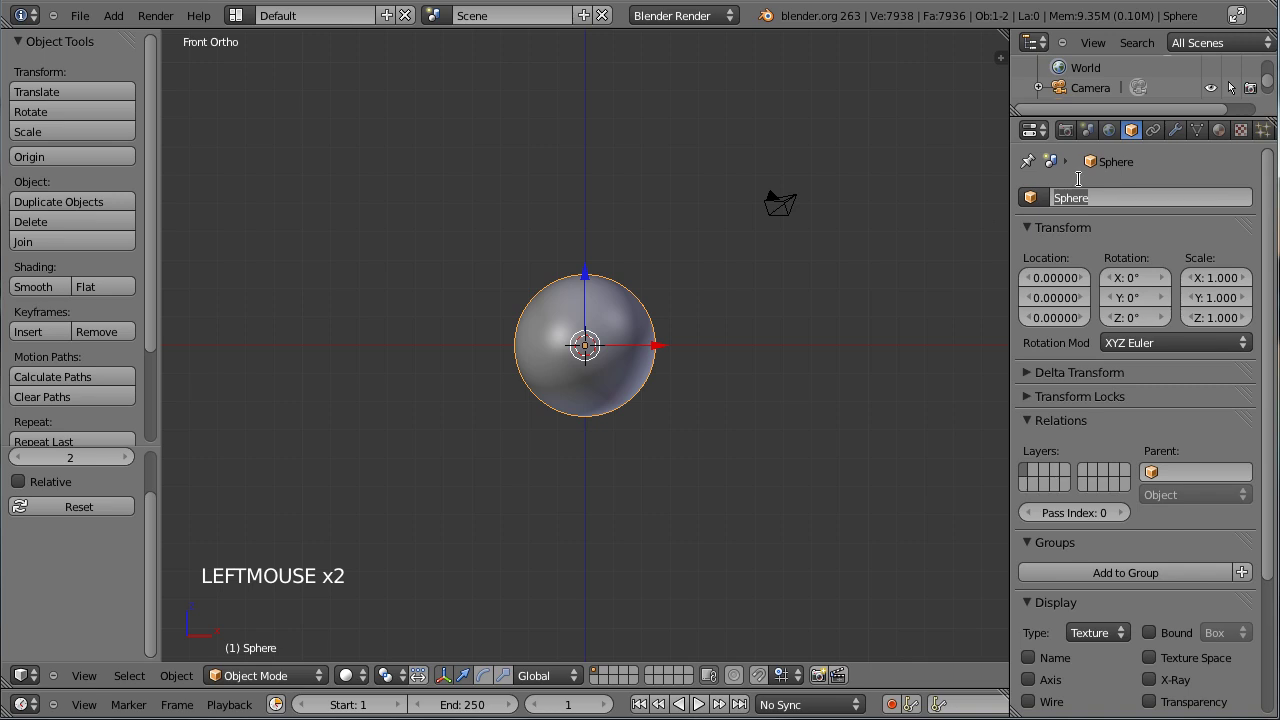
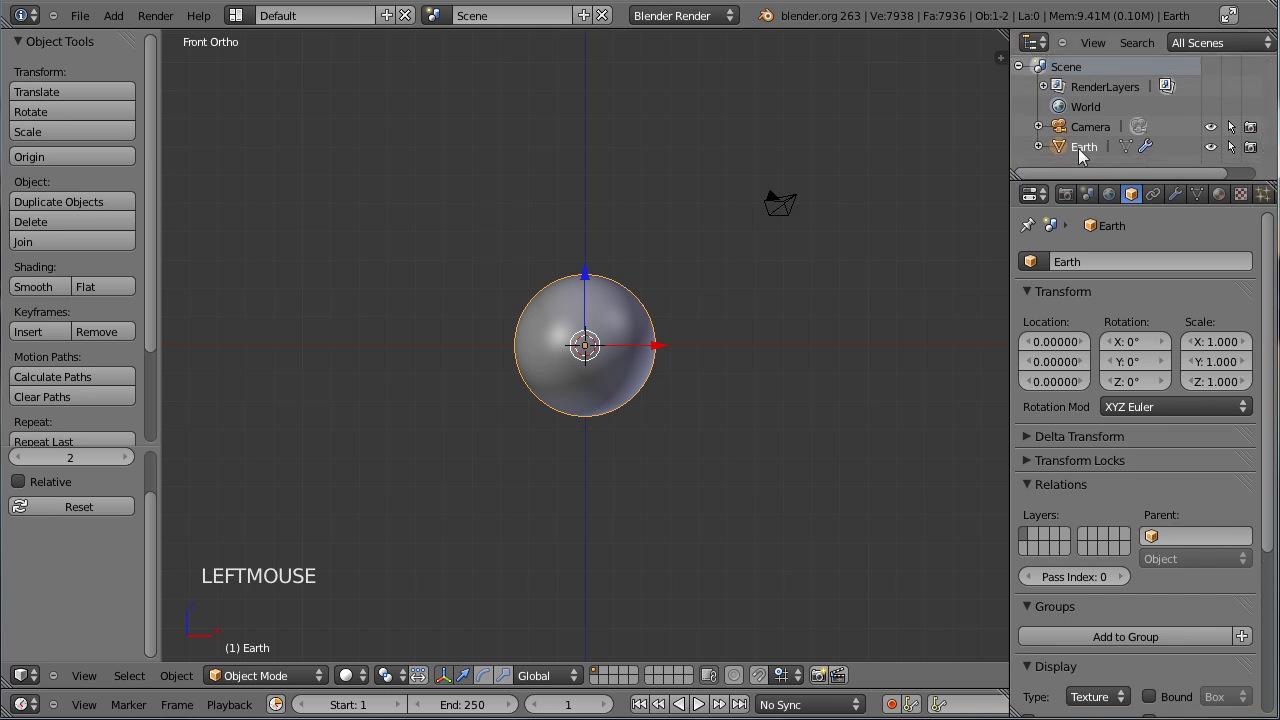
Step: Name the sphere Earth and switch off the viewport's transform manipulator
left_click(1090, 153)
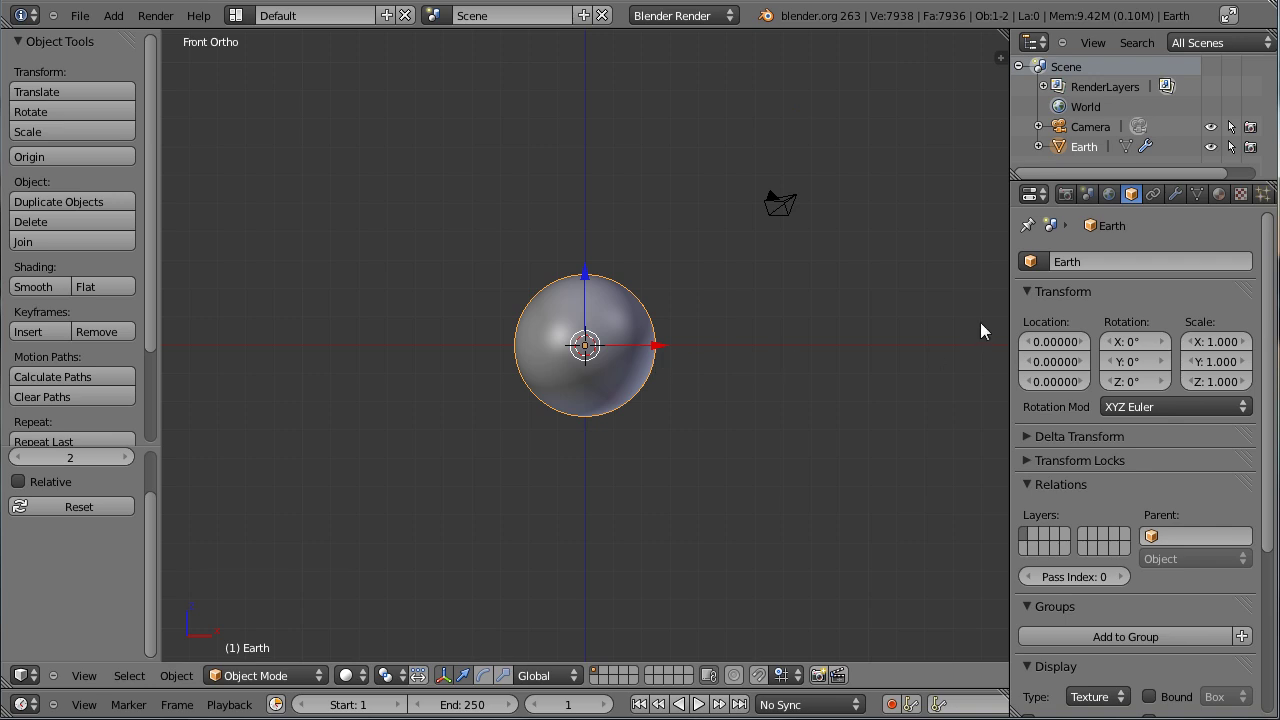
key("ctrl+space")
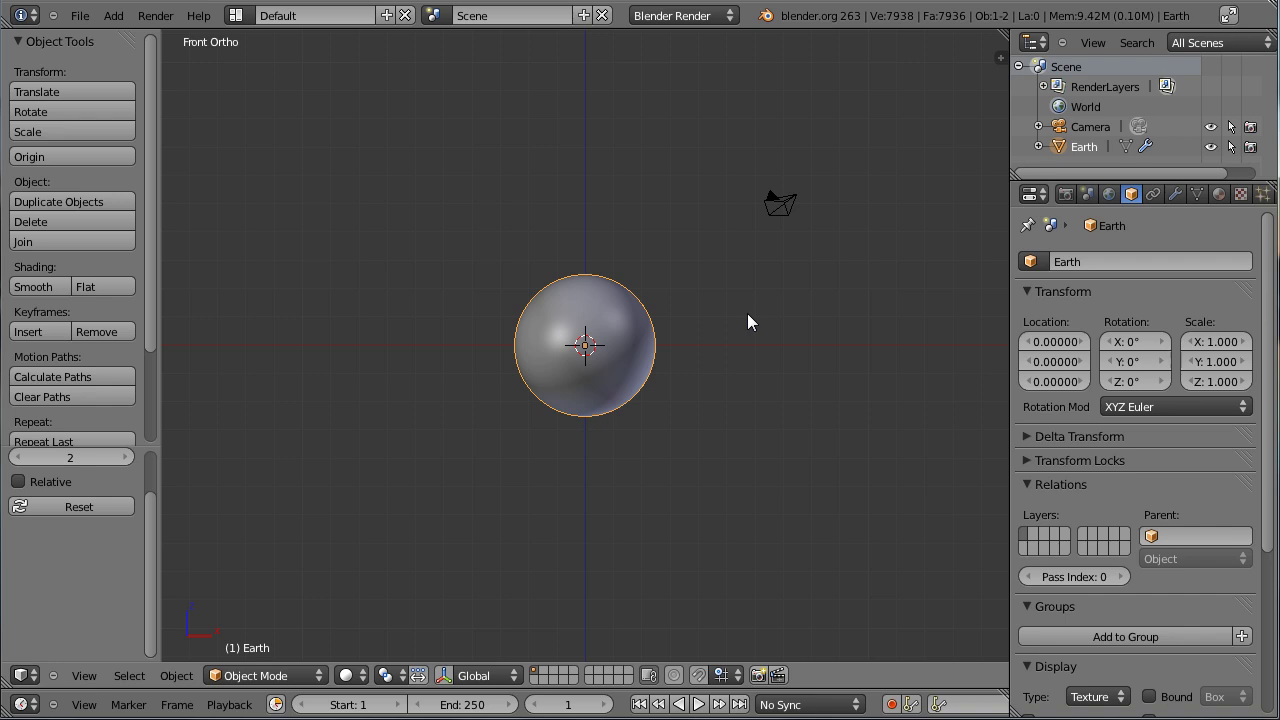
Step: Duplicate the Earth sphere in place and scale the copy up to about 1.043
scroll("up", 3)
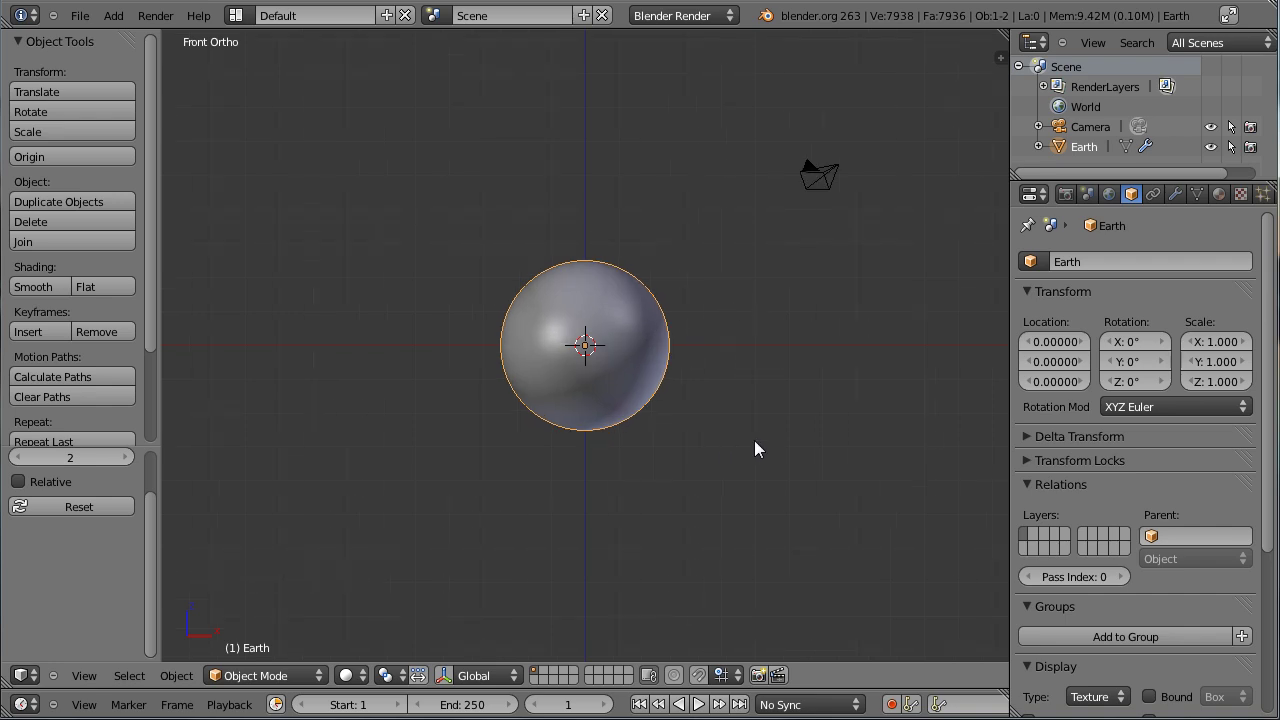
key("shift+d")
left_click(761, 447)
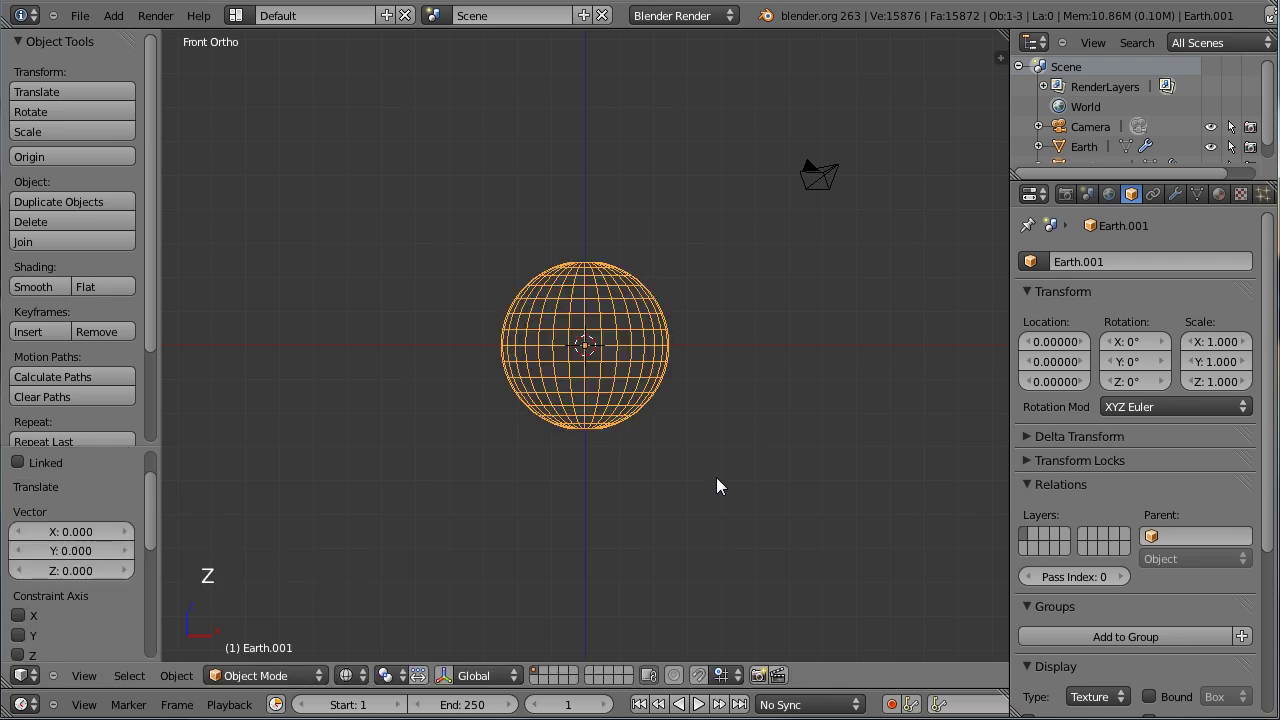
key("z")
scroll("up", 3)
scroll("up", 3)
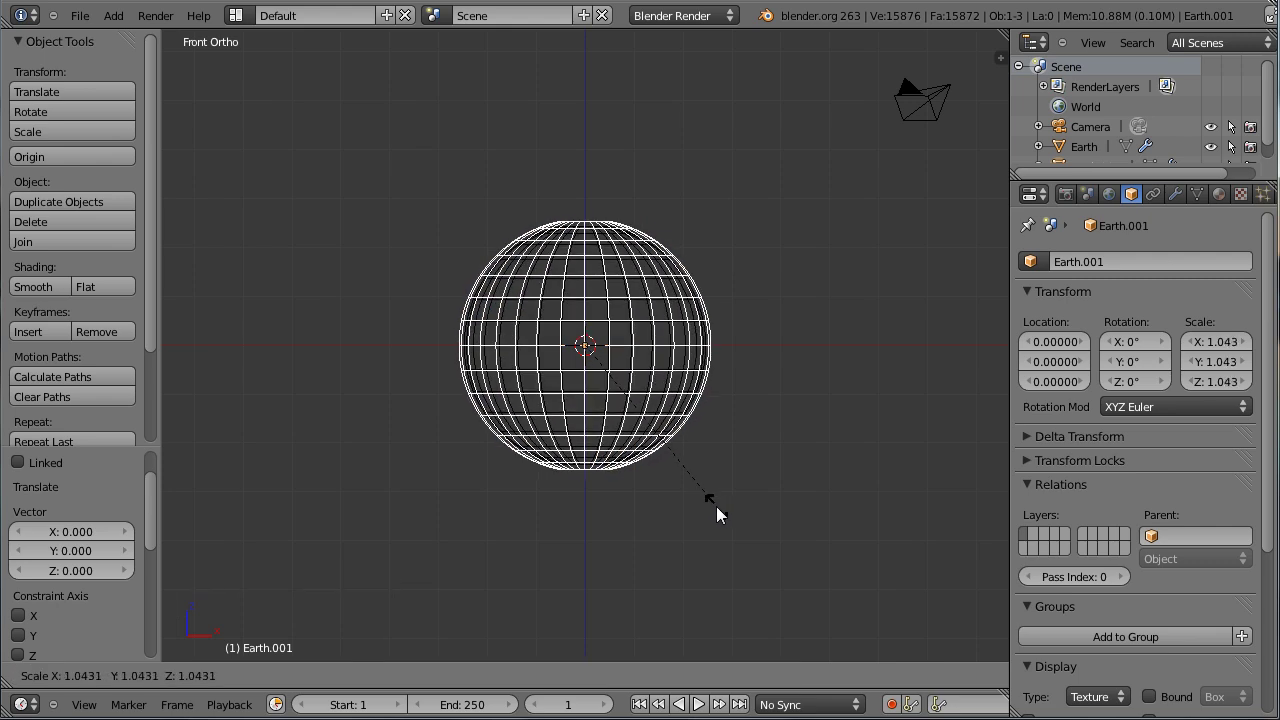
left_click(712, 495)
Step: Rename the enlarged duplicate to Cloud
scroll("up", 3)
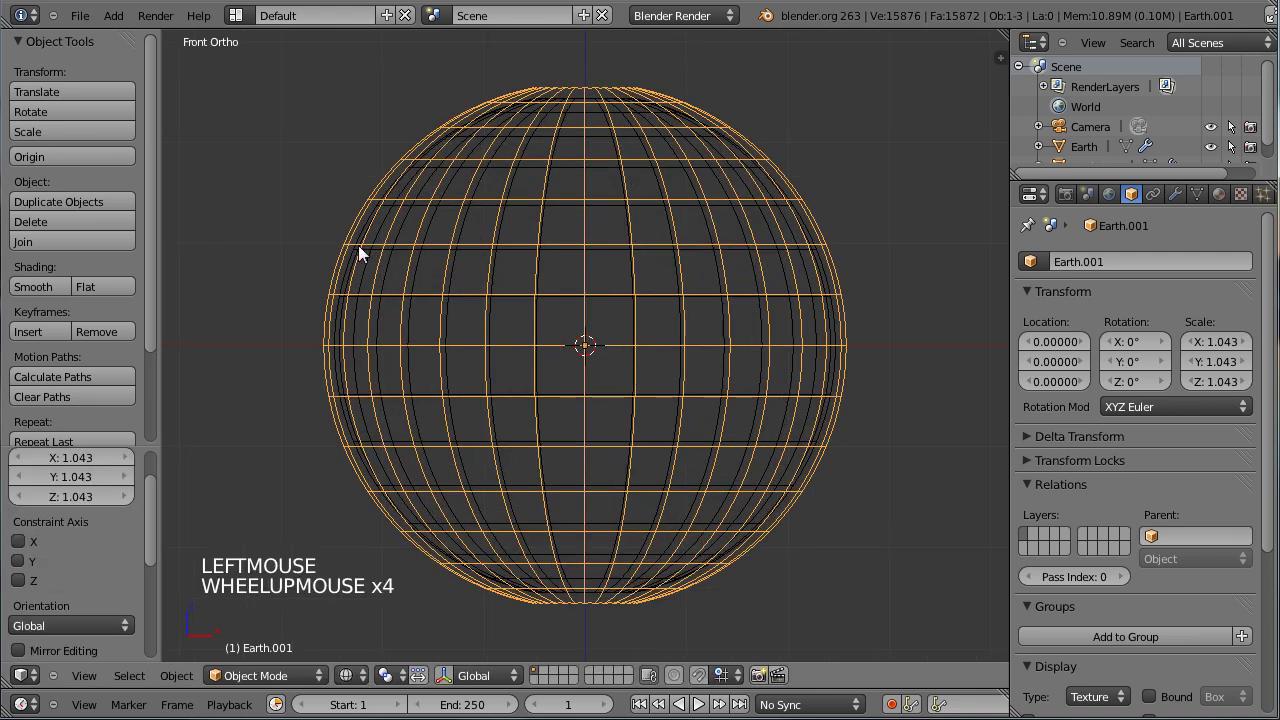
scroll("up", 3)
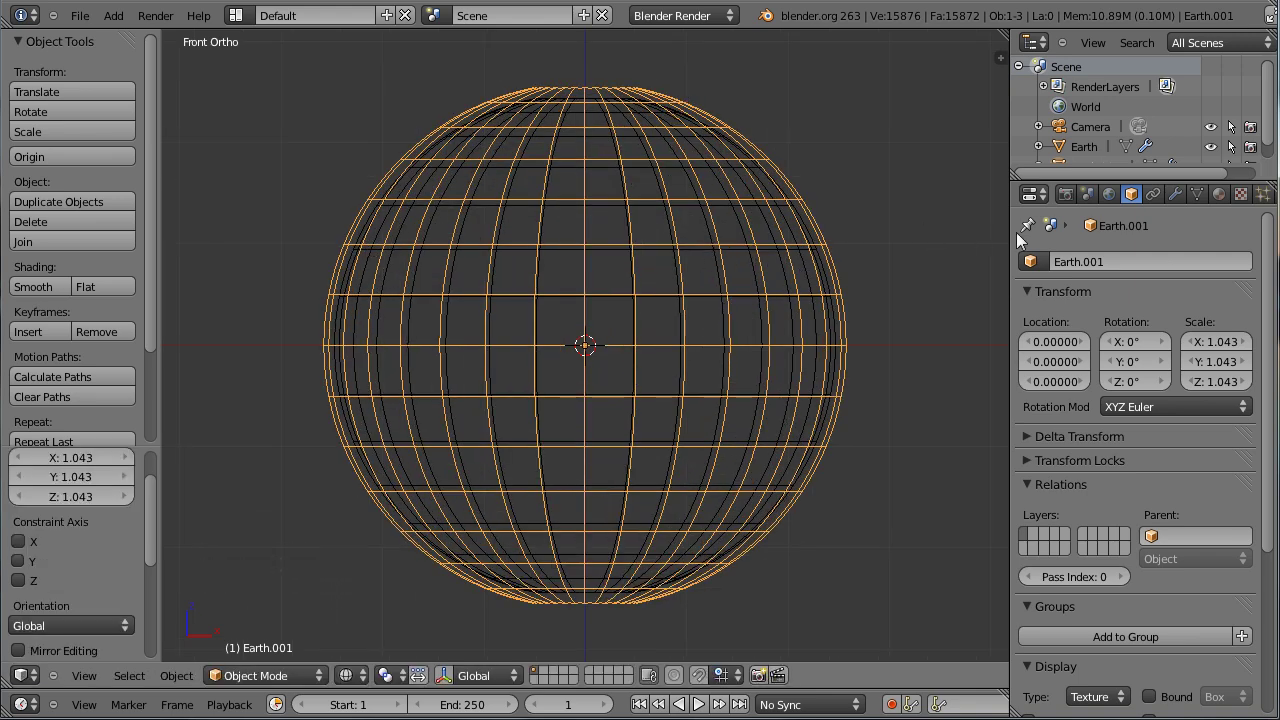
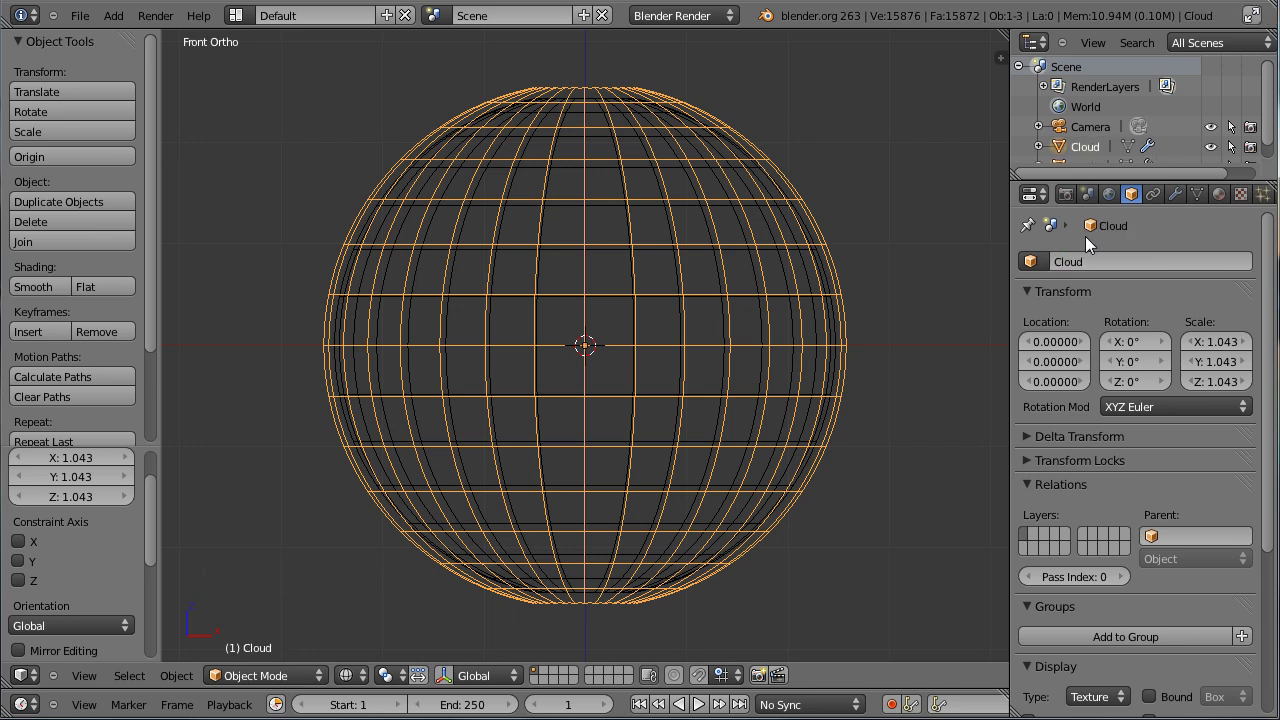
left_click(1273, 131)
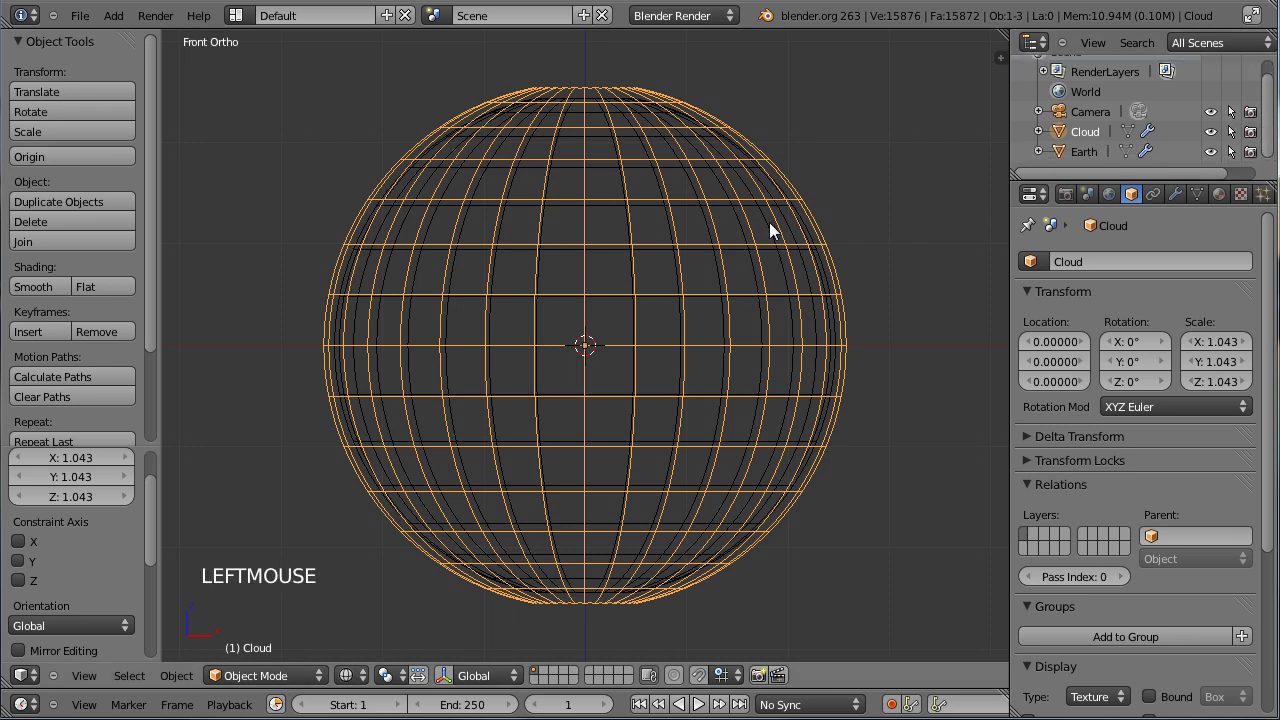
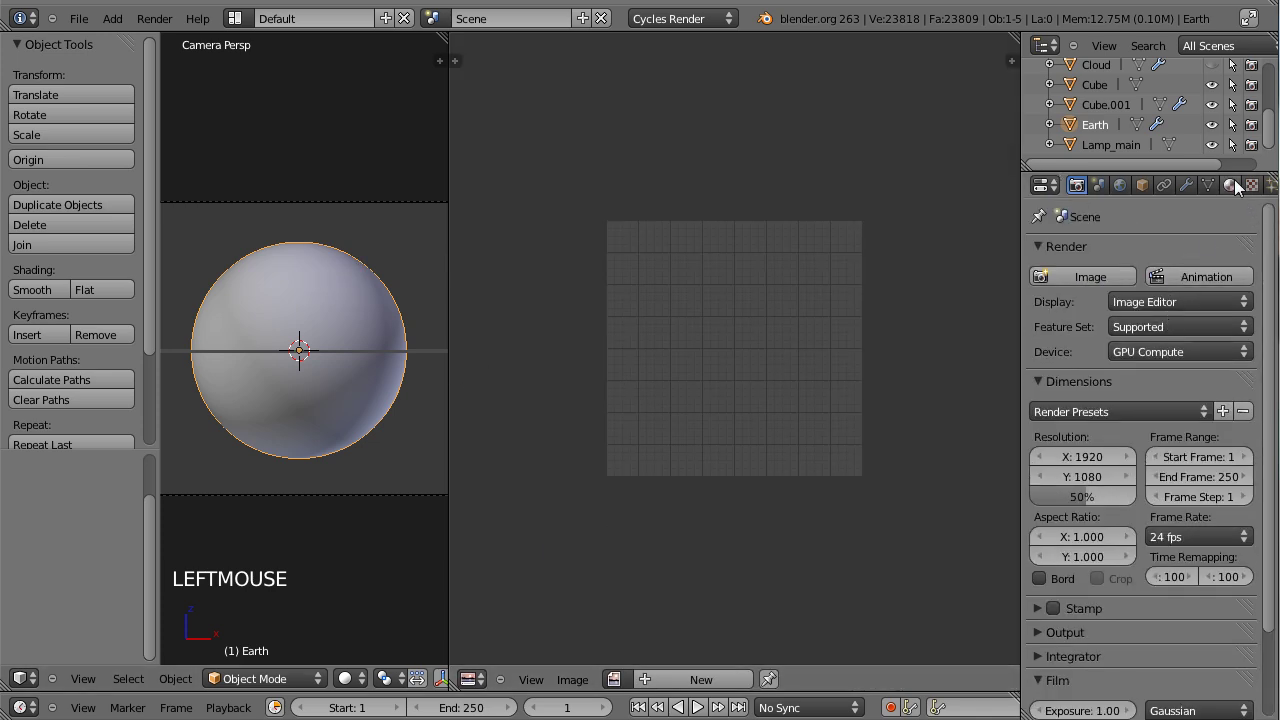
Step: Load Color_Map.jpg as the Earth's image texture, show it in the UV/Image Editor and enter Edit Mode on Earth
left_click(1113, 332)
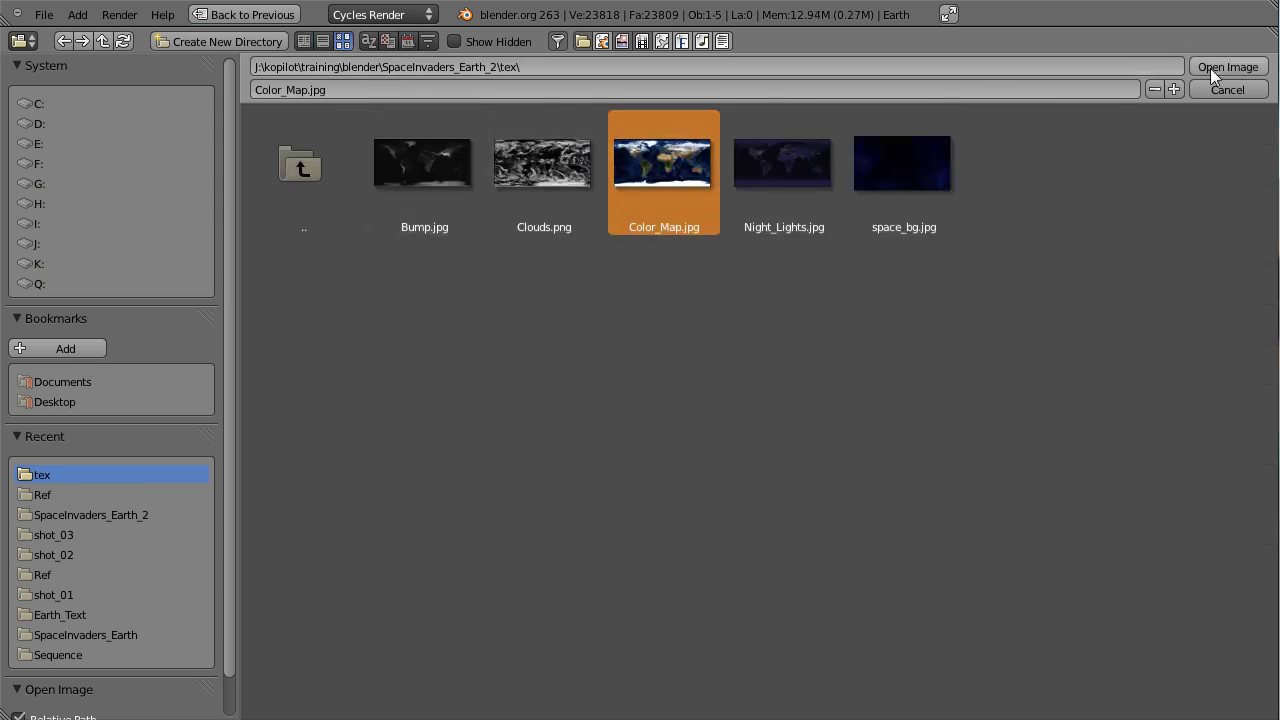
left_click(1217, 80)
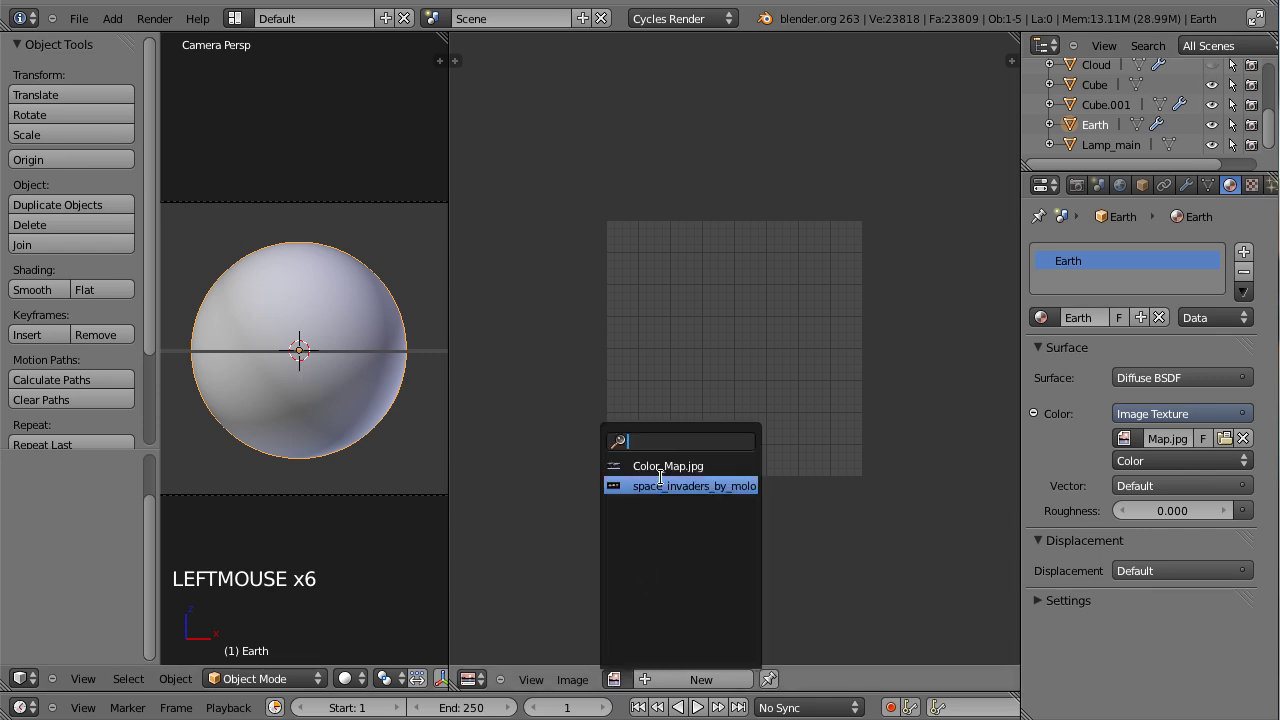
left_click(632, 476)
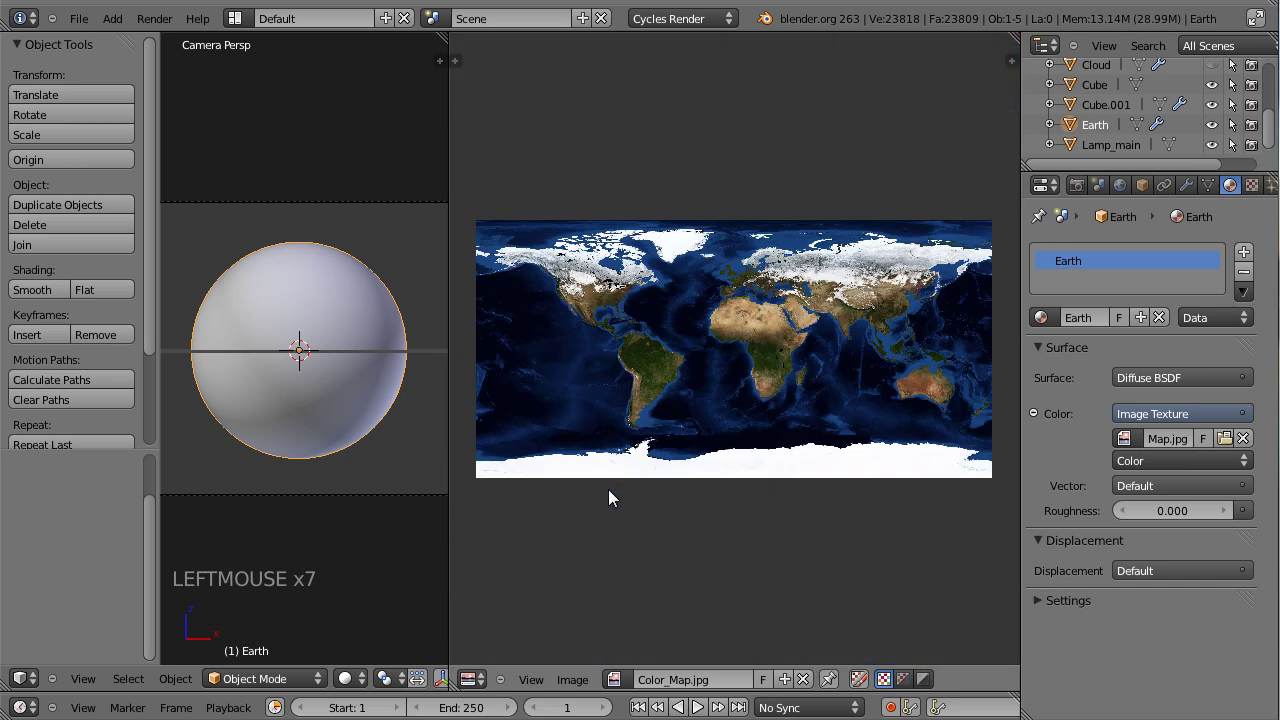
key("Tab")
Step: Unwrap Earth's UVs over the world map and display the globe textured in the viewport
scroll("down", 3)
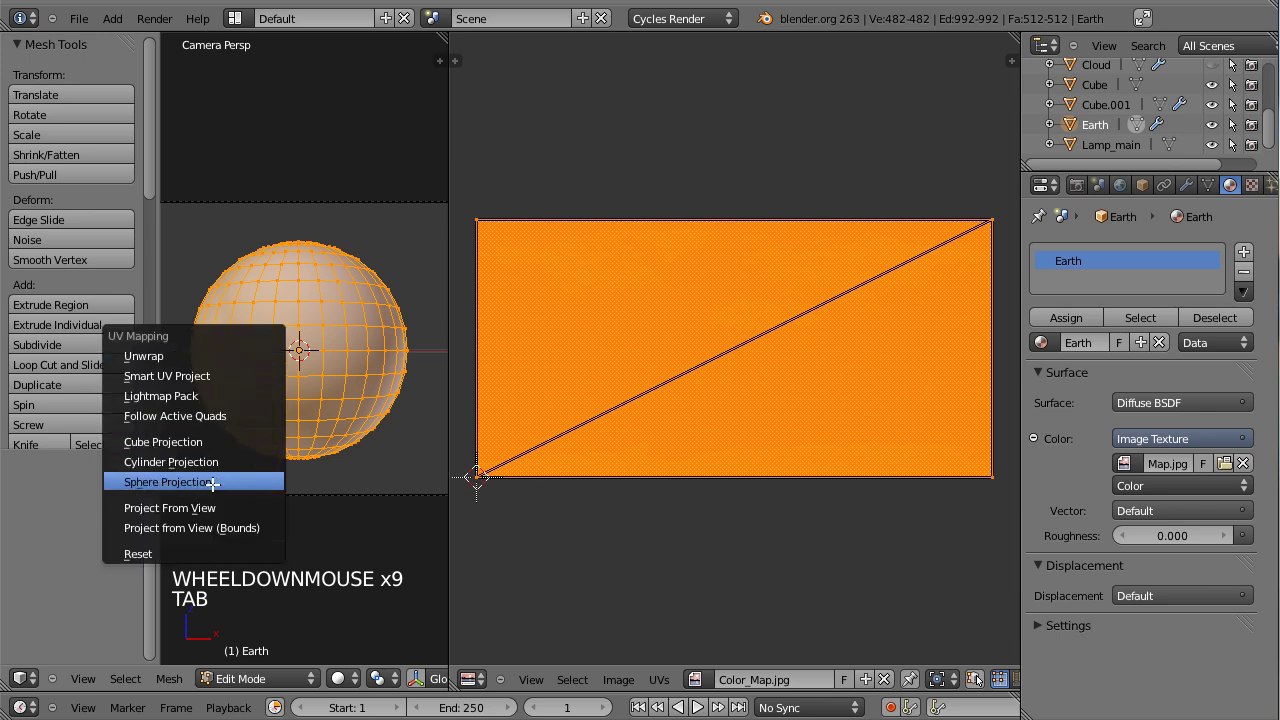
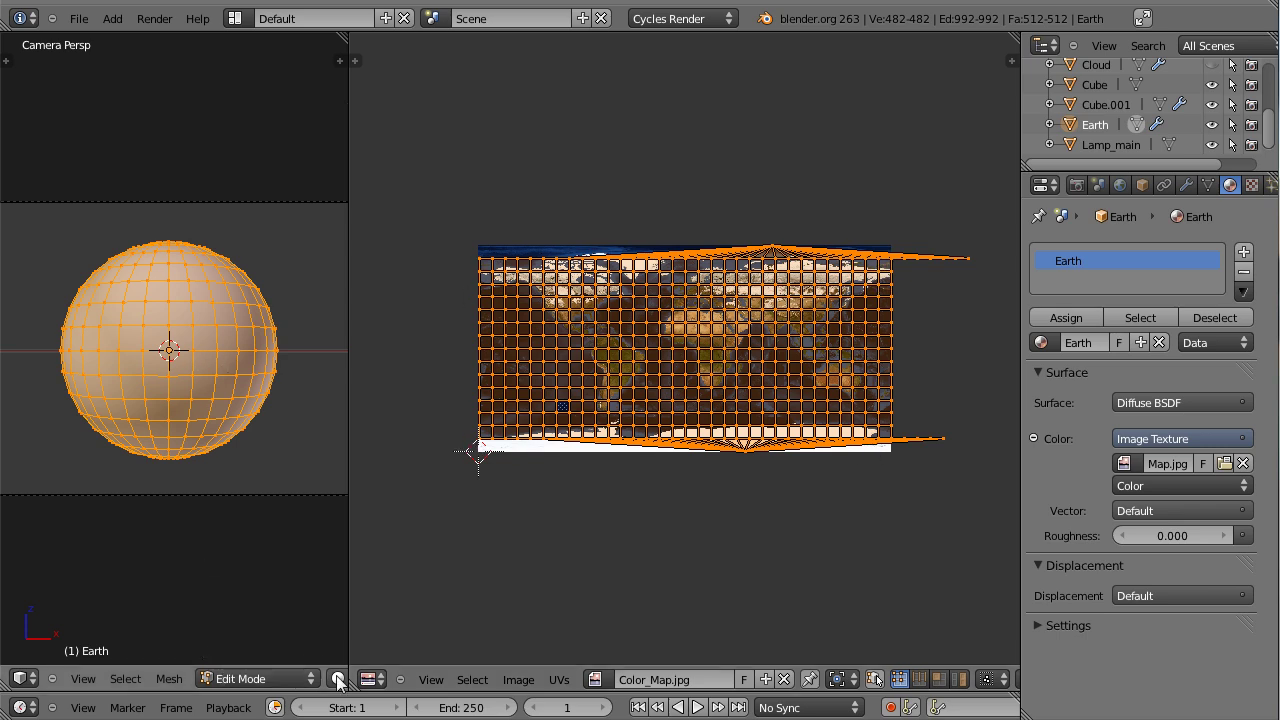
left_click(278, 450)
key("Tab")
scroll("up", 3)
middle_click(114, 261)
scroll("up", 3)
middle_click(200, 463)
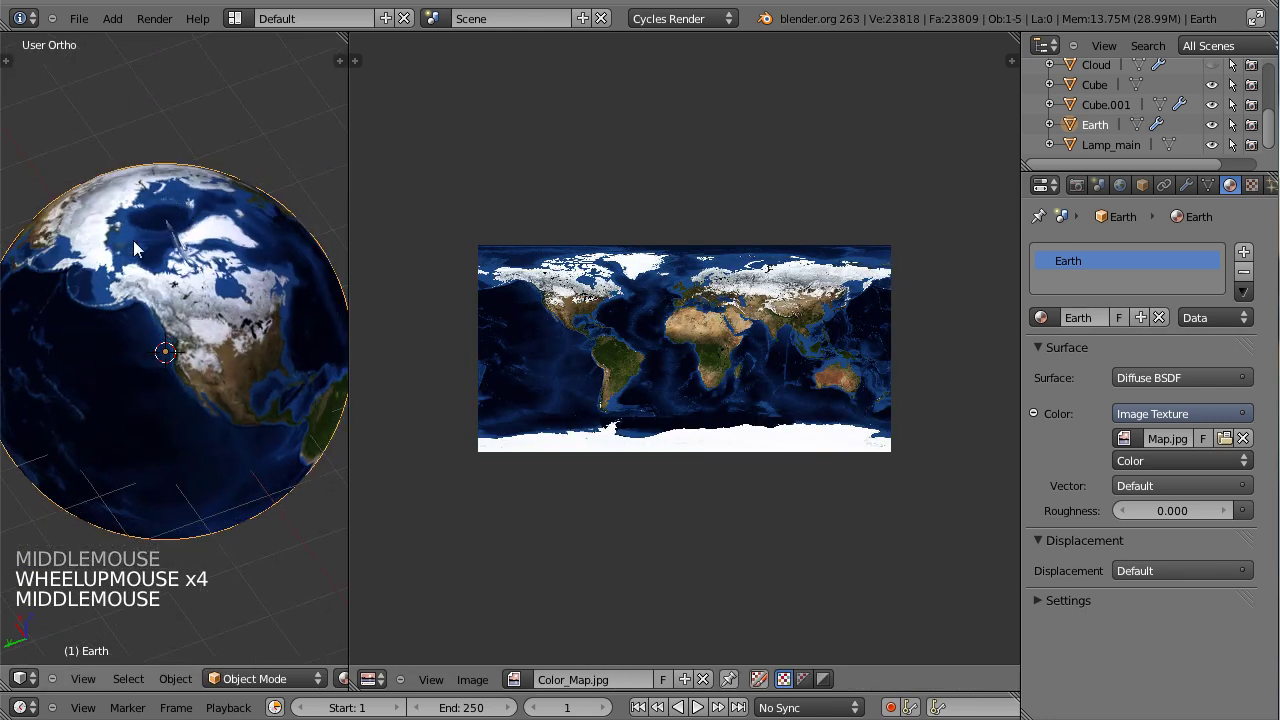
middle_click(182, 355)
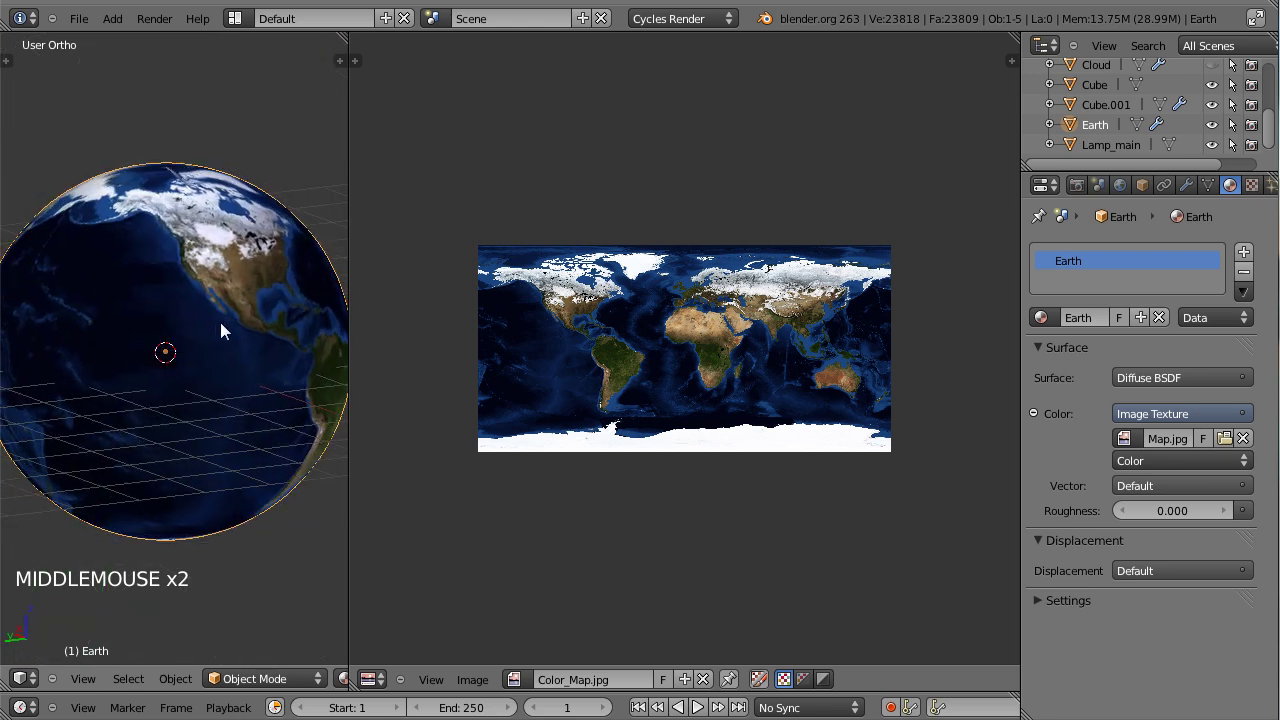
middle_click(217, 230)
middle_click(268, 217)
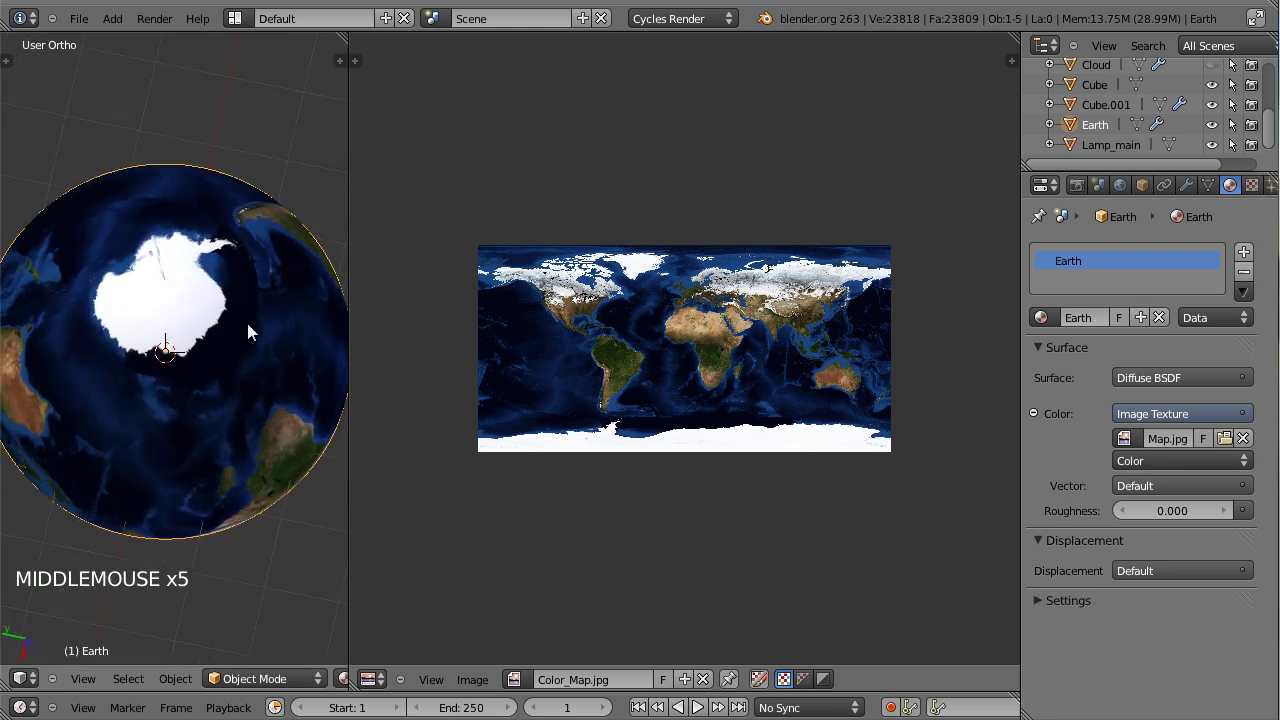
scroll("up", 3)
middle_click(181, 164)
scroll("up", 3)
middle_click(126, 284)
scroll("up", 3)
middle_click(186, 145)
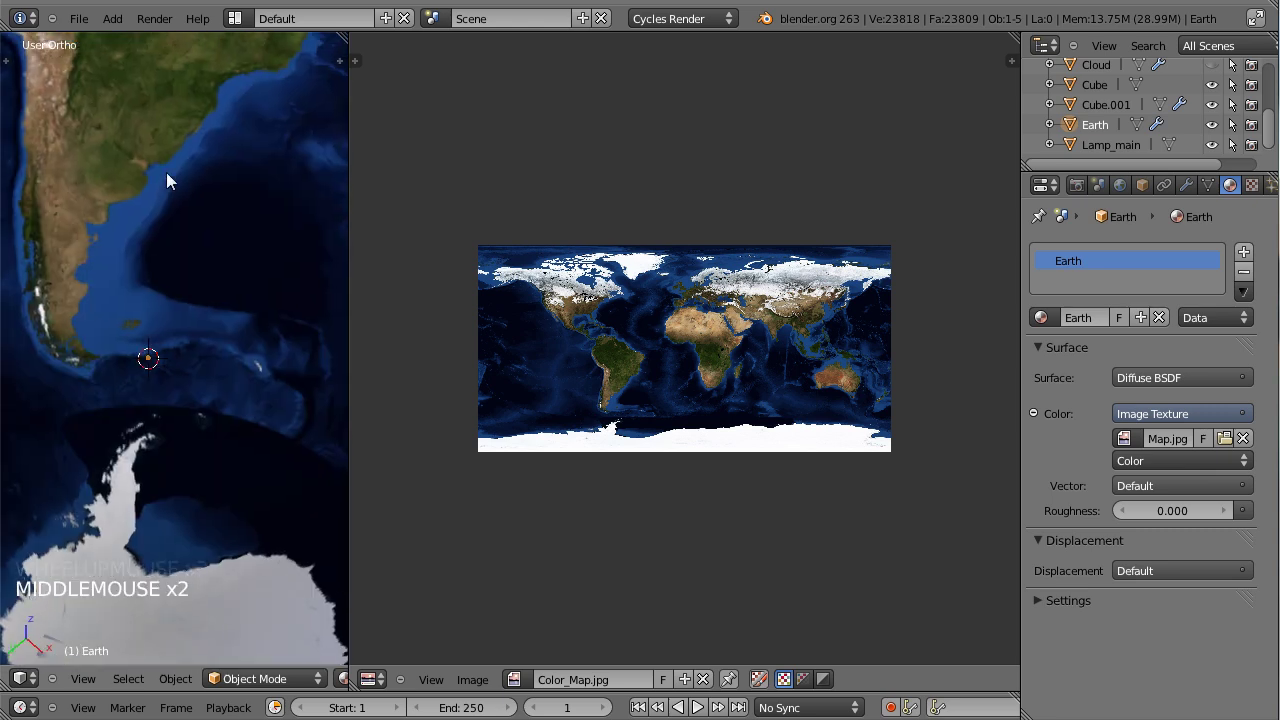
key("KP_0")
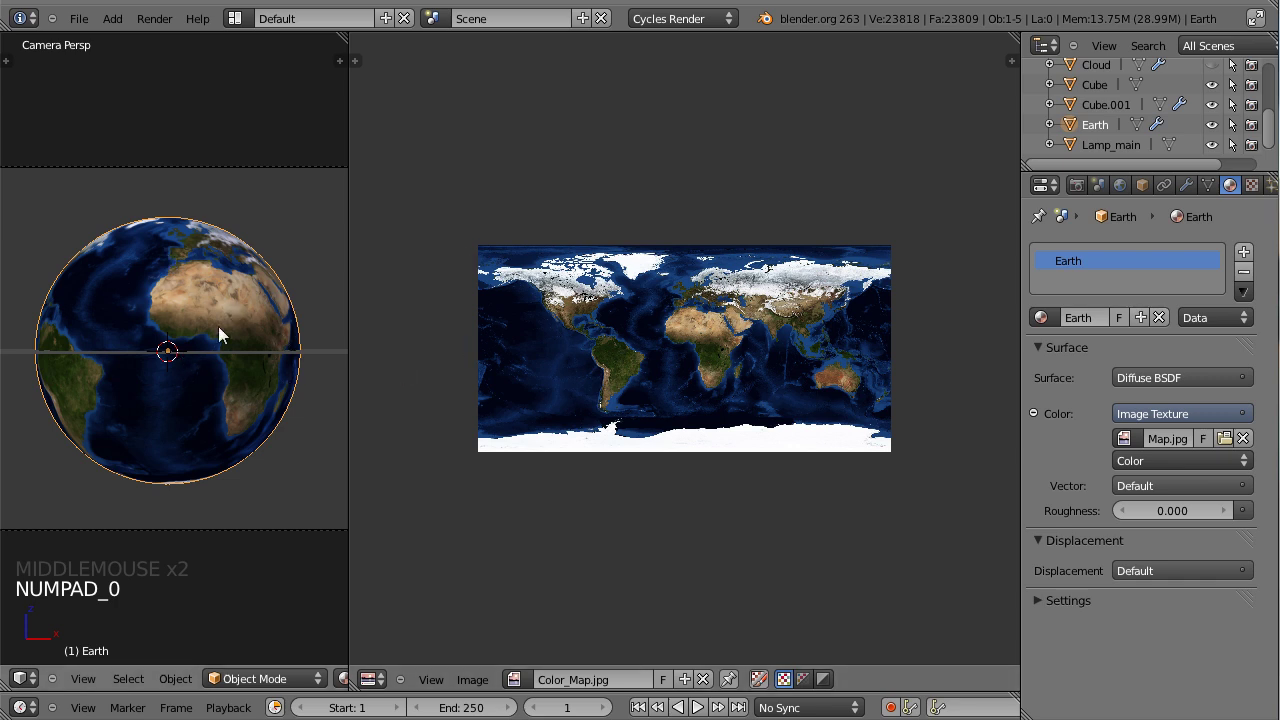
key("Tab")
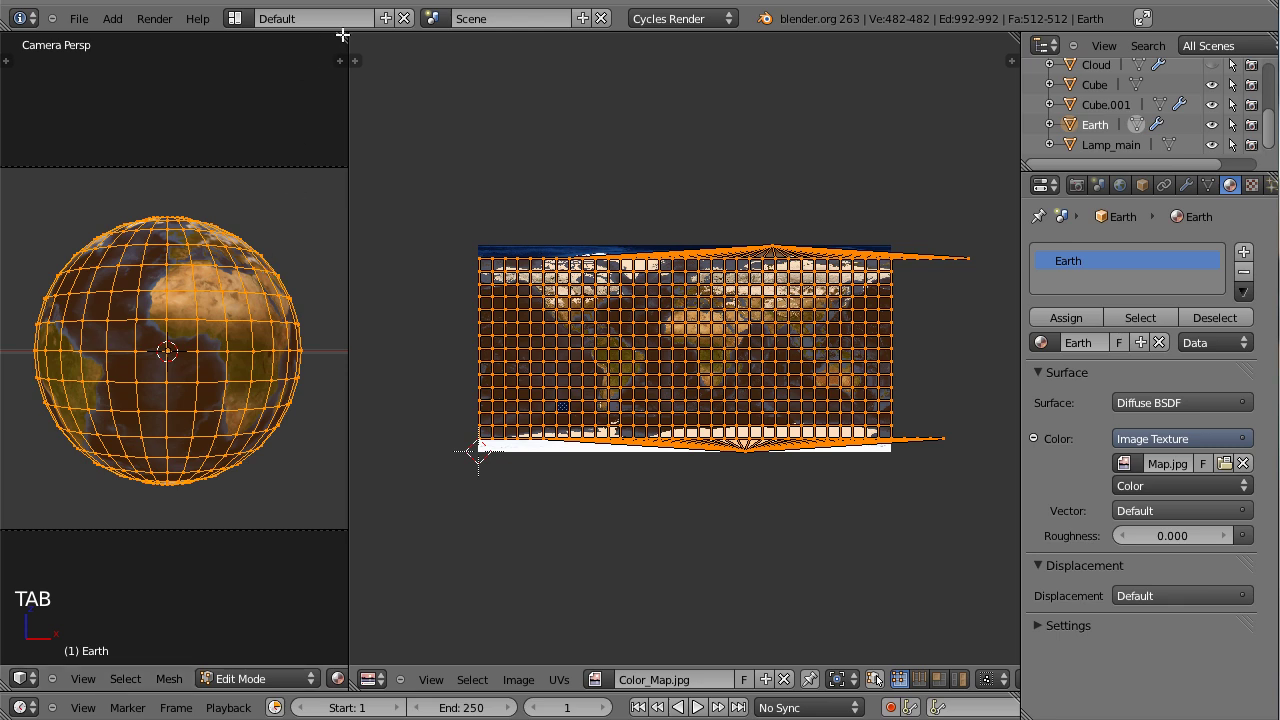
Step: Maximize the 3D viewport showing the textured Earth globe in edit mode
left_click(386, 37)
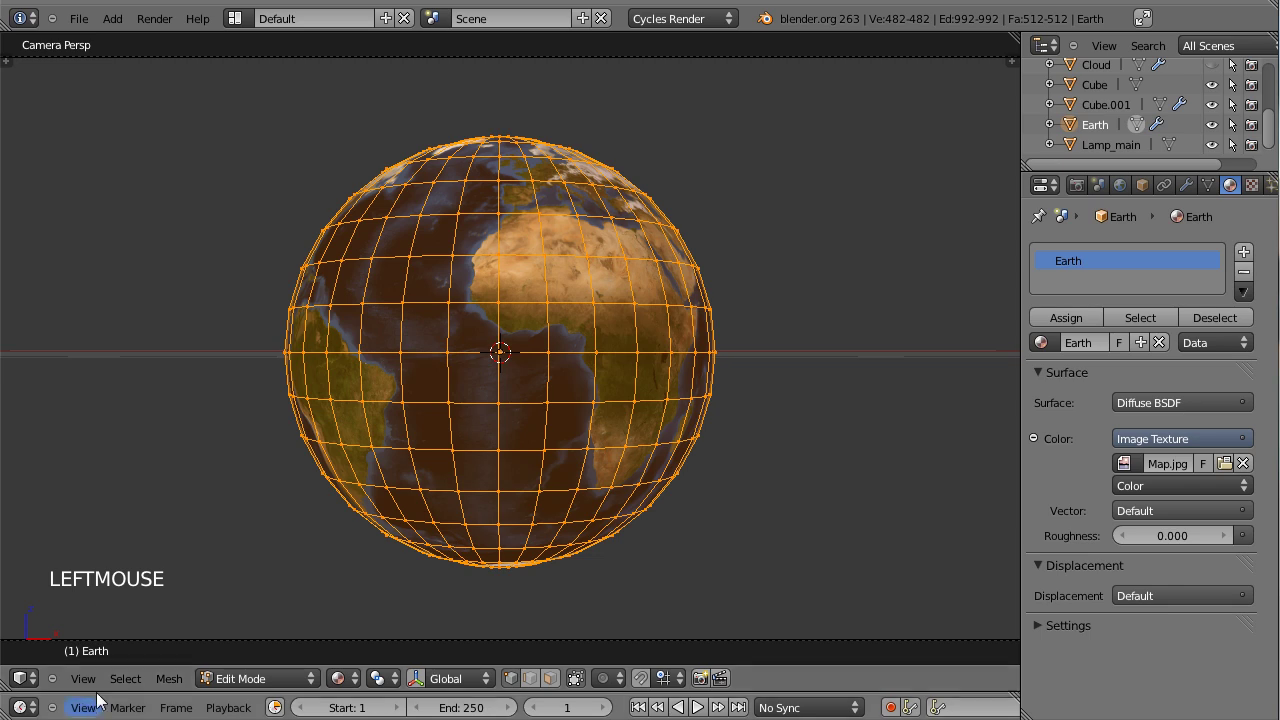
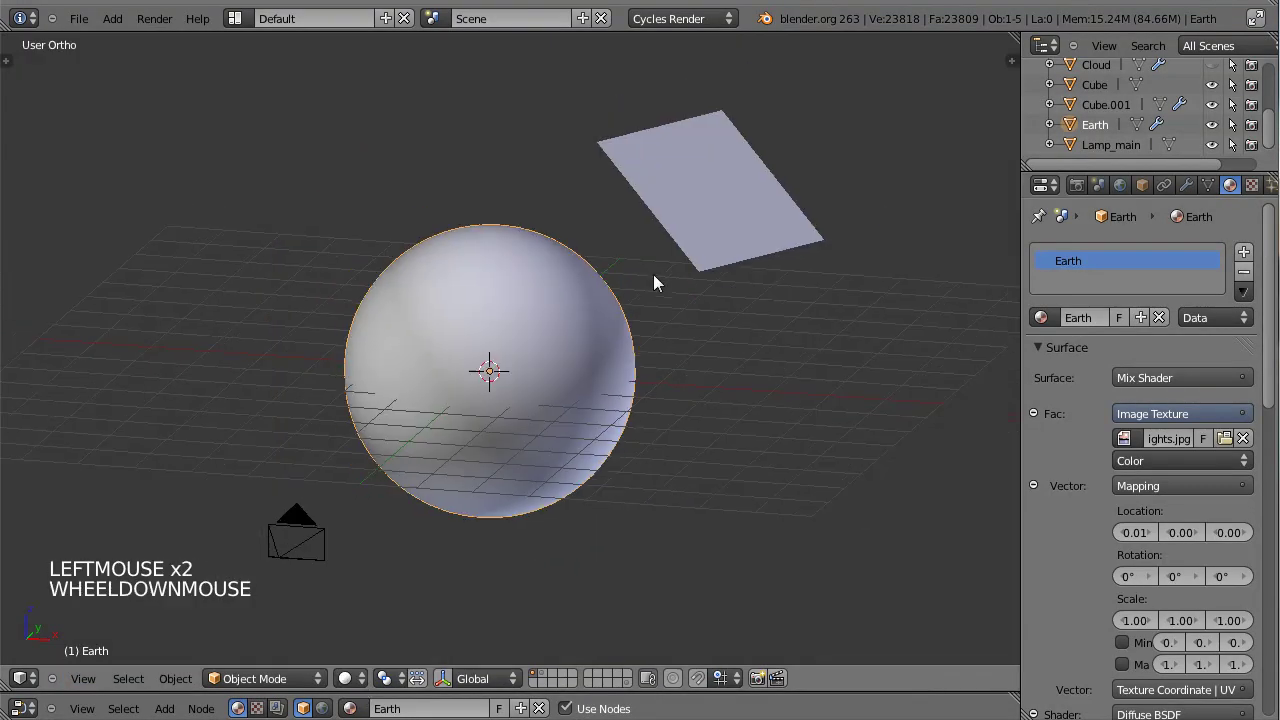
Step: Orbit the view around the Earth after setting up its night-lights mix shader
scroll("down", 3)
middle_click(438, 314)
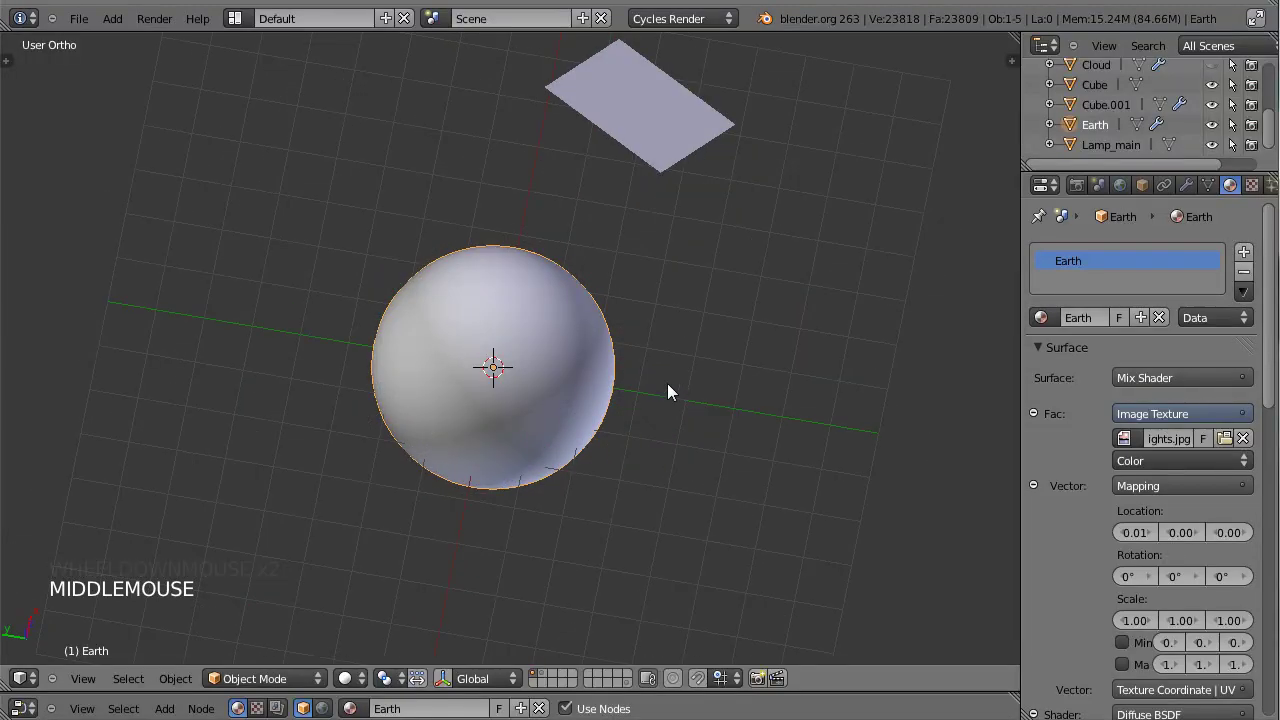
Step: Select the Lamp_main emission plane, check the lit Earth in a rendered preview and view the scene through the camera
right_click(732, 220)
middle_click(657, 338)
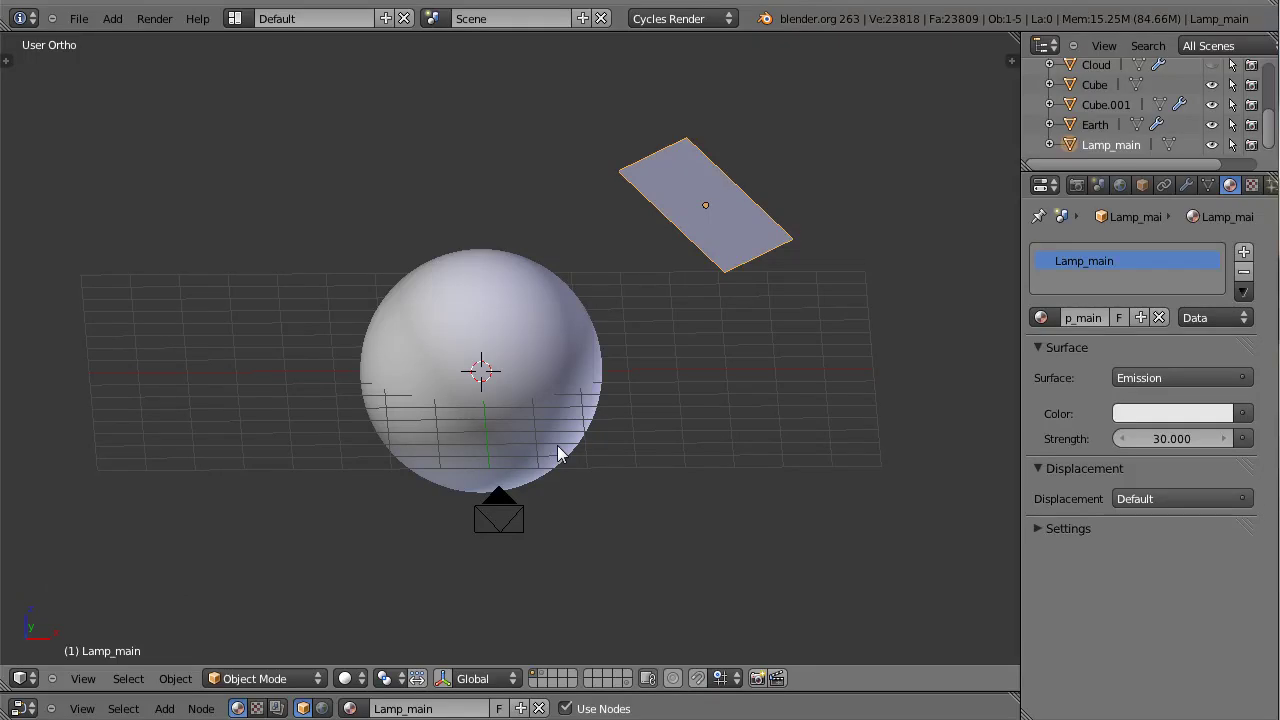
key("KP_0")
scroll("down", 3)
scroll("down", 3)
left_click(360, 680)
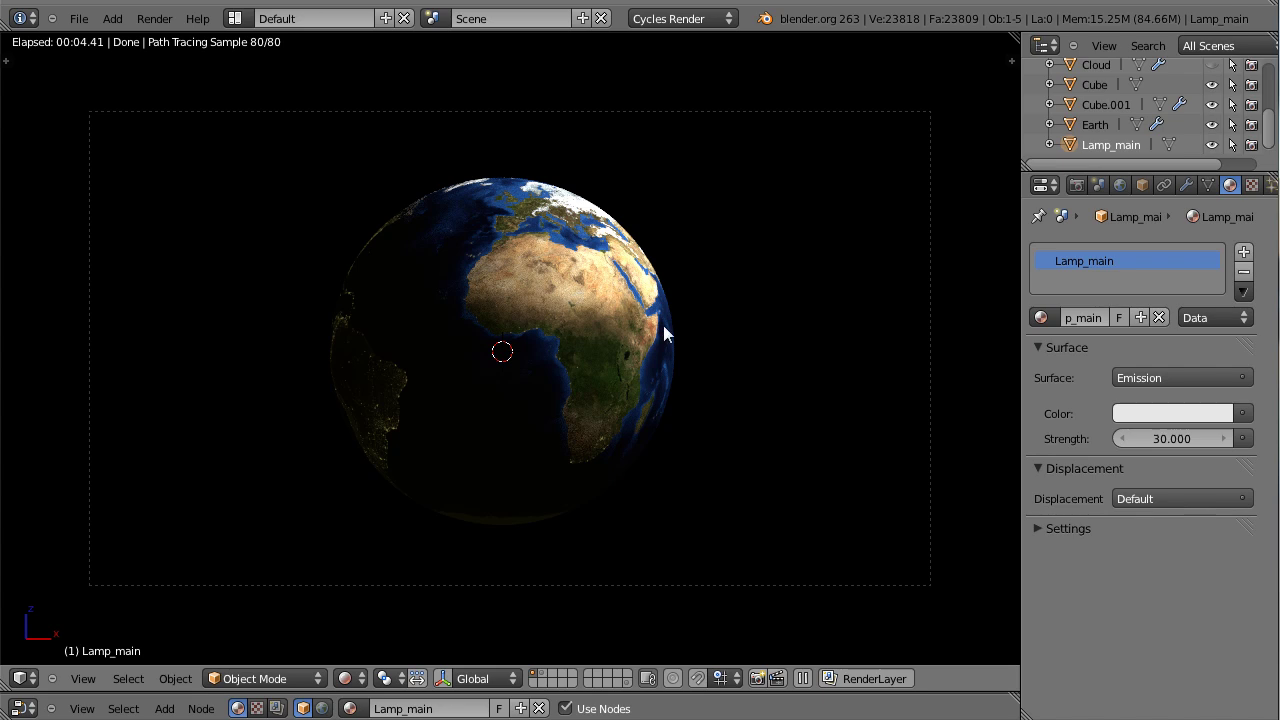
left_click(357, 680)
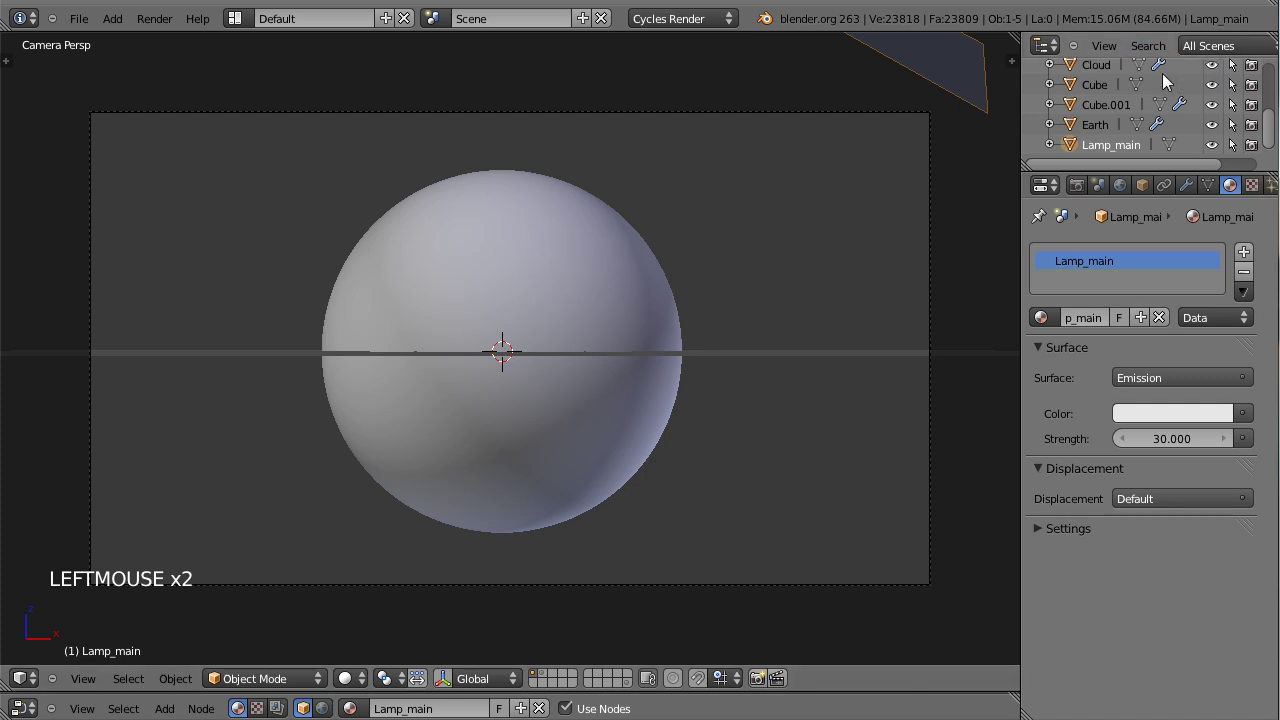
Step: Give the Cloud sphere a new Diffuse BSDF material coloured by an image texture loaded with Clouds.png
right_click(565, 252)
left_click(347, 682)
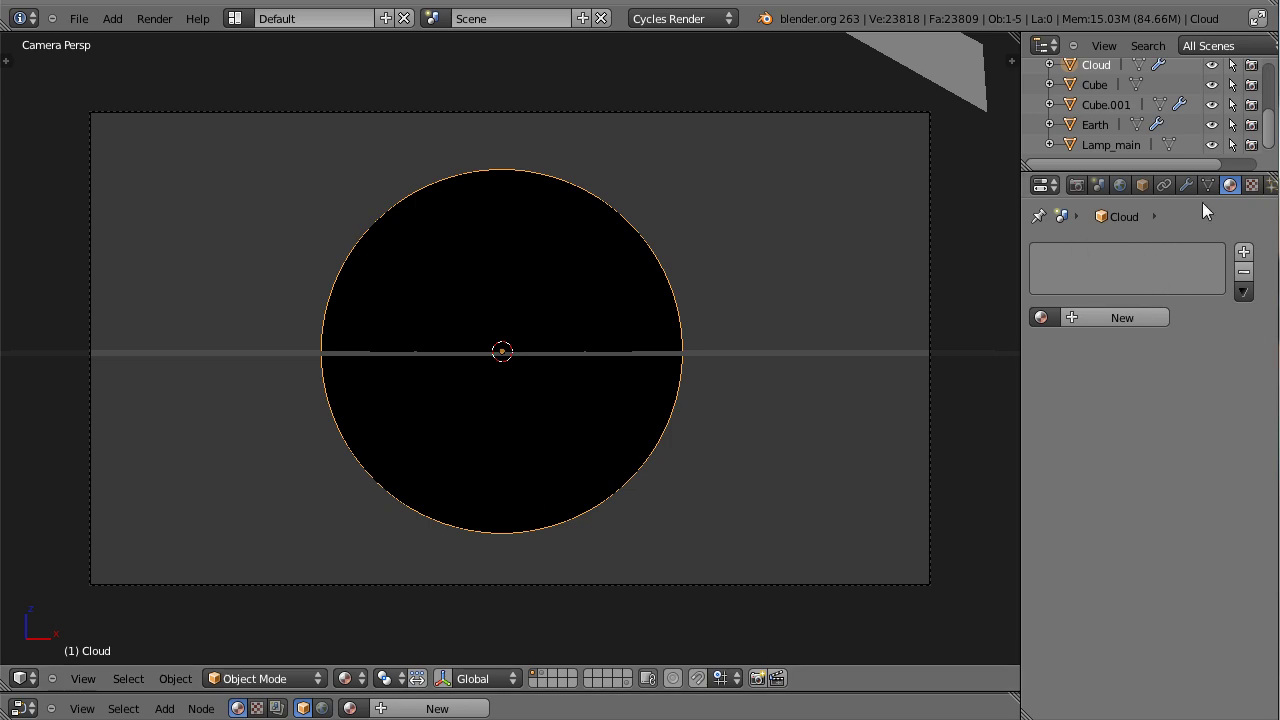
left_click(1143, 348)
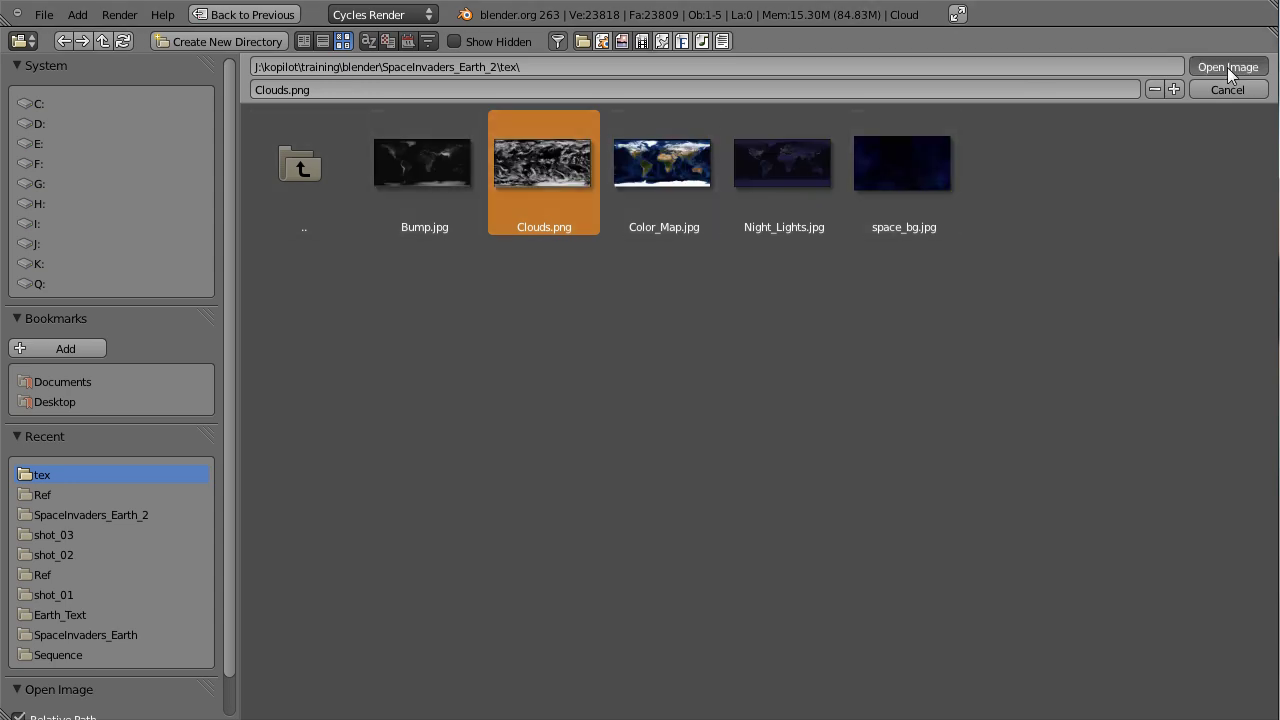
left_click(1231, 73)
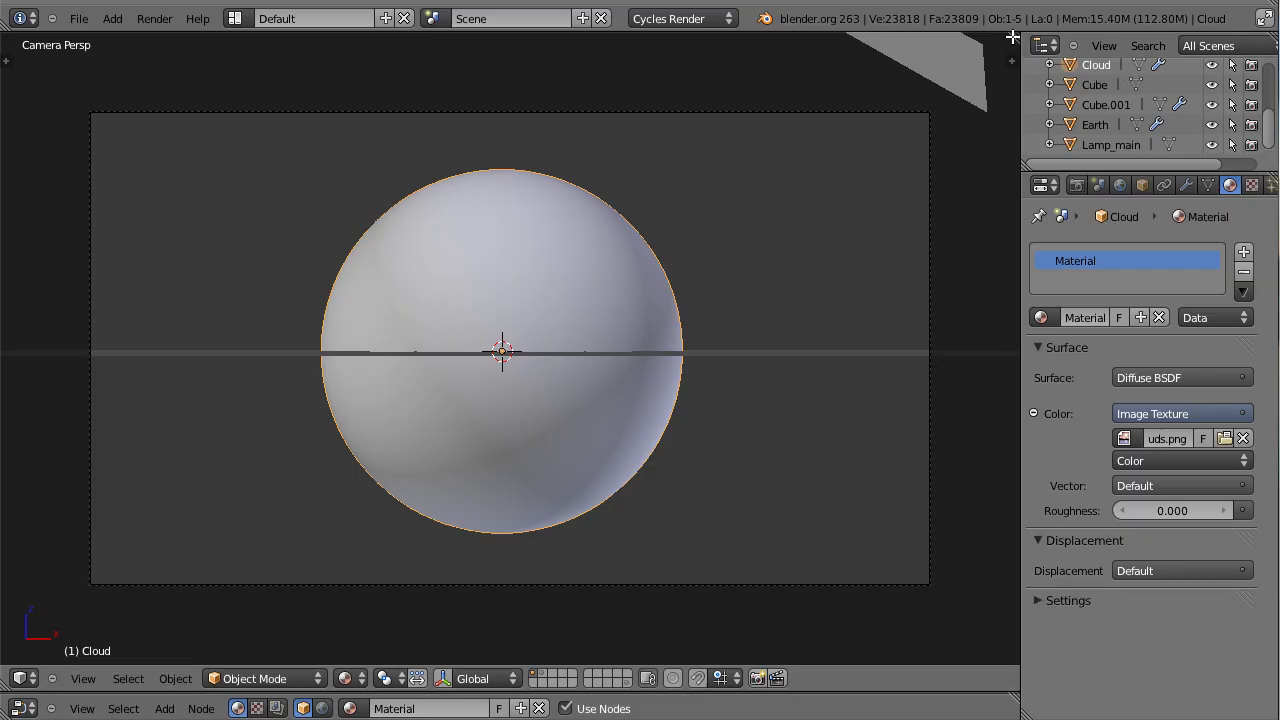
Step: Show Clouds.png on Cloud's UV layout in Edit Mode and maximize the 3D View on the cloud-textured sphere
left_click(1012, 30)
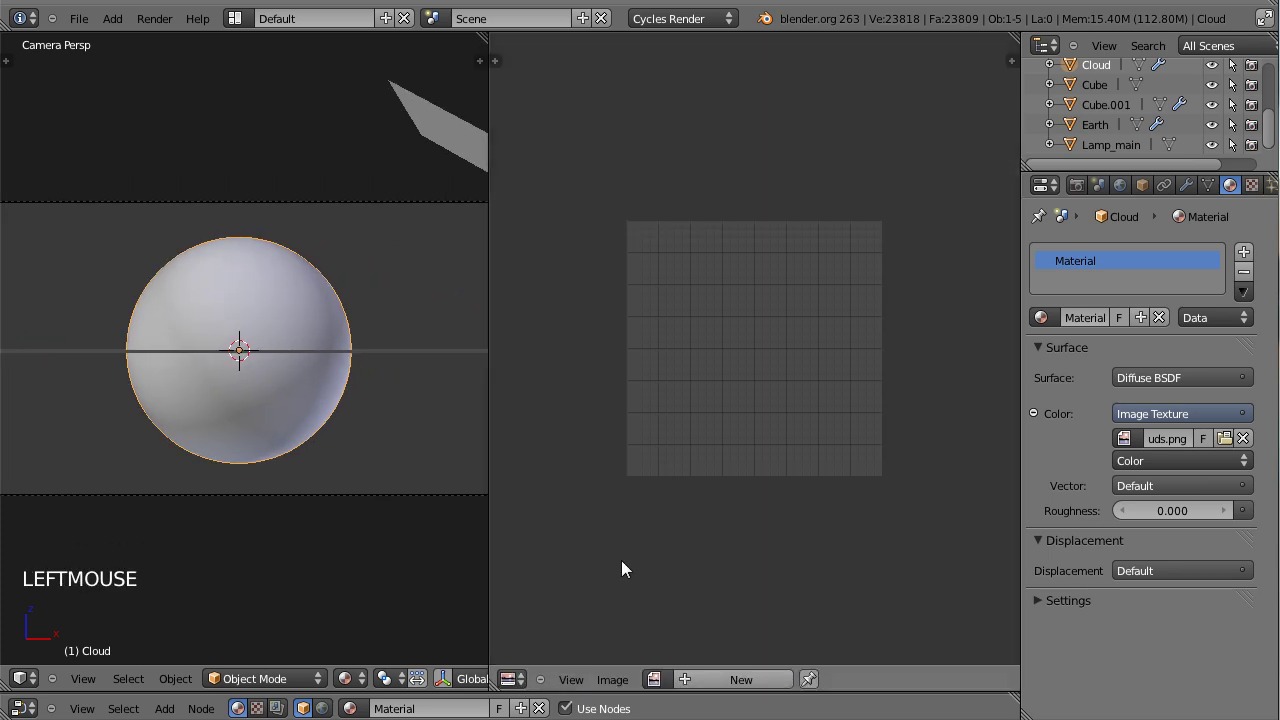
left_click(448, 278)
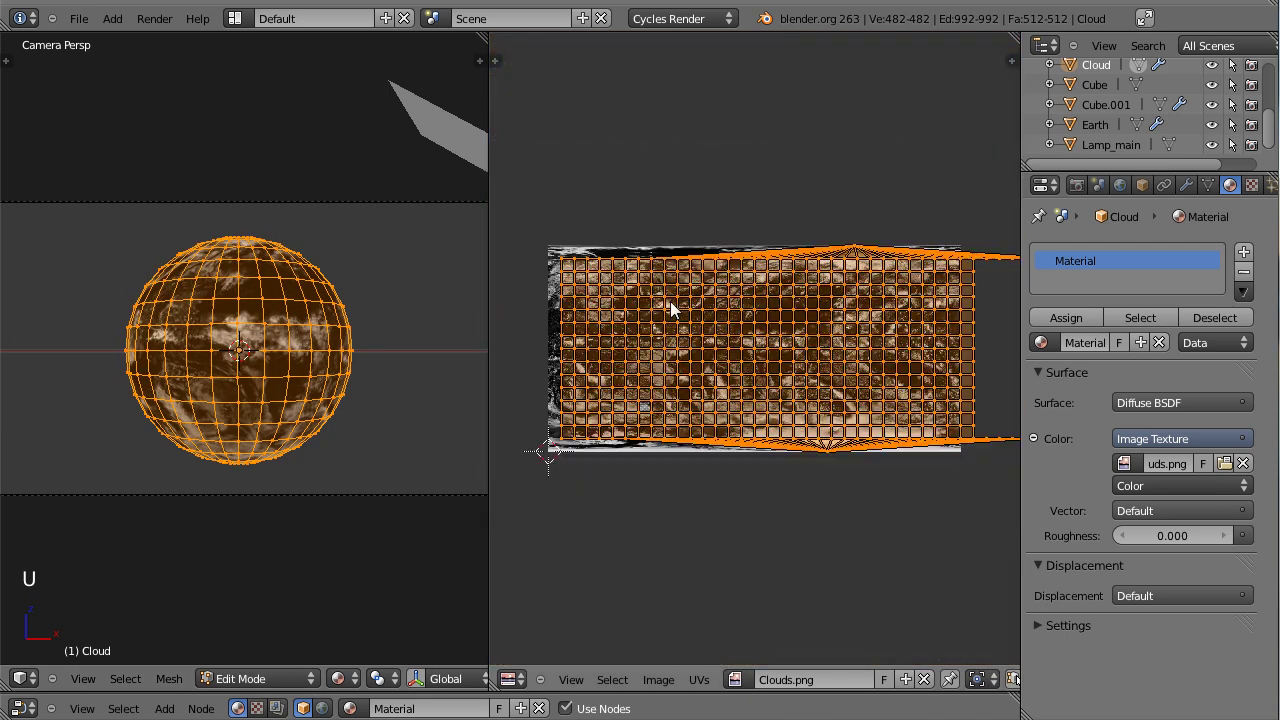
key("g")
scroll("down", 3)
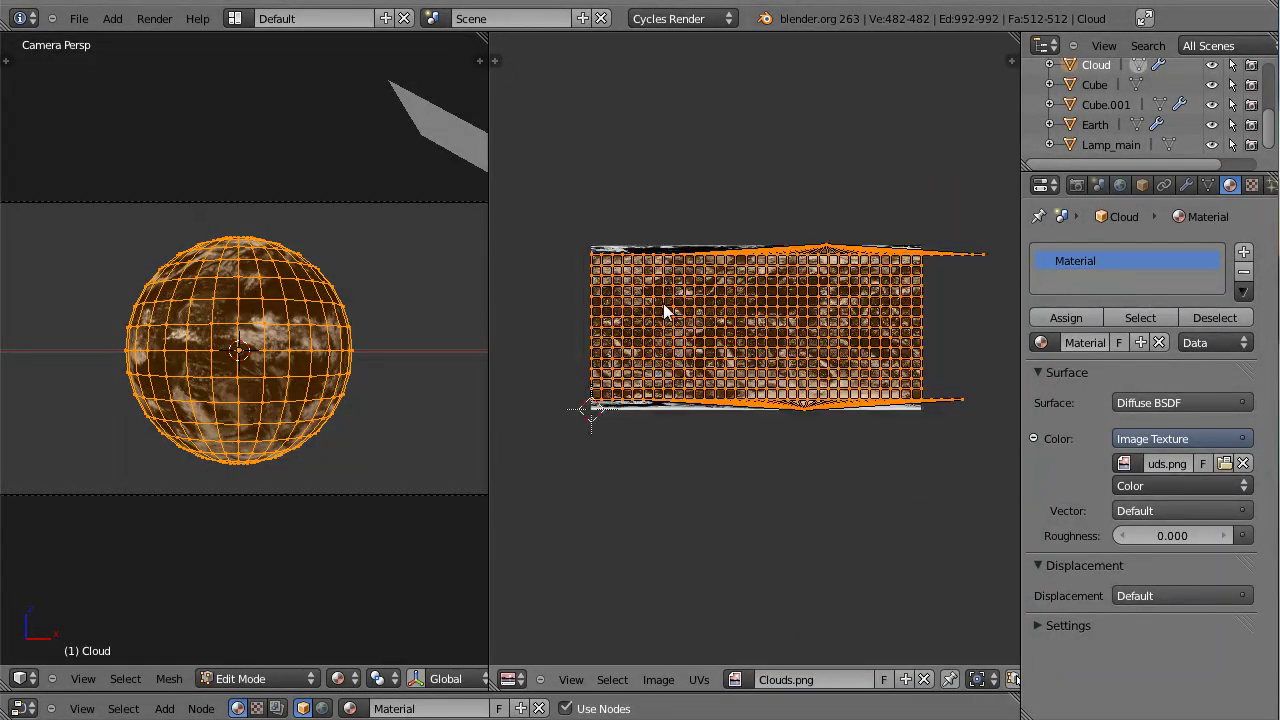
middle_click(476, 32)
scroll("down", 3)
left_click(480, 27)
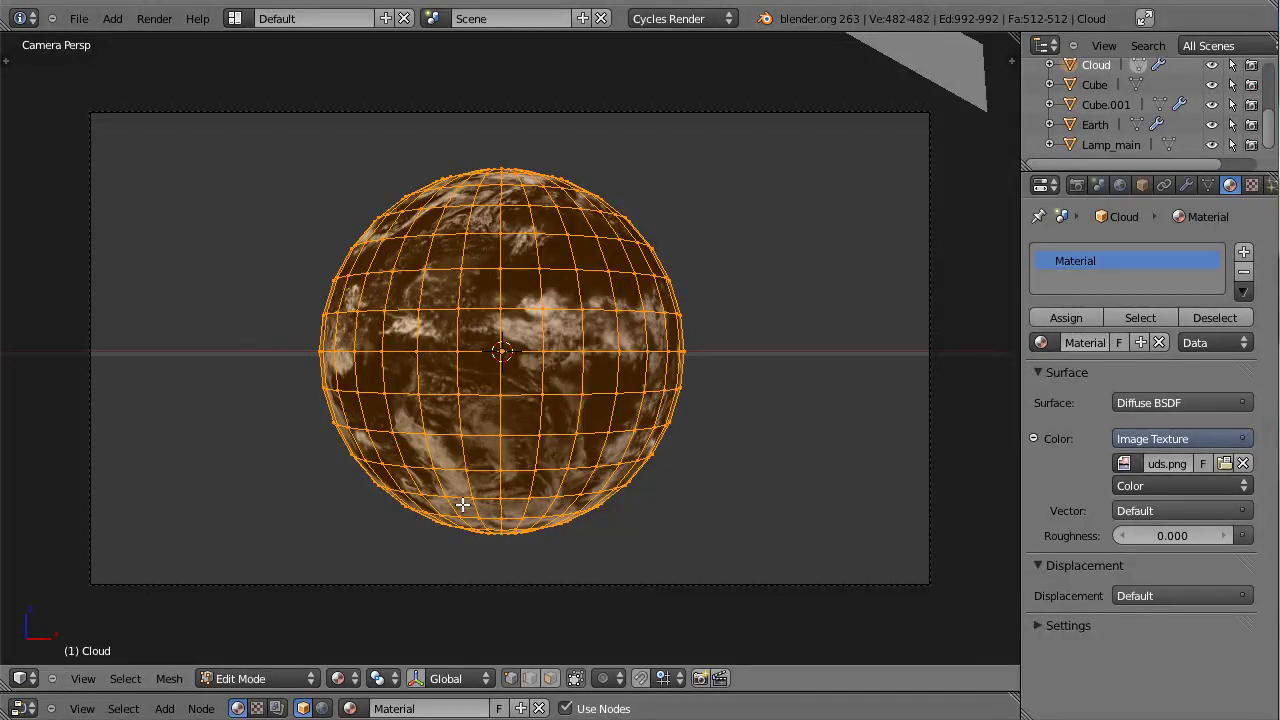
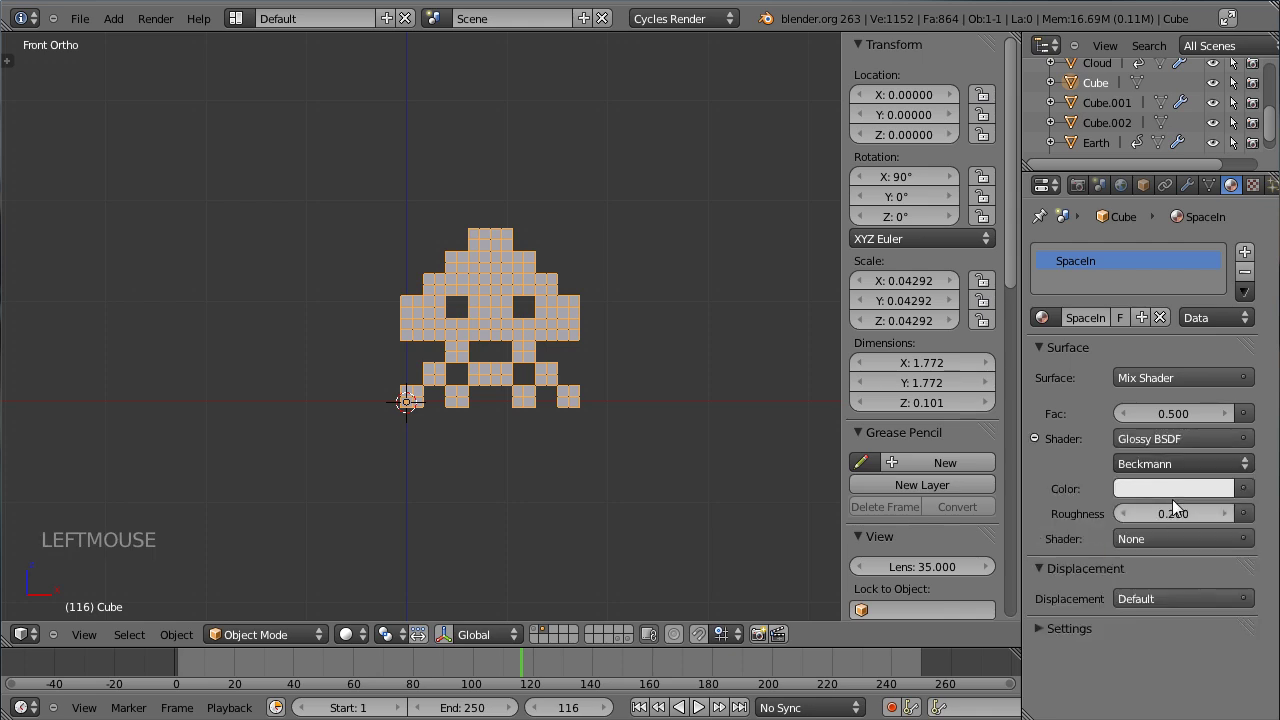
Step: Set the Mix Shader's empty second slot to Diffuse BSDF alongside the glossy shader
left_click(1176, 539)
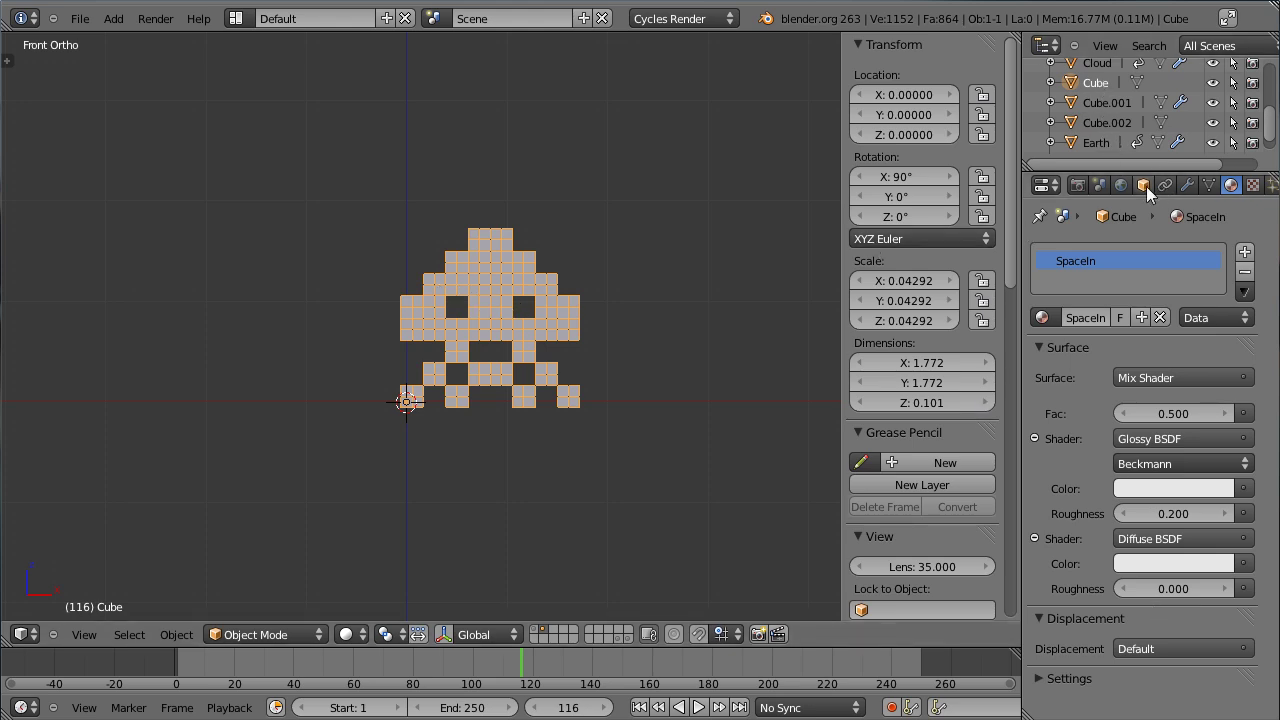
Step: Rename the invader cube to SpaceInvader, then select Cube.002 and begin renaming it SpaceIn_ref
left_click(1150, 193)
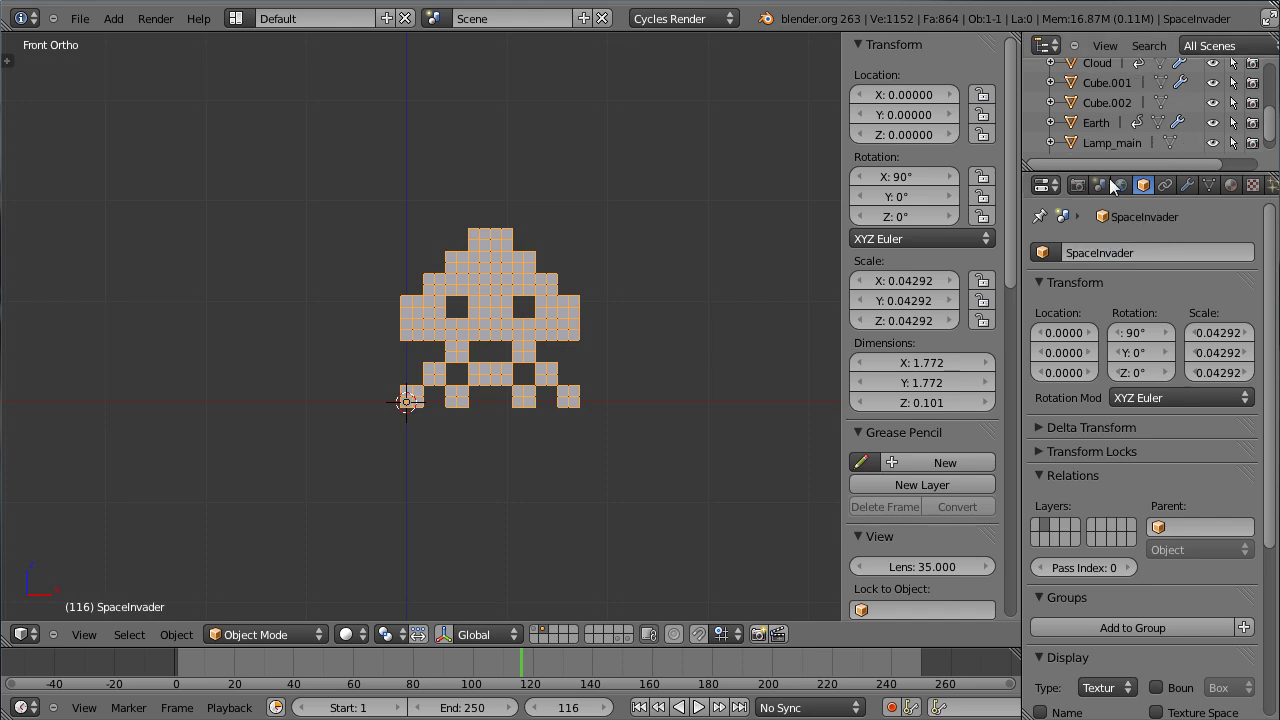
left_click(628, 648)
right_click(526, 329)
left_click(1150, 254)
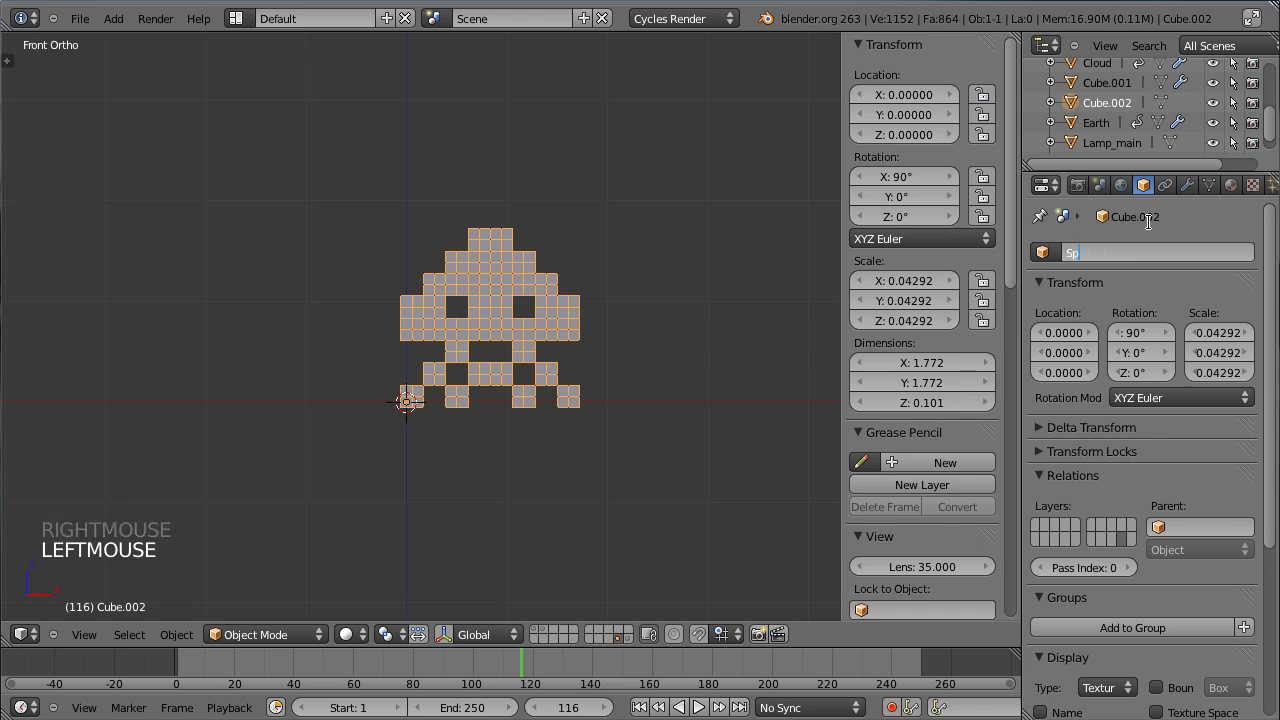
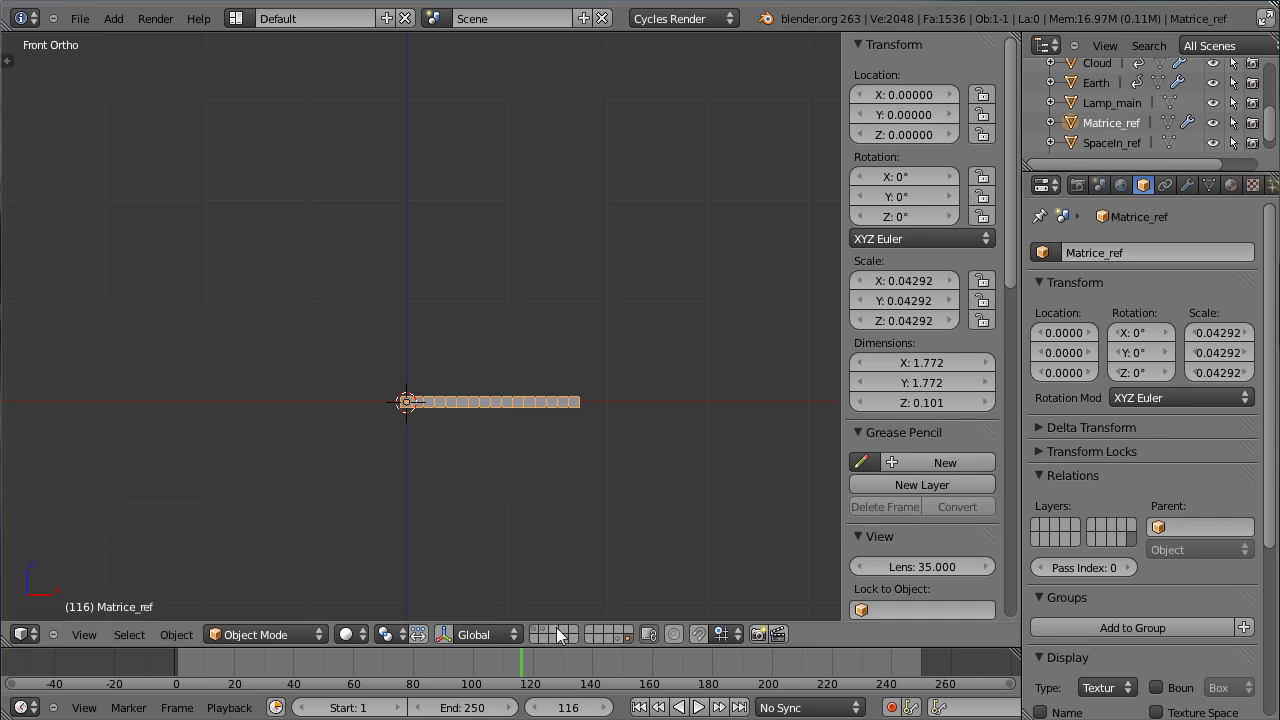
Step: Select SpaceInvader and move it along Y to about −4.37, out in front of the Earth
left_click(548, 644)
left_click(540, 639)
left_click(549, 641)
right_click(532, 346)
scroll("down", 3)
scroll("down", 3)
middle_click(557, 302)
key("g")
left_click(300, 436)
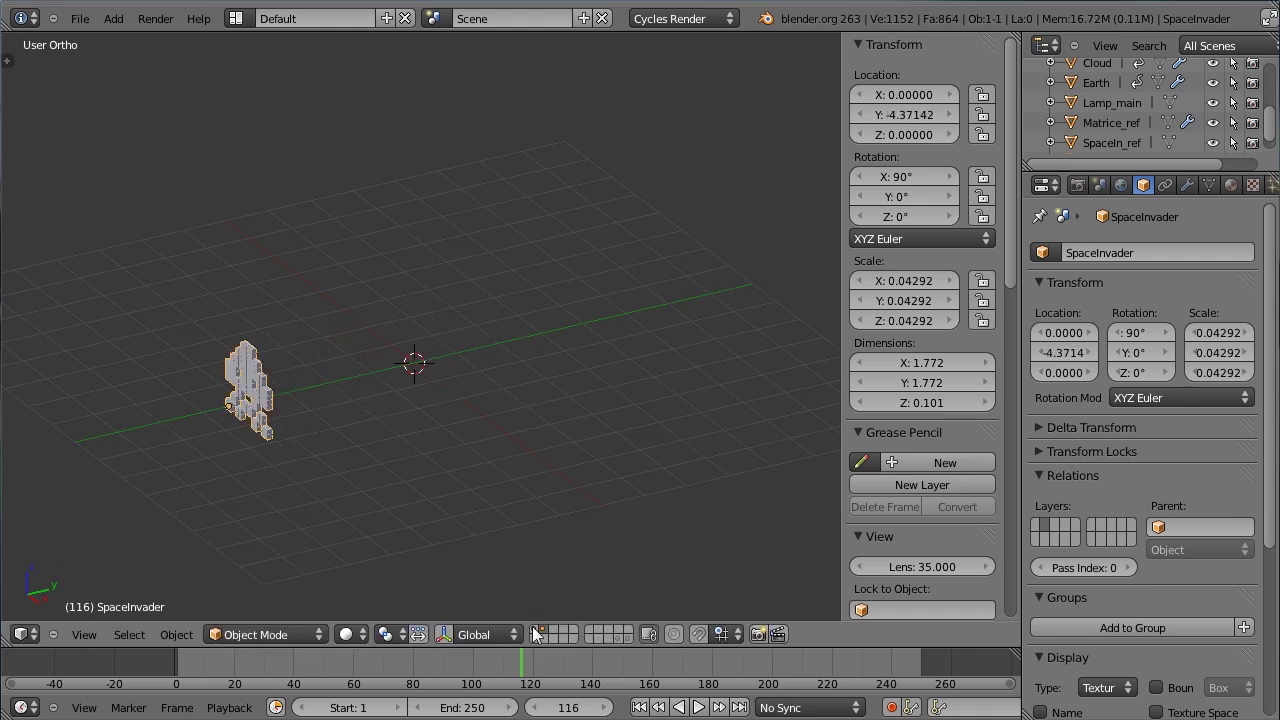
Step: Switch to the camera view and scale the invader down to roughly 0.024
left_click(538, 632)
key("KP_0")
scroll("down", 3)
right_click(485, 288)
key("s")
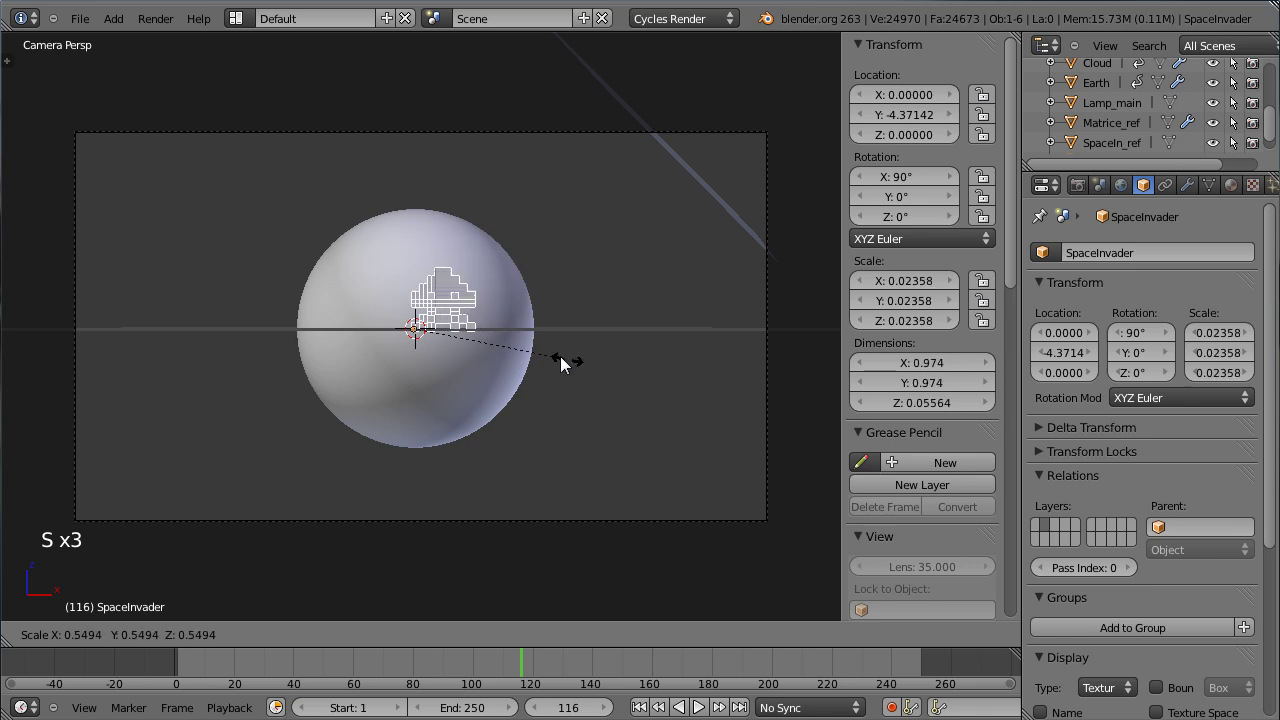
Step: Confirm the ~0.025 scale and shift the invader along X to about −3.73, left of the Earth
left_click(581, 372)
scroll("up", 3)
scroll("down", 3)
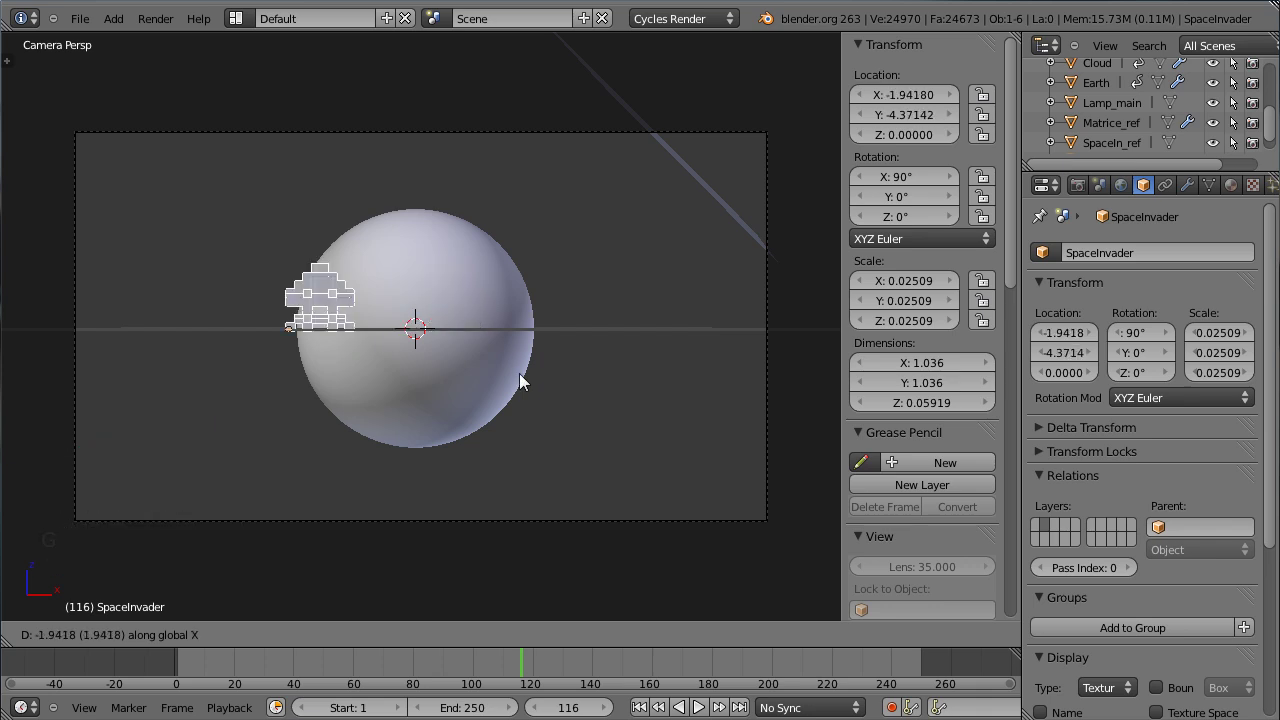
left_click(408, 373)
scroll("up", 3)
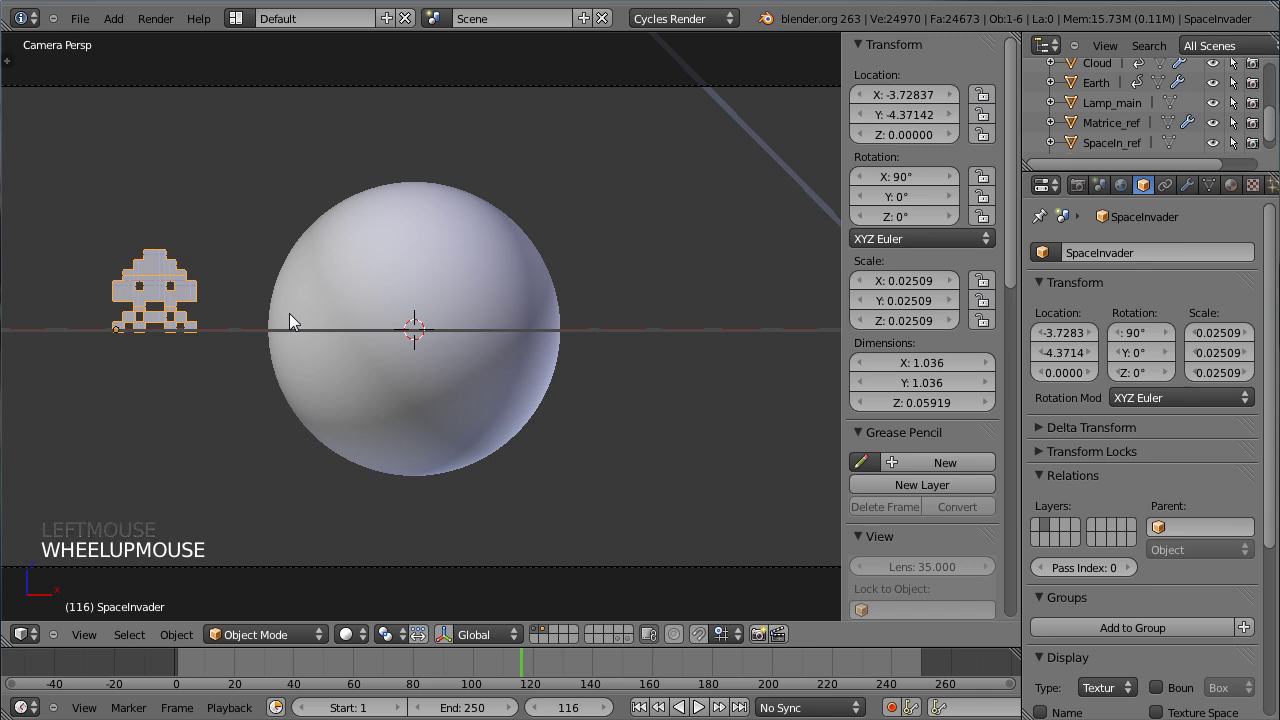
Step: Set the camera viewport's shading back from Rendered to Solid
left_click(359, 642)
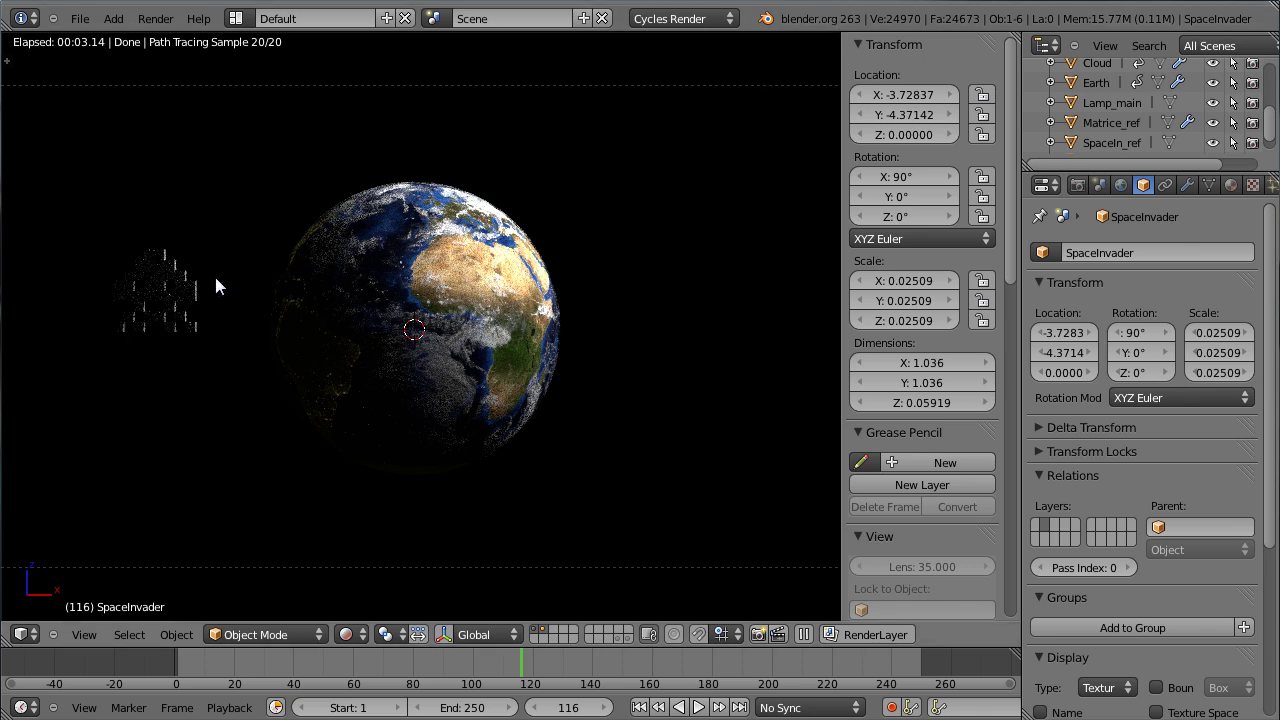
left_click(356, 643)
left_click(370, 579)
scroll("down", 3)
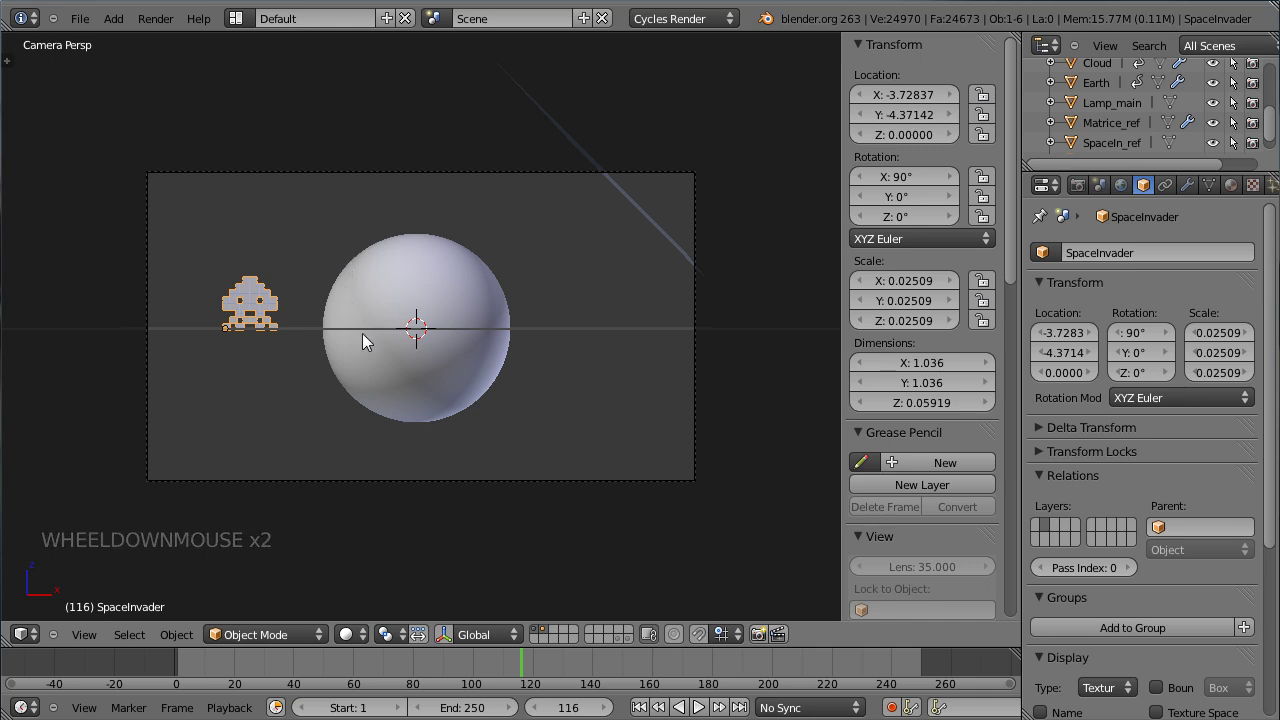
Step: Duplicate Lamp_main as Lamp_main.001 in place and move it to its own layer, showing only that layer
middle_click(395, 186)
right_click(619, 185)
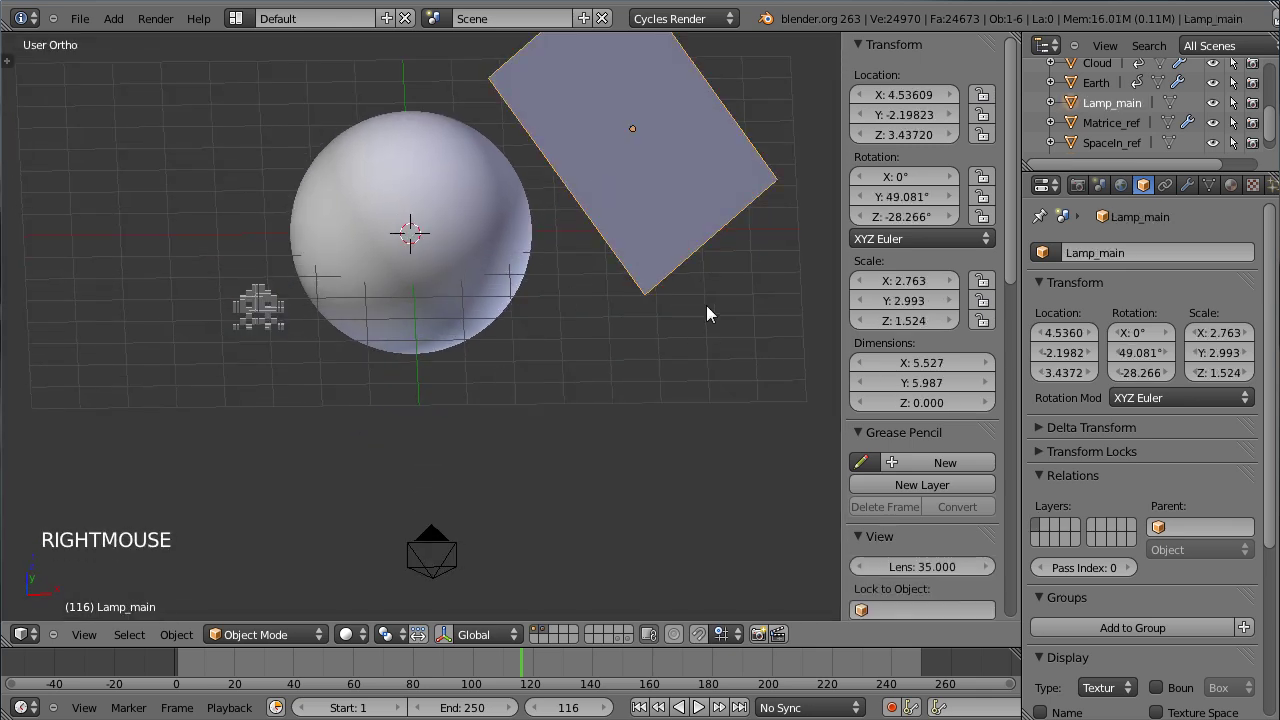
key("shift+d")
left_click(711, 311)
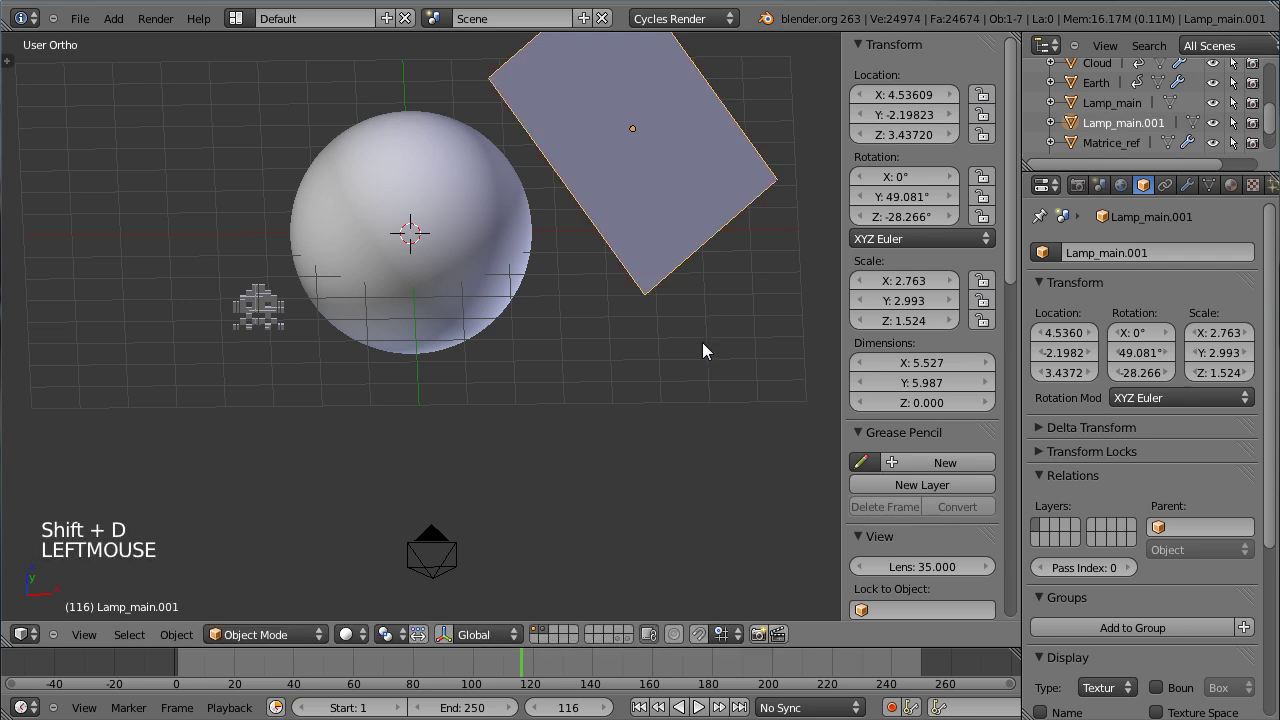
key("m")
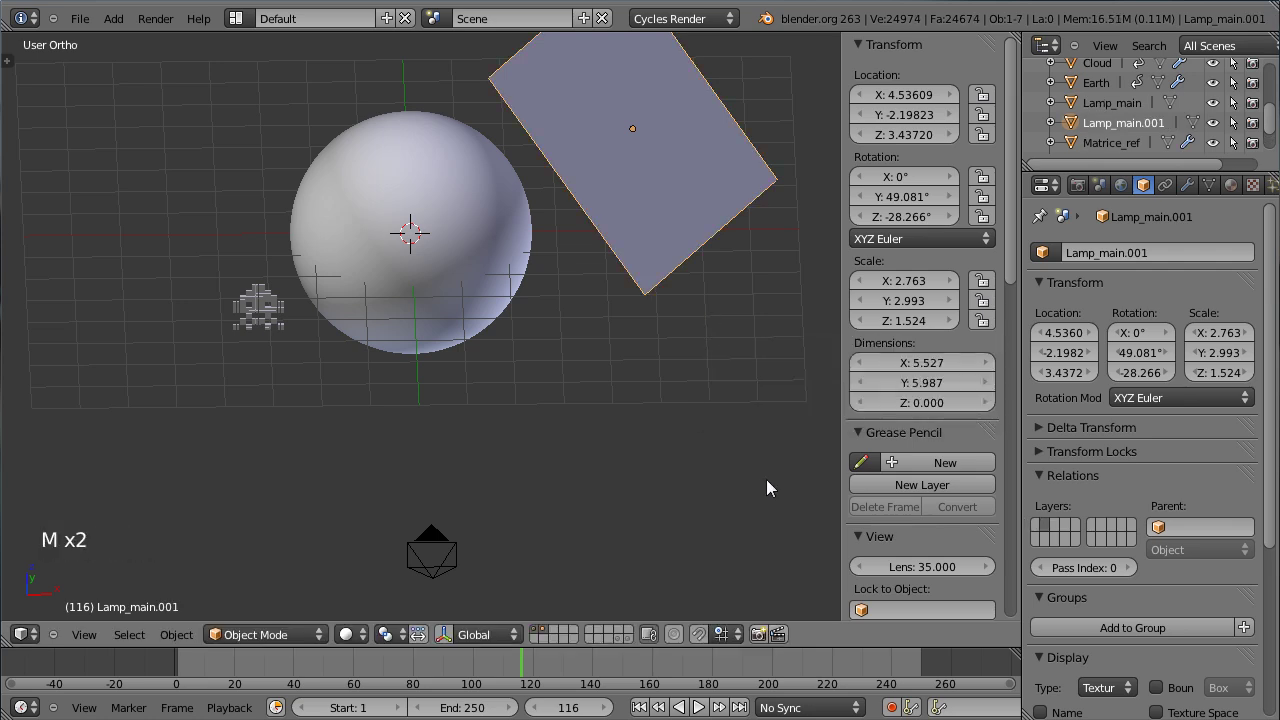
left_click(550, 633)
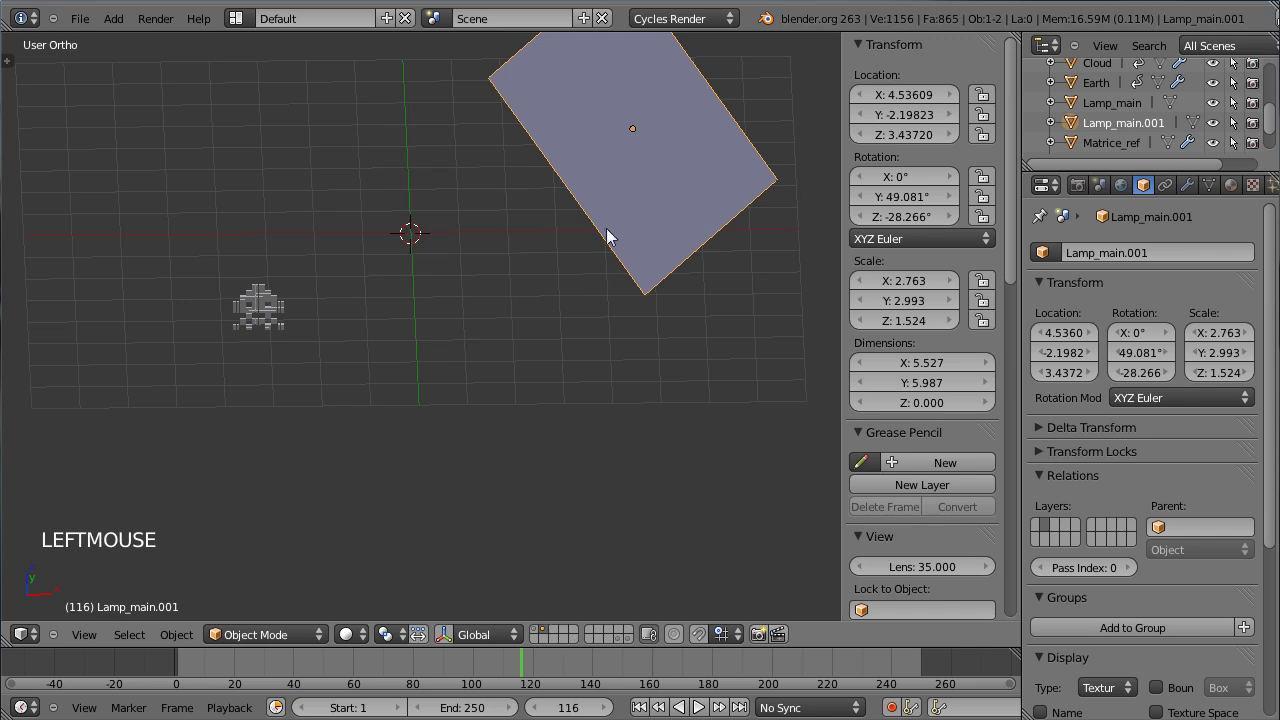
Step: In top view, slide the Lamp_main.001 plane over toward the space invader
right_click(625, 226)
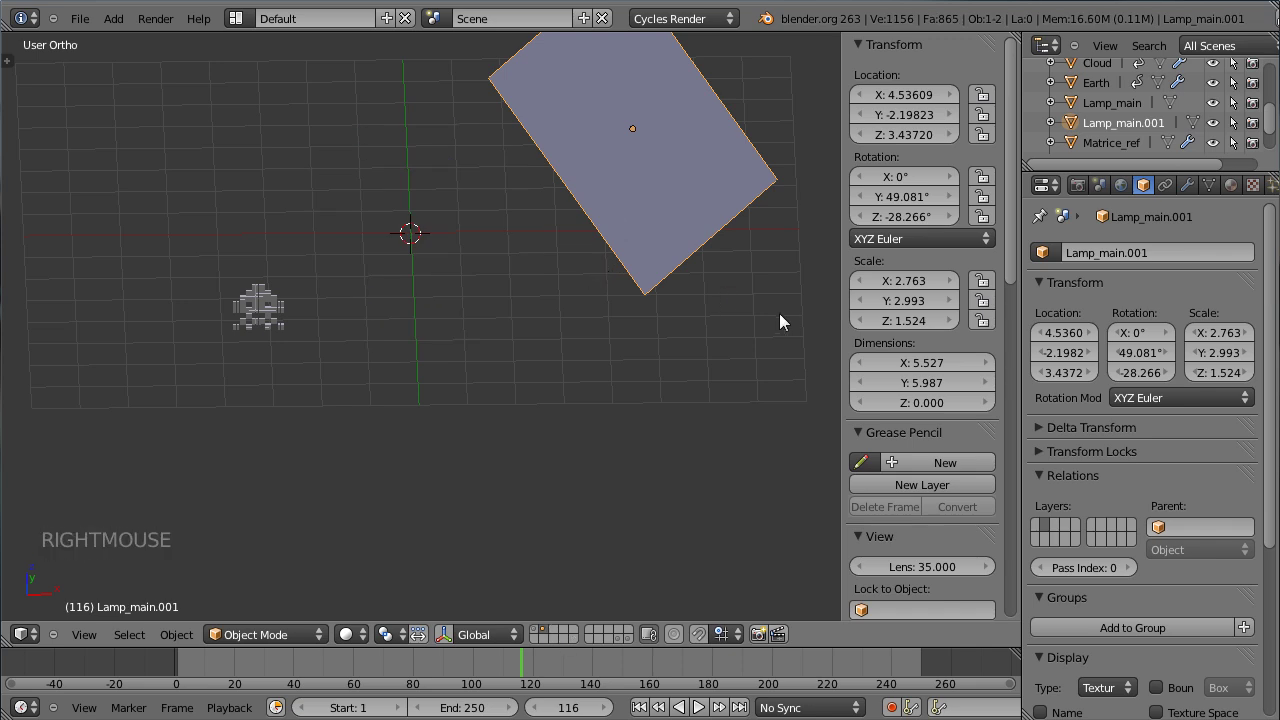
left_click(684, 195)
key("KP_7")
key("g")
left_click(331, 387)
Step: Tilt the light plane to about 64.7° on Y and lower it to Z ≈2.14 above the invader
key("r")
left_click(274, 530)
key("KP_3")
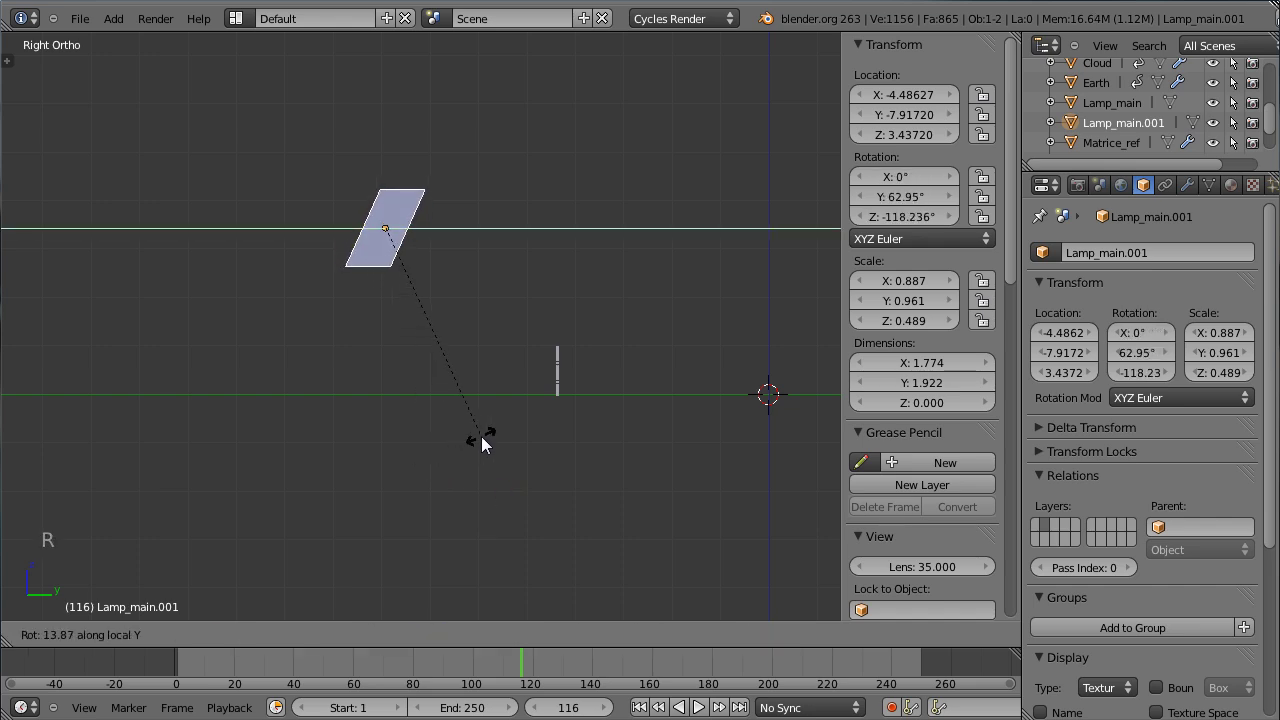
left_click(493, 440)
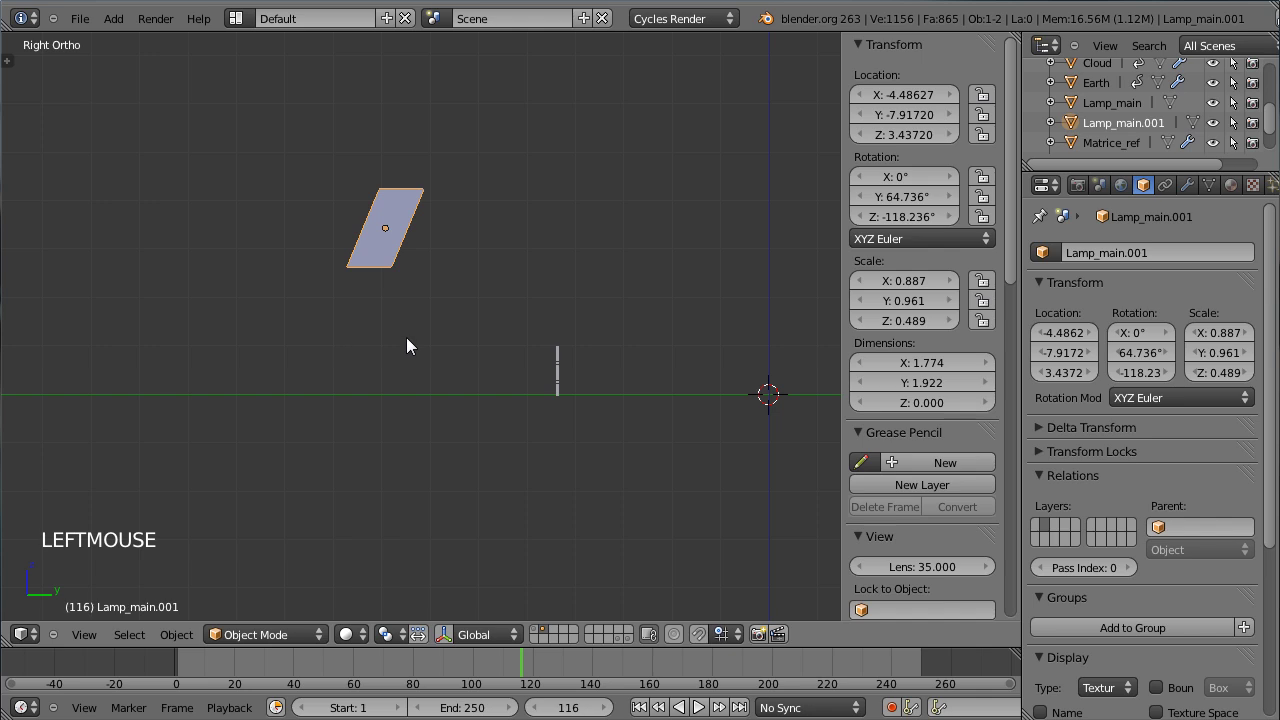
key("g")
left_click(398, 406)
middle_click(340, 386)
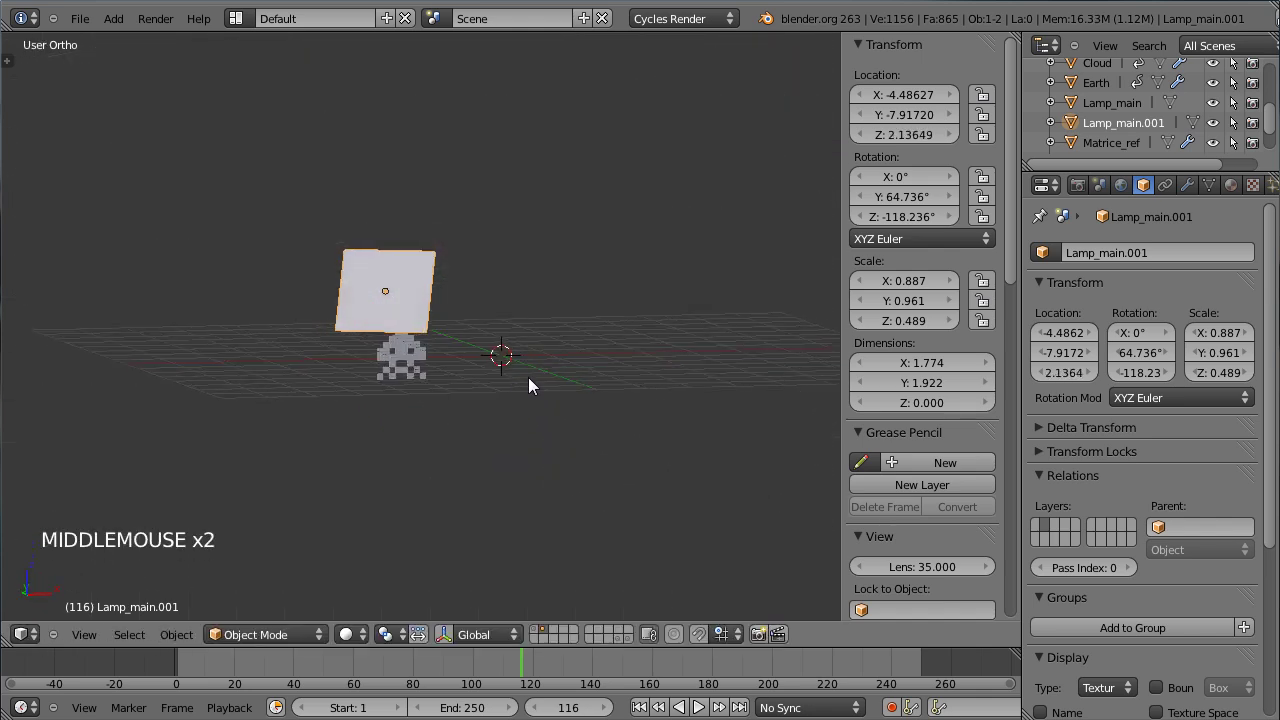
Step: Rename the plane Lamp_SpaceI, make its material a single-user copy named Lamp_SpaceI, and look through the camera
left_click(1240, 190)
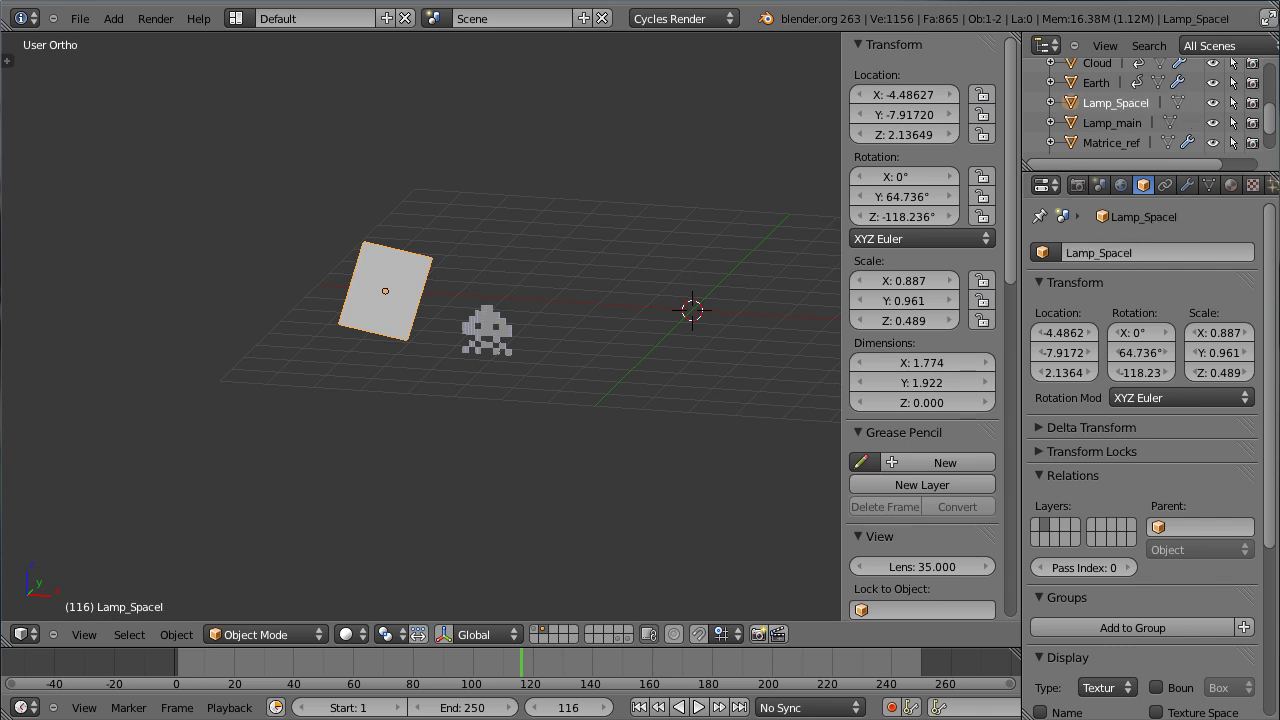
left_click(1238, 194)
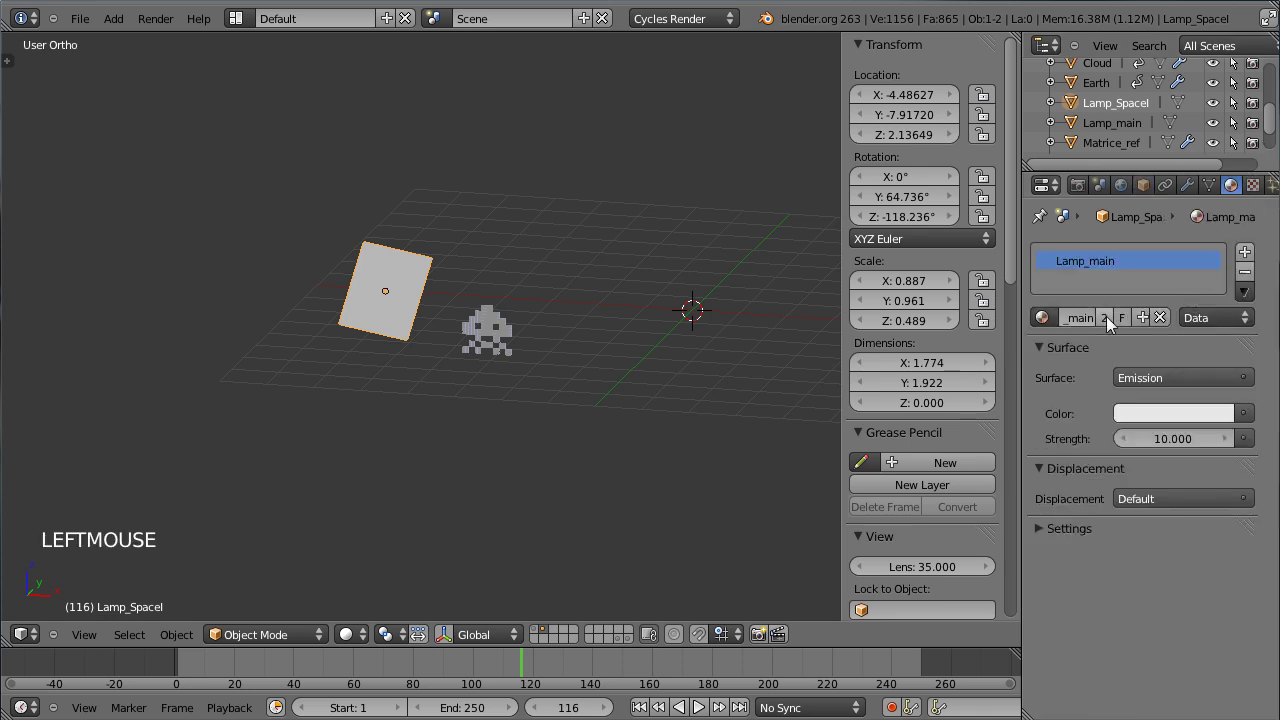
left_click(1113, 323)
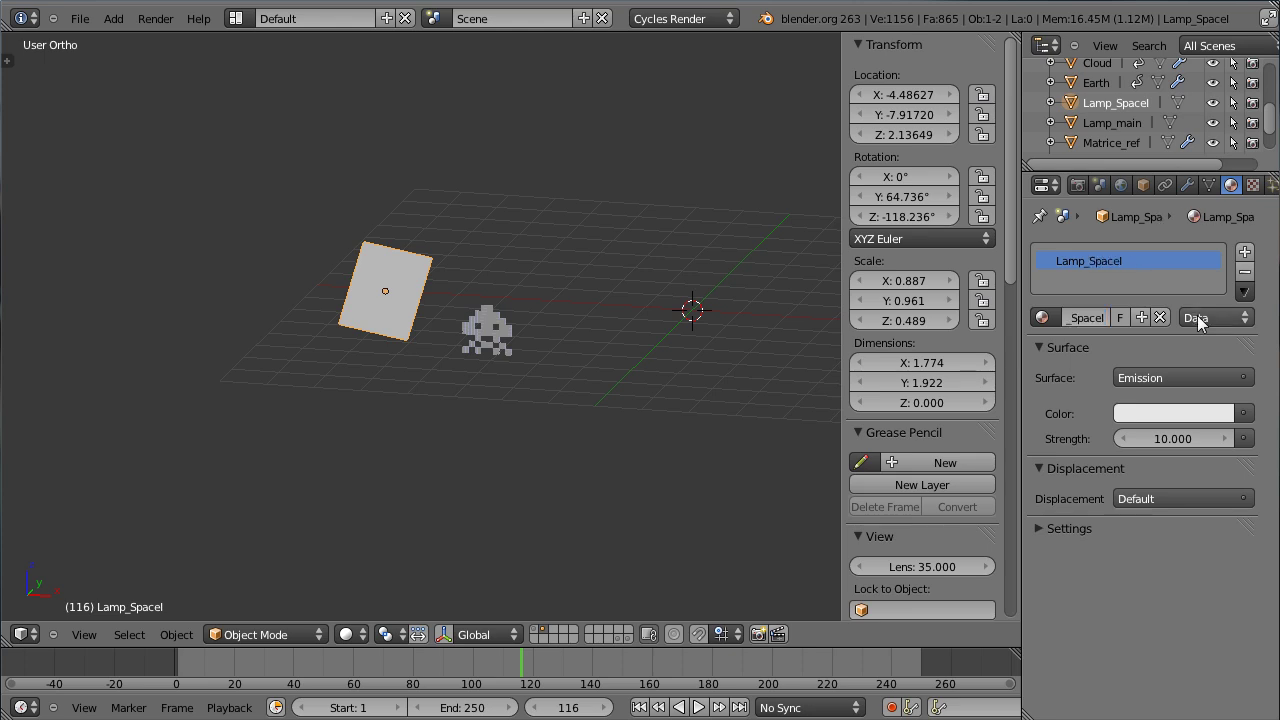
key("KP_0")
Step: With a rendered preview and the Earth layer visible, lower Lamp_SpaceI's emission strength to 5 then 2, and return to Solid
left_click(345, 640)
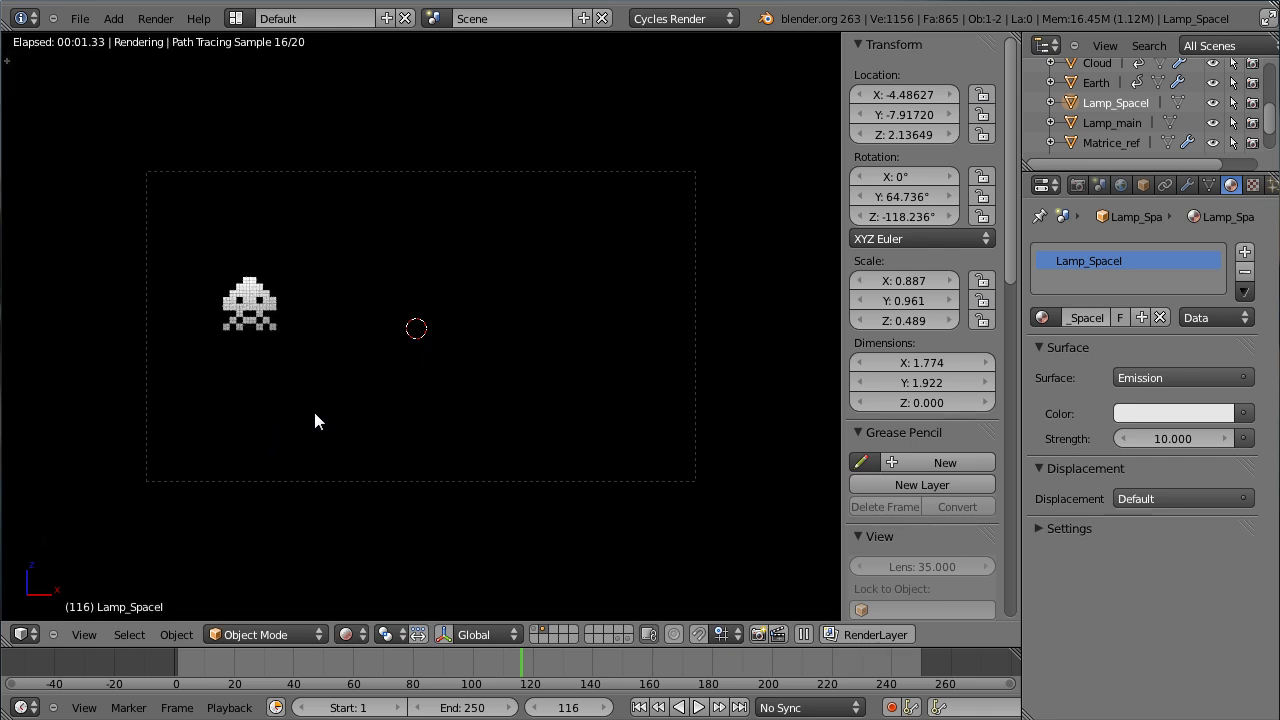
scroll("up", 3)
left_click(1181, 441)
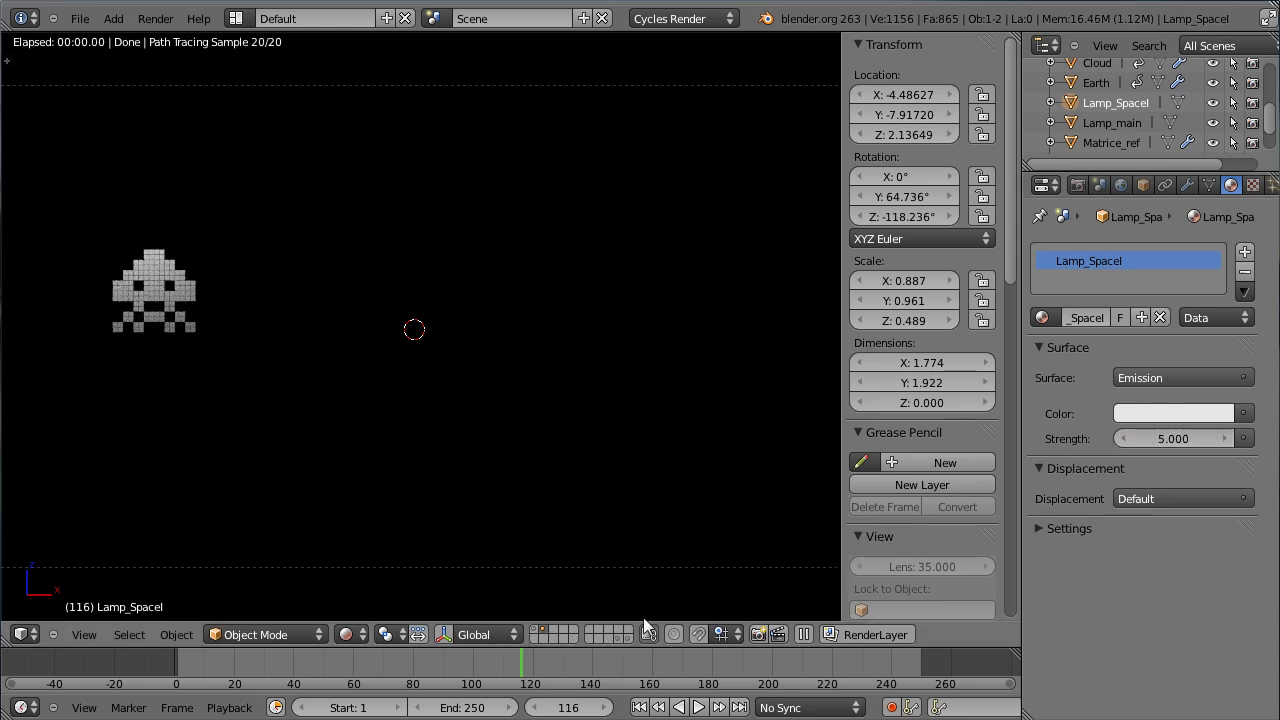
left_click(540, 636)
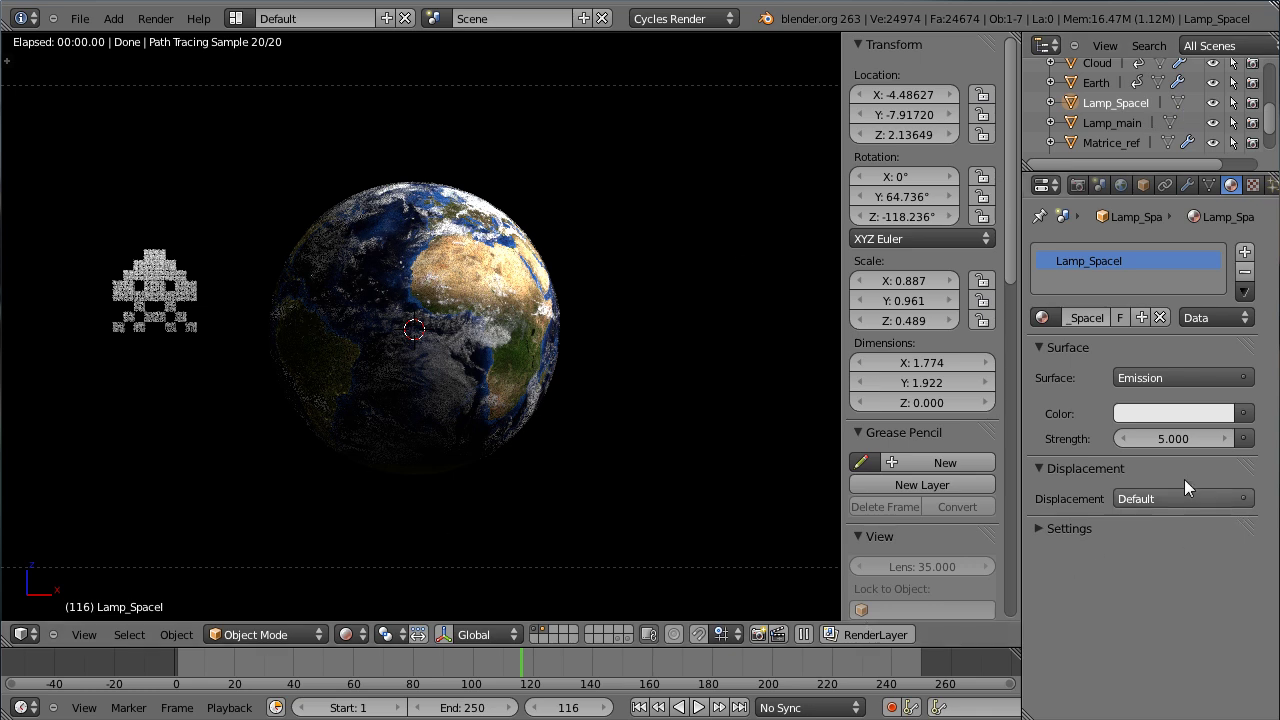
left_click(1175, 439)
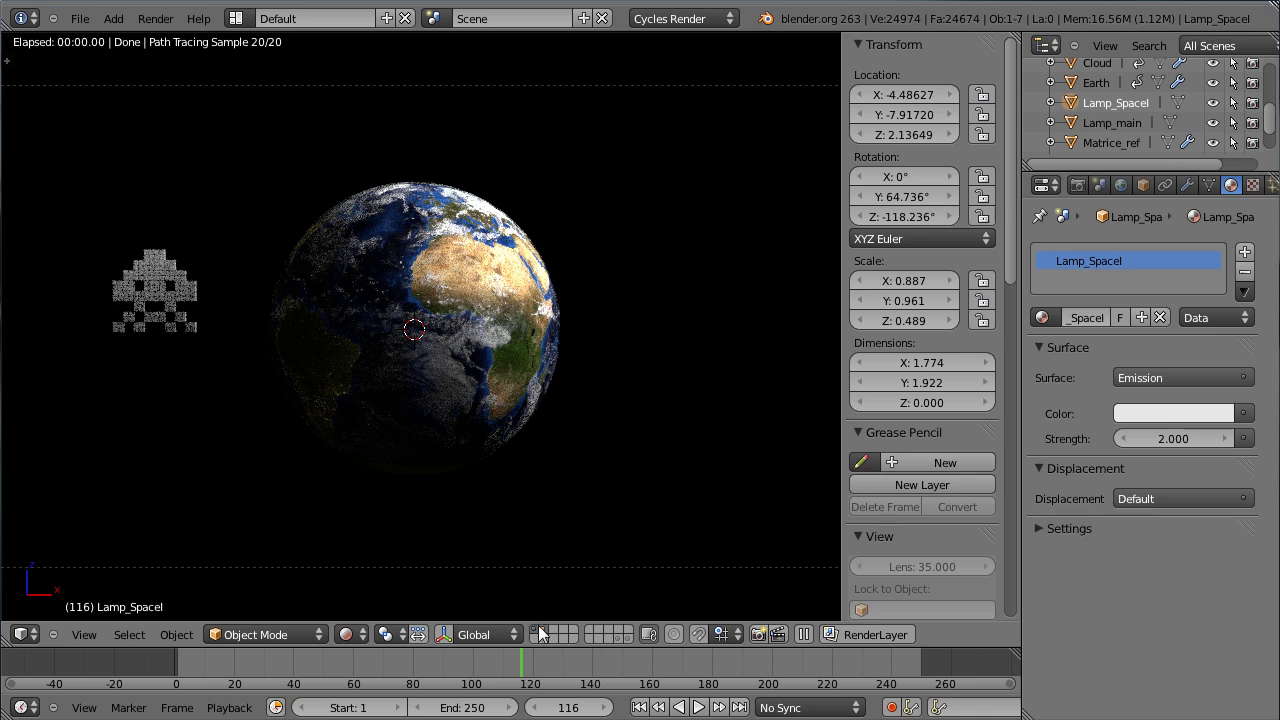
left_click(26, 639)
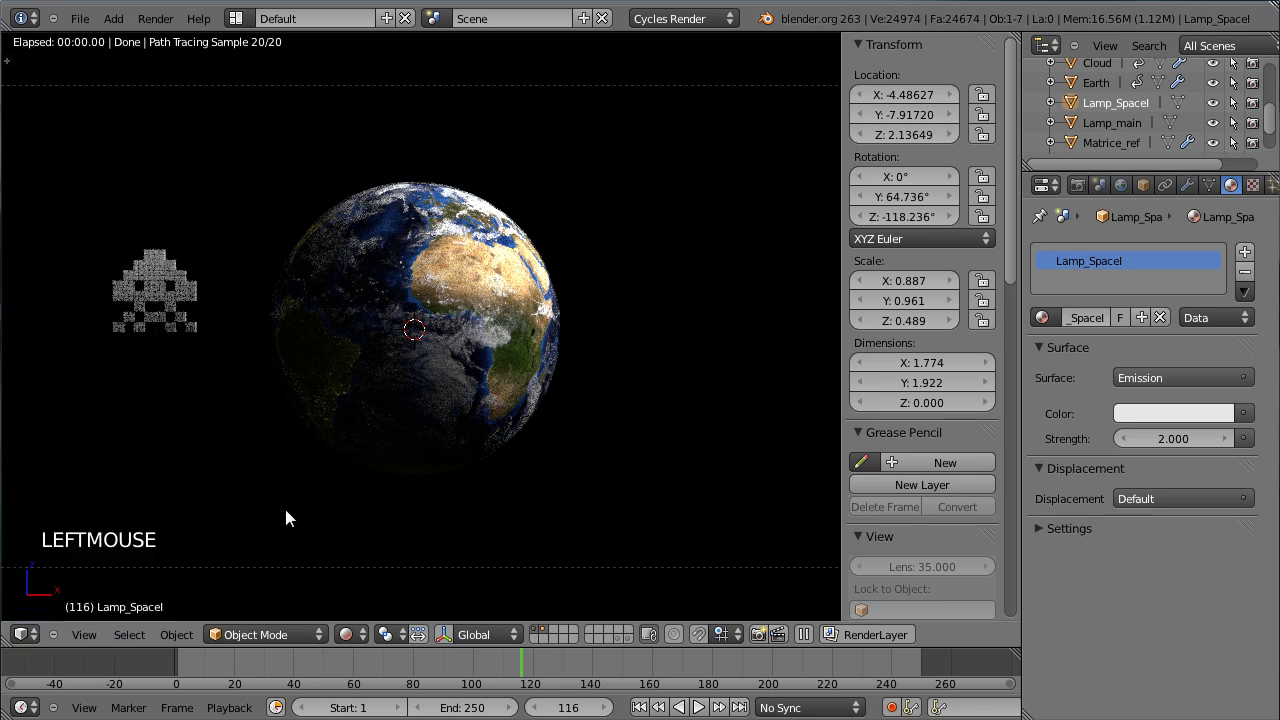
left_click(276, 642)
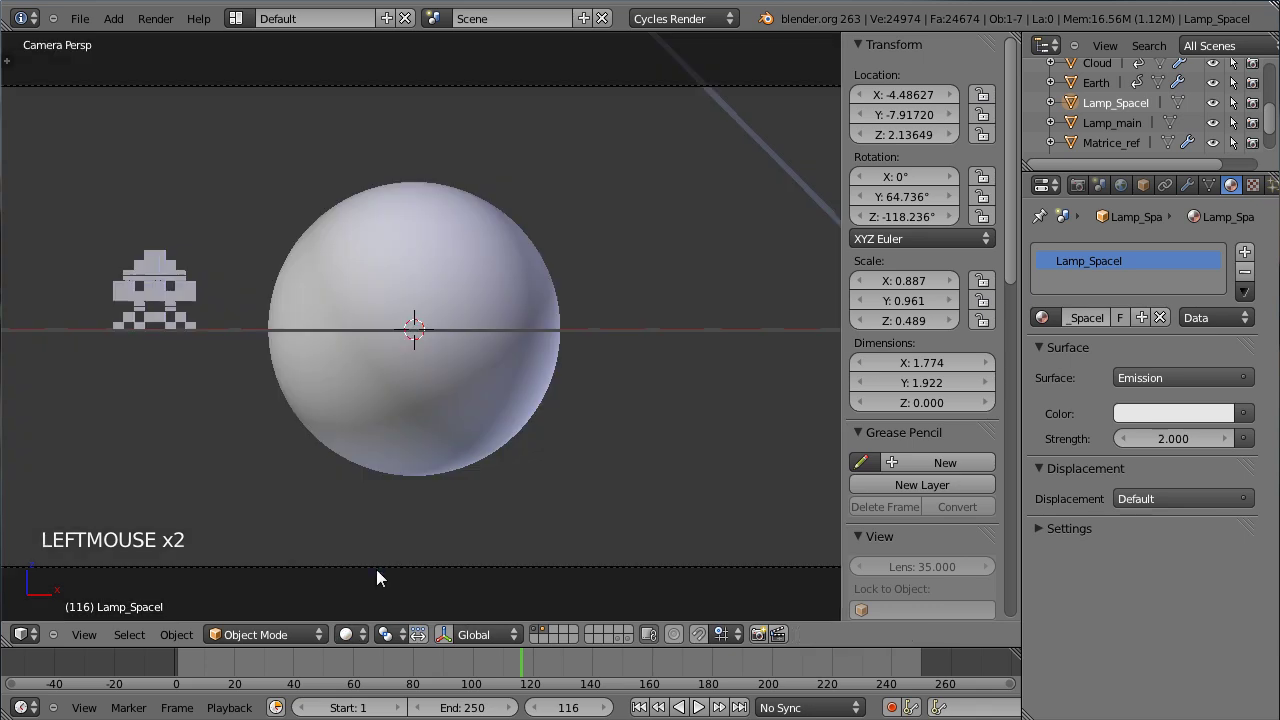
Step: In front view, duplicate the SpaceInvader twice and drop the copies at different spots near the planet
scroll("down", 3)
right_click(307, 304)
key("KP_1")
middle_click(639, 483)
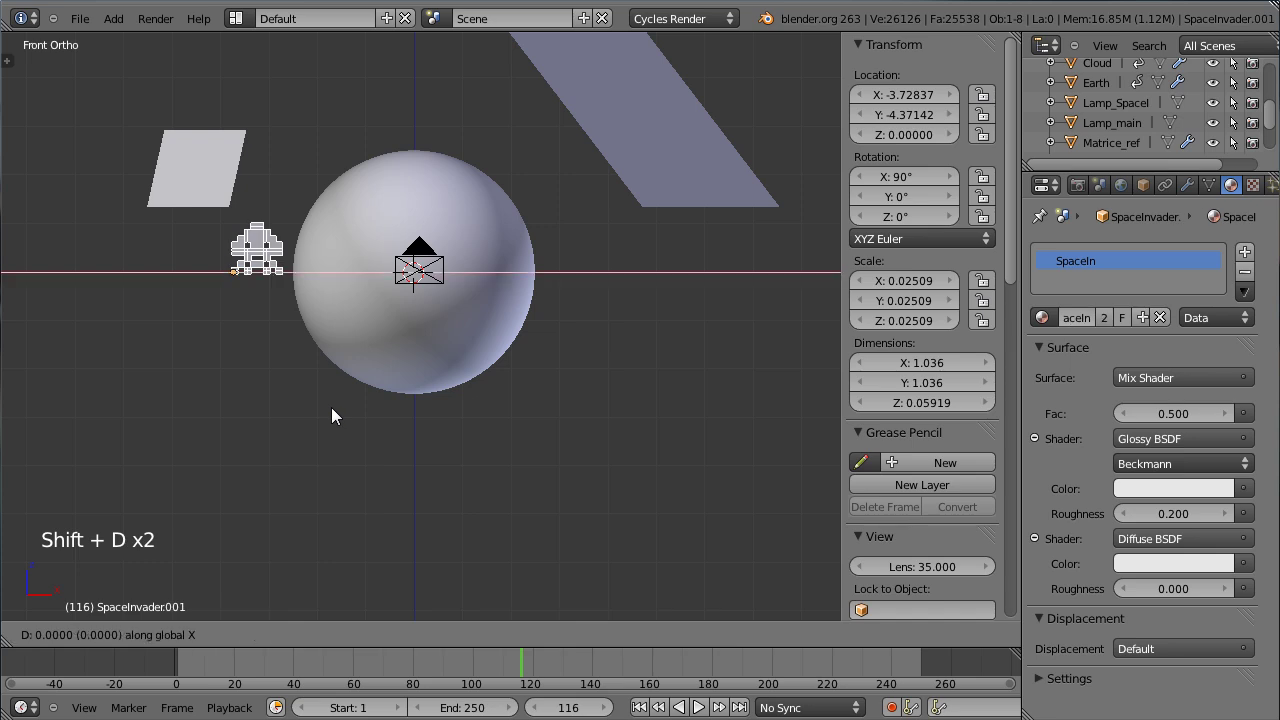
left_click(657, 427)
key("shift+d")
left_click(549, 333)
key("shift+d")
left_click(565, 598)
Step: Check the layout through the camera, select the invader copies, and leave camera view to rearrange them
key("KP_0")
scroll("up", 3)
scroll("up", 3)
right_click(308, 459)
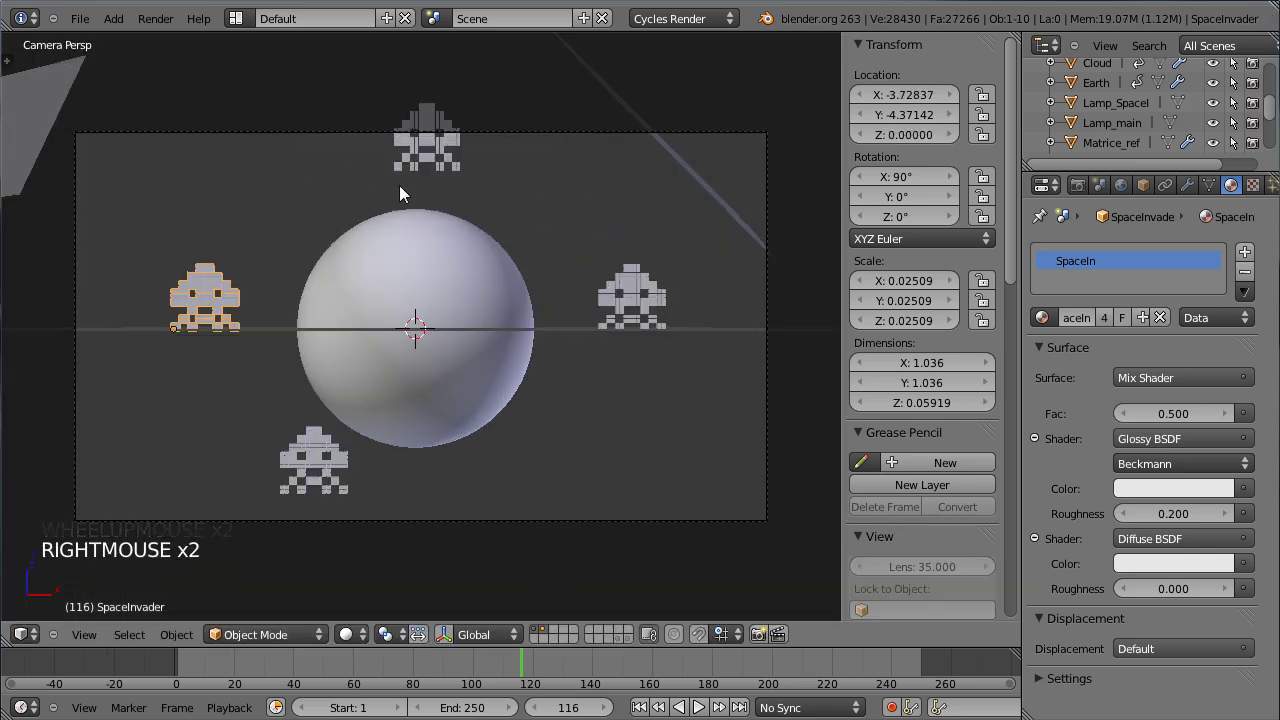
right_click(643, 294)
right_click(329, 454)
right_click(358, 241)
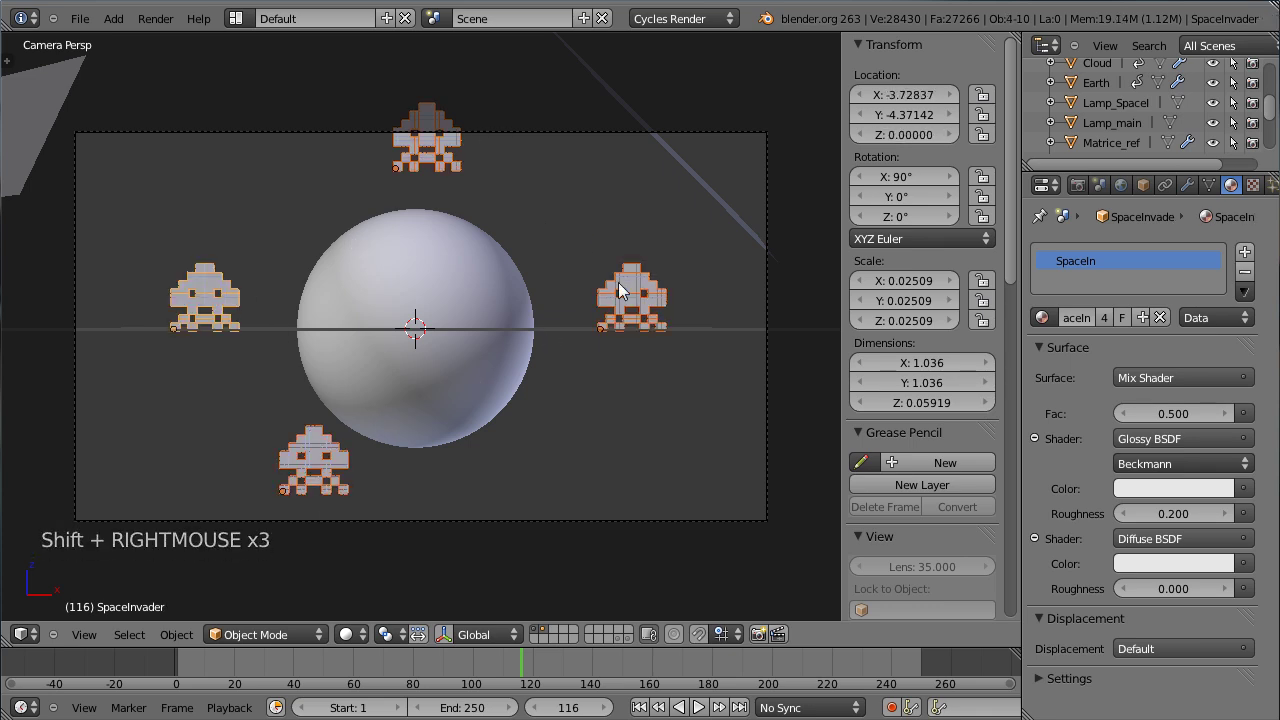
key("KP_3")
middle_click(722, 331)
middle_click(306, 294)
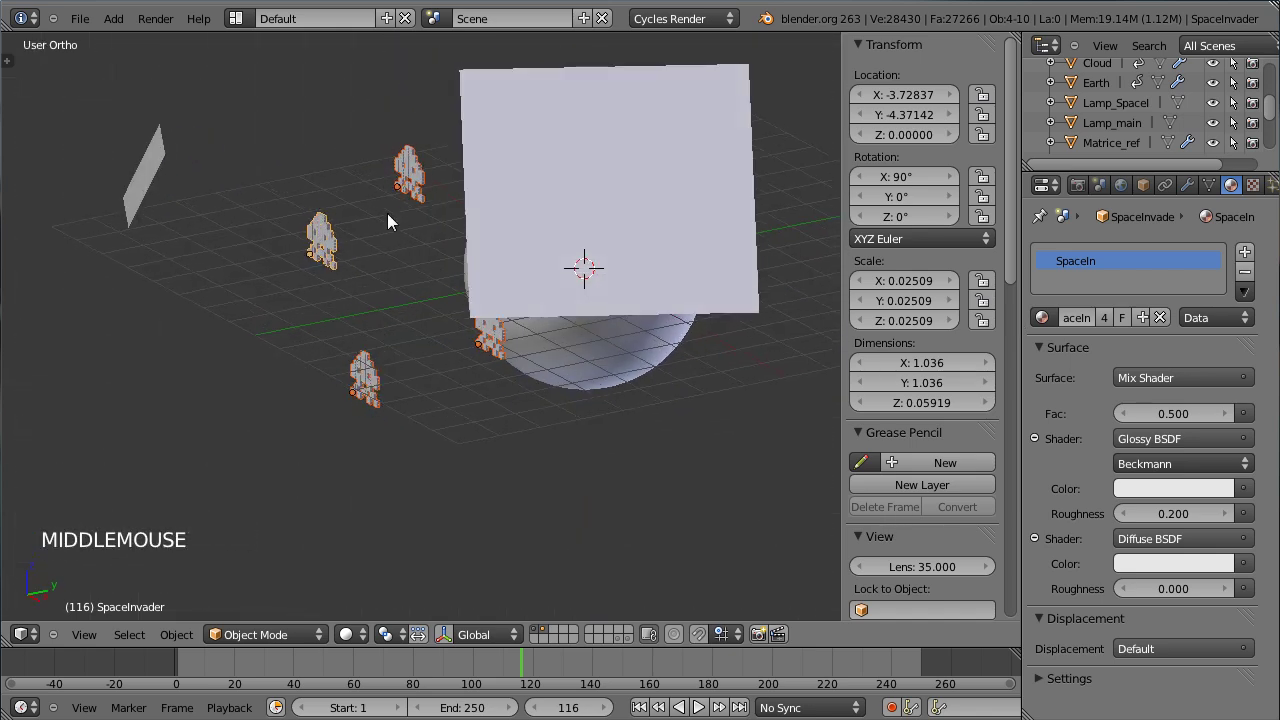
Step: Move four invaders one by one to spread them around the Earth, then verify the spread through the camera
right_click(412, 192)
key("g")
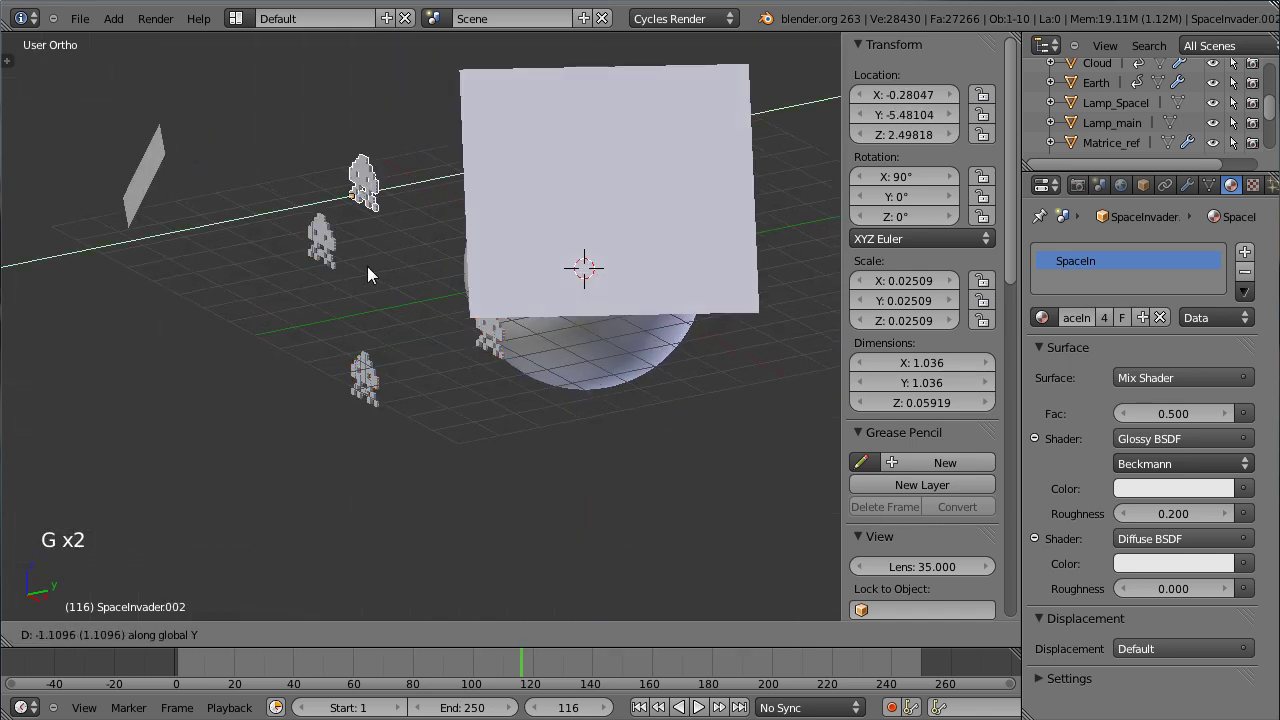
left_click(359, 269)
right_click(327, 257)
key("g")
left_click(494, 303)
right_click(497, 344)
key("g")
left_click(429, 398)
right_click(376, 389)
key("g")
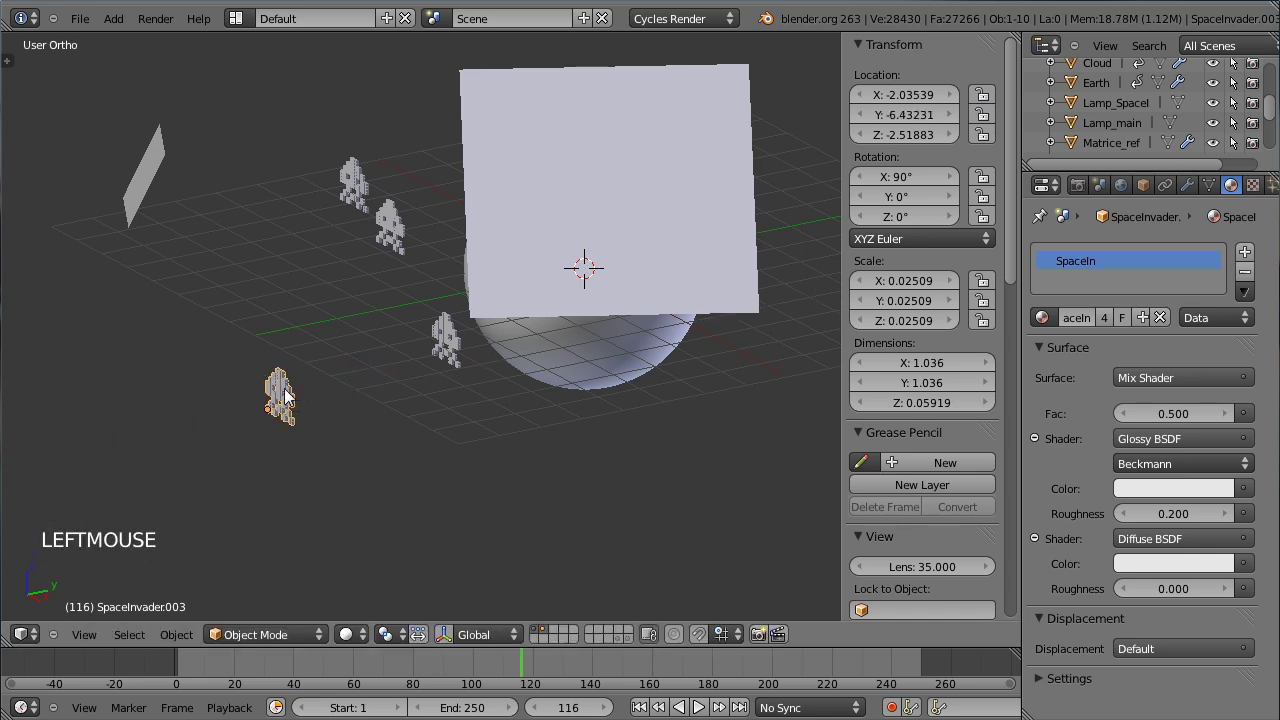
scroll("up", 3)
middle_click(298, 340)
key("KP_0")
scroll("down", 3)
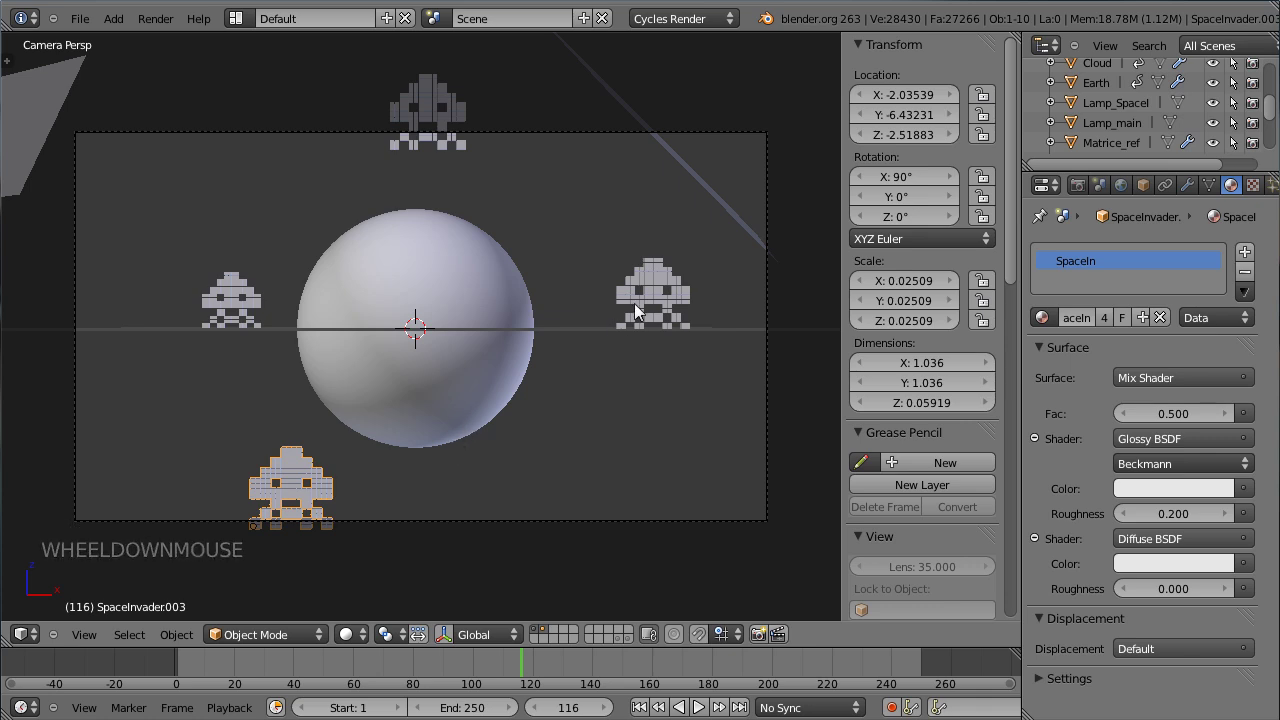
right_click(651, 299)
left_click(511, 667)
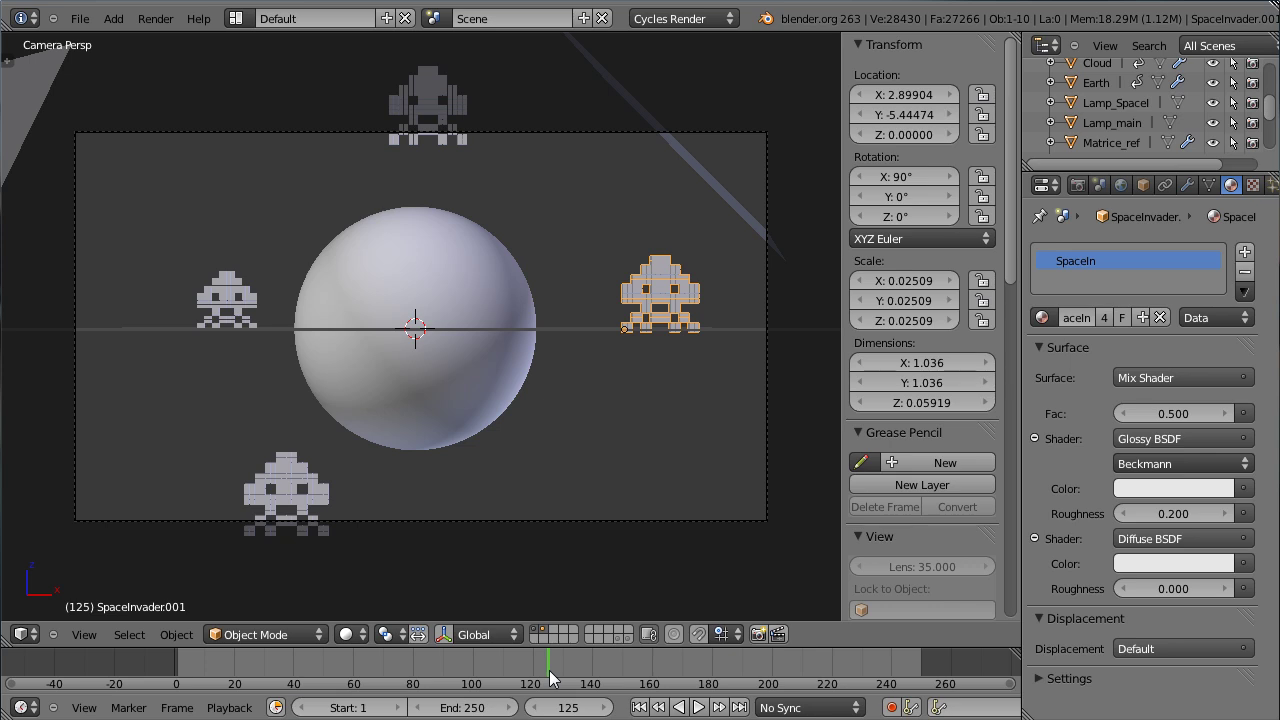
right_click(294, 482)
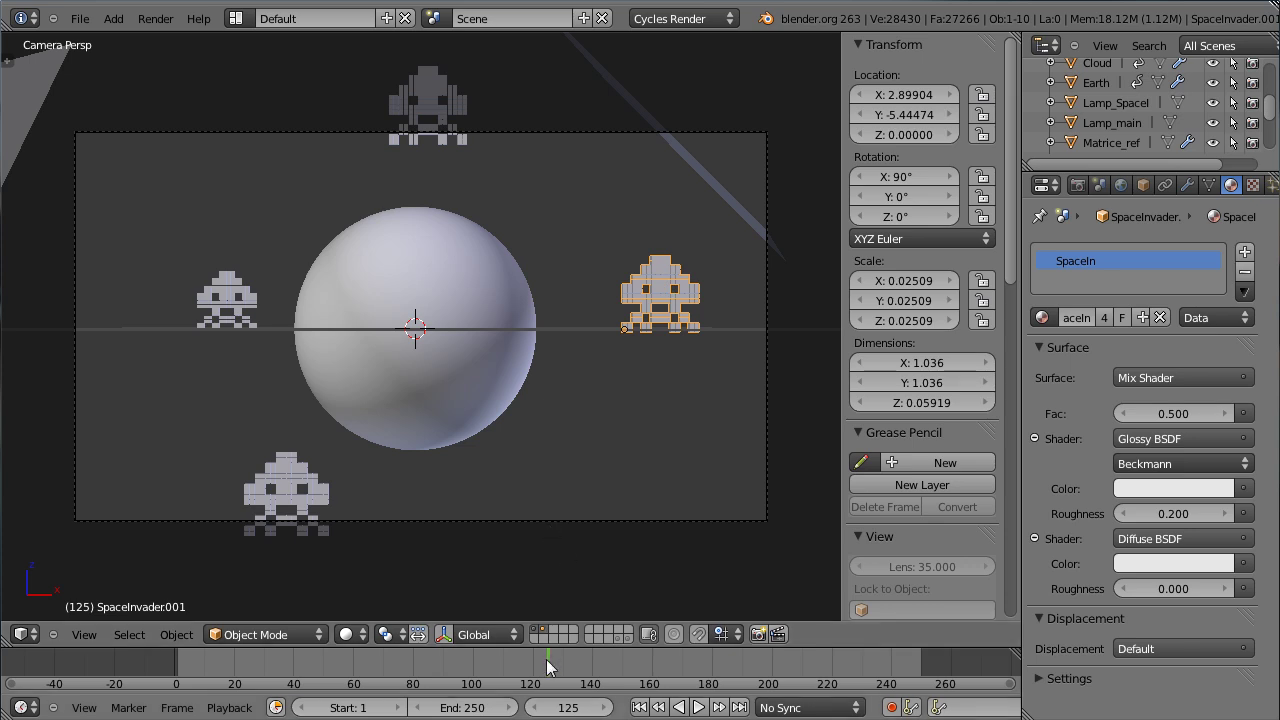
scroll("up", 3)
scroll("down", 3)
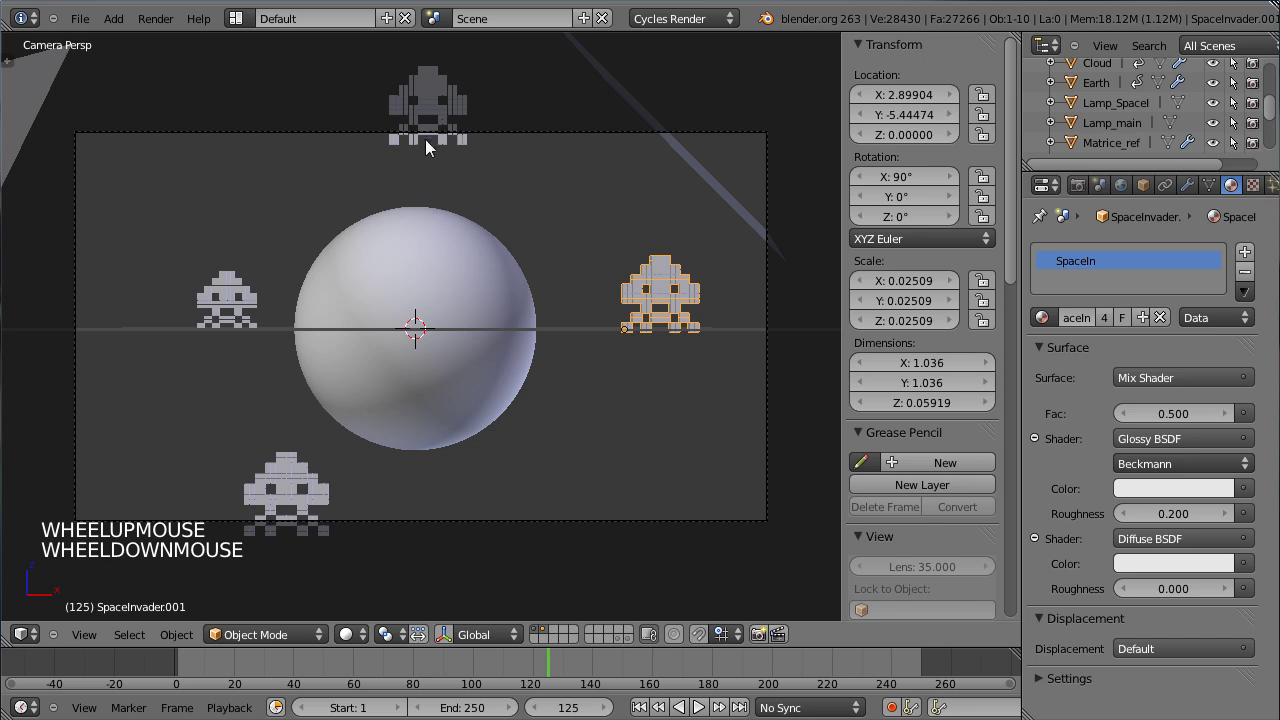
right_click(442, 116)
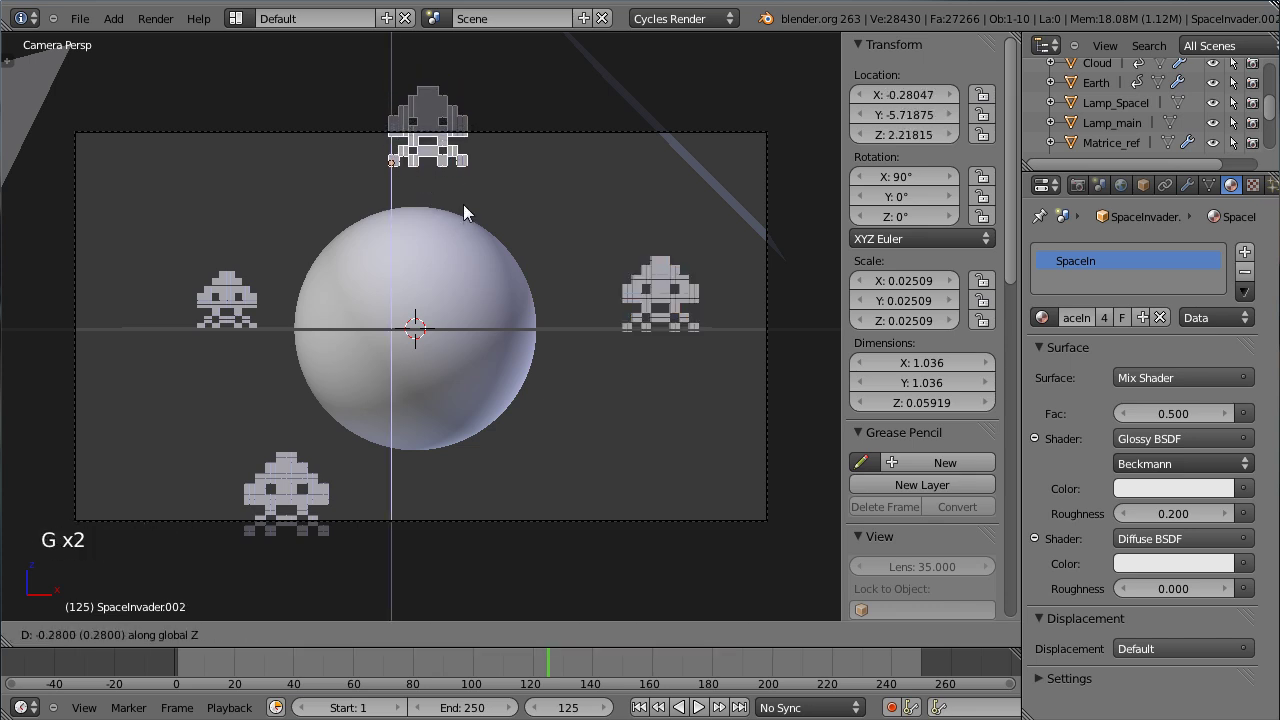
left_click(468, 210)
right_click(664, 310)
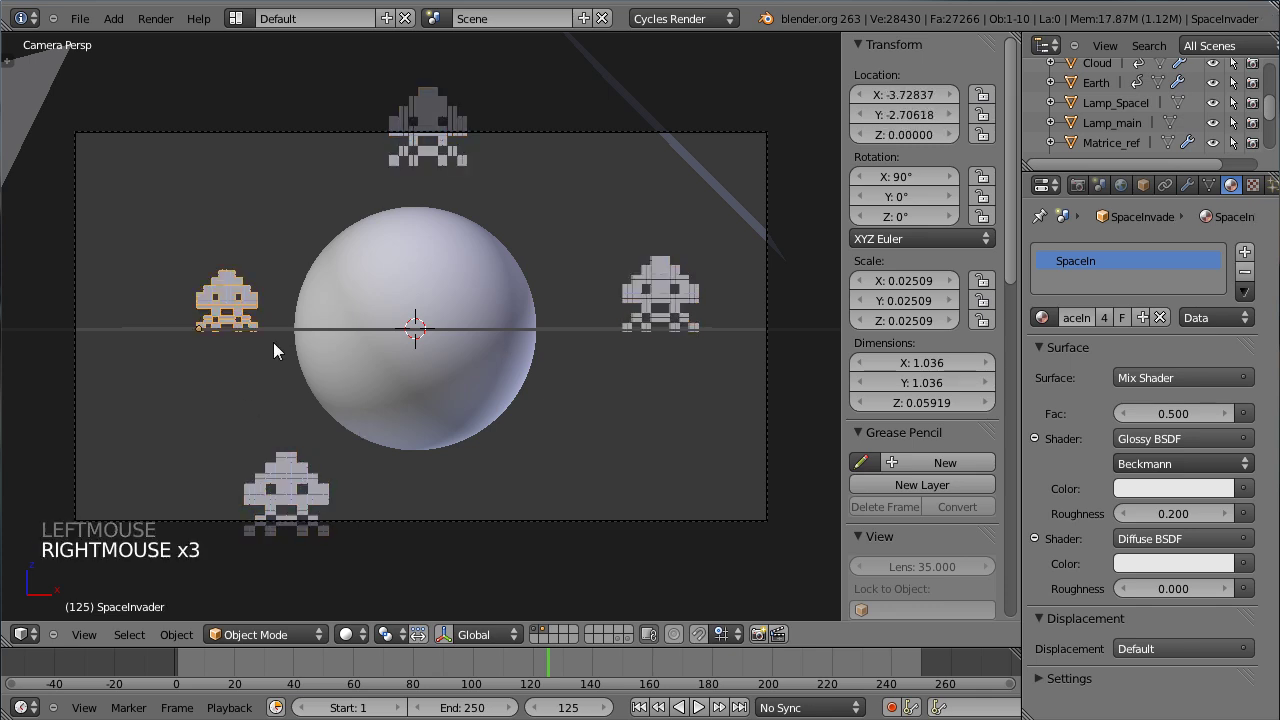
right_click(420, 597)
left_click(354, 638)
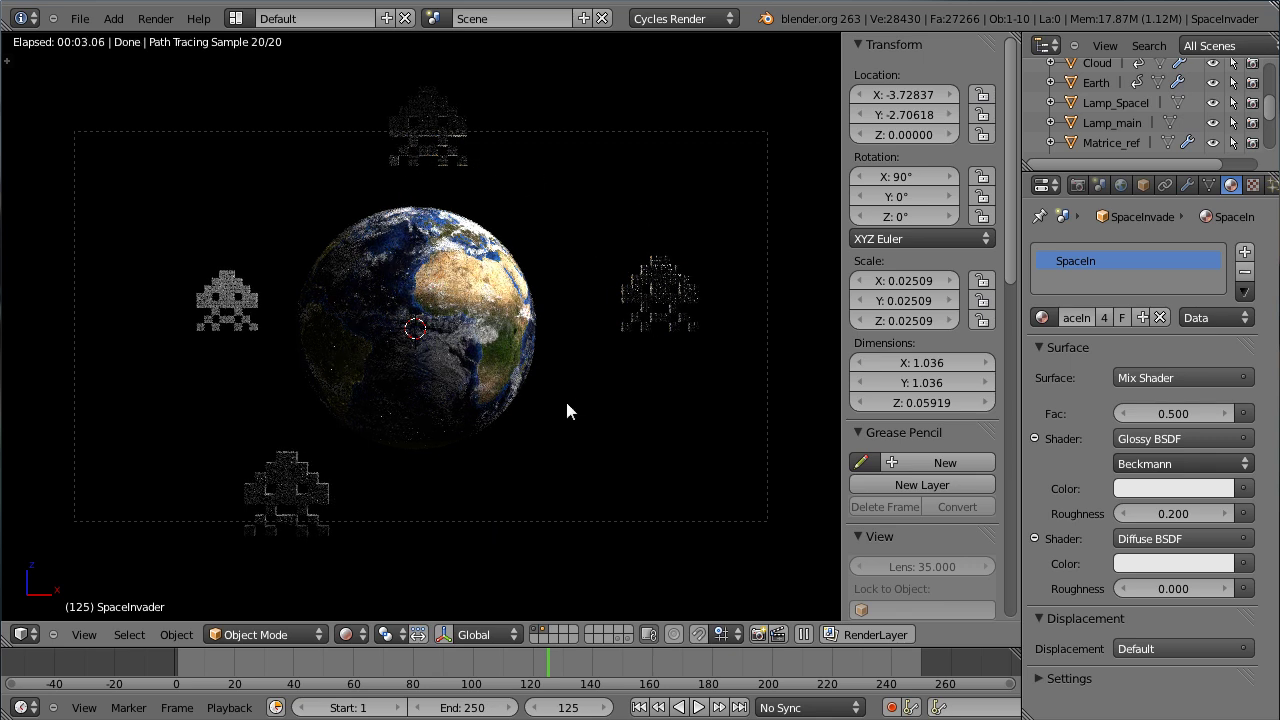
left_click(353, 644)
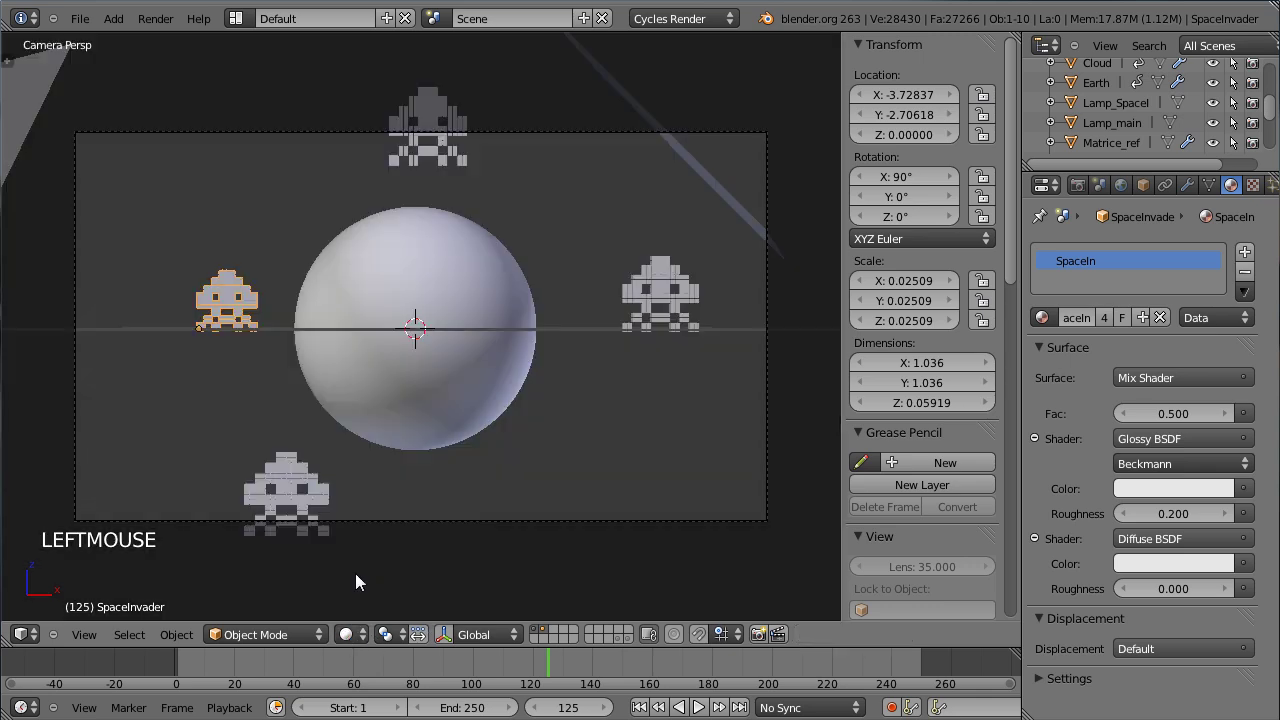
scroll("down", 3)
Step: Duplicate the Lamp_SpaceI plane in top view, place the copy and rotate it toward the invaders
right_click(169, 203)
key("KP_7")
scroll("down", 3)
key("shift+d")
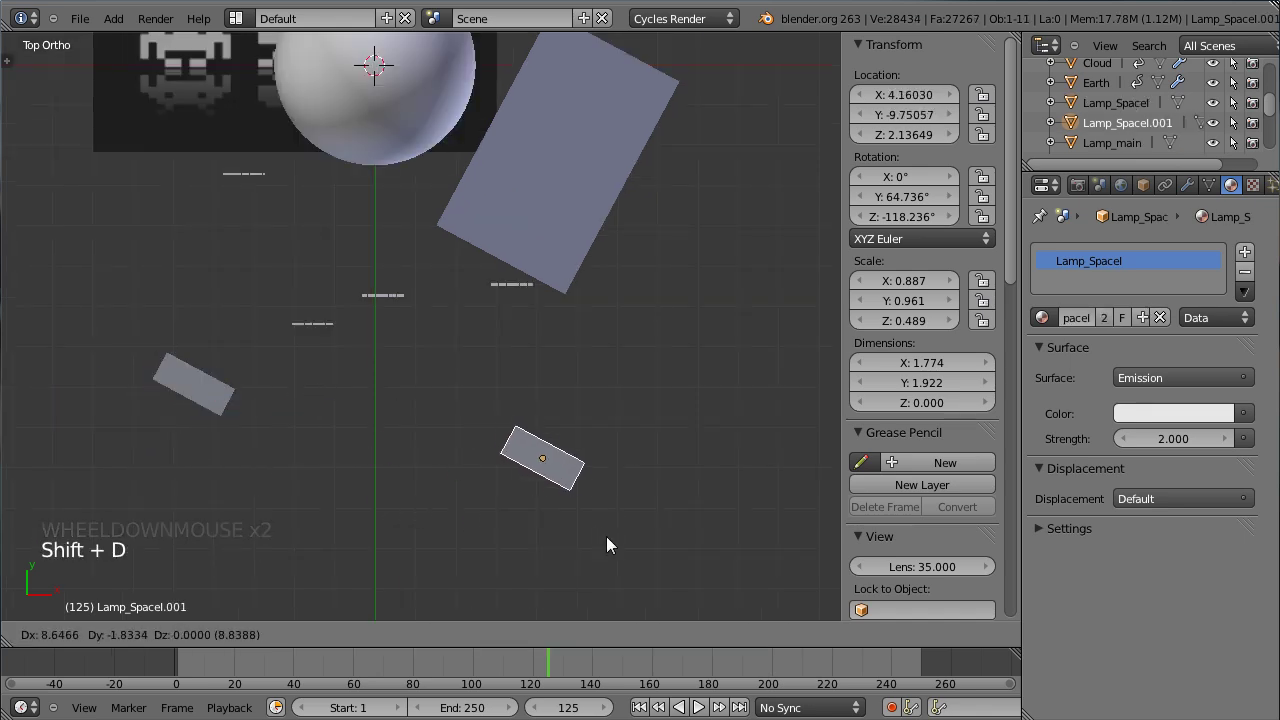
left_click(617, 544)
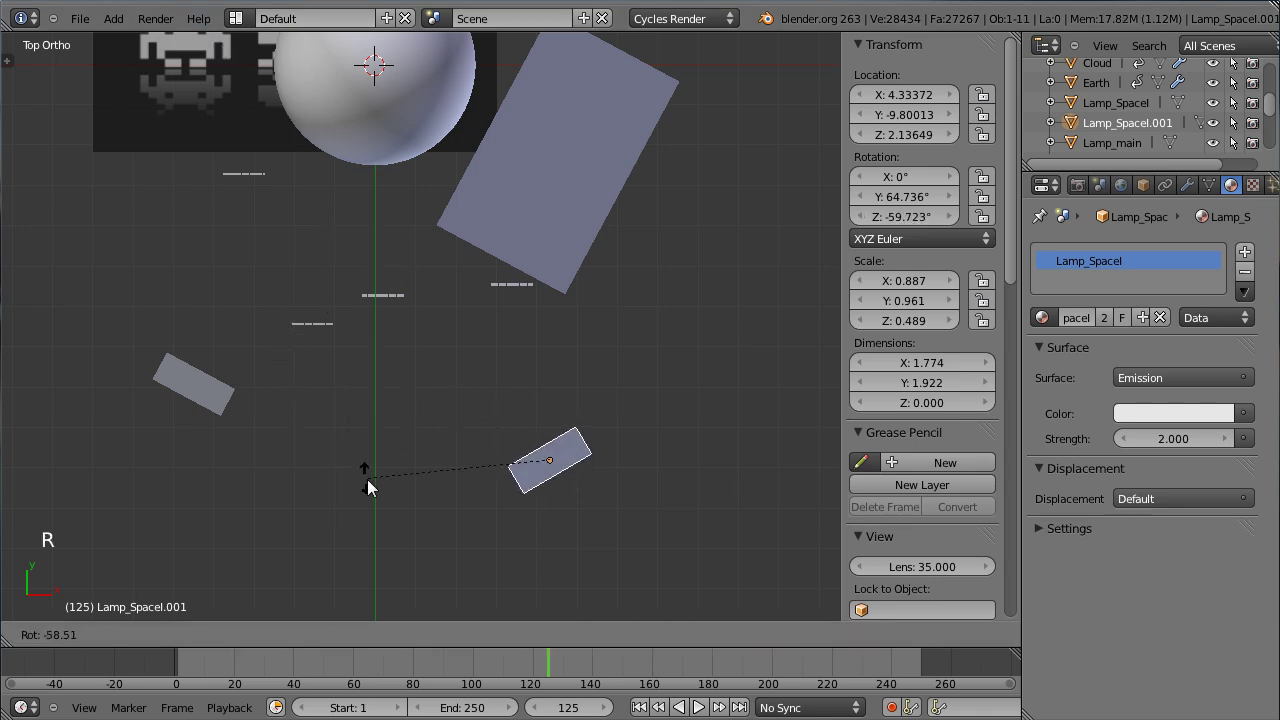
left_click(390, 494)
key("KP_3")
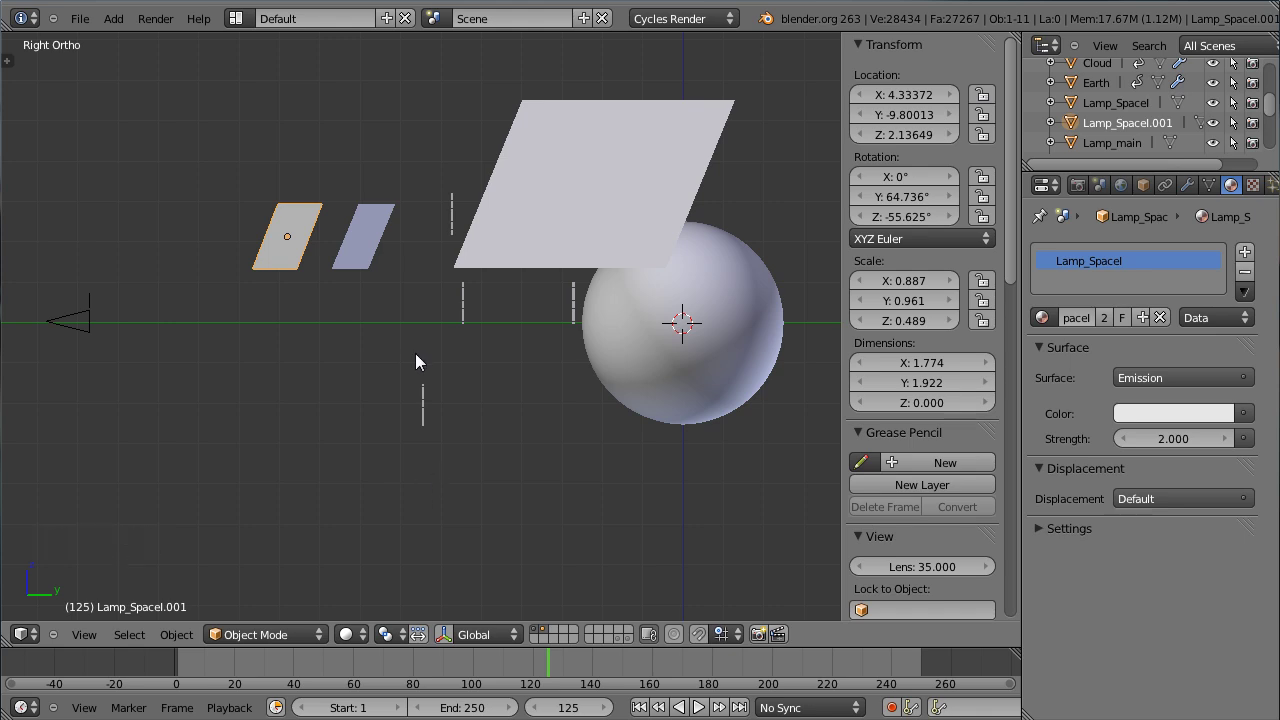
middle_click(38, 287)
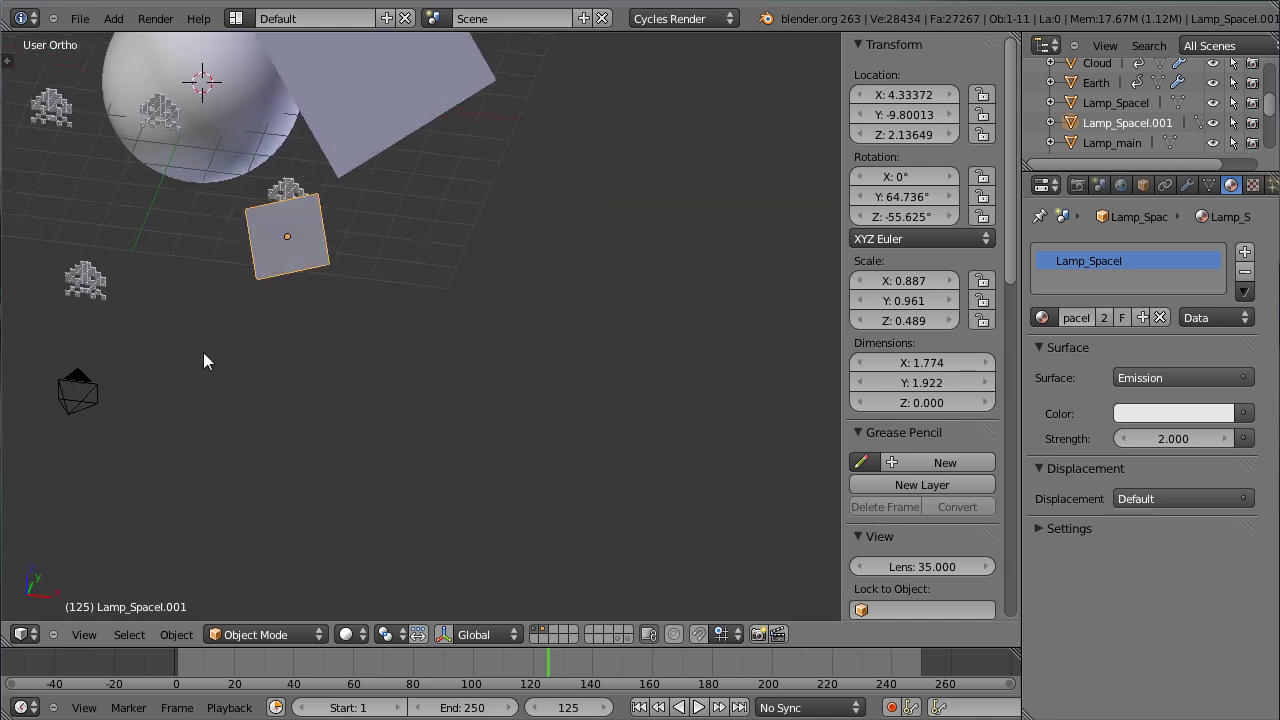
Step: Make a third plane, Lamp_SpaceI.002, below the Earth at about X 2.65, Z −1.93, tilted ~80.9° on Y
key("KP_1")
middle_click(297, 397)
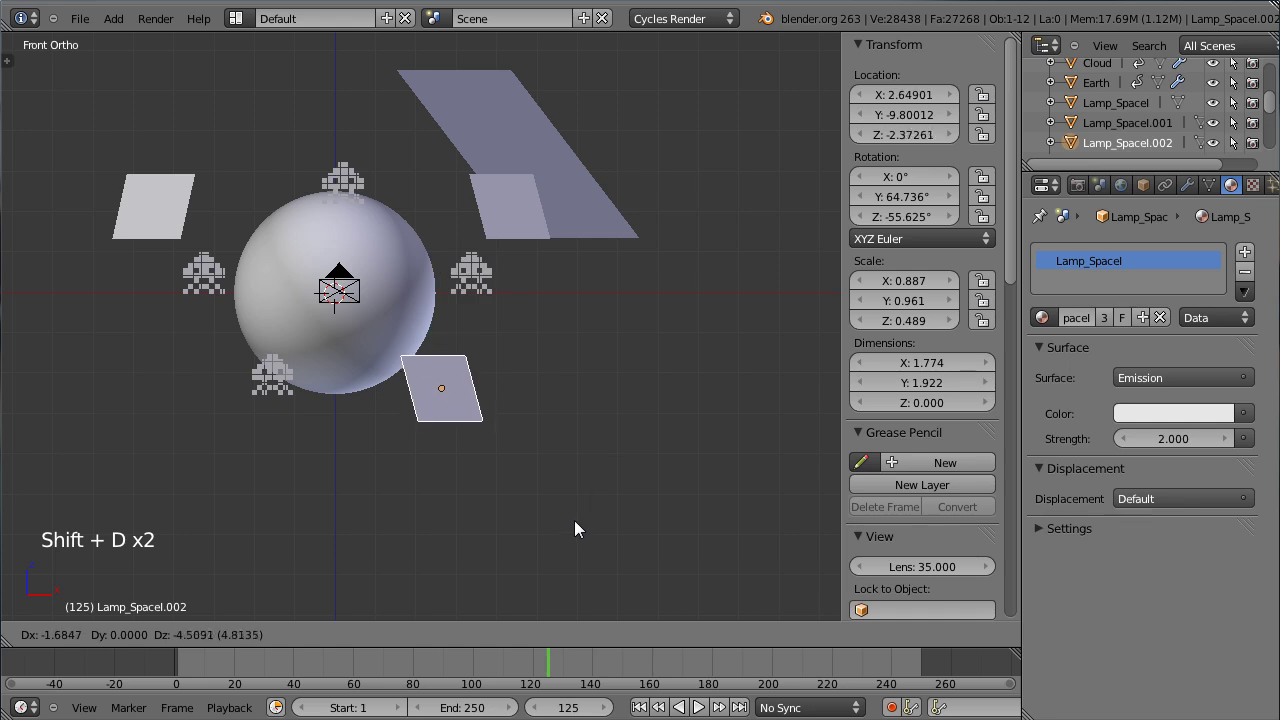
left_click(581, 510)
key("r")
left_click(557, 470)
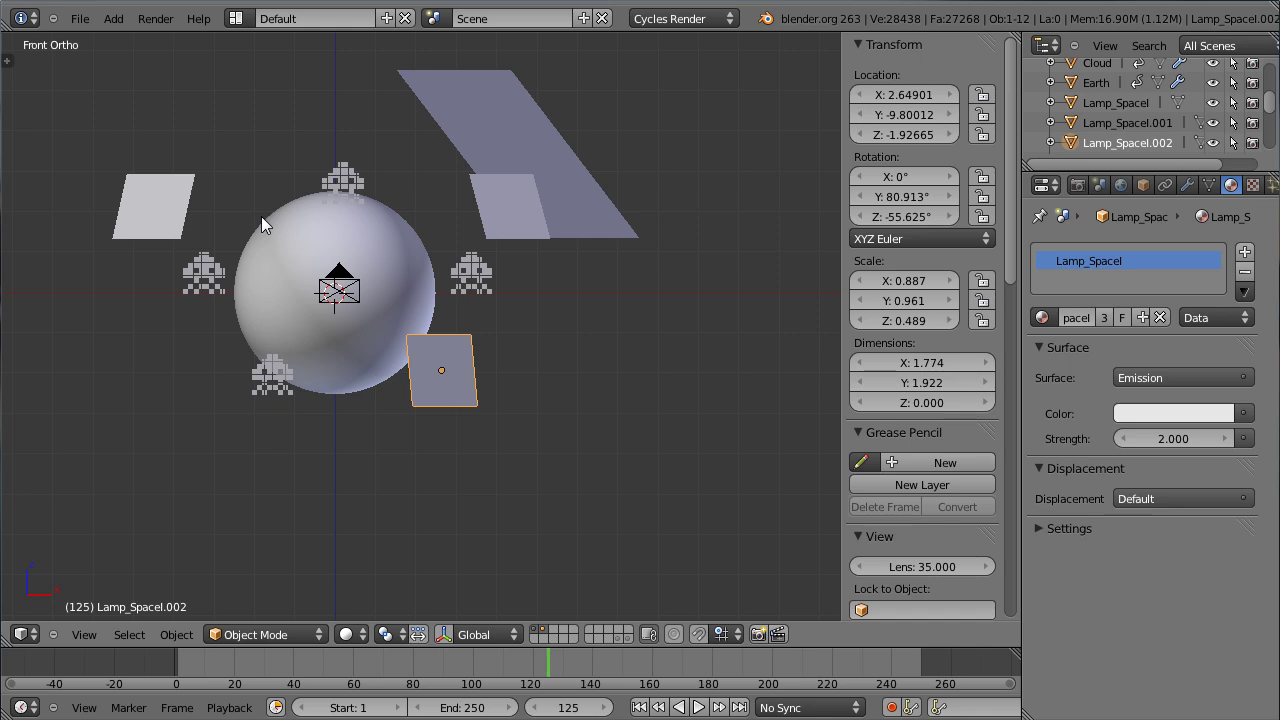
Step: Look through the scene camera and switch the viewport to Rendered shading
scroll("up", 3)
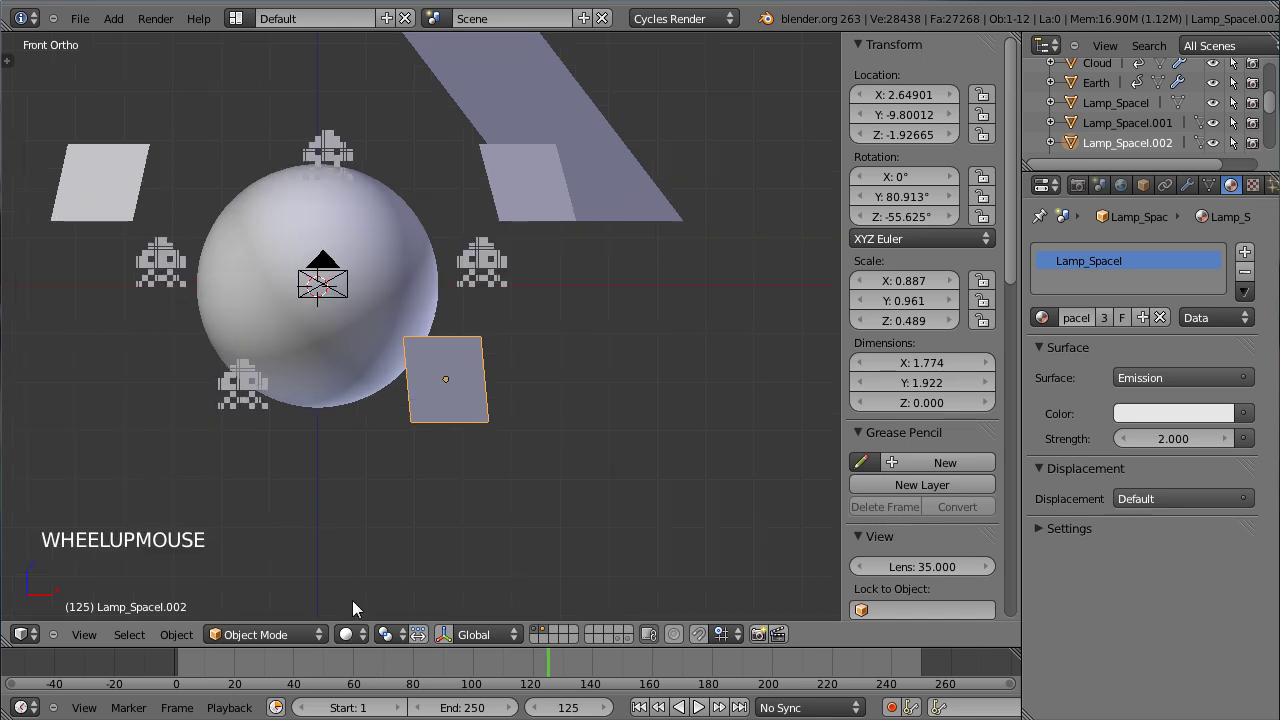
key("KP_0")
scroll("up", 3)
scroll("up", 3)
left_click(350, 638)
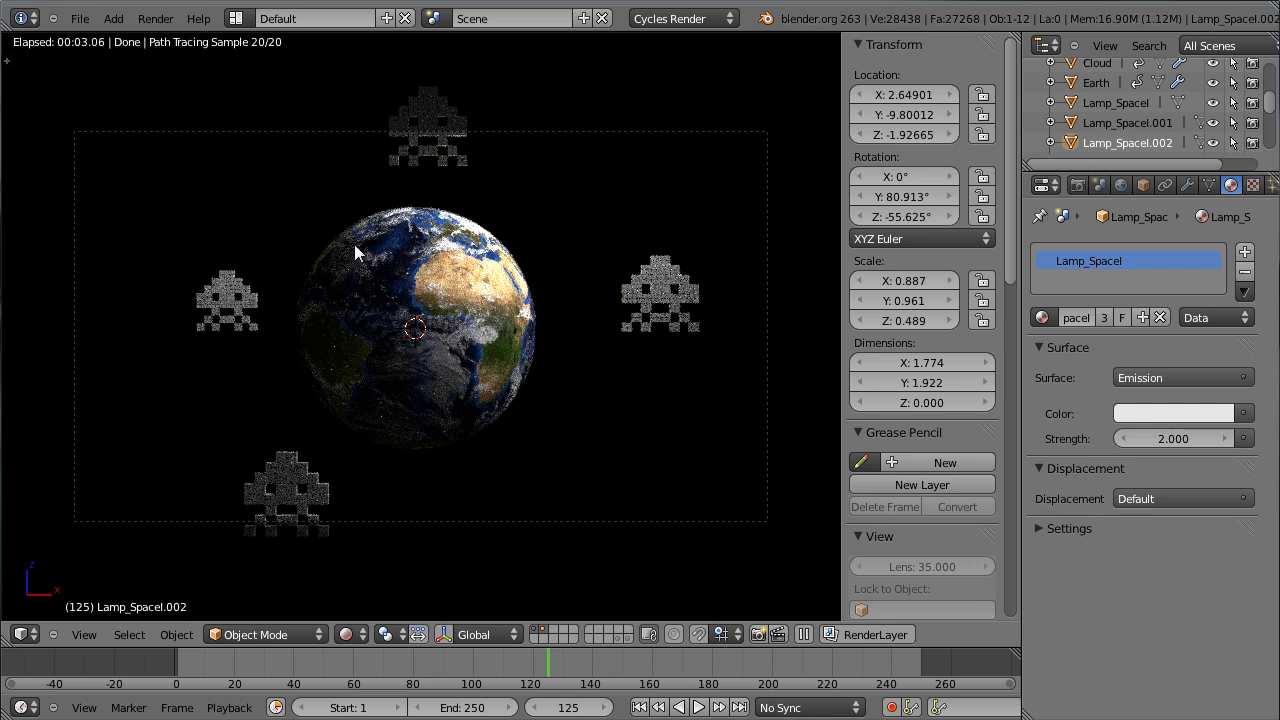
scroll("up", 3)
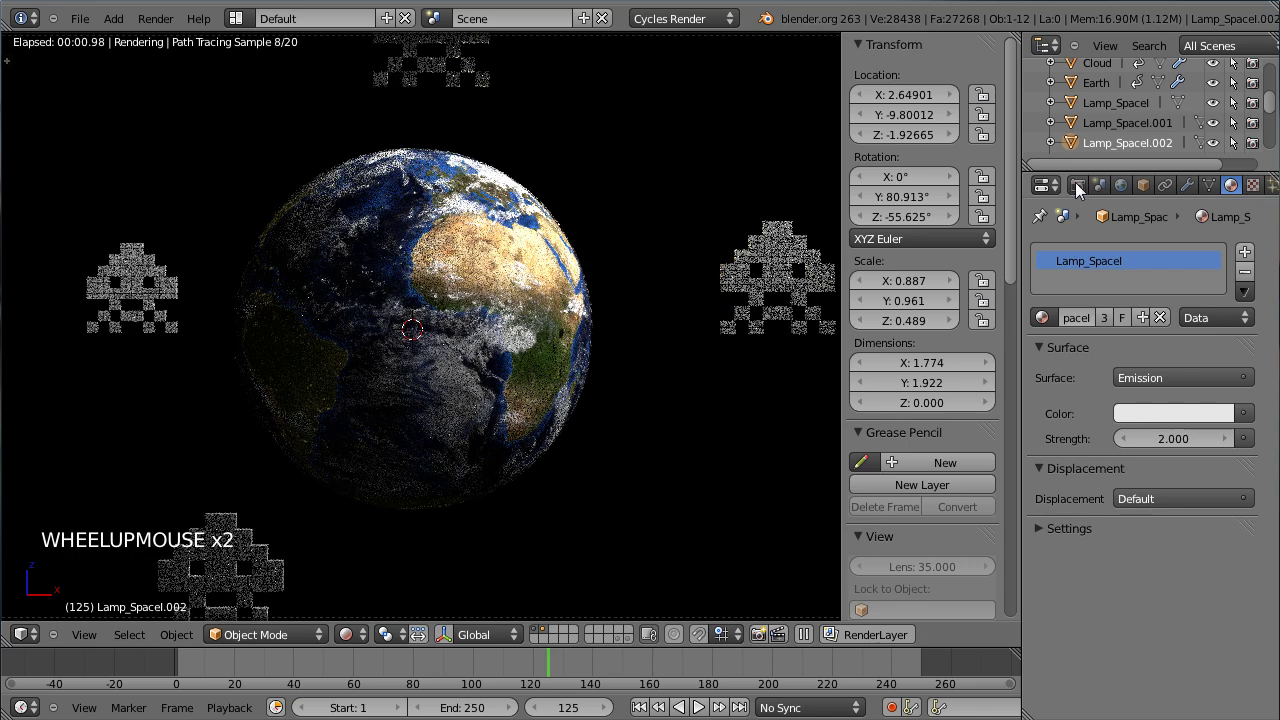
scroll("up", 3)
Step: Raise the Cycles integrator preview samples to 50 in the Render properties
left_click(1082, 189)
scroll("down", 3)
scroll("down", 3)
left_click(1094, 496)
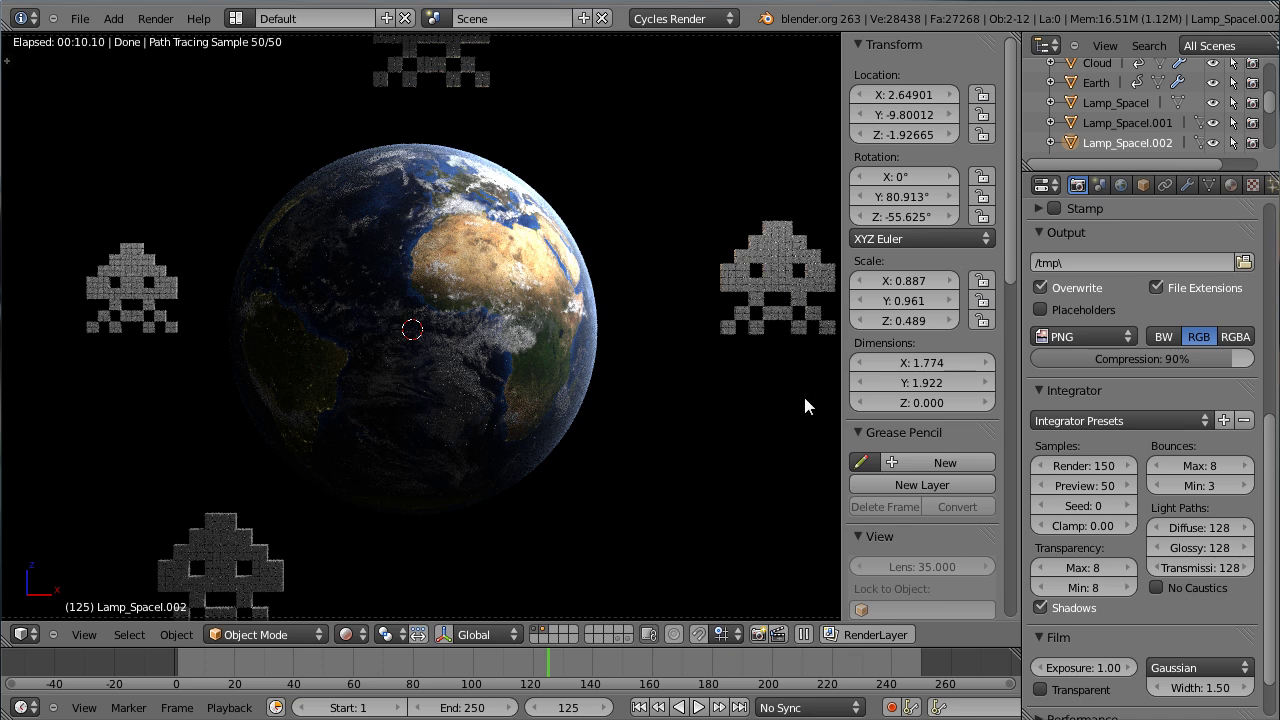
left_click(344, 639)
Step: Select a light plane and duplicate it into a new copy, Lamp_SpaceI.003, placed near the invaders
scroll("down", 3)
scroll("down", 3)
right_click(670, 234)
scroll("down", 3)
key("KP_7")
scroll("down", 3)
scroll("down", 3)
key("shift+d")
left_click(430, 417)
Step: Rotate and scale the new light plane down to about 0.62, placing it in the side view
key("r")
left_click(504, 461)
key("s")
left_click(553, 504)
key("KP_3")
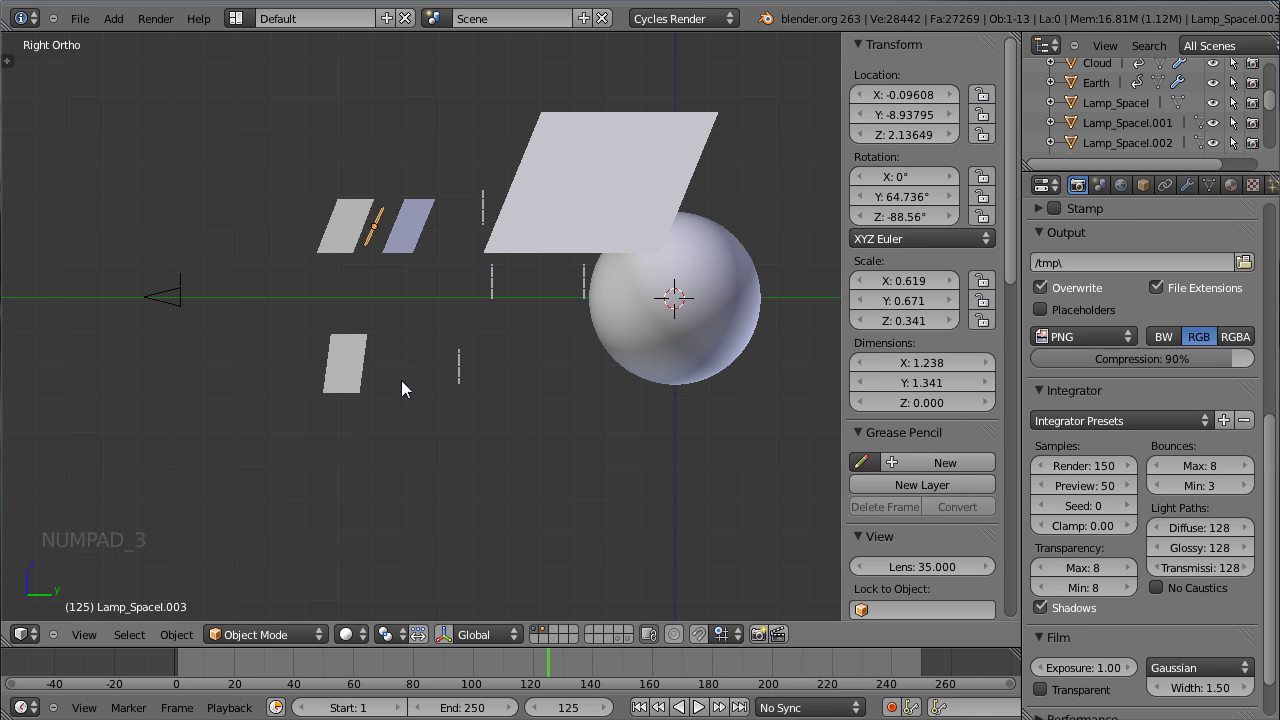
left_click(444, 332)
Step: Return to the camera view and select the light plane below the frame
middle_click(317, 310)
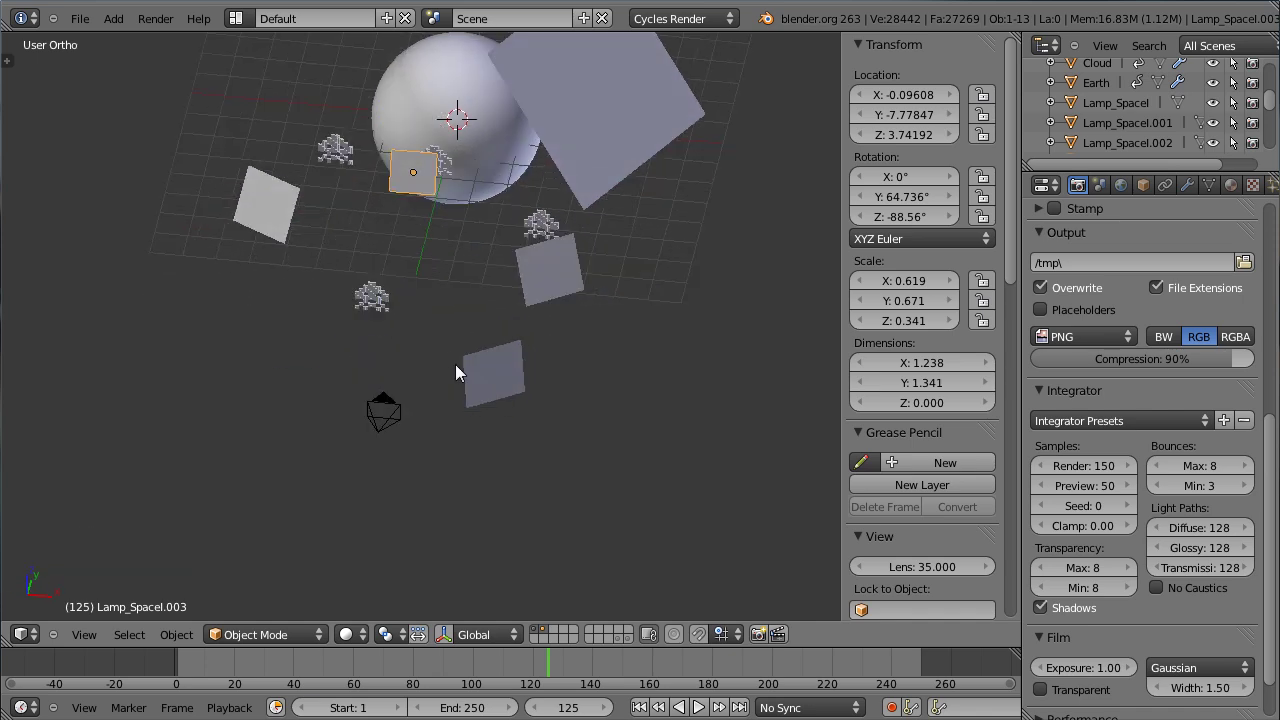
key("KP_0")
scroll("up", 3)
scroll("down", 3)
right_click(80, 176)
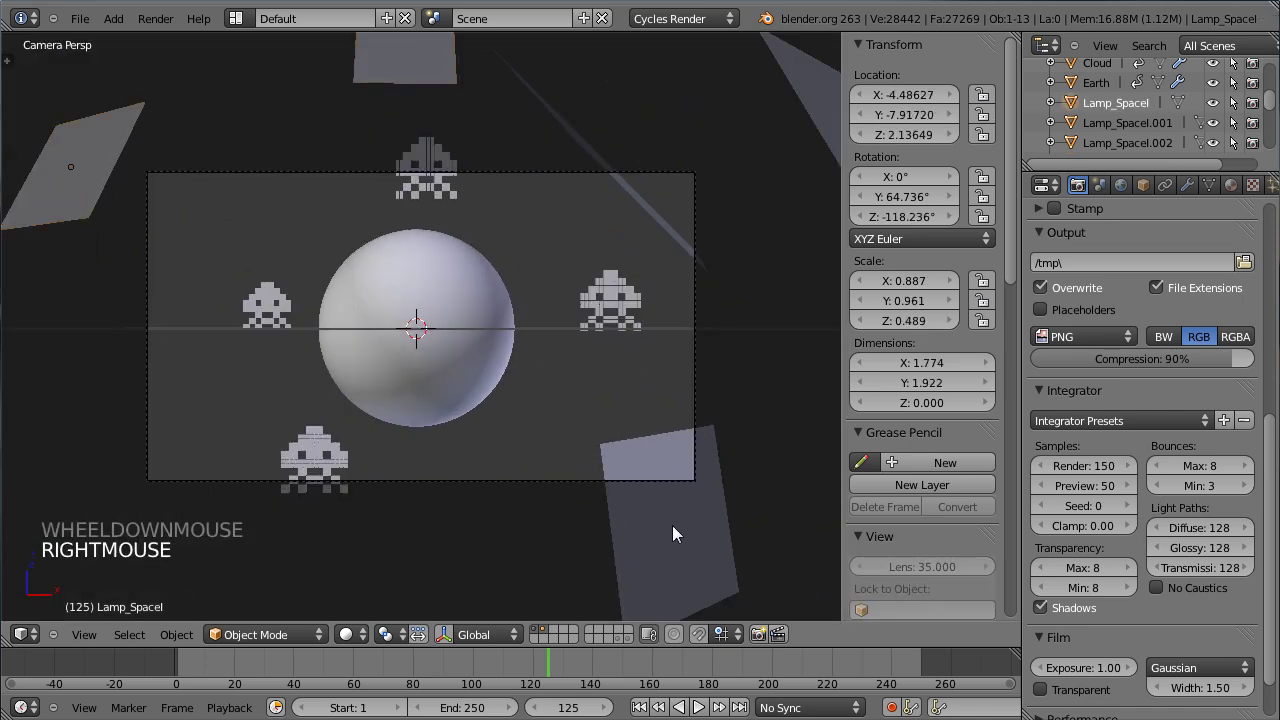
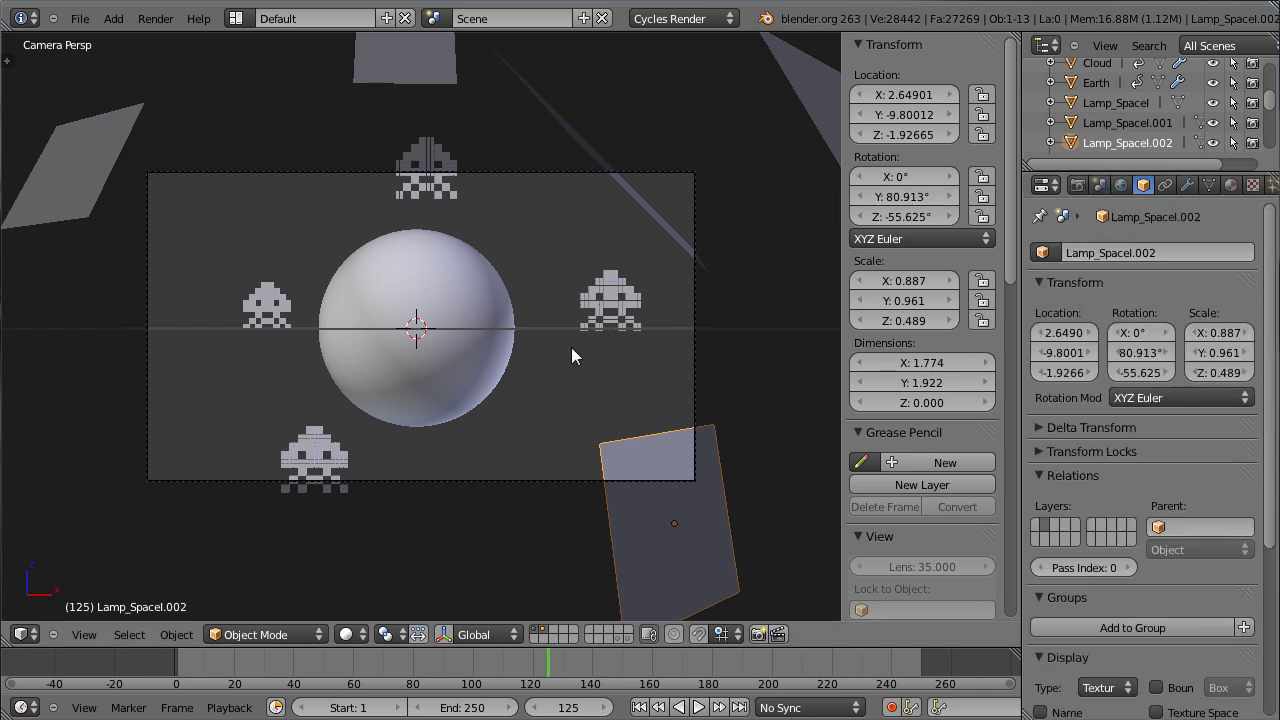
Step: Preview the camera view rendered at 50 samples, then return to solid shading
scroll("up", 3)
left_click(354, 642)
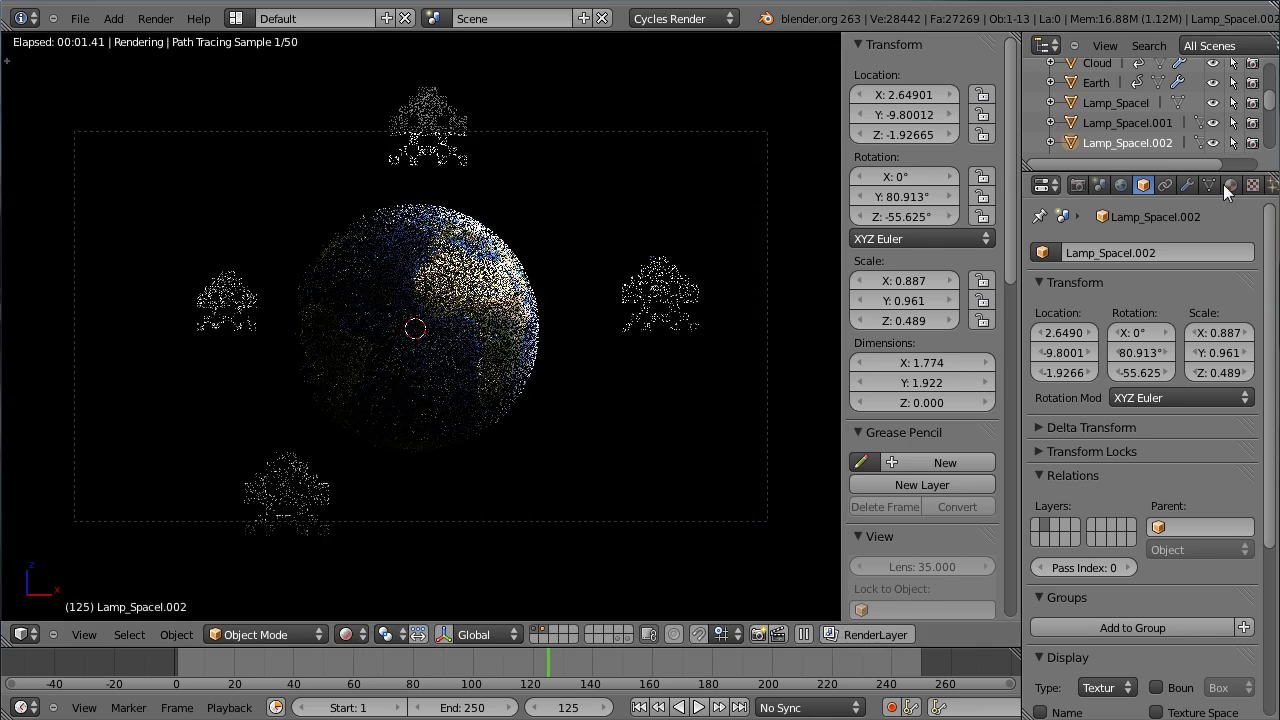
scroll("up", 3)
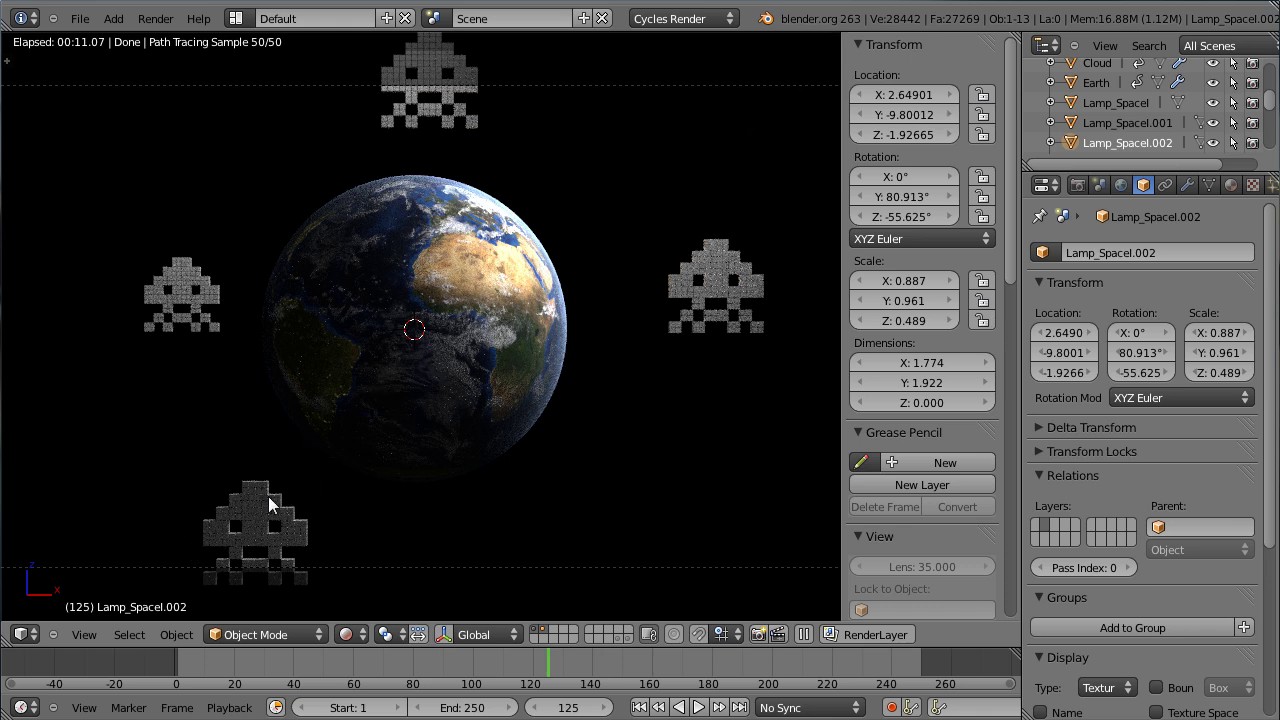
left_click(360, 639)
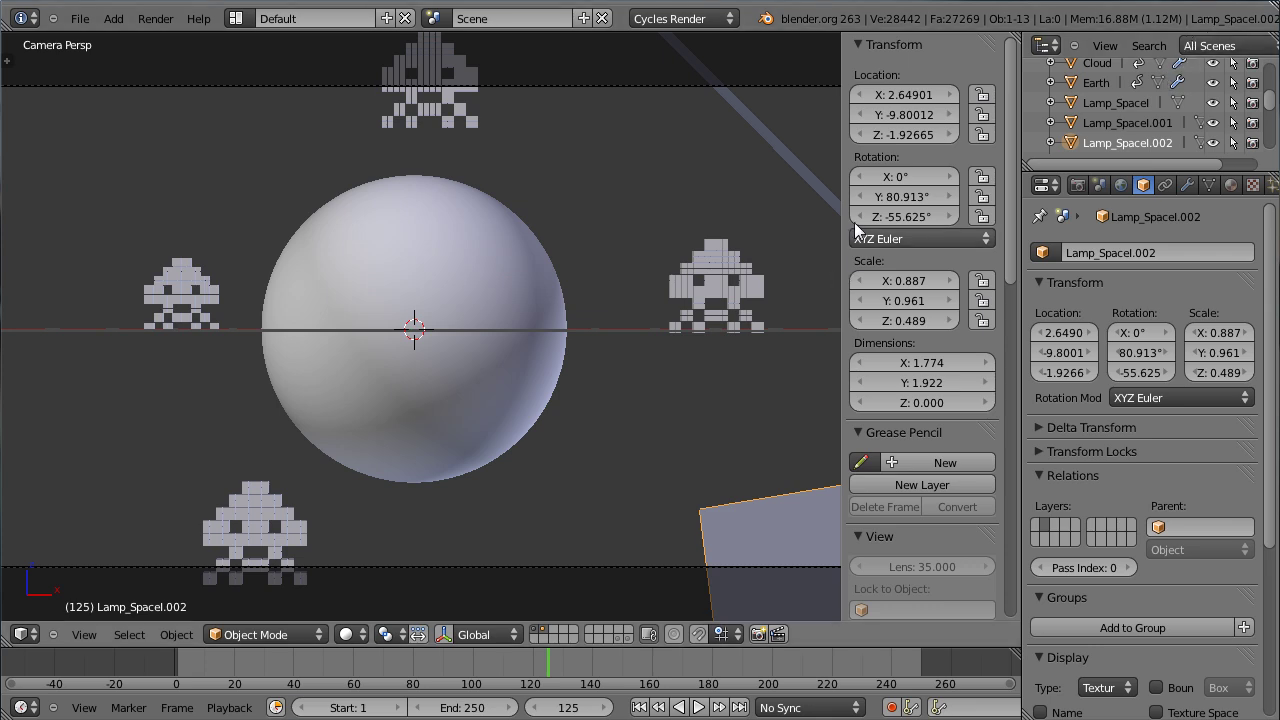
Step: Scrub the timeline to the final frame 250 and select the invader above the Earth
left_click(550, 668)
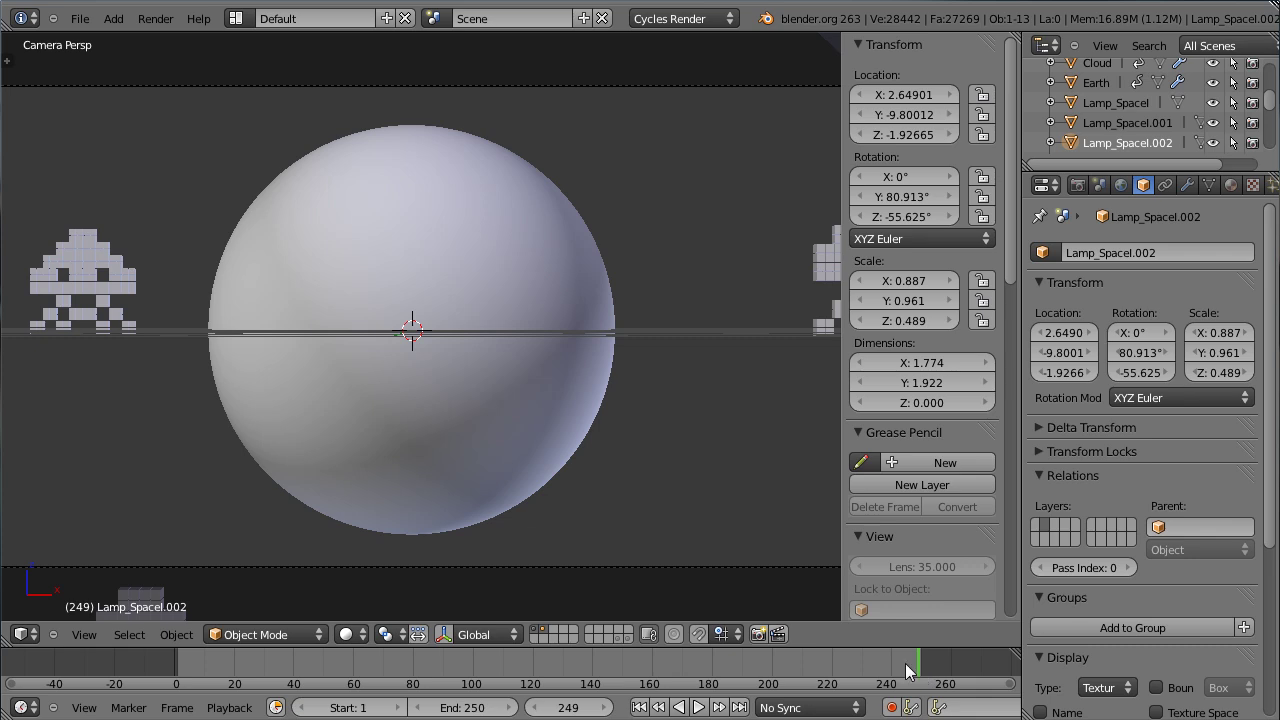
scroll("down", 3)
scroll("down", 3)
left_click(925, 677)
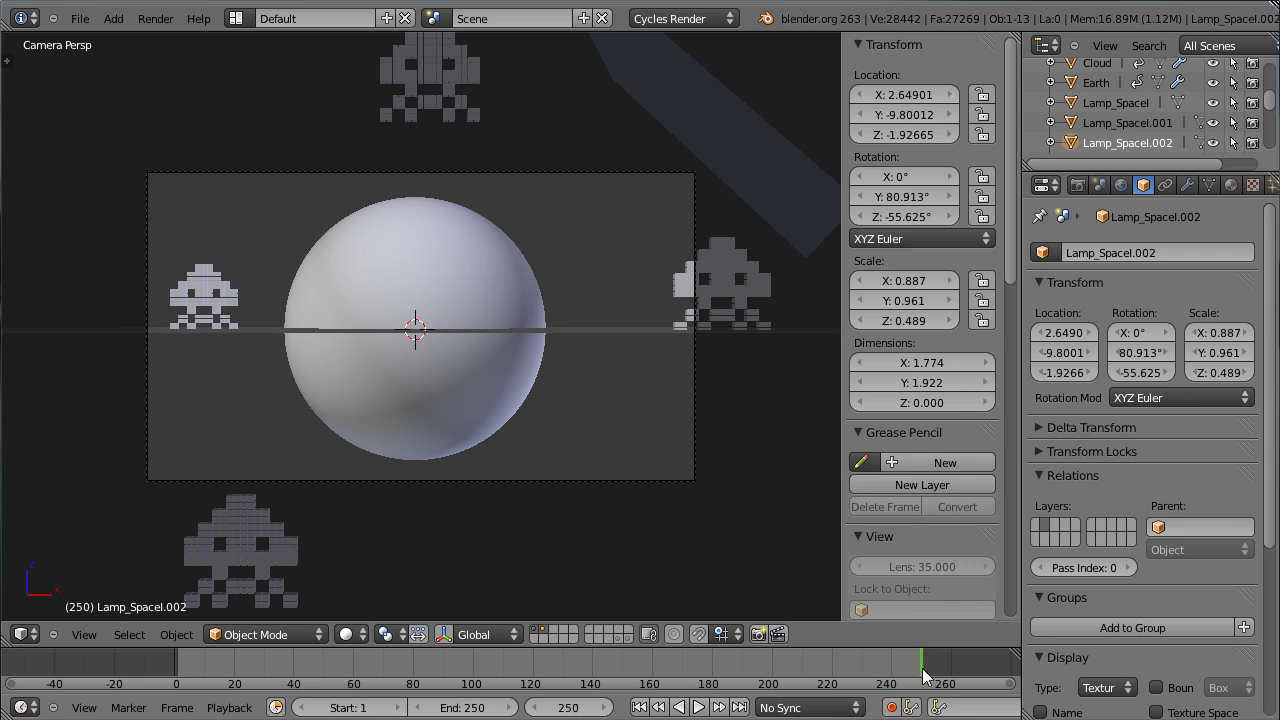
right_click(418, 106)
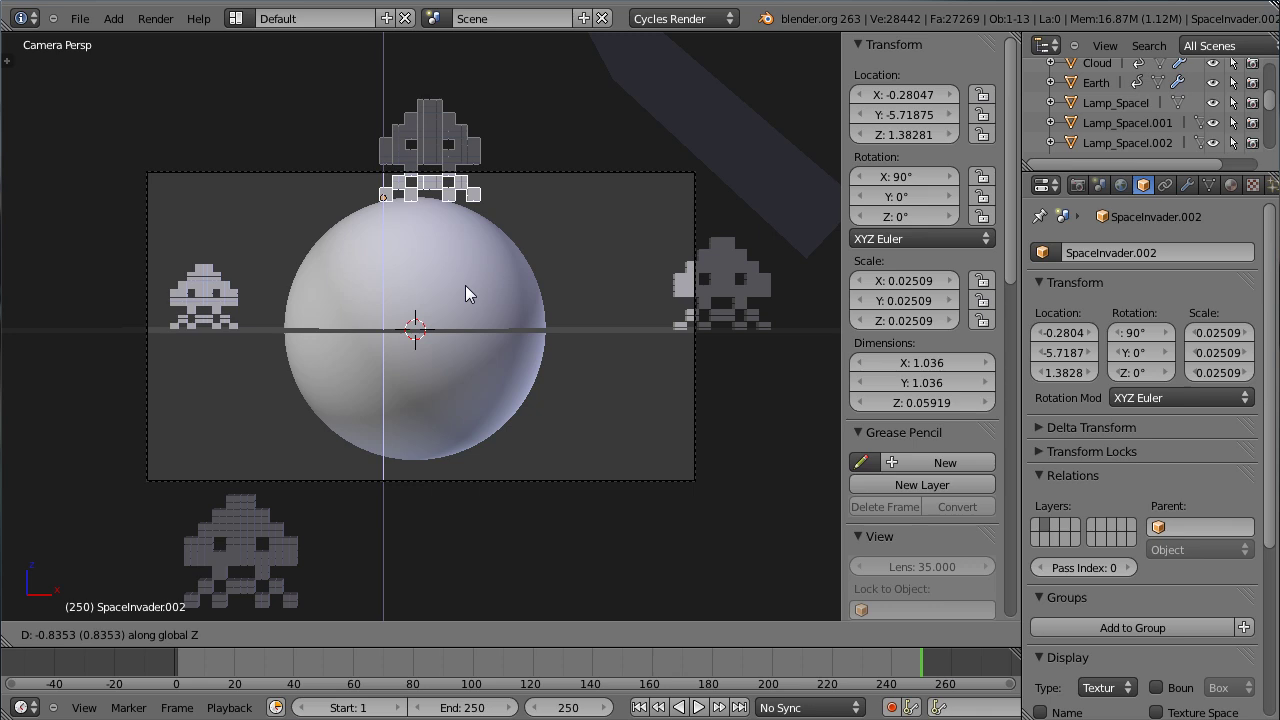
Step: Move SpaceInvader.001 in closer to the Earth, around Y −3.79
left_click(470, 291)
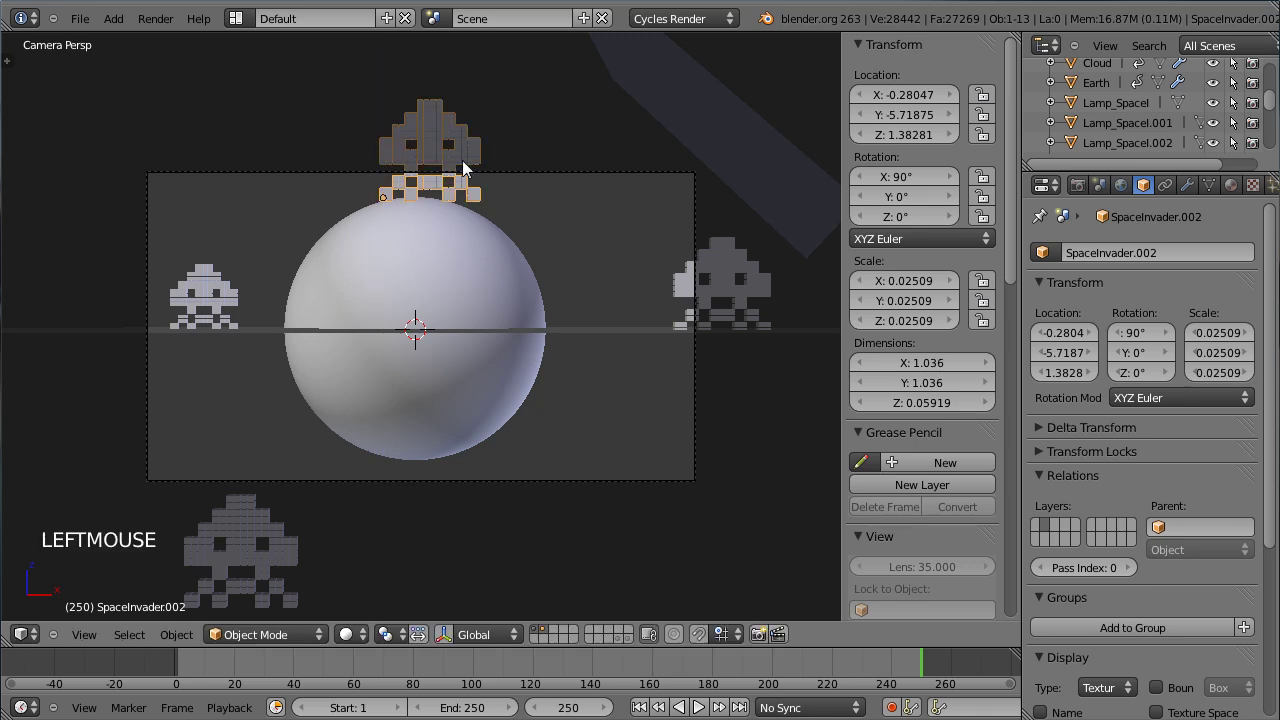
right_click(272, 558)
key("g")
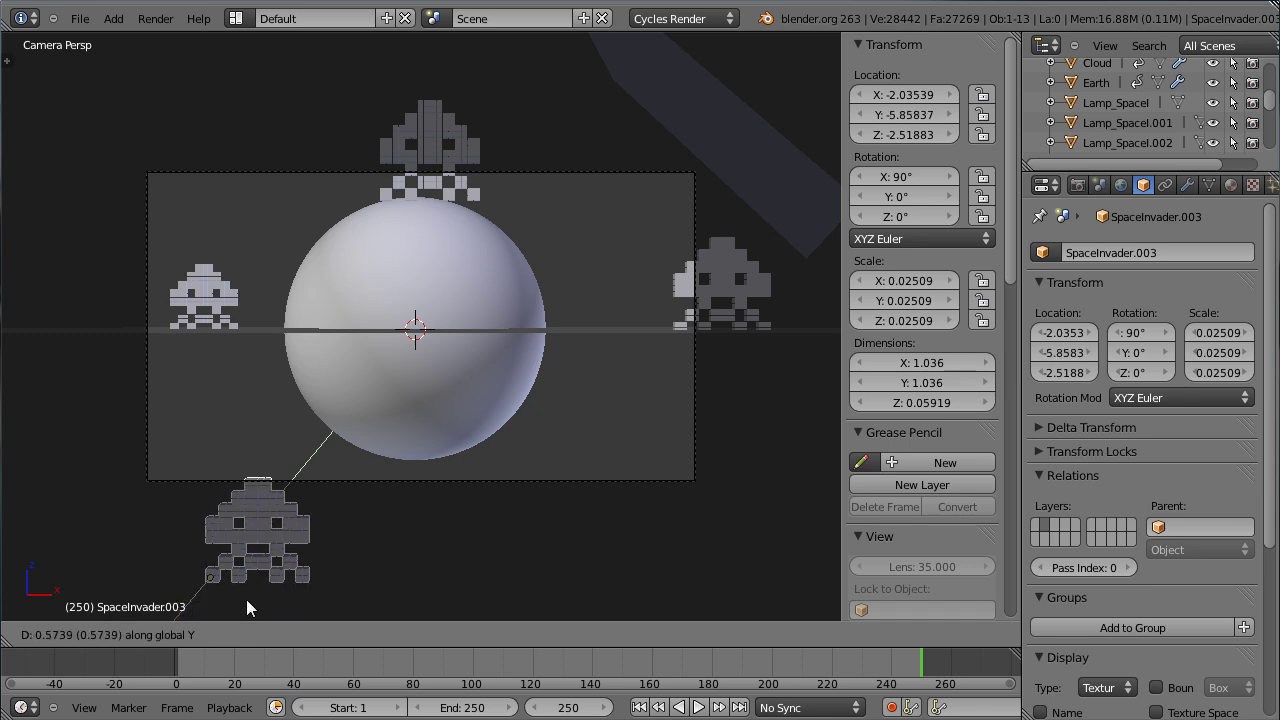
left_click(230, 645)
key("g")
left_click(316, 556)
key("g")
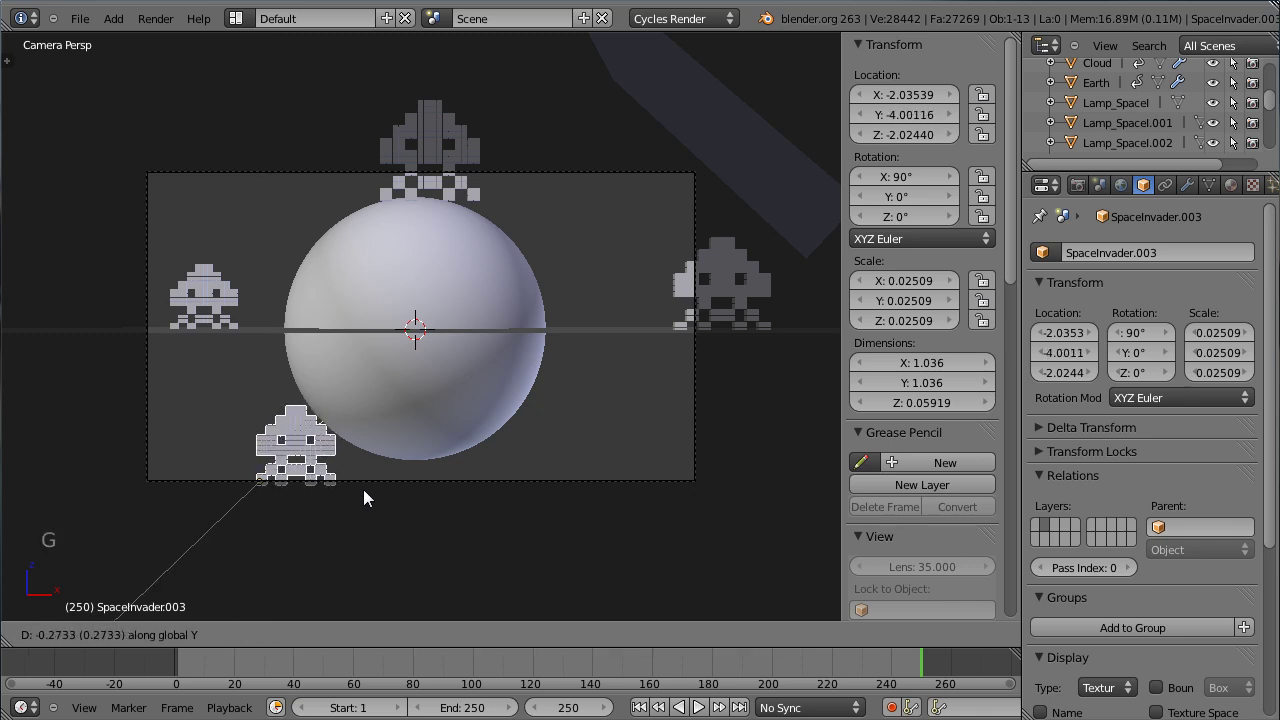
left_click(369, 476)
Step: Shift the SpaceInvader object nearer the globe, around Y −2.28
right_click(200, 290)
key("g")
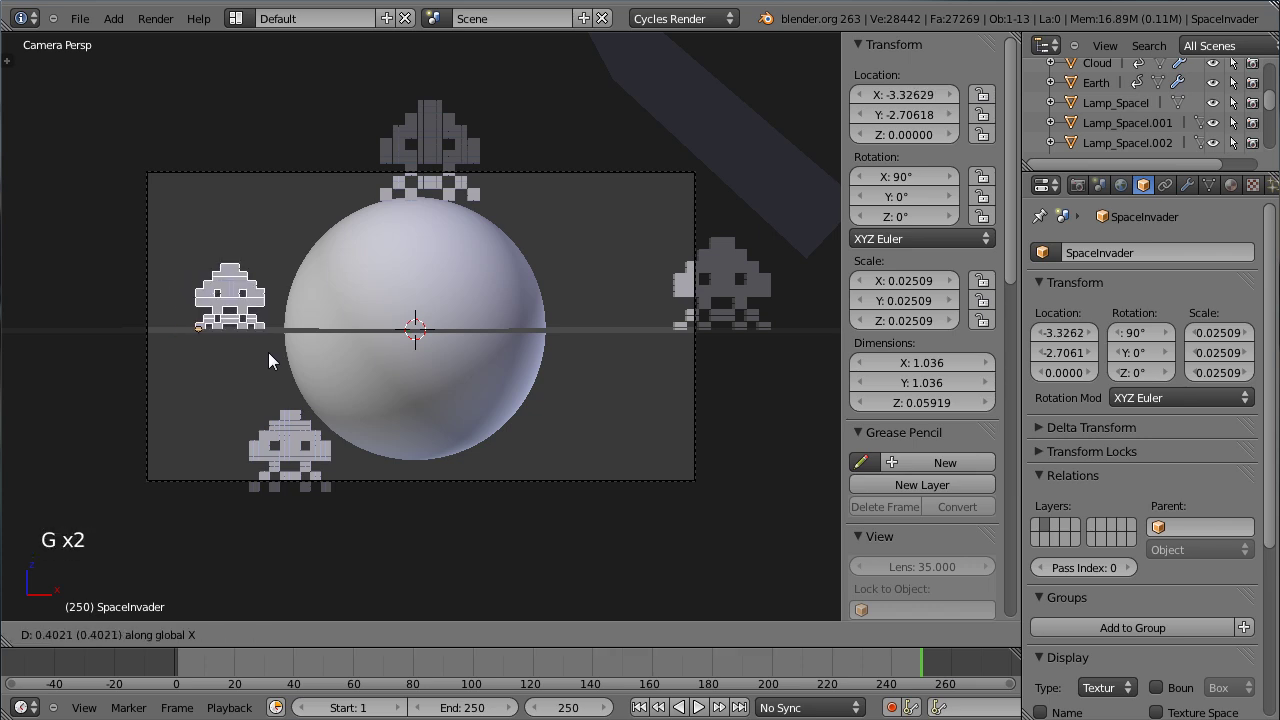
left_click(273, 358)
key("g")
left_click(274, 378)
Step: Bring the right-hand invader down toward the Earth in two moves
right_click(717, 282)
key("g")
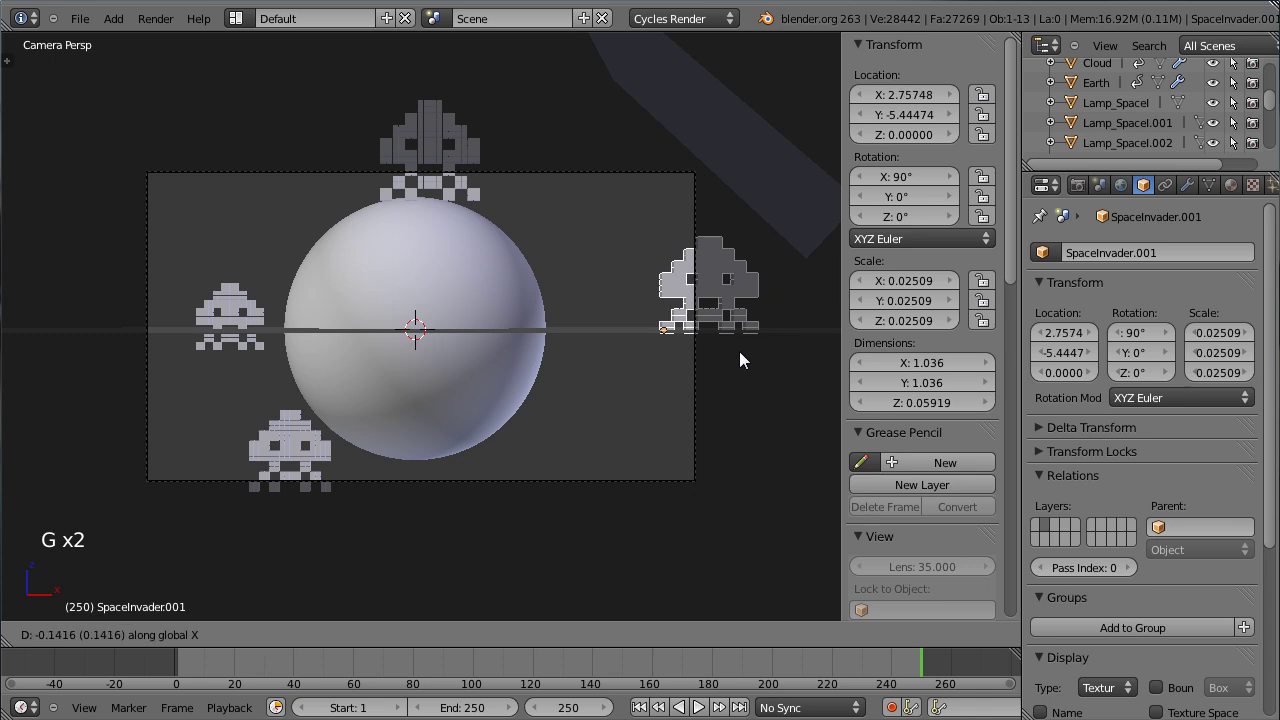
left_click(717, 359)
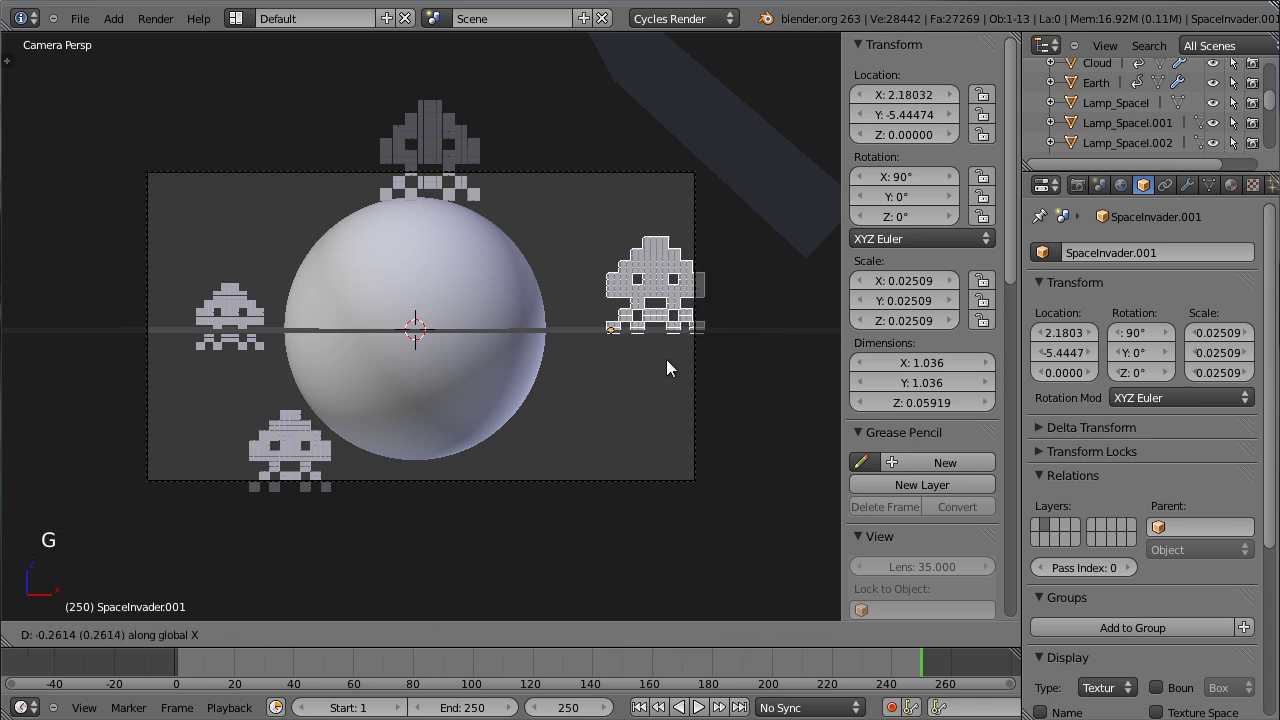
left_click(655, 366)
key("g")
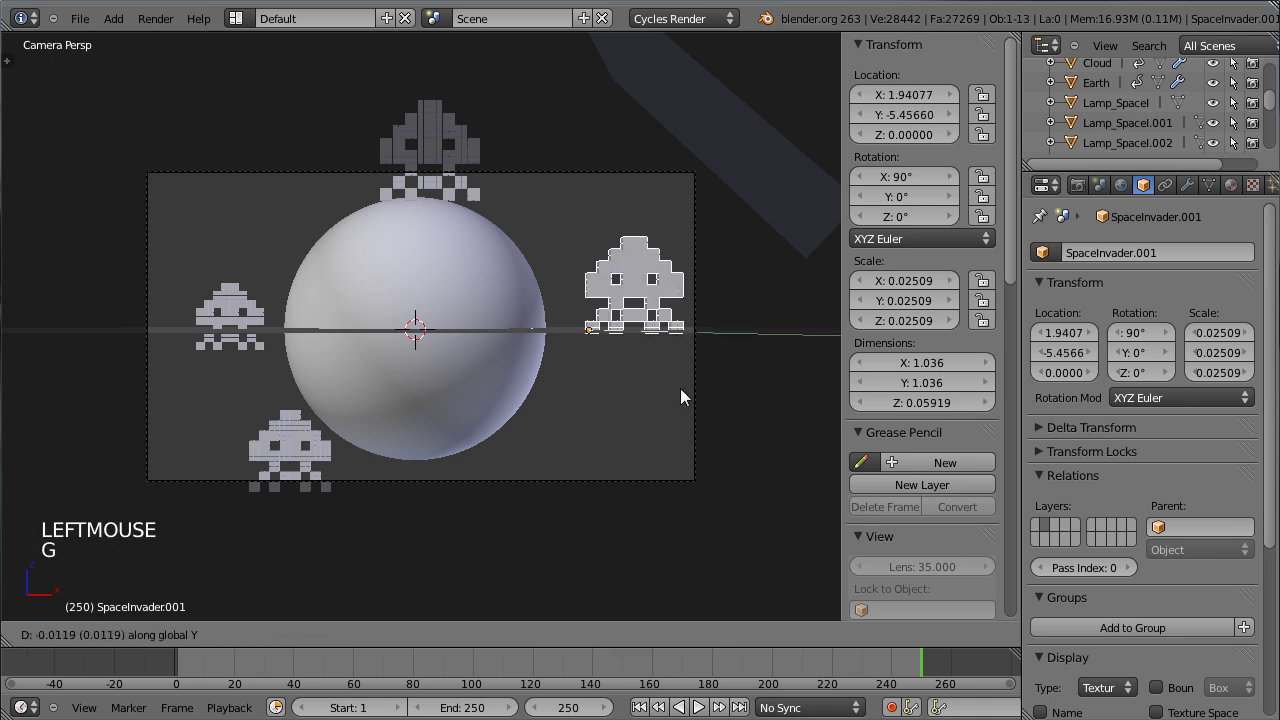
left_click(688, 447)
Step: Nudge the SpaceInvader object to its final spot and orbit to review the whole scene
right_click(245, 314)
key("g")
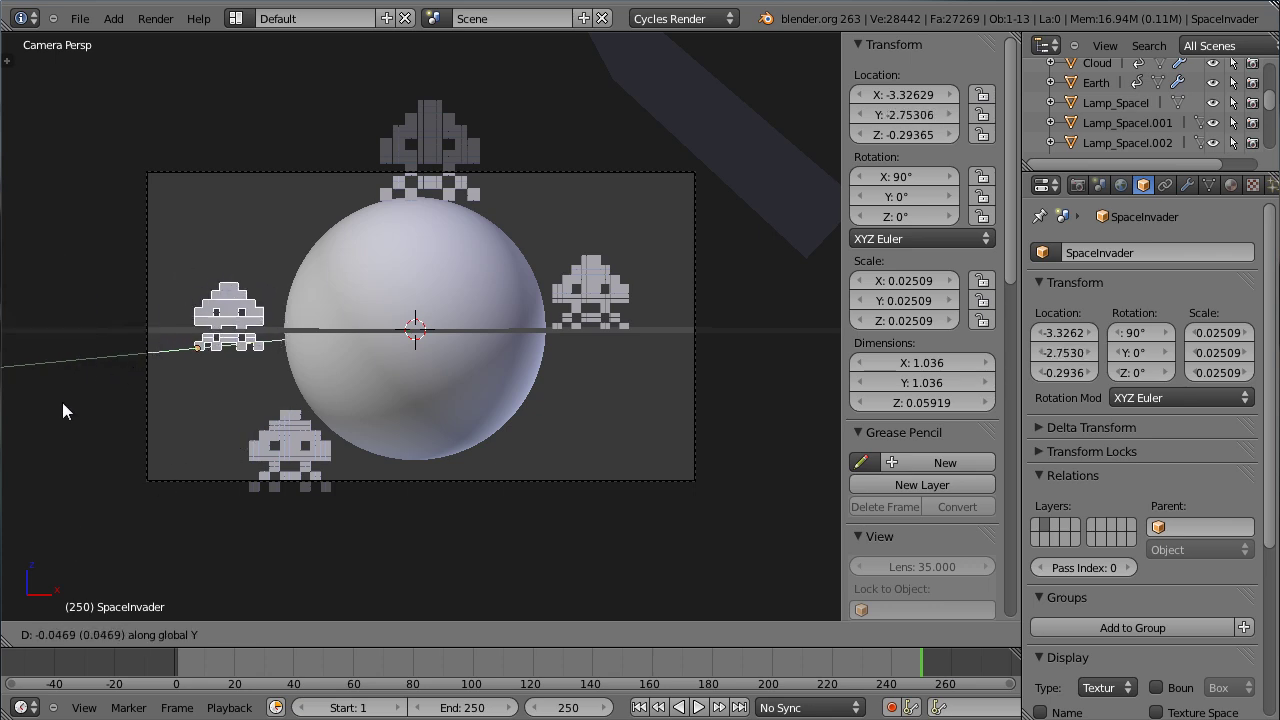
left_click(71, 382)
middle_click(132, 205)
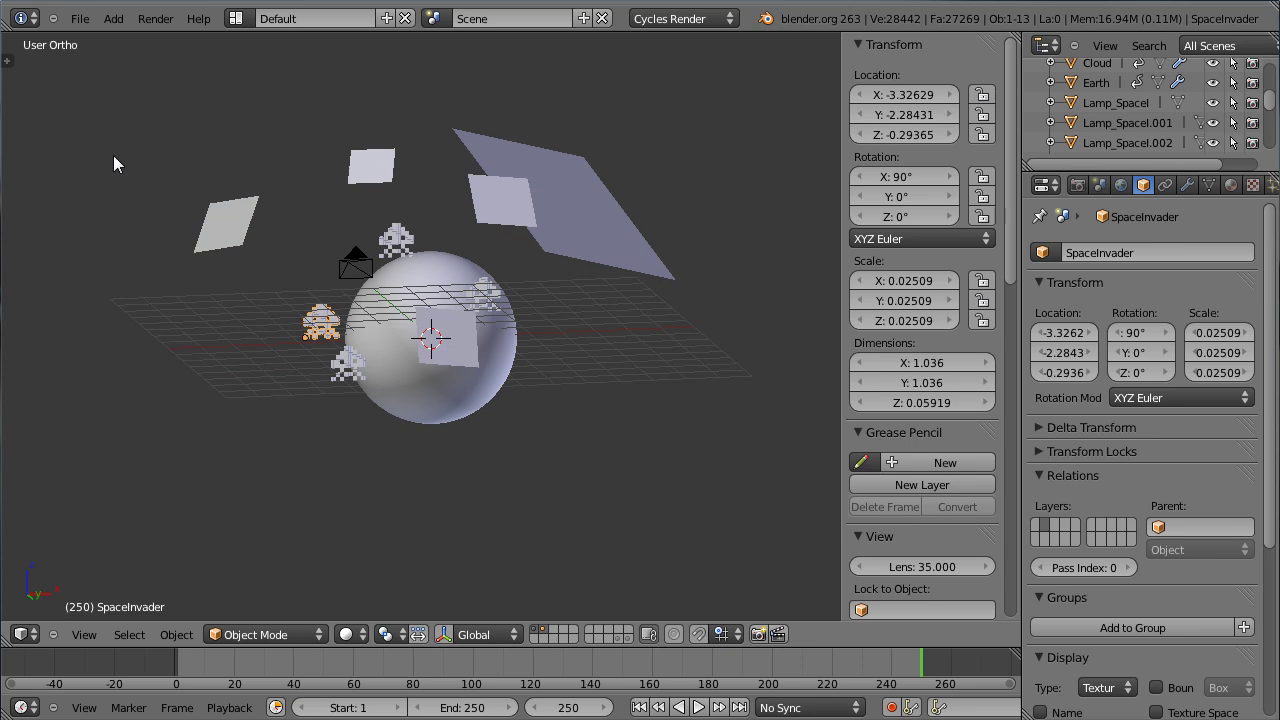
Step: Look through the camera at frame 250 and let the Rendered preview reach 50 samples
key("KP_0")
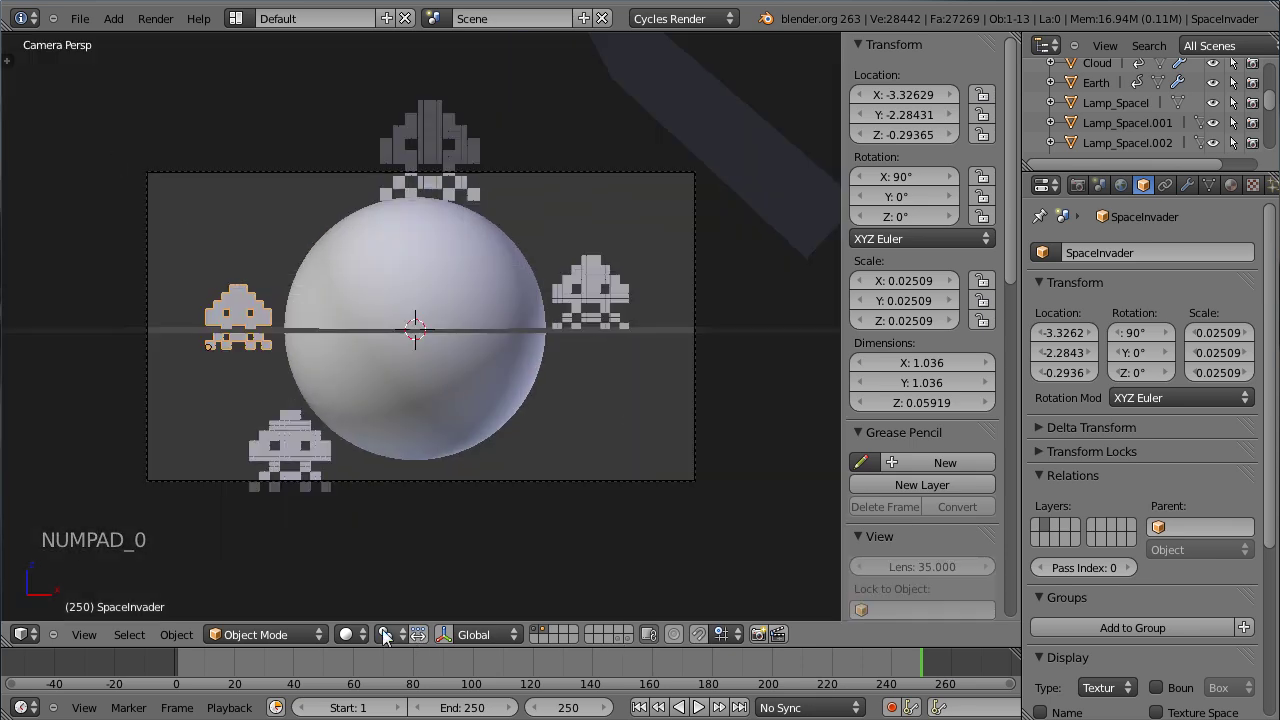
left_click(352, 640)
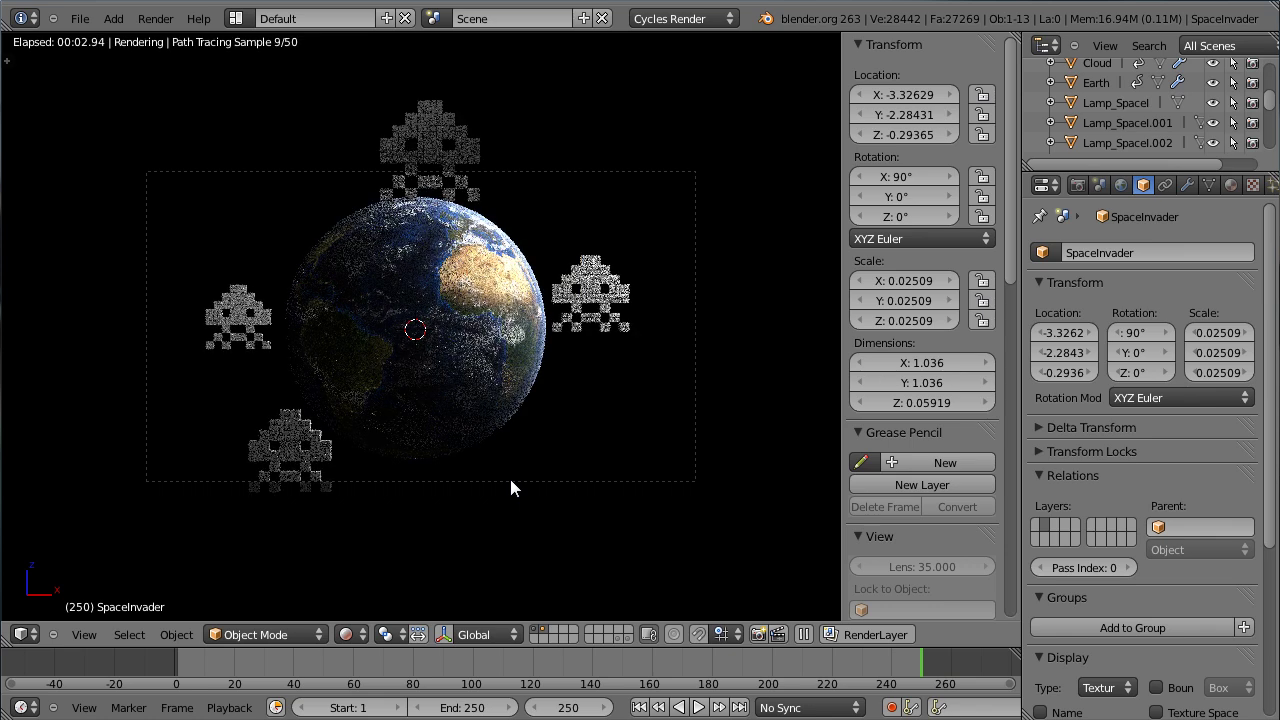
scroll("up", 3)
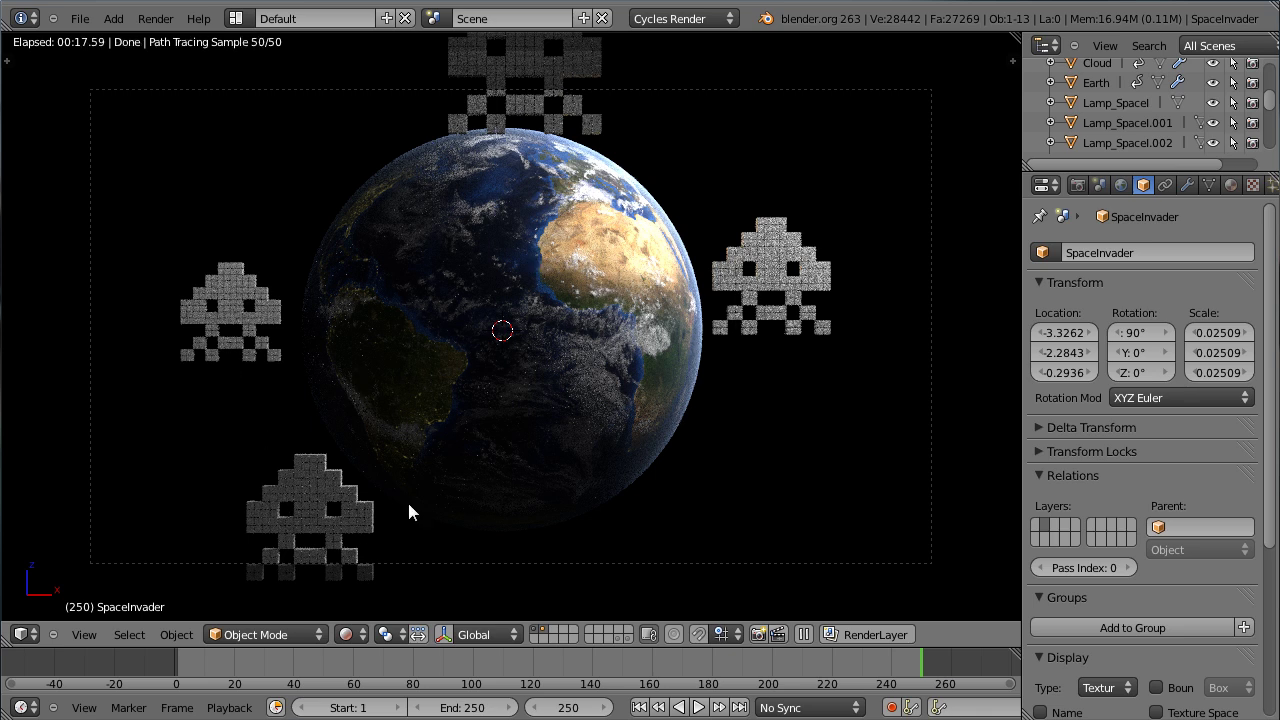
Step: Set the right-hand invader's glossy roughness to 0 in its material settings
left_click(1244, 199)
right_click(774, 253)
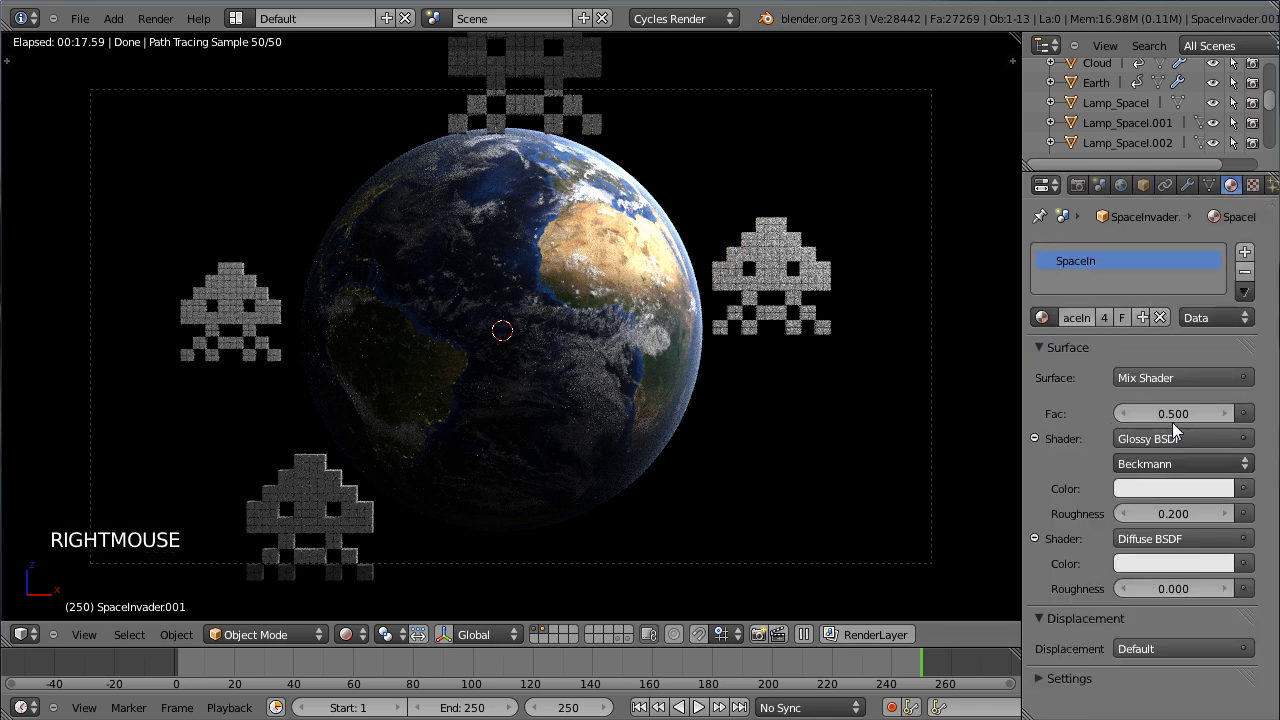
left_click(1178, 518)
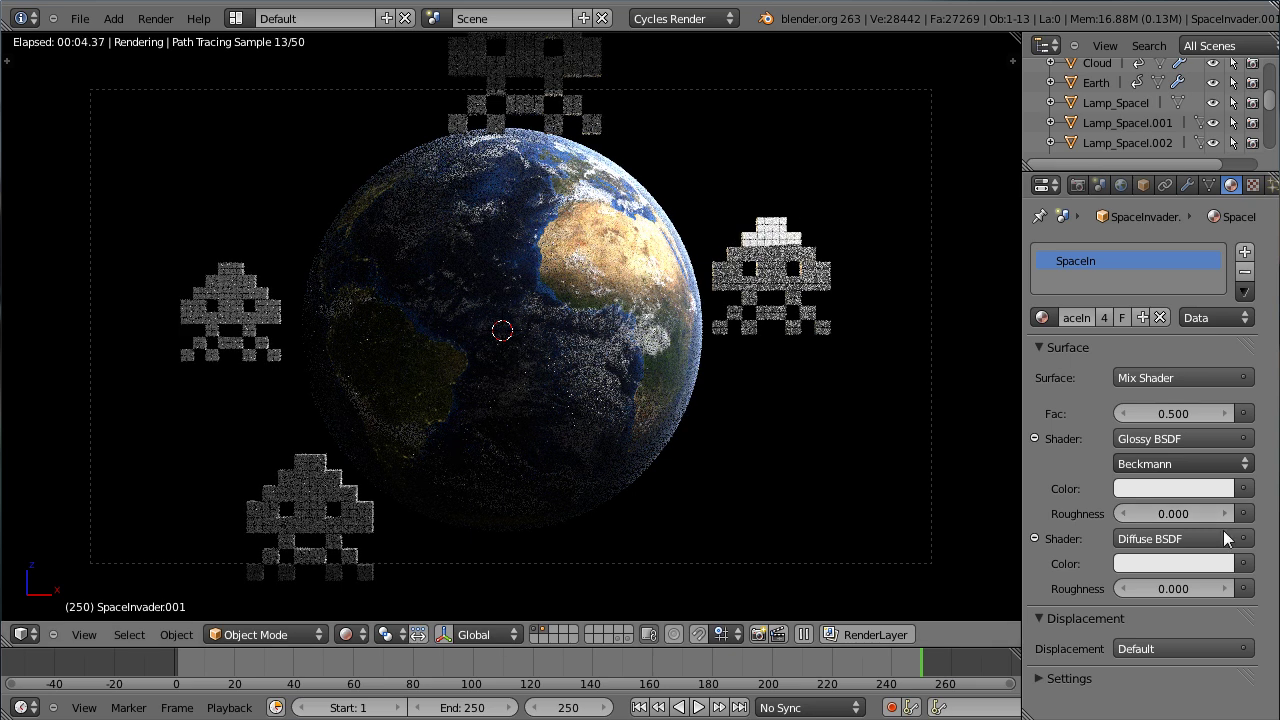
left_click(1217, 526)
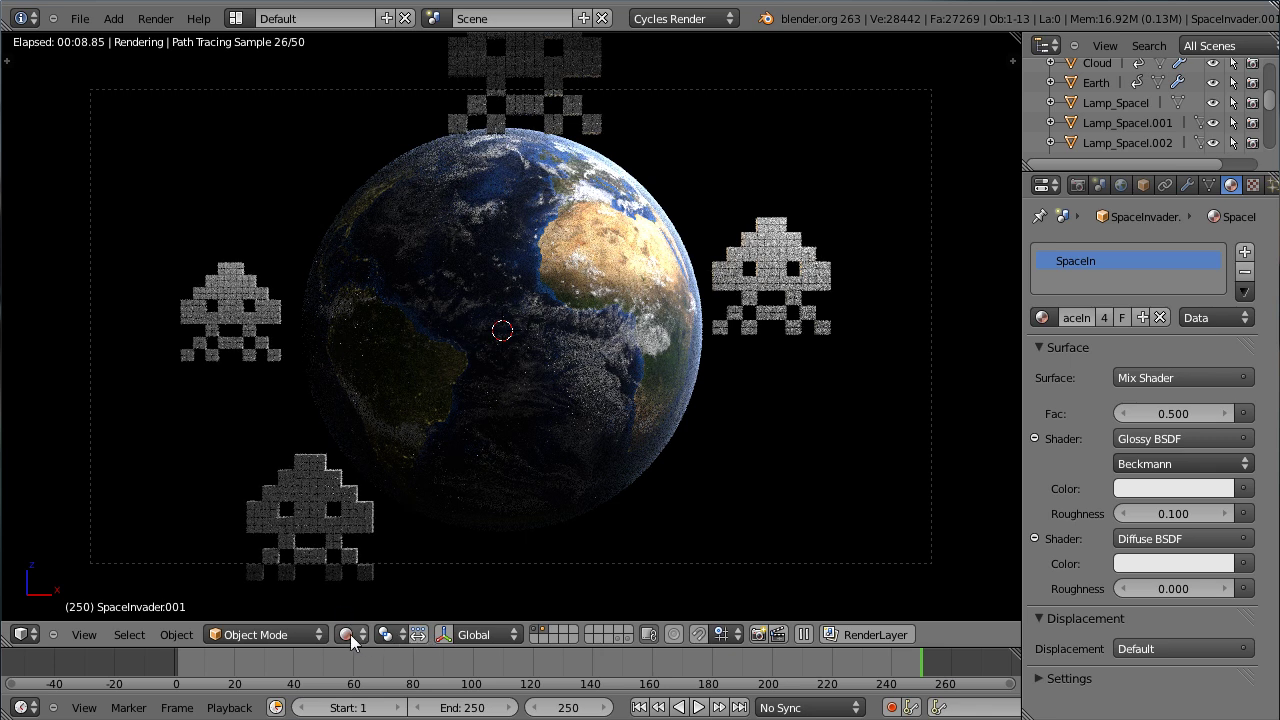
Step: Check the rendered preview again, then switch the viewport back to Solid shading
left_click(355, 640)
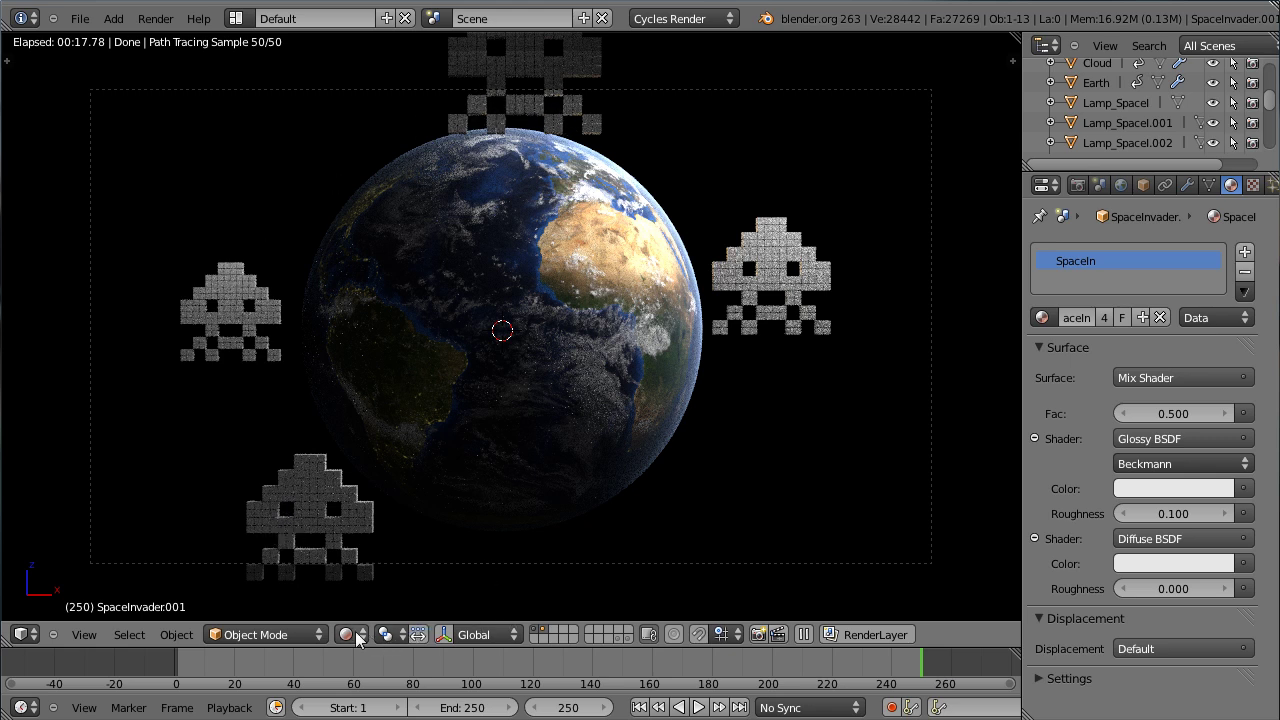
left_click(355, 637)
scroll("down", 3)
scroll("down", 3)
Step: Select the emission lamp plane and orbit out of the camera view to look around
right_click(513, 172)
scroll("up", 3)
middle_click(603, 259)
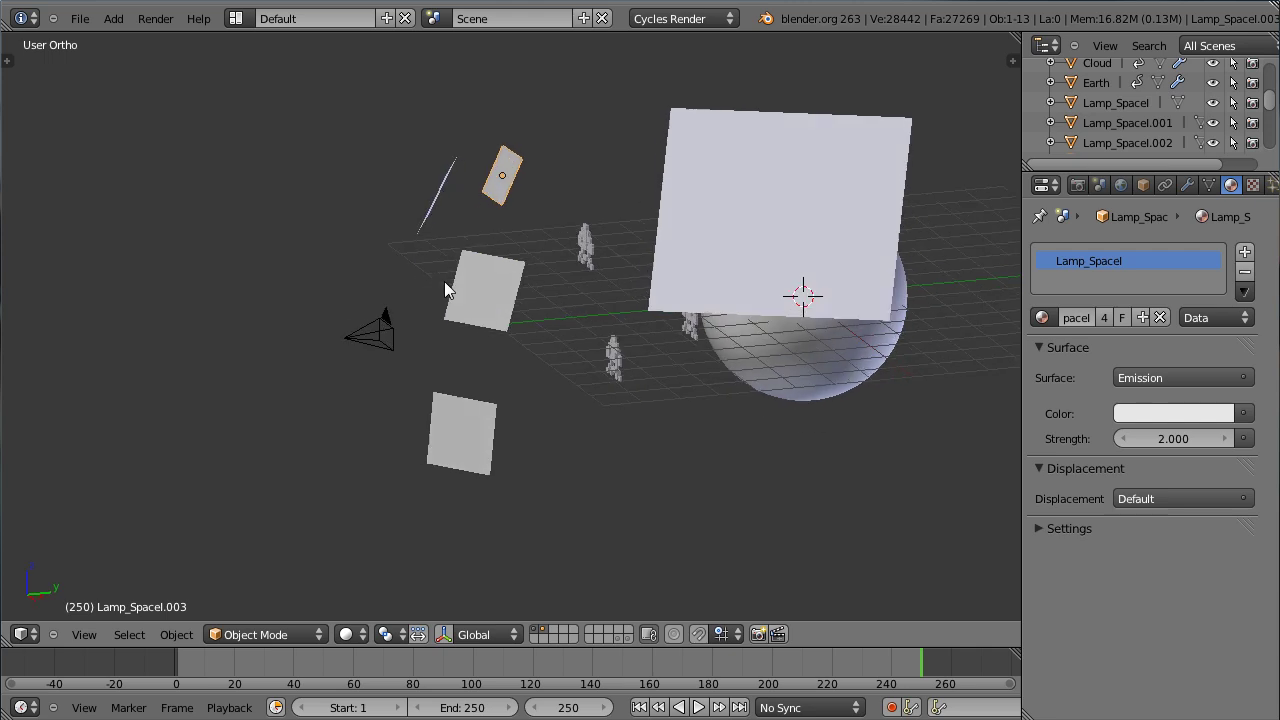
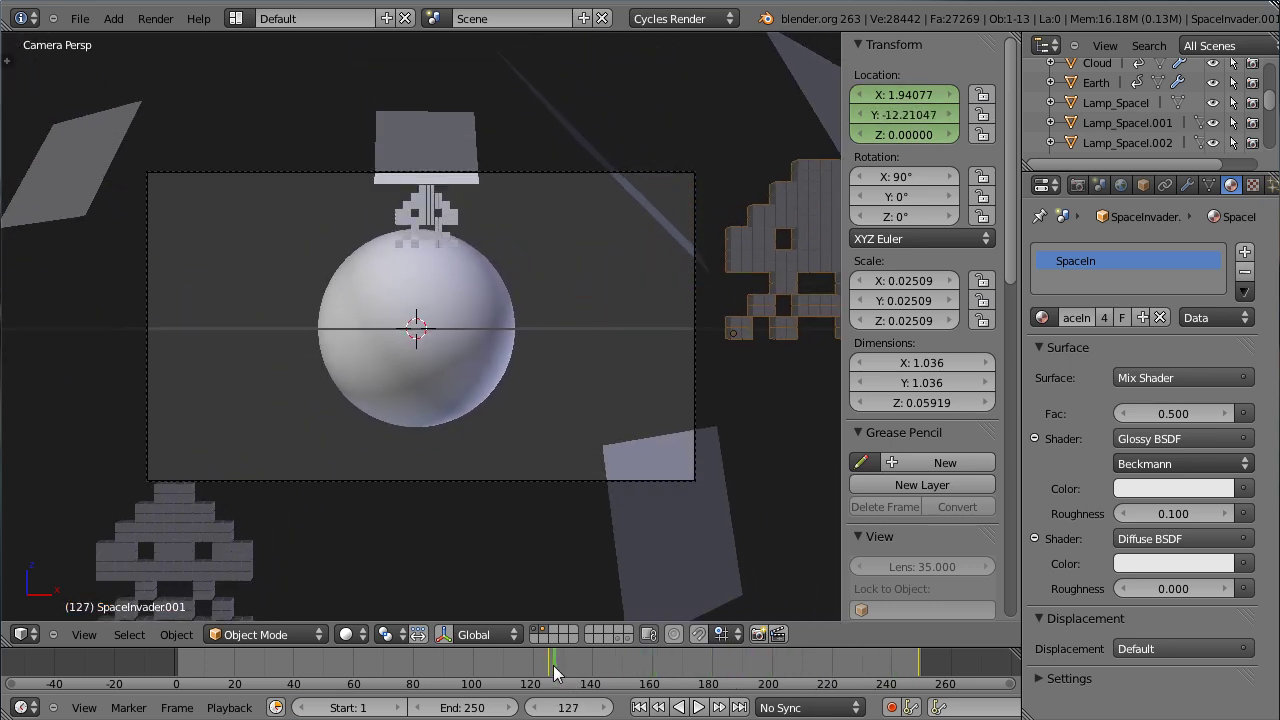
Step: Grab SpaceInvader.002 to a new spot above the planet and insert a location keyframe
right_click(432, 231)
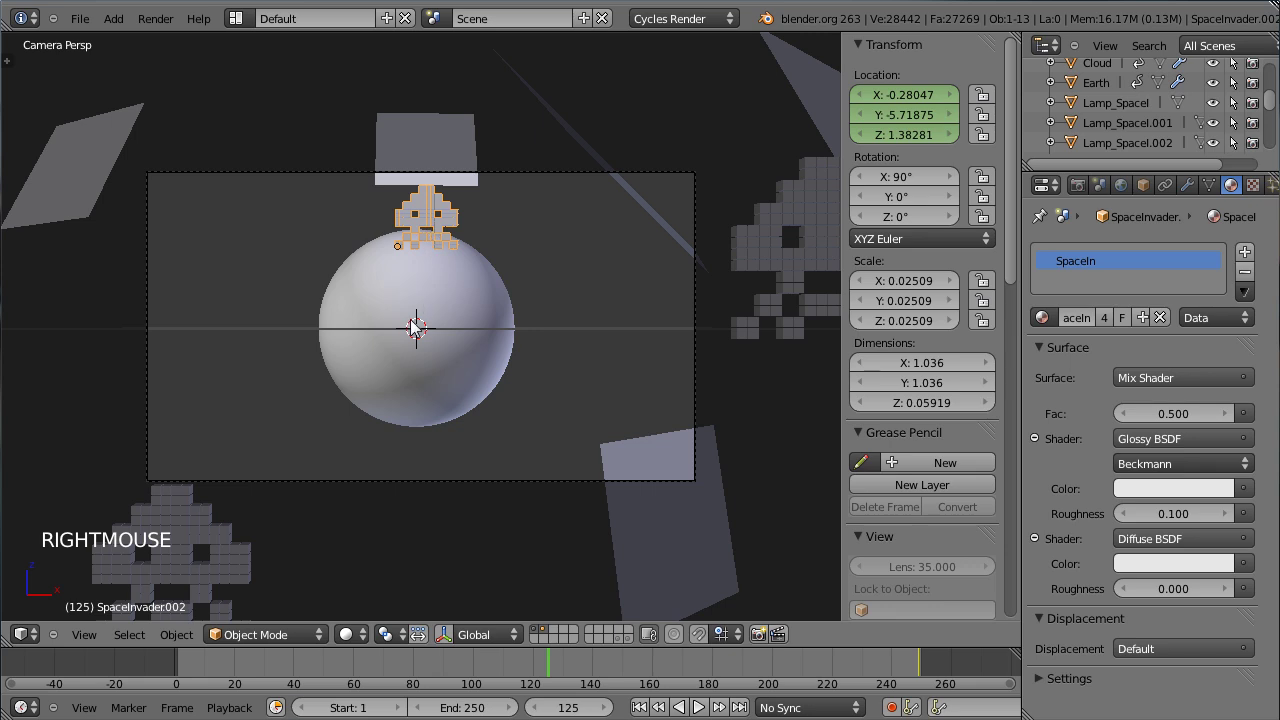
right_click(434, 187)
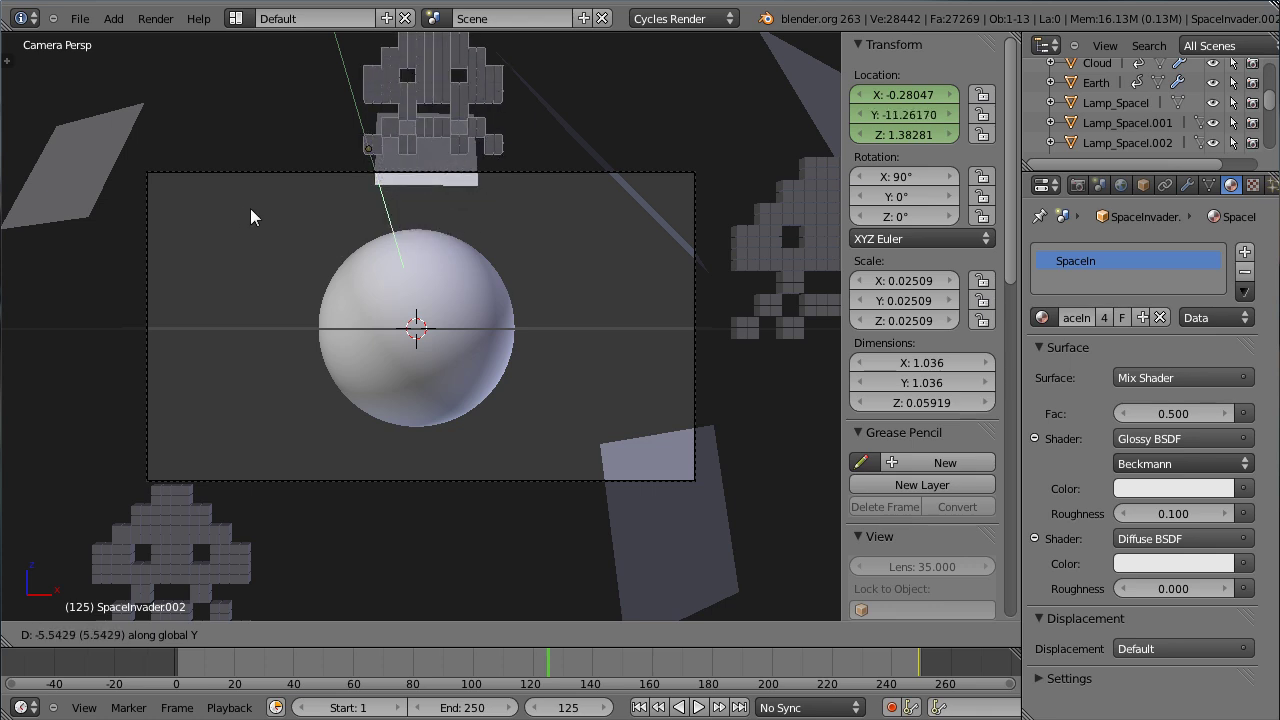
left_click(271, 217)
key("g")
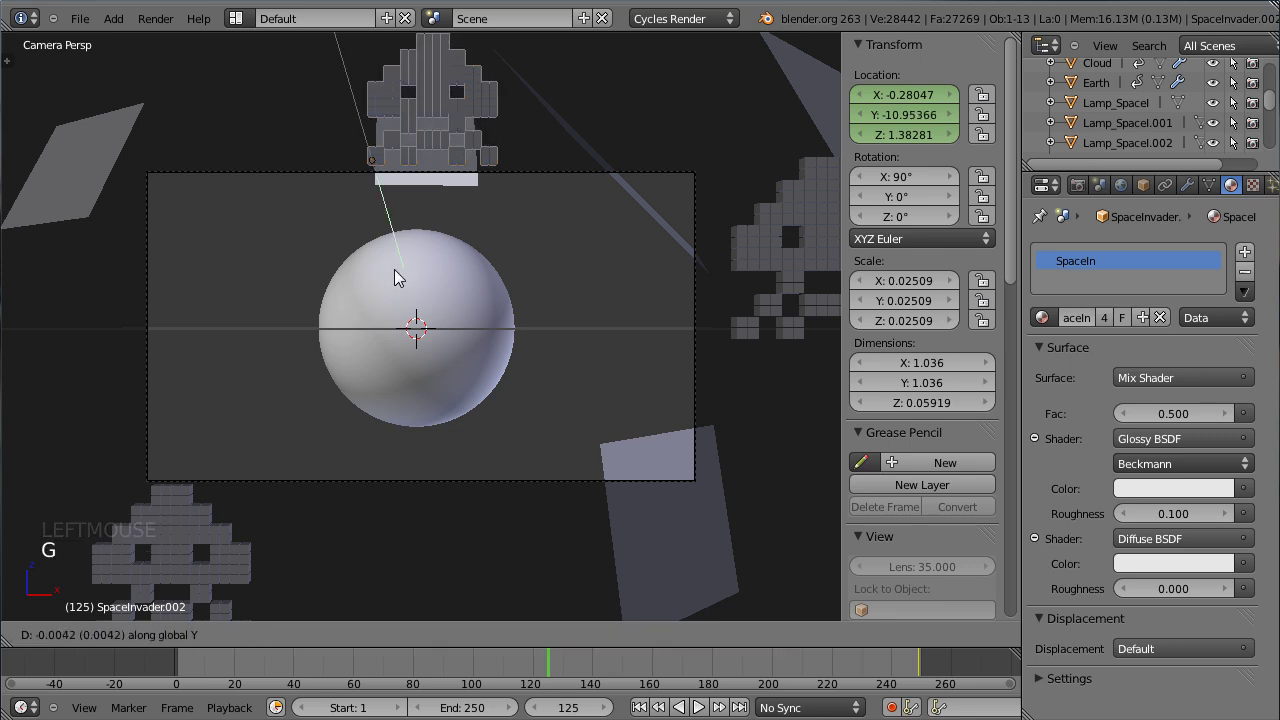
left_click(345, 242)
key("i")
Step: Make the motion into the last keyframe linear and save the file
left_click(67, 486)
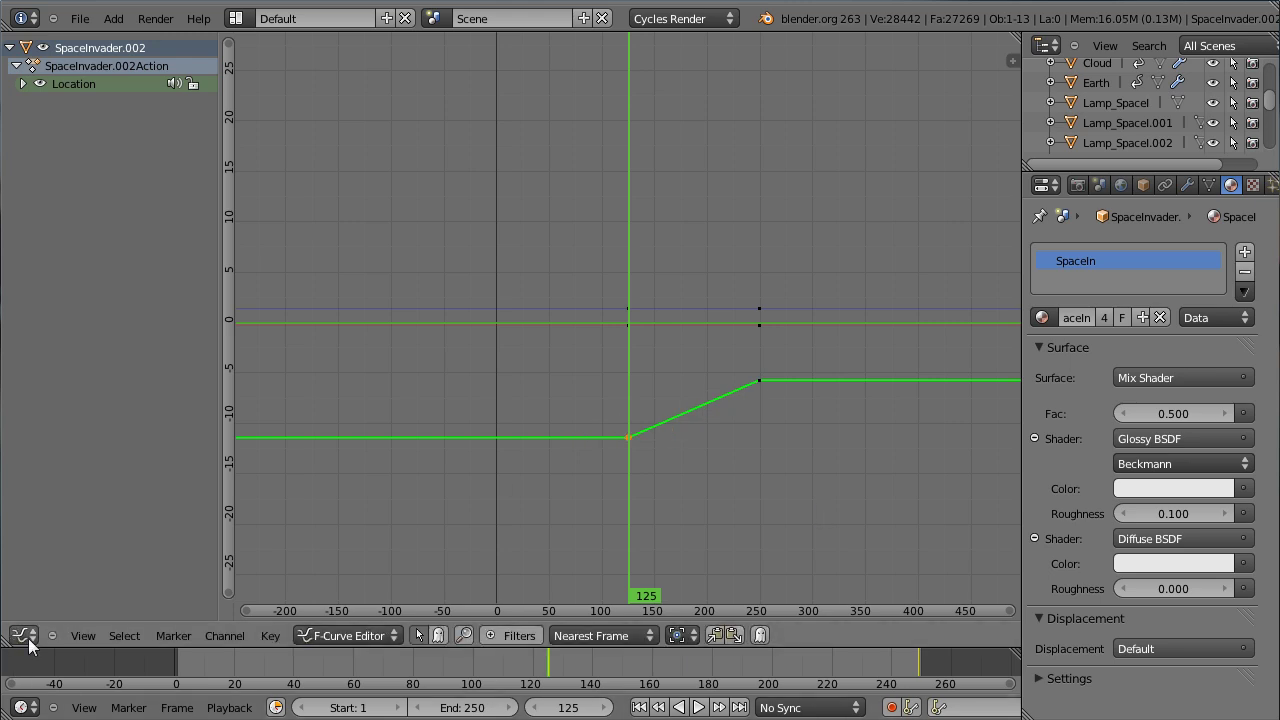
left_click(239, 574)
key("ctrl+s")
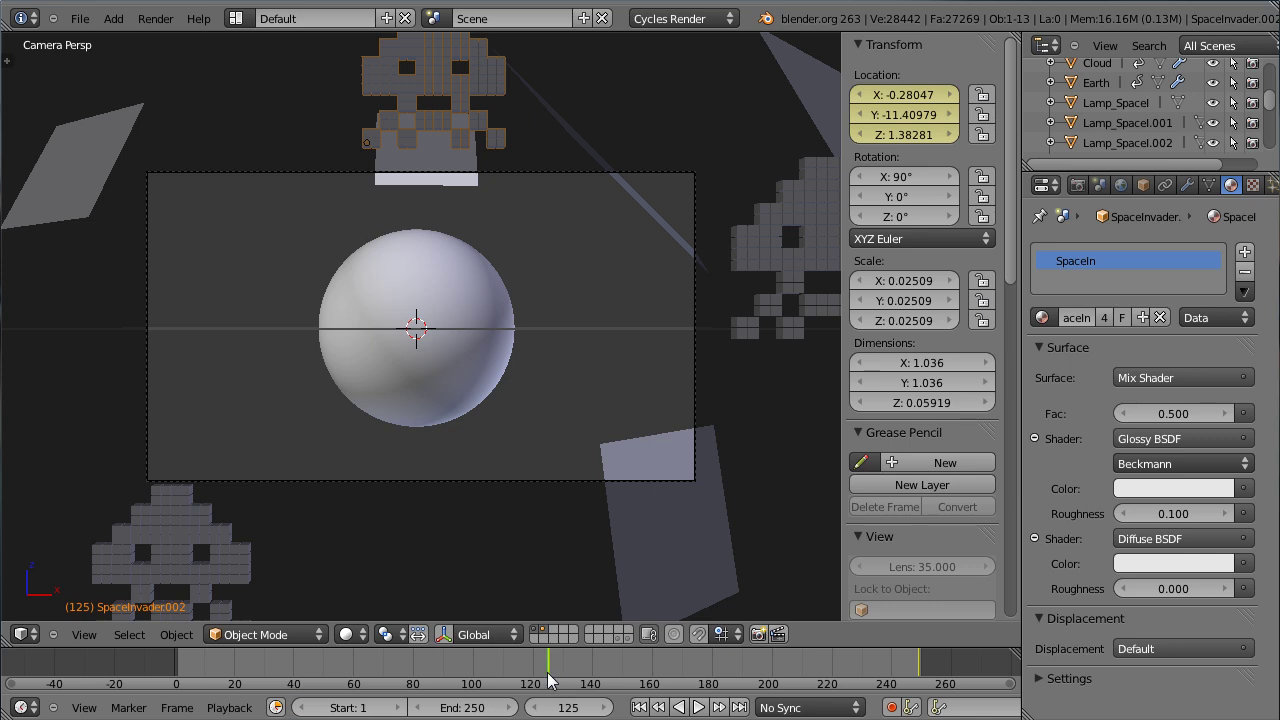
Step: Step through frames 196, 222, 246 and 249 in Rendered camera view to check the invader's motion
left_click(557, 676)
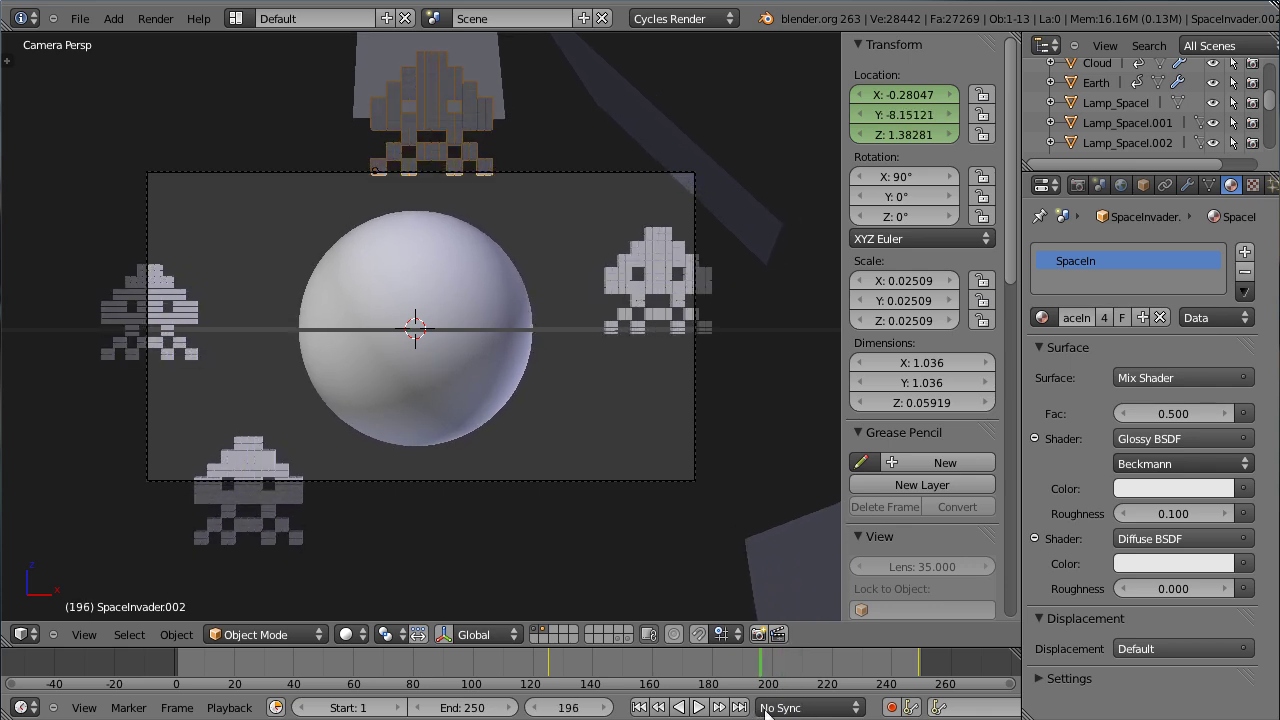
scroll("up", 3)
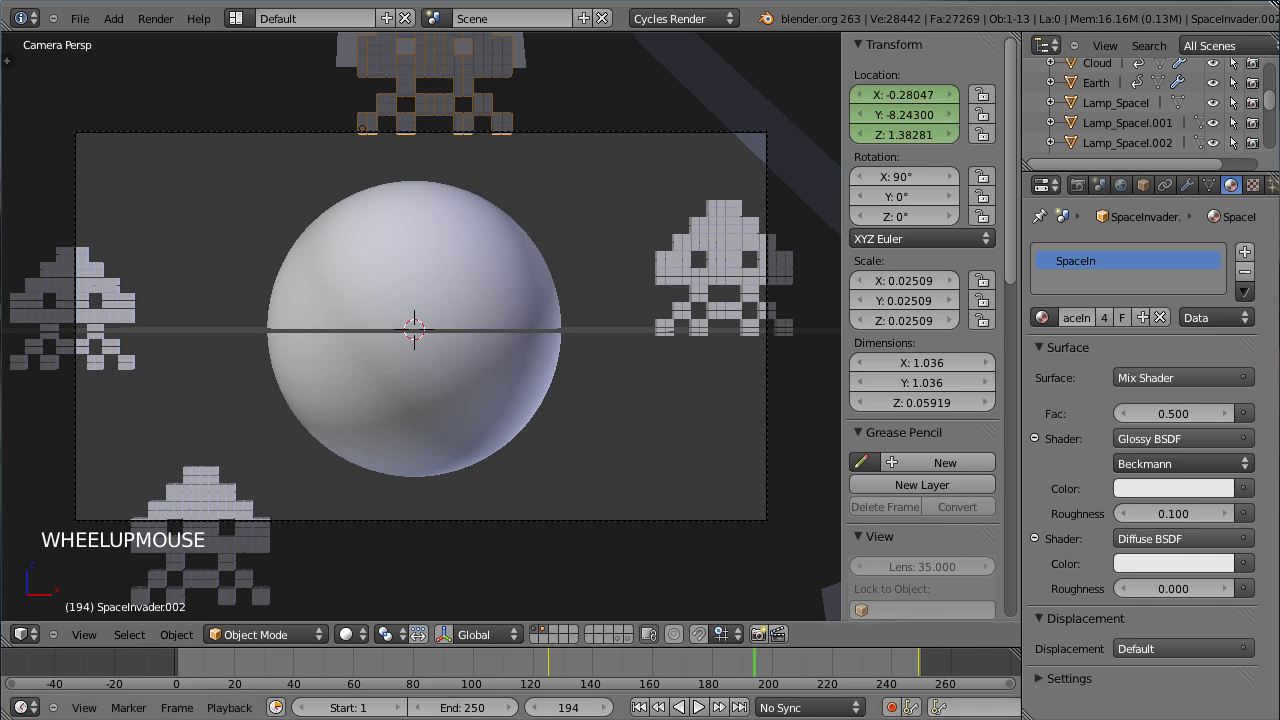
left_click(354, 637)
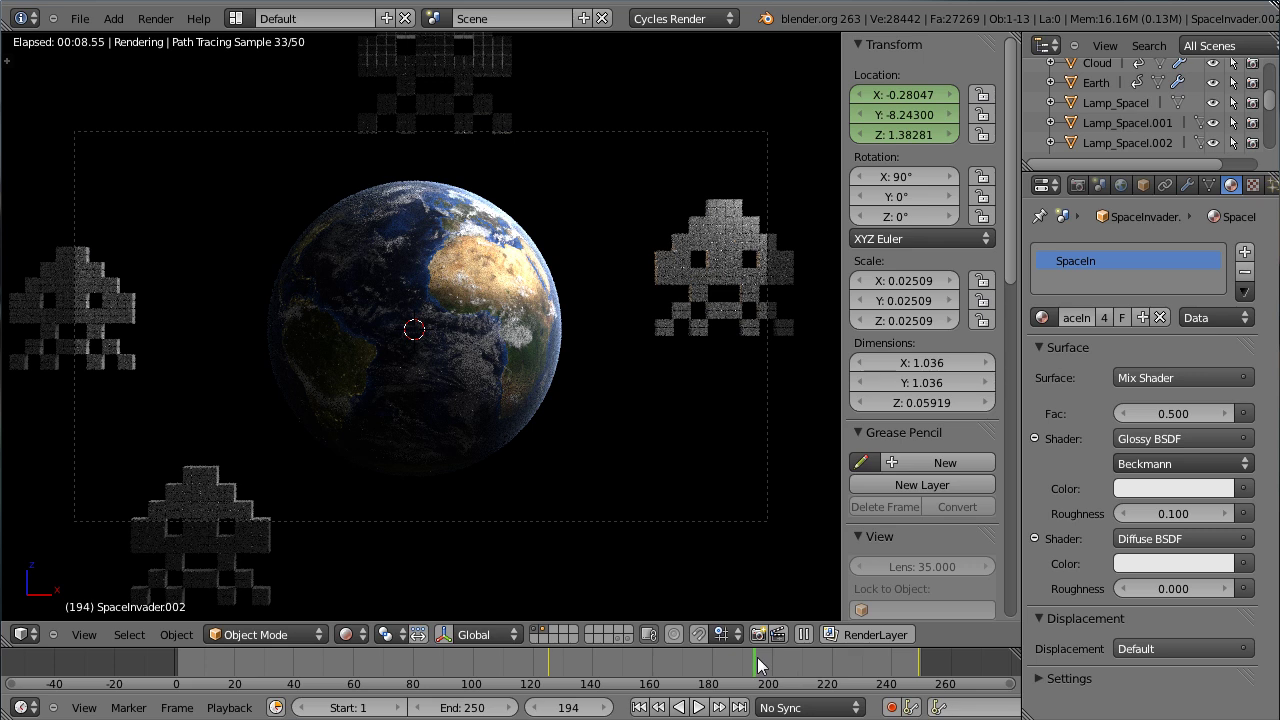
left_click(764, 664)
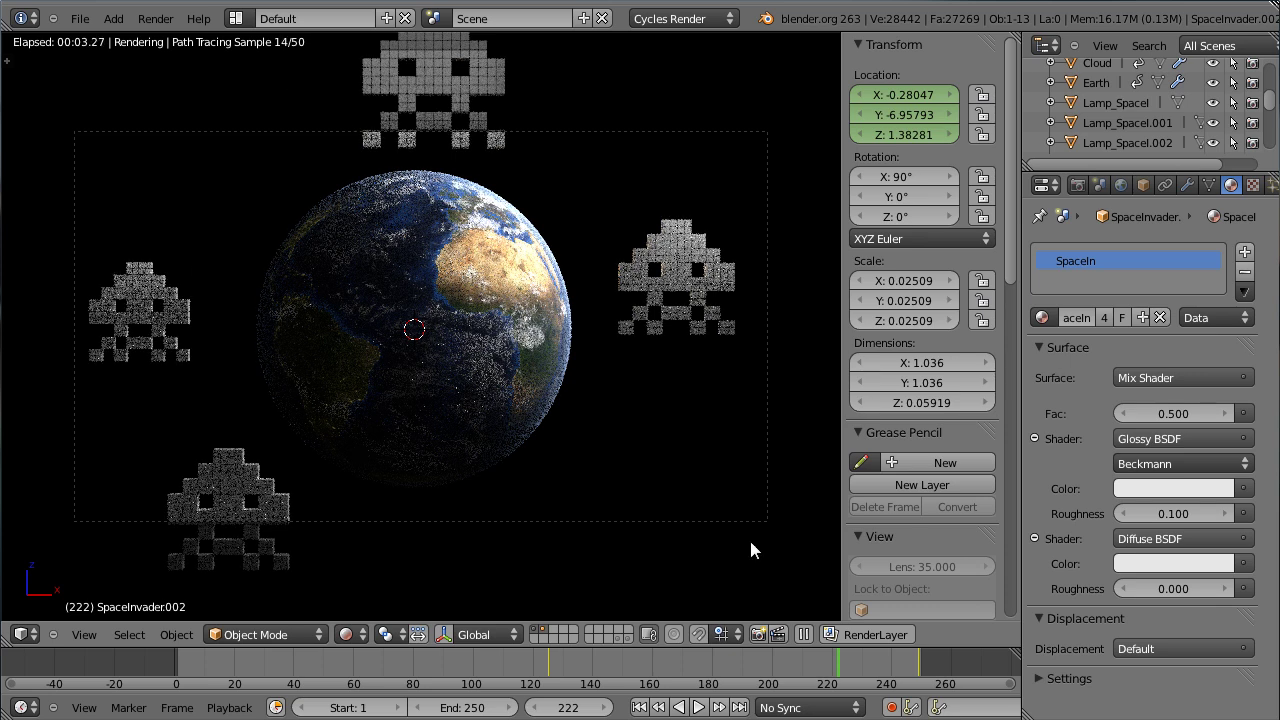
left_click(879, 666)
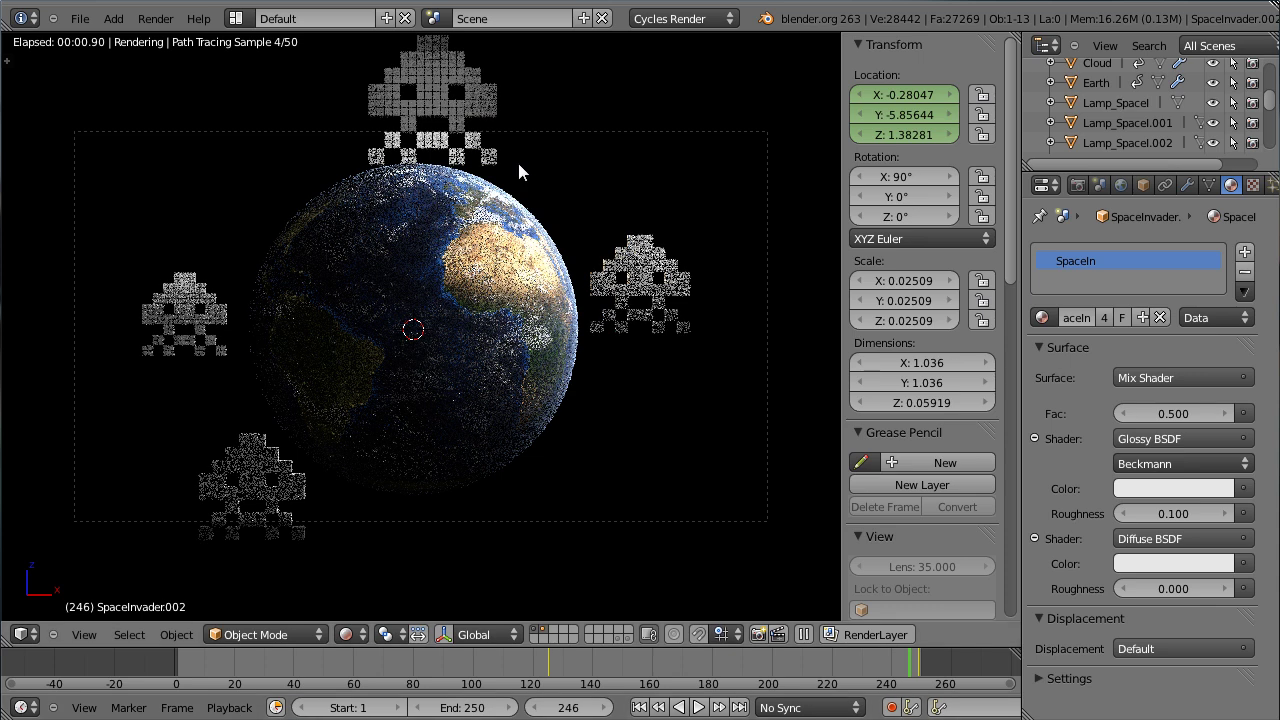
left_click(927, 673)
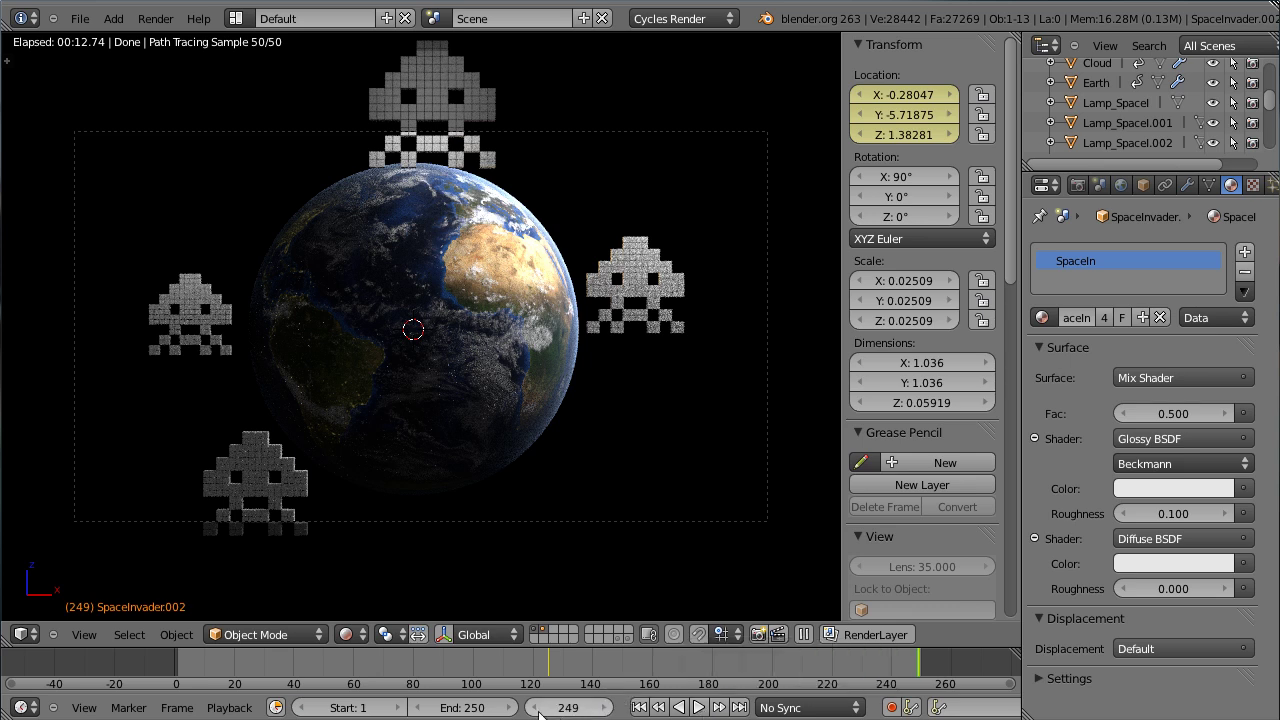
Step: Return the camera view to Solid shading and set the current frame to 250
left_click(354, 640)
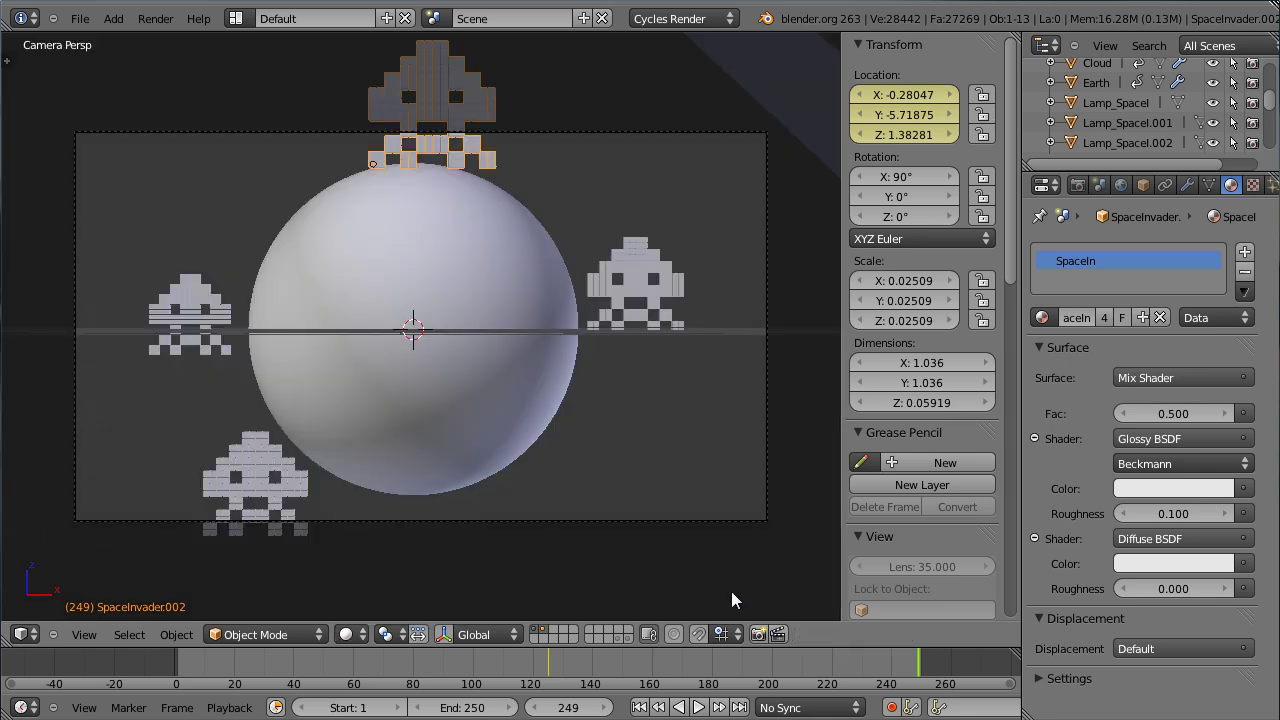
left_click(894, 667)
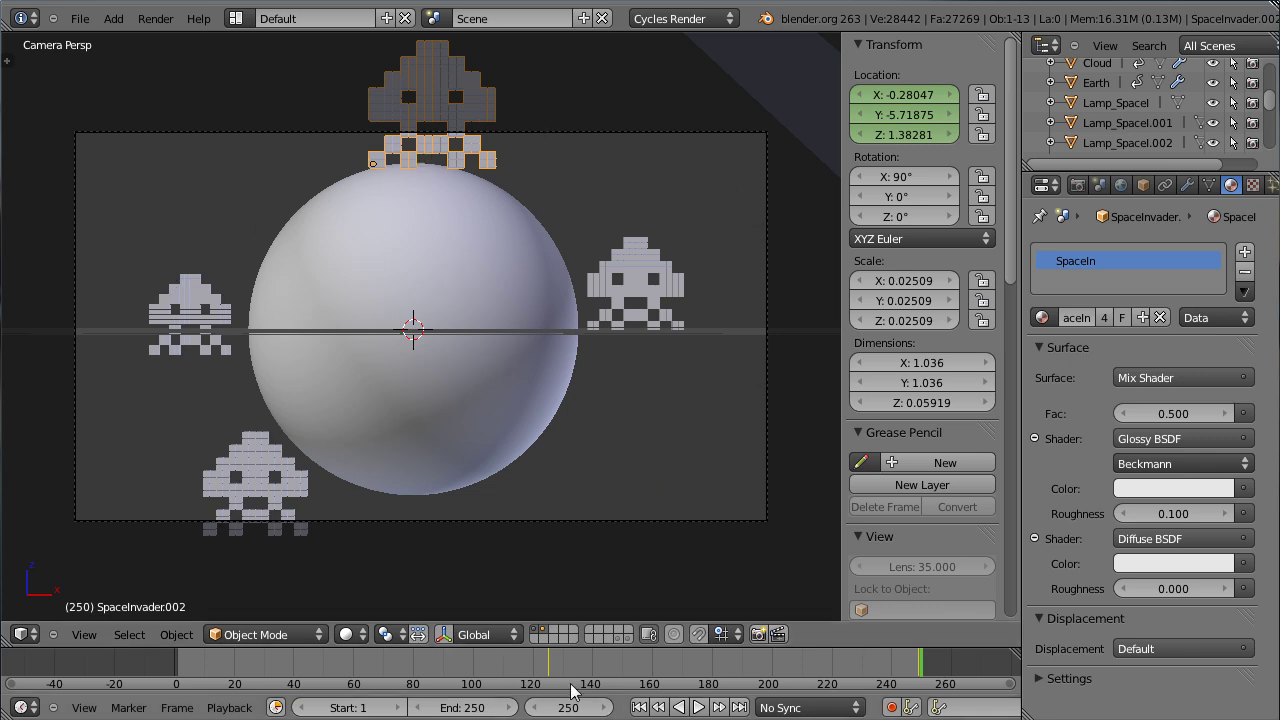
left_click(550, 633)
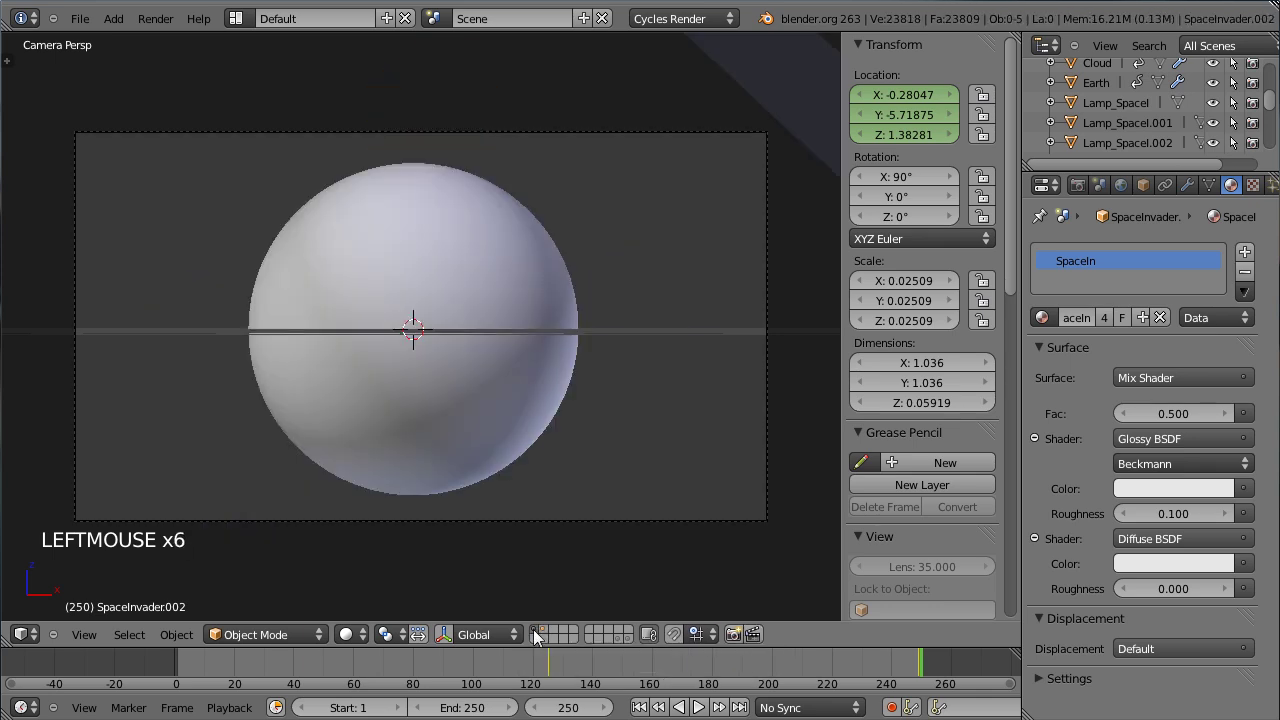
Step: Bring up the Render properties with the Dimensions and Output panels in view
double_click(551, 632)
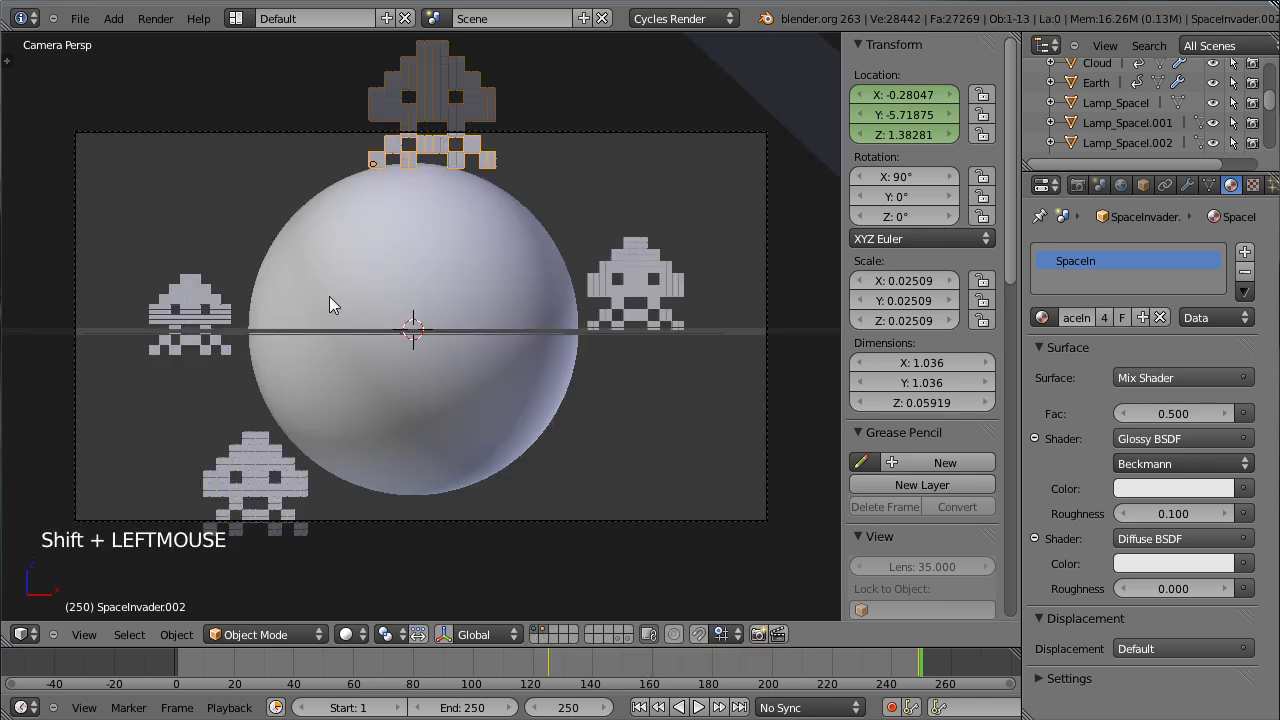
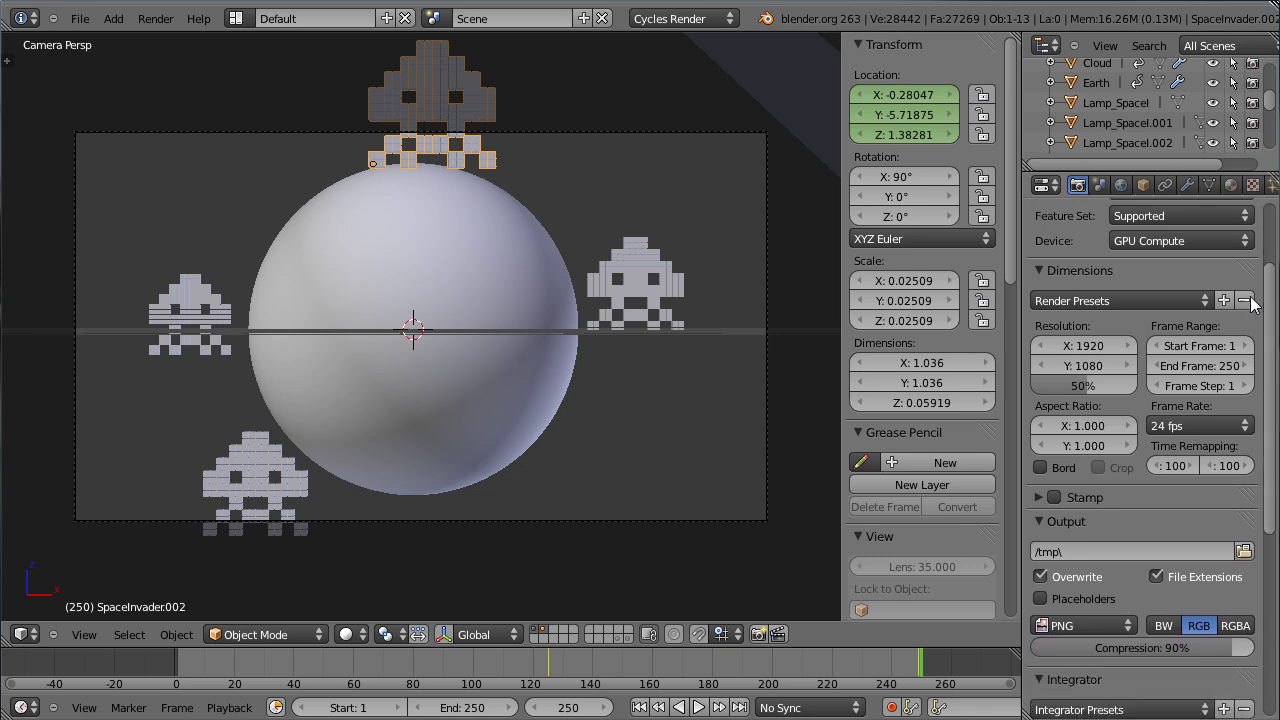
Step: Raise the render resolution percentage from 50% to 100% at 1280×720
left_click(1094, 353)
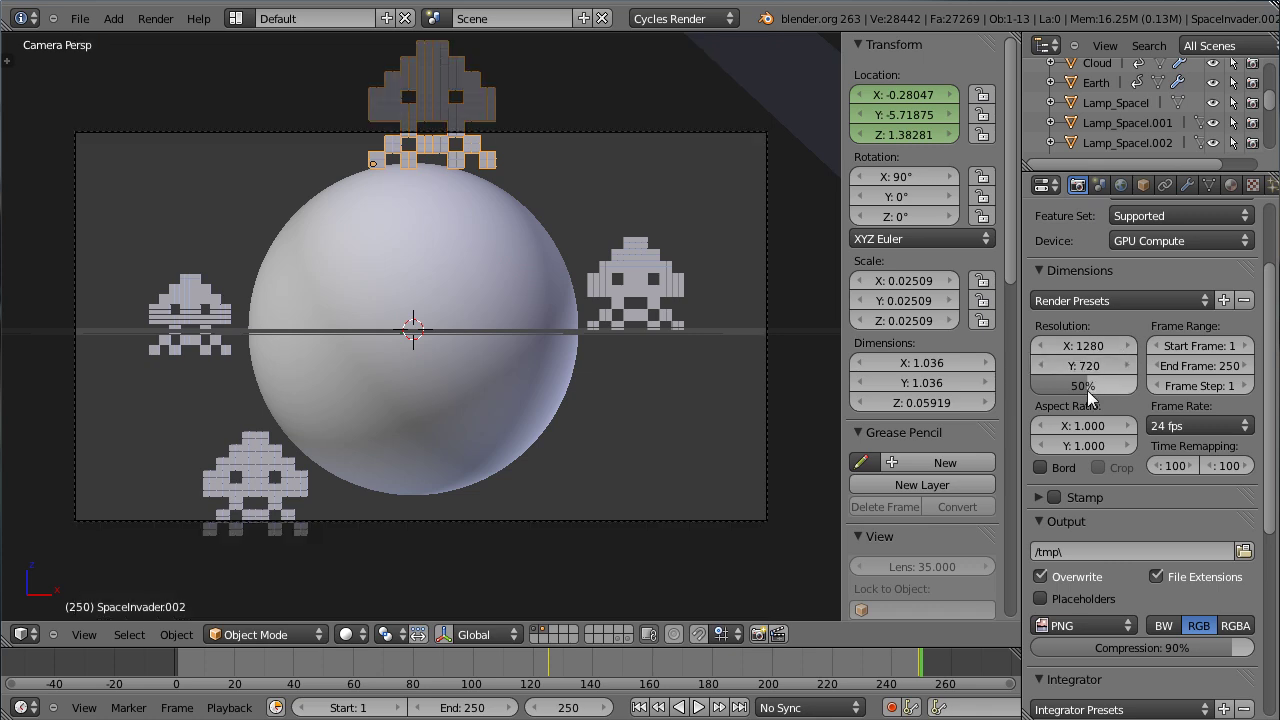
left_click(1094, 397)
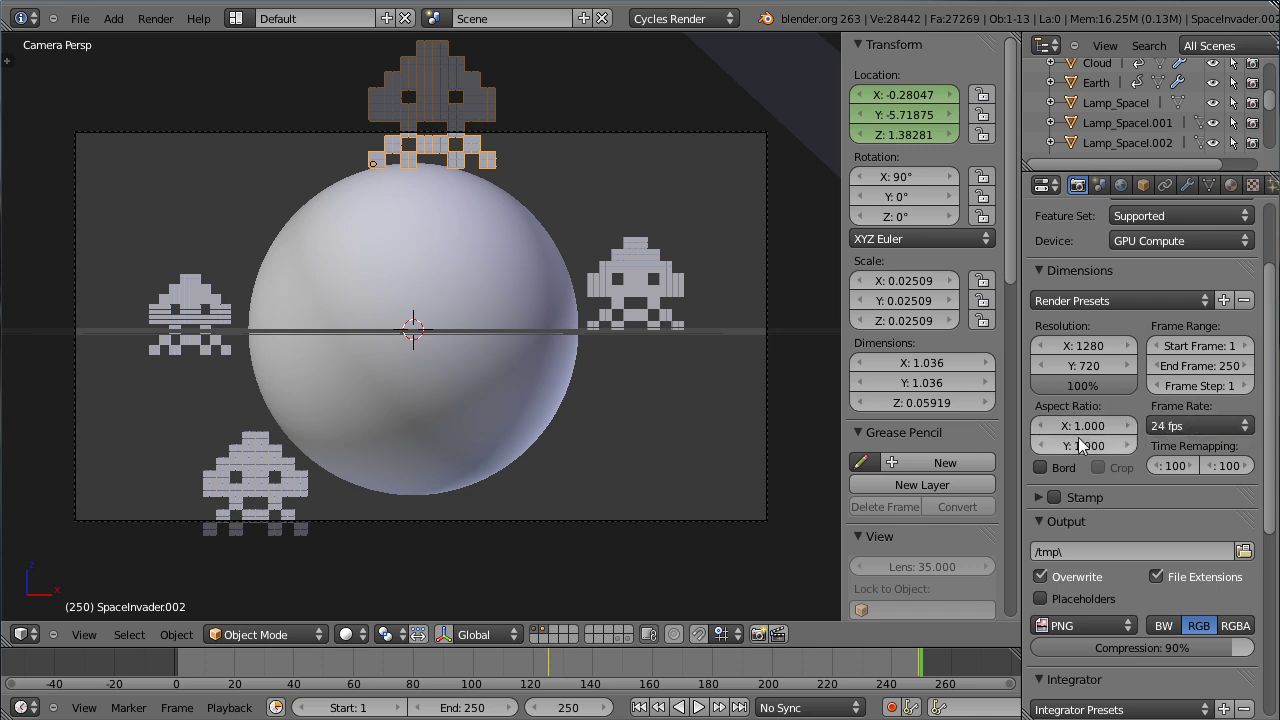
scroll("down", 3)
Step: Enable Transparent in the Film panel so the render background is clear
scroll("down", 3)
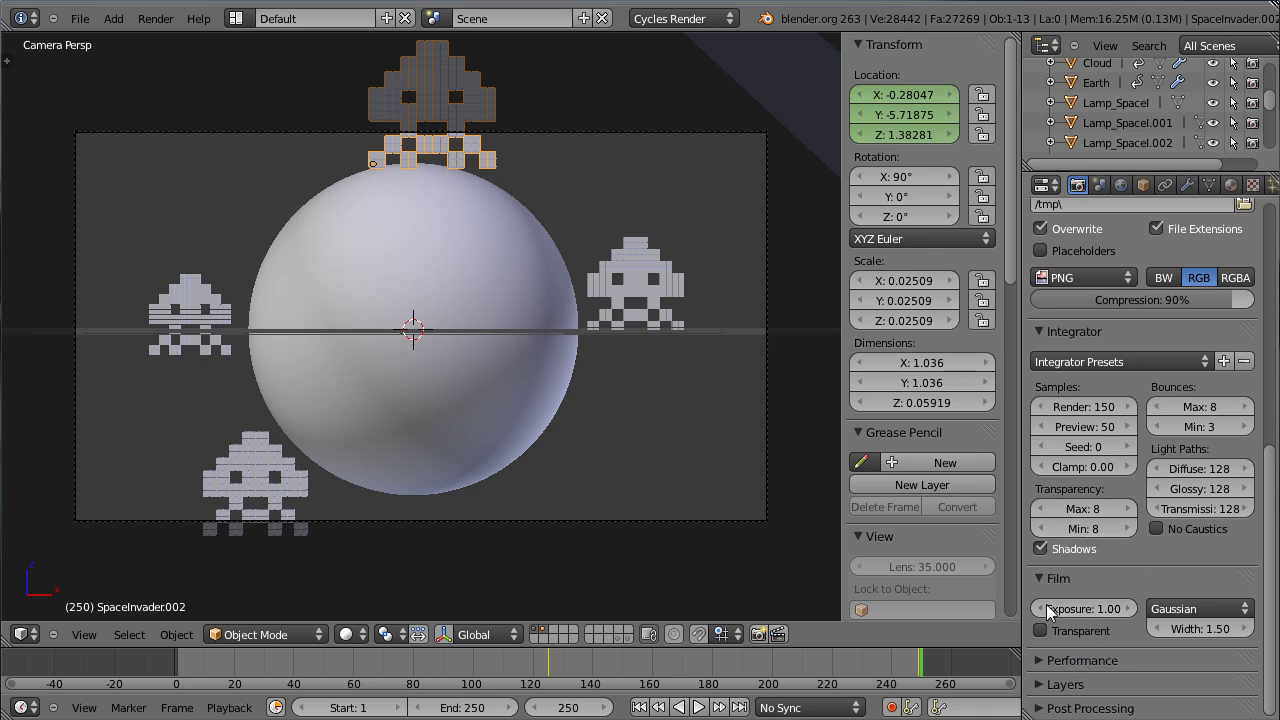
left_click(1063, 638)
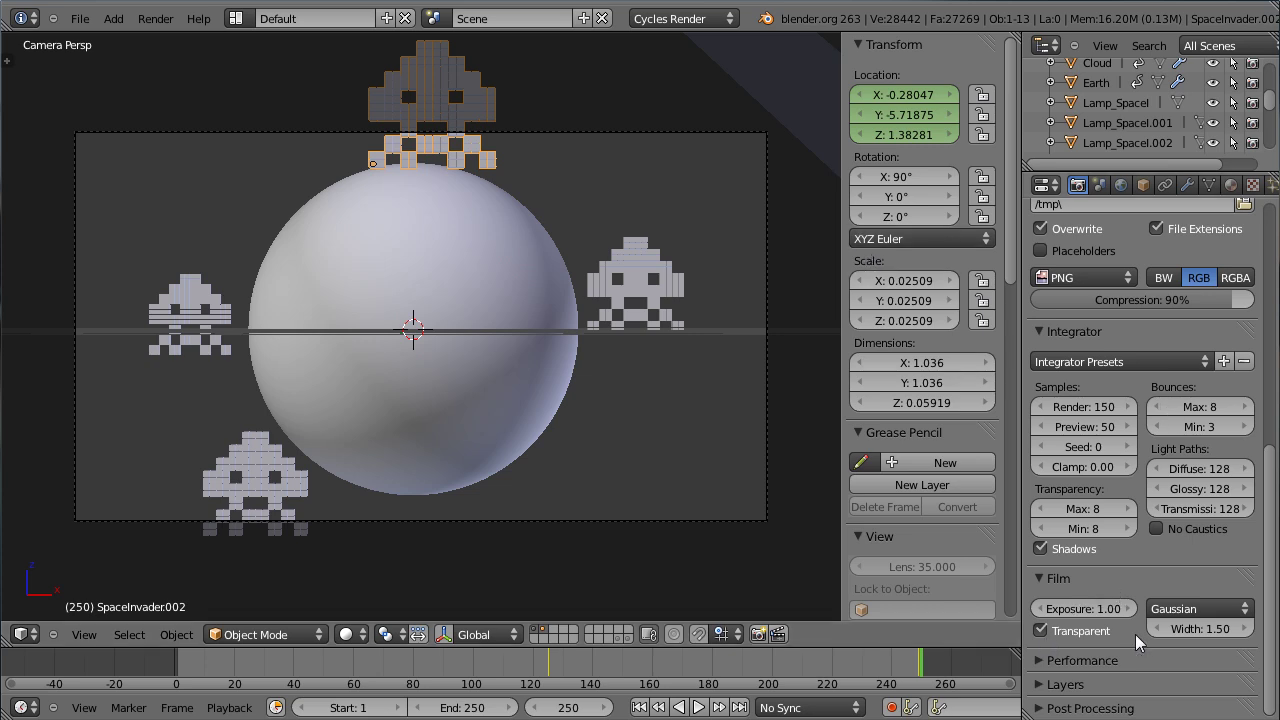
left_click(1048, 665)
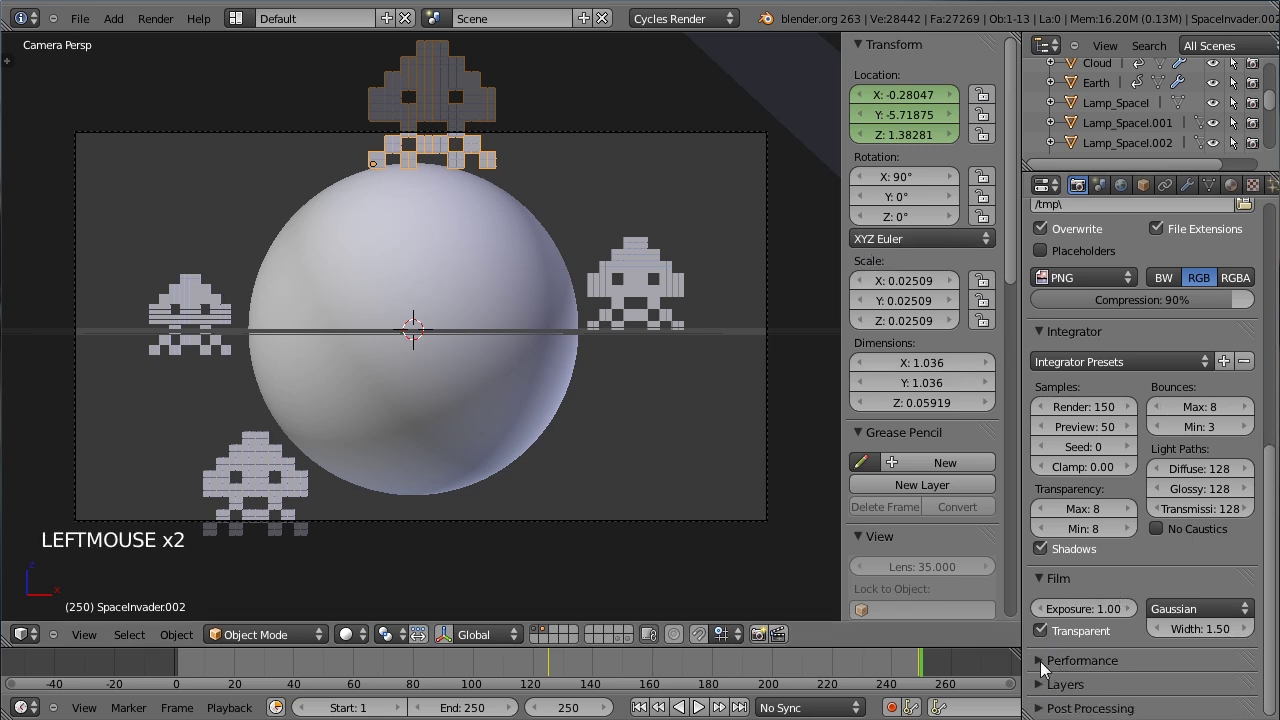
scroll("down", 3)
Step: In the Layers panel, separate the Earth's and the invaders' scene layers
left_click(1048, 686)
scroll("down", 3)
scroll("down", 3)
scroll("up", 3)
left_click(1097, 400)
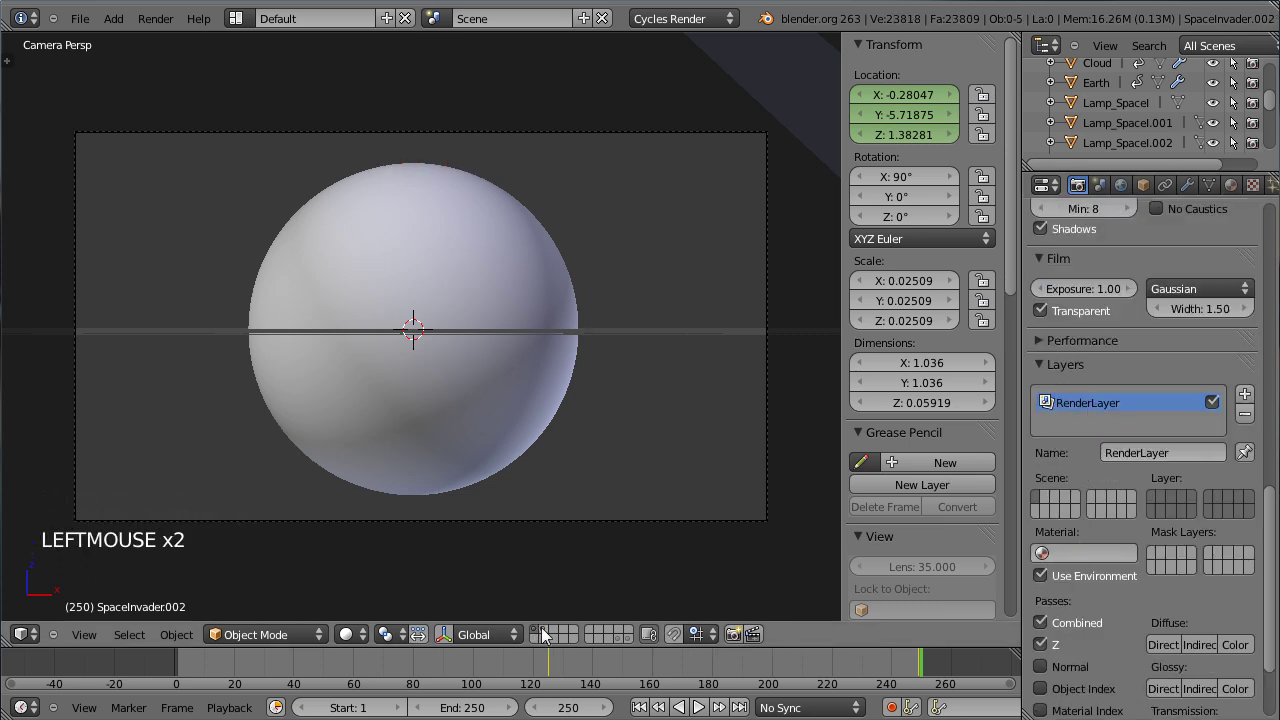
left_click(548, 635)
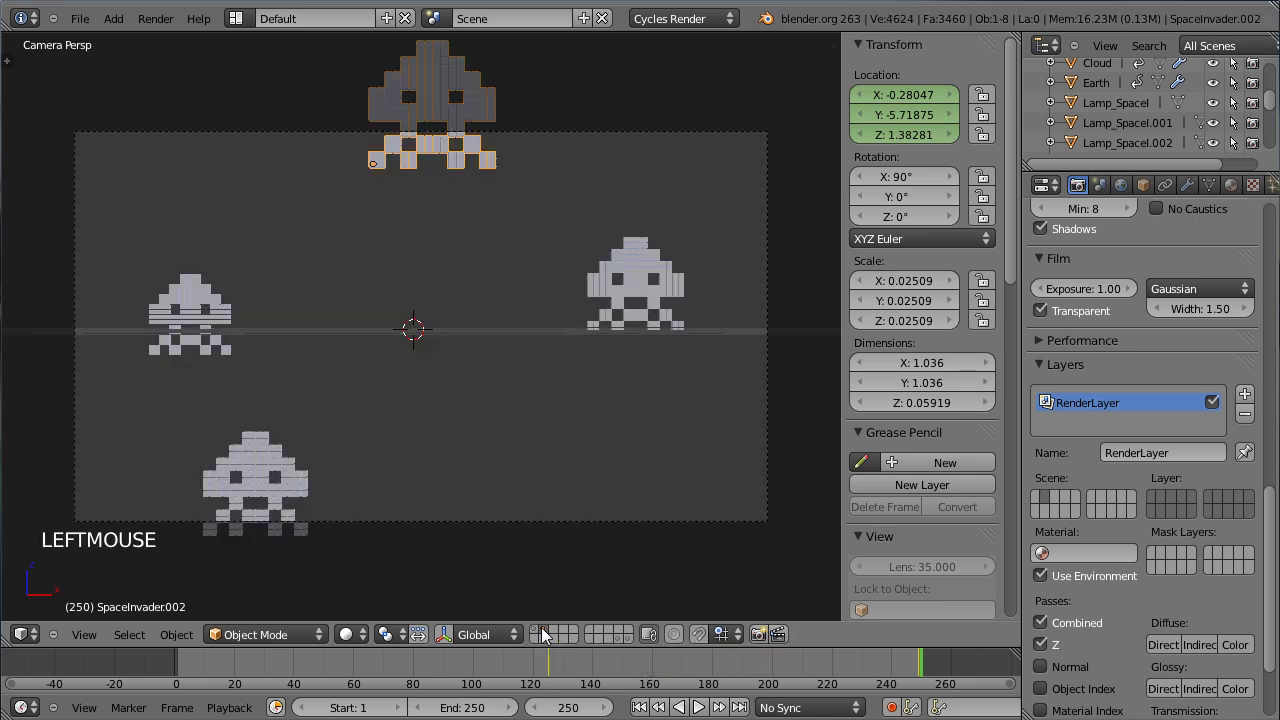
scroll("down", 3)
scroll("down", 3)
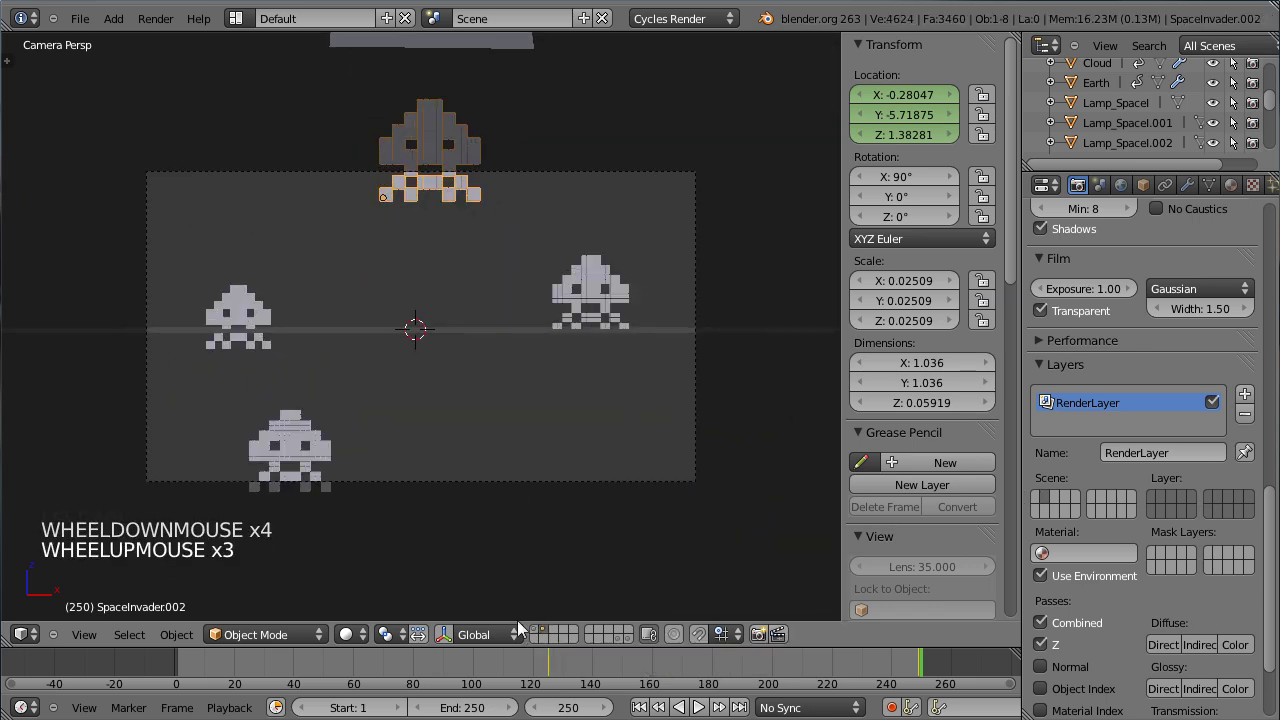
Step: Add a second render layer named SpaceInvaders and assign scene layers to each render layer
left_click(541, 639)
left_click(551, 637)
left_click(1258, 397)
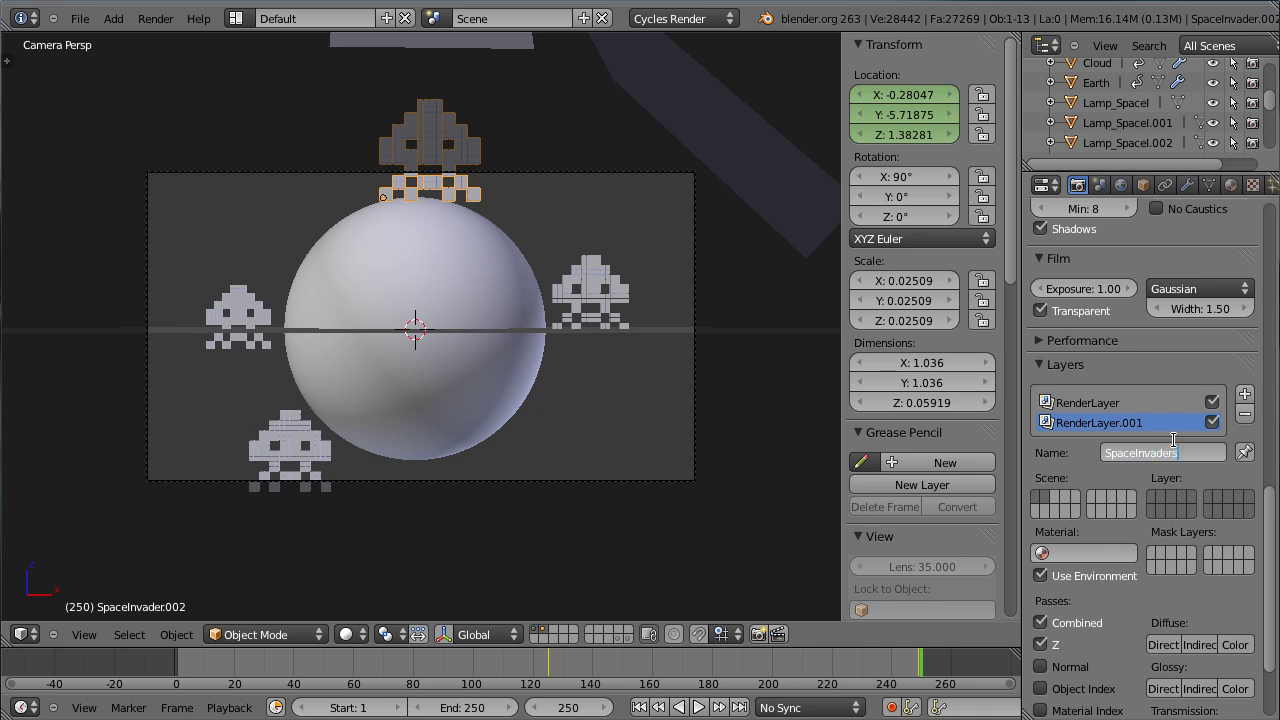
left_click(1119, 408)
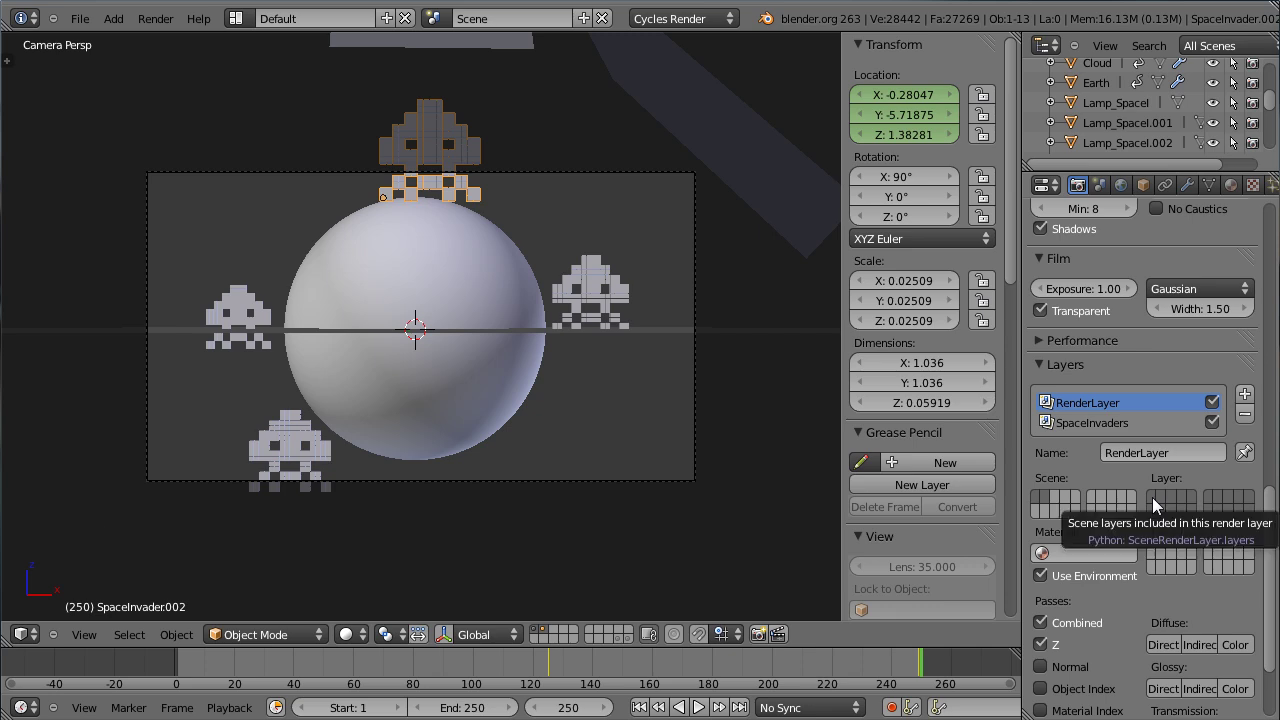
left_click(1159, 505)
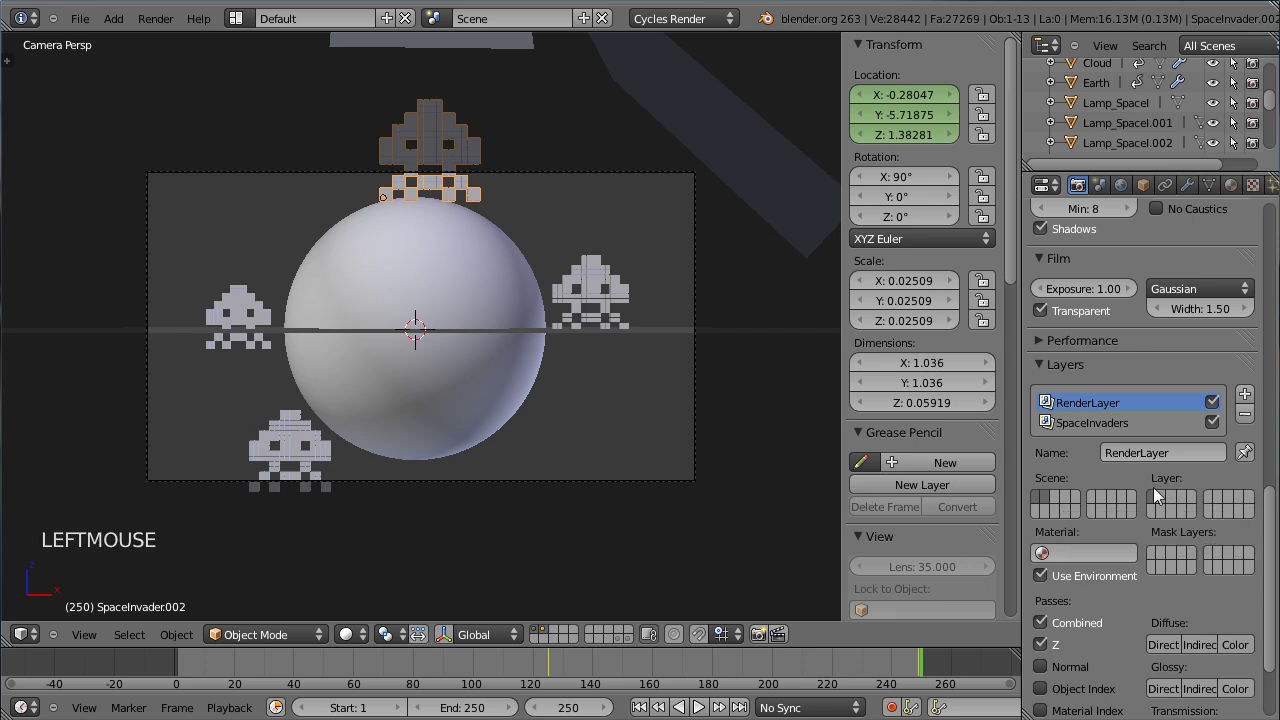
left_click(1119, 431)
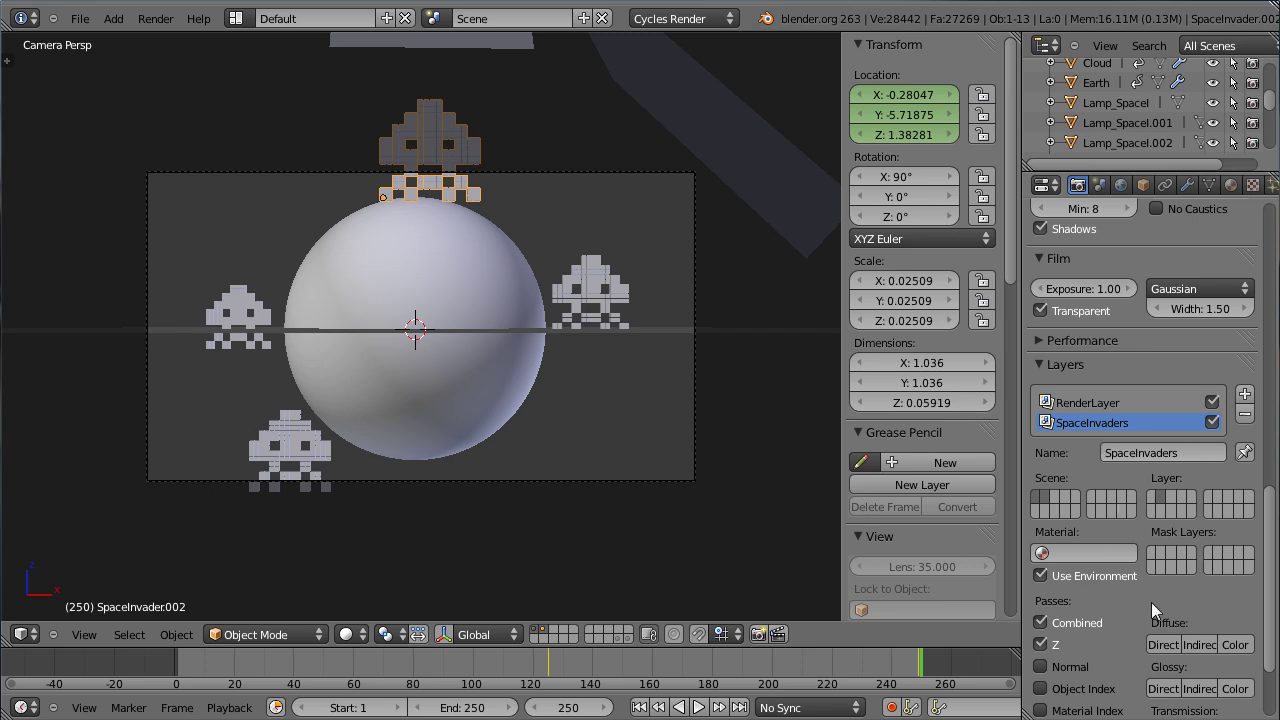
Step: Set the Integrator render samples to 200 instead of 150
left_click(1272, 659)
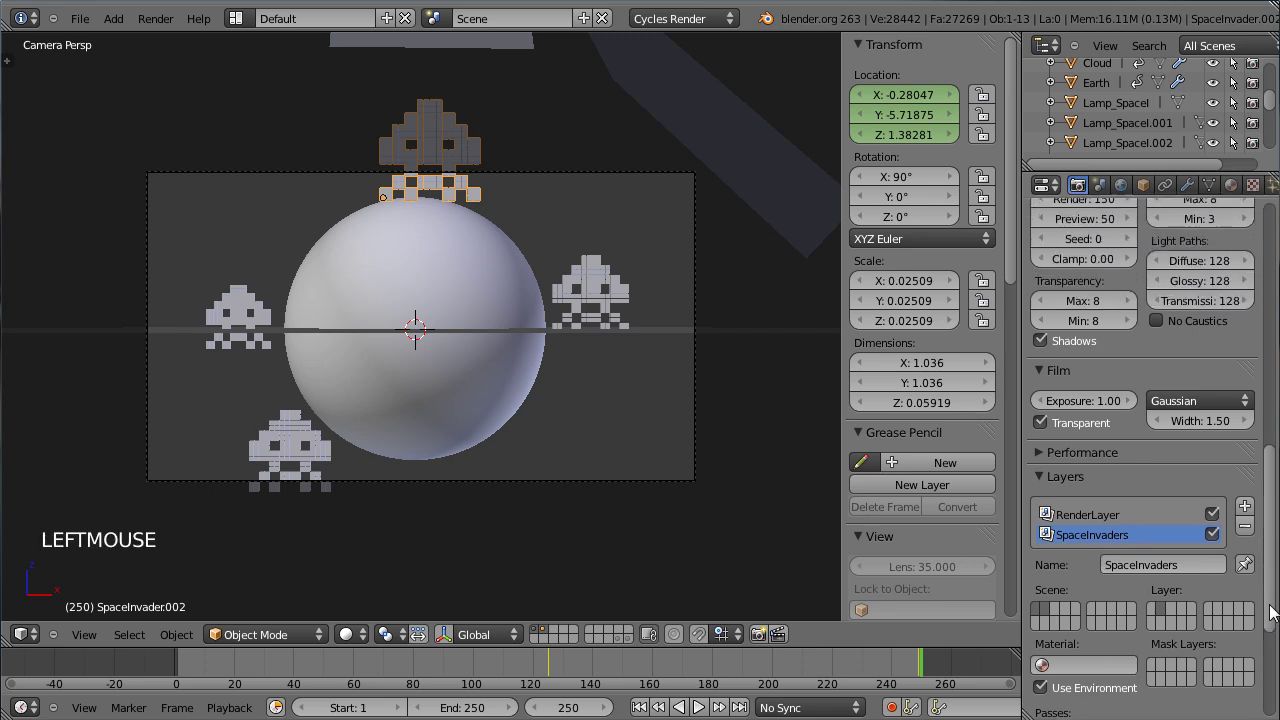
left_click(1080, 443)
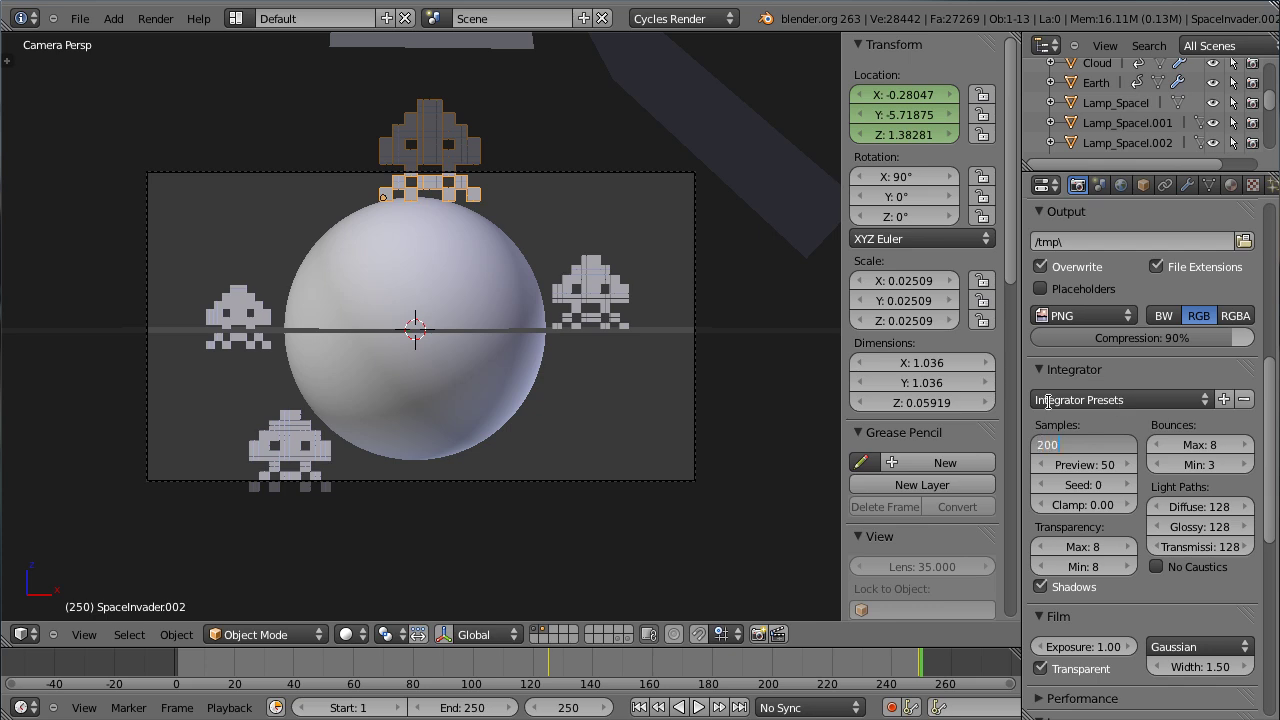
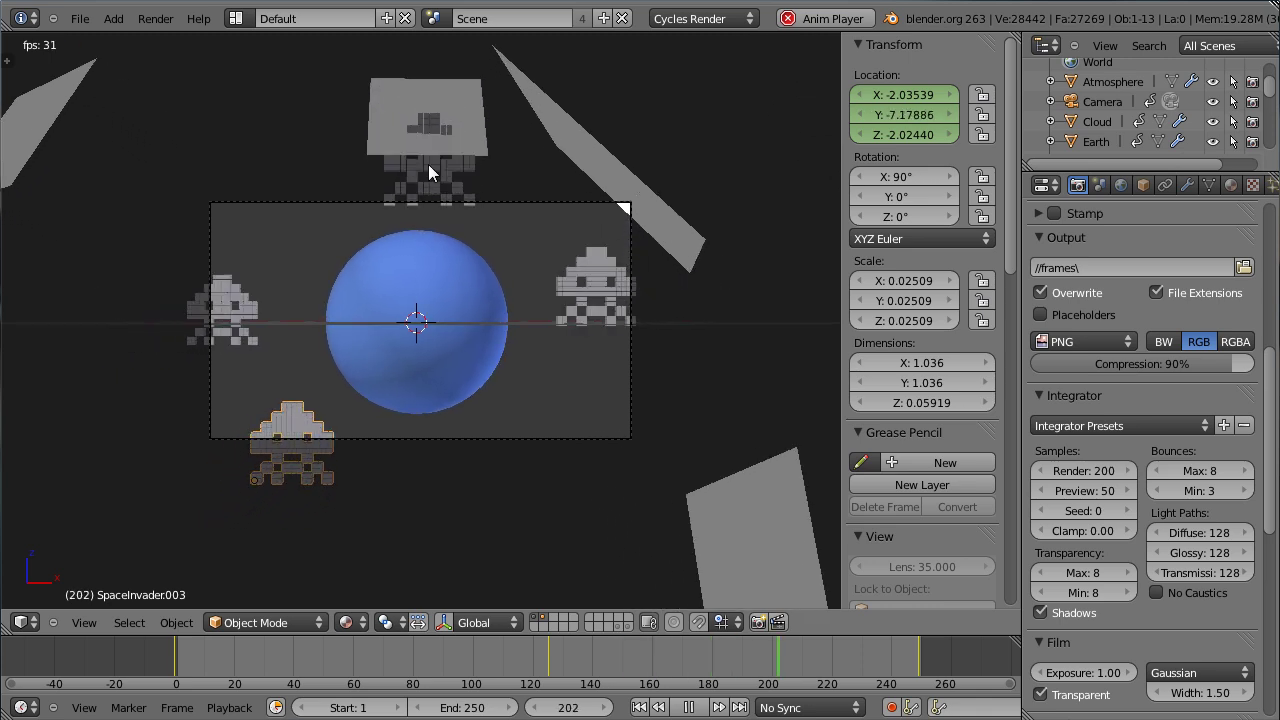
Step: Stop playback at frame 125 and select the space invader above the Earth for keyframe editing
left_click(539, 652)
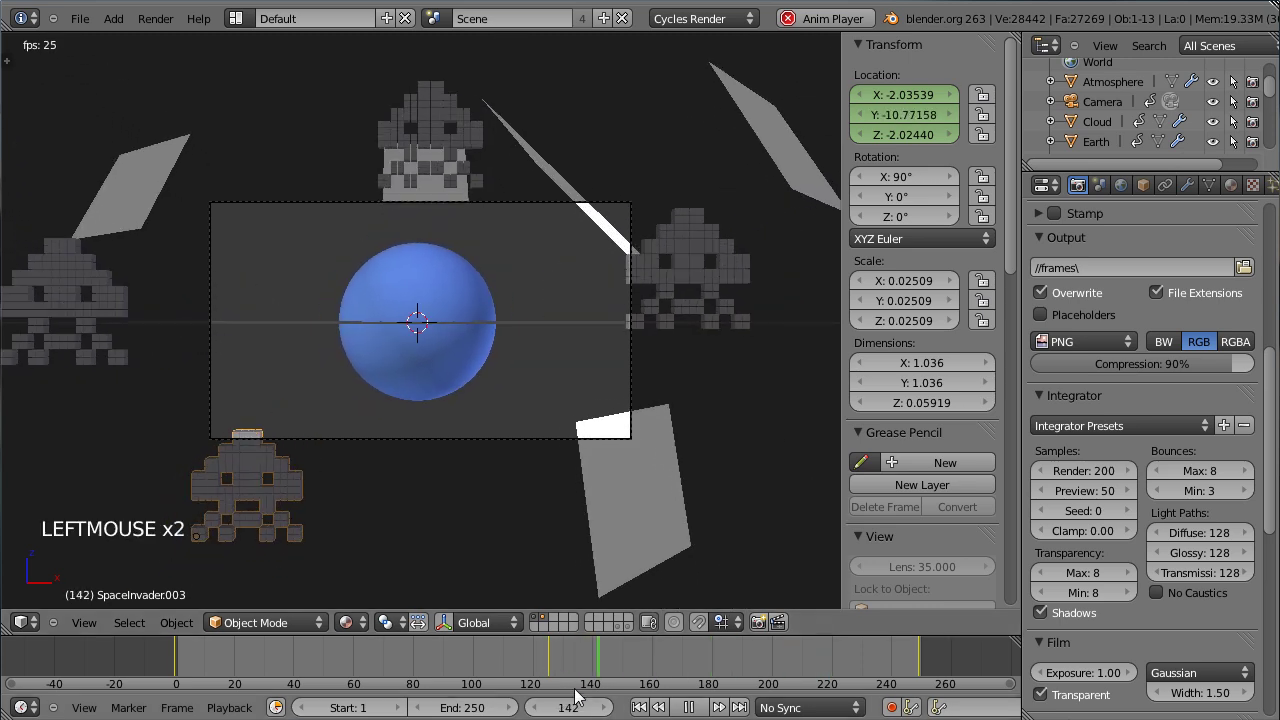
key("alt+a")
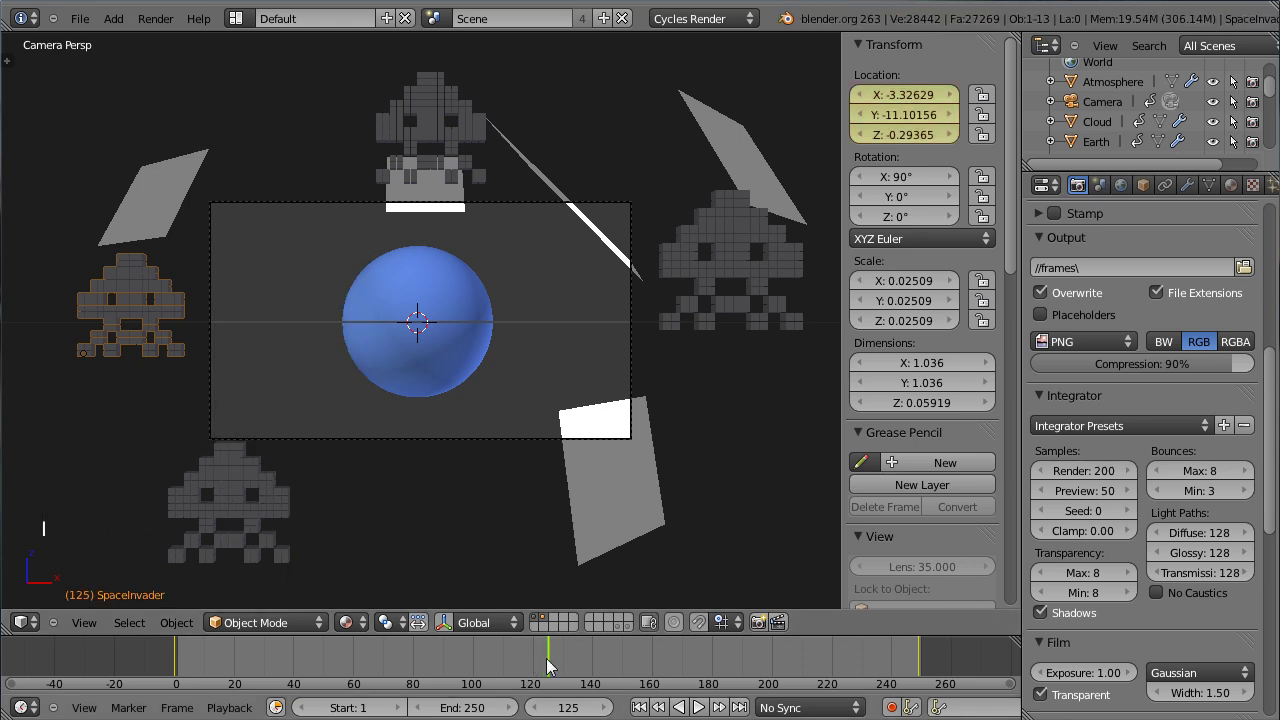
left_click(550, 664)
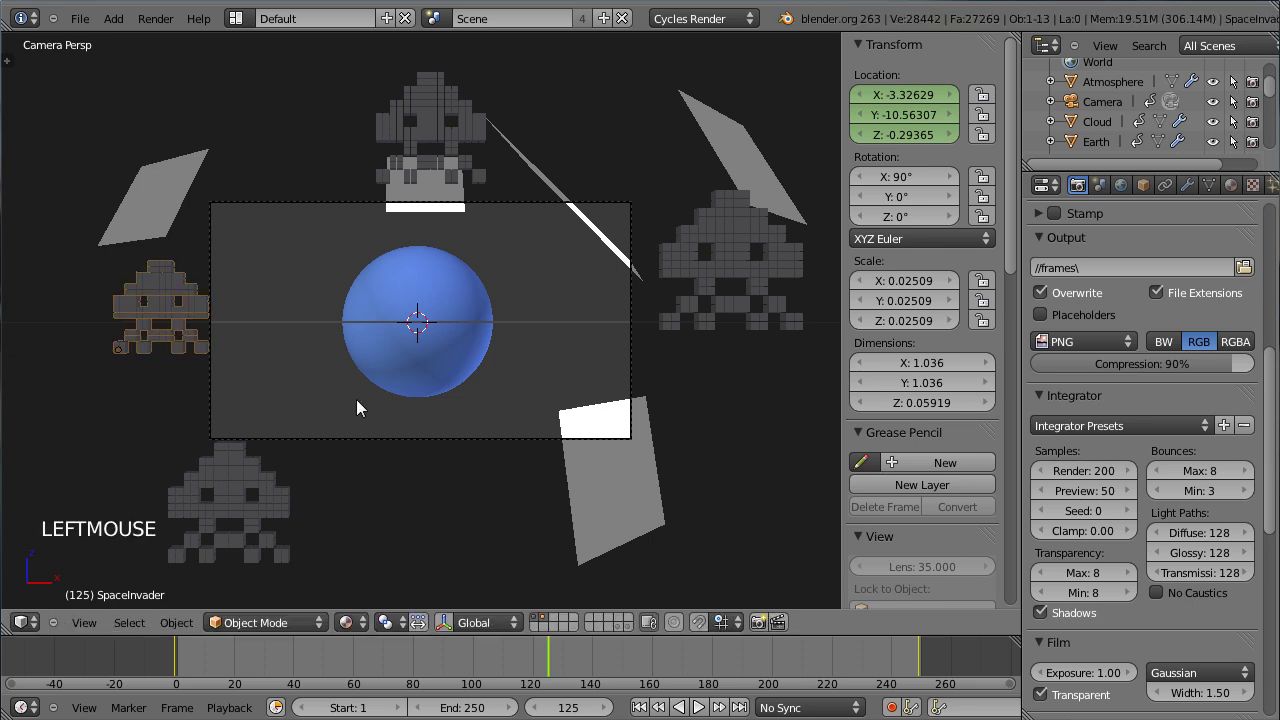
key("i")
left_click(361, 405)
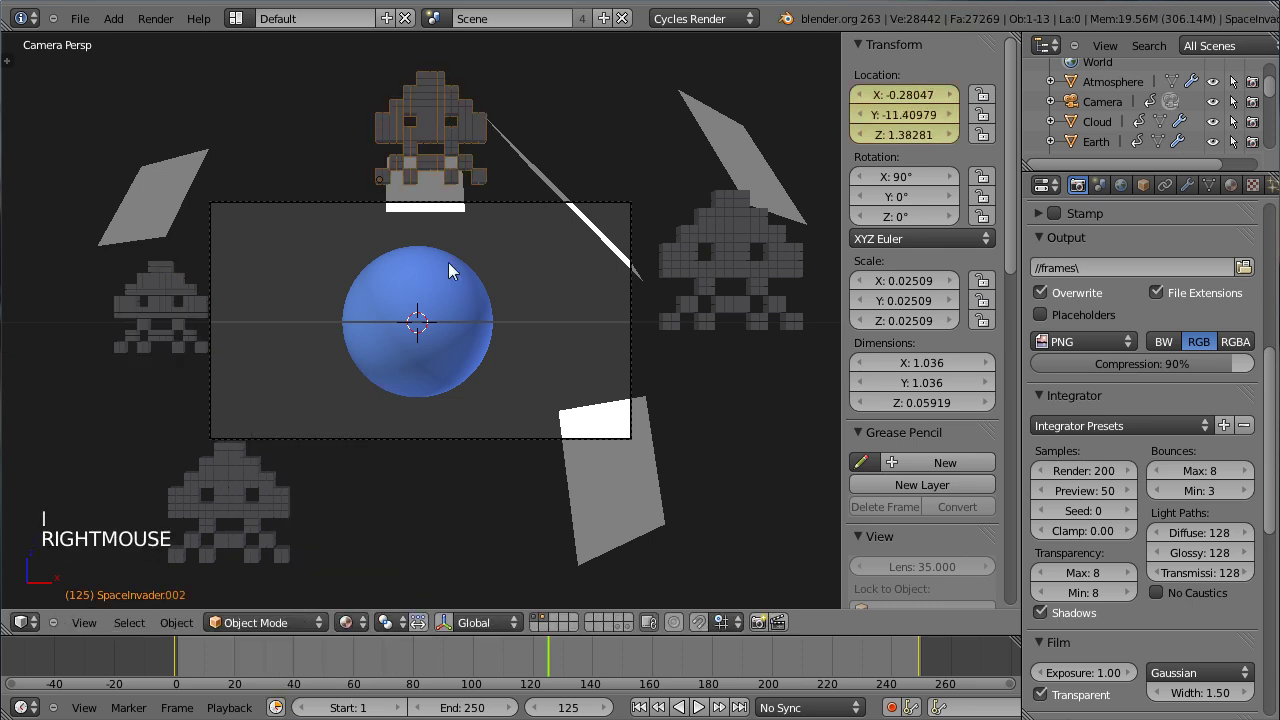